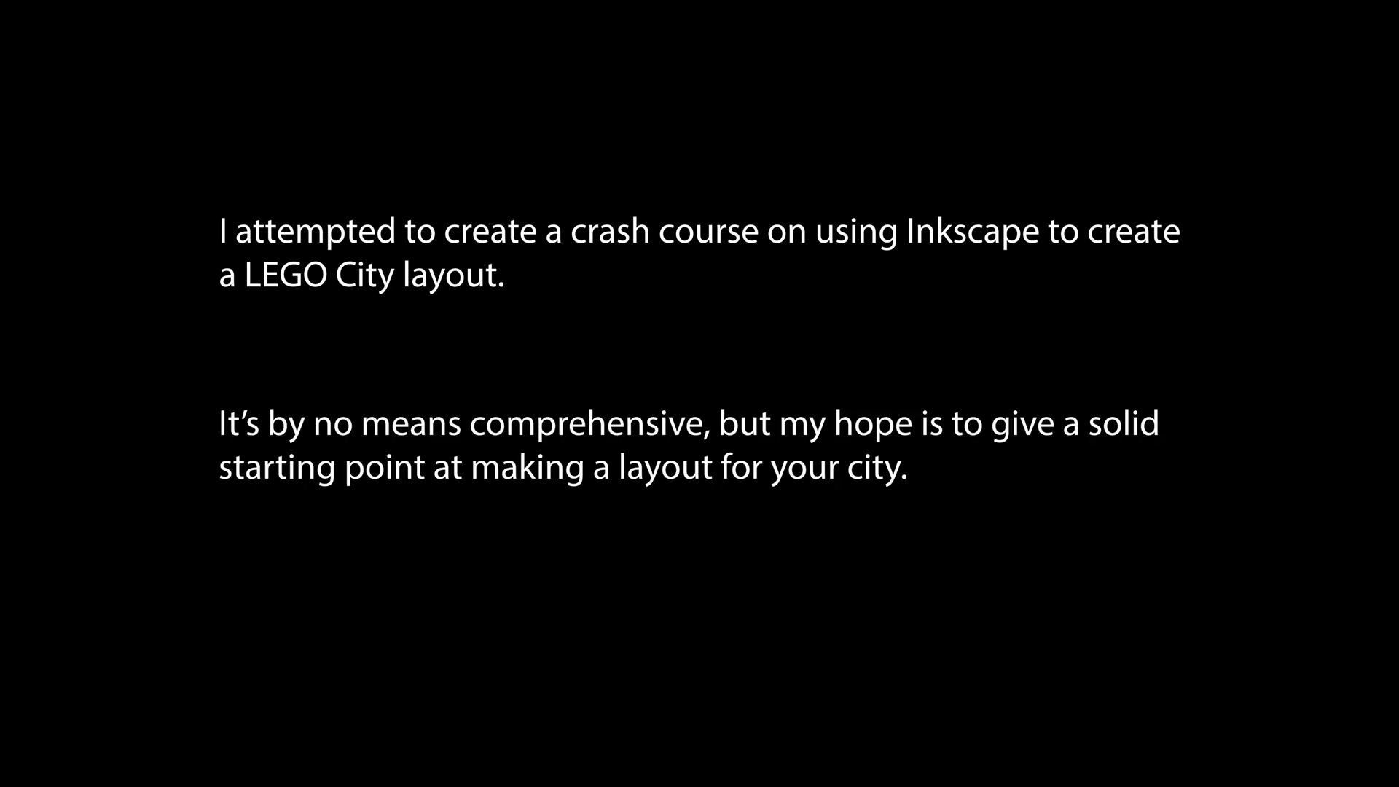
Step: Search the Start menu for Inkscape, correcting a typo in the name
type("insc Back x 2 ksc")
key("BackSpace")
Step: Review Quick Setup and the keyboard scheme list, then use Load to browse the Desktop for the template
type("ape")
left_click_drag(193, 267, 513, 342)
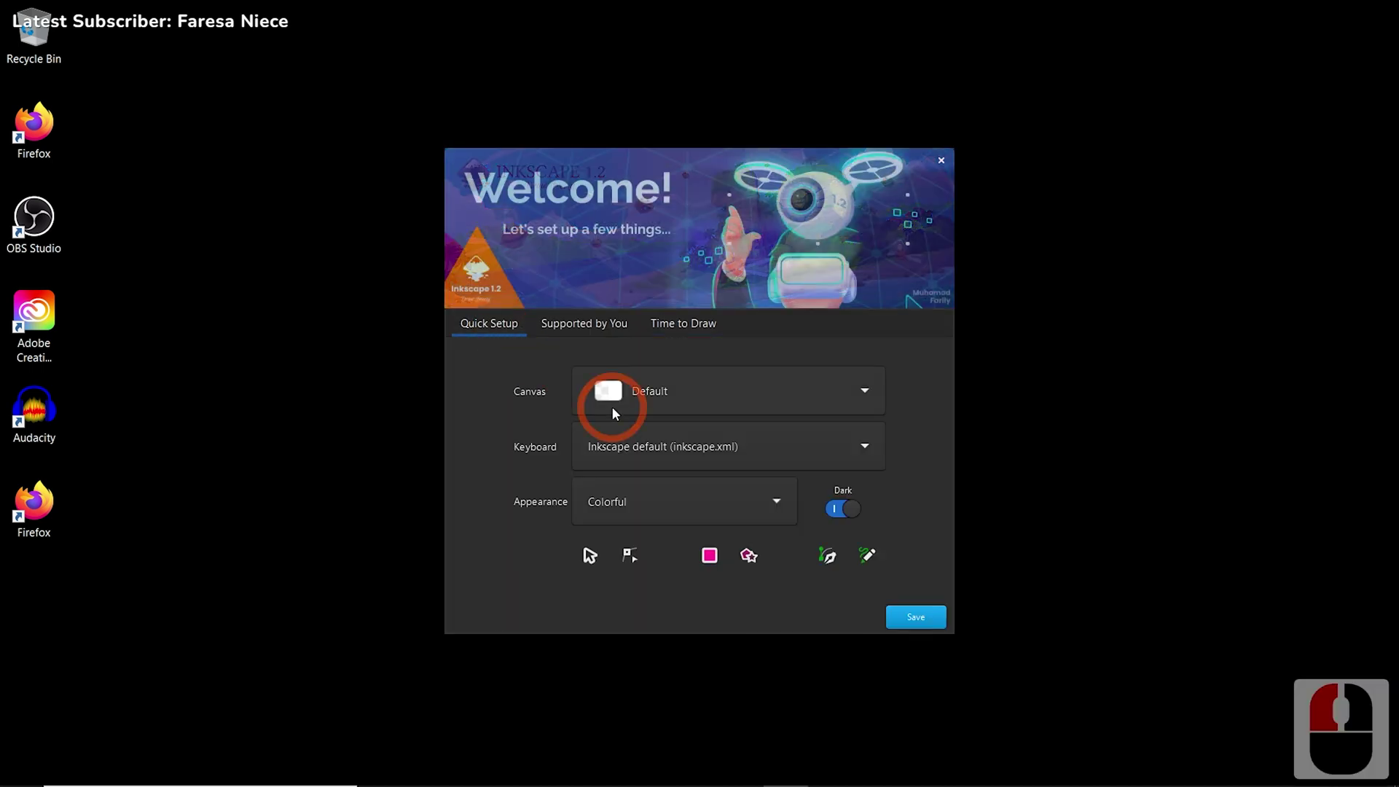
left_click(688, 451)
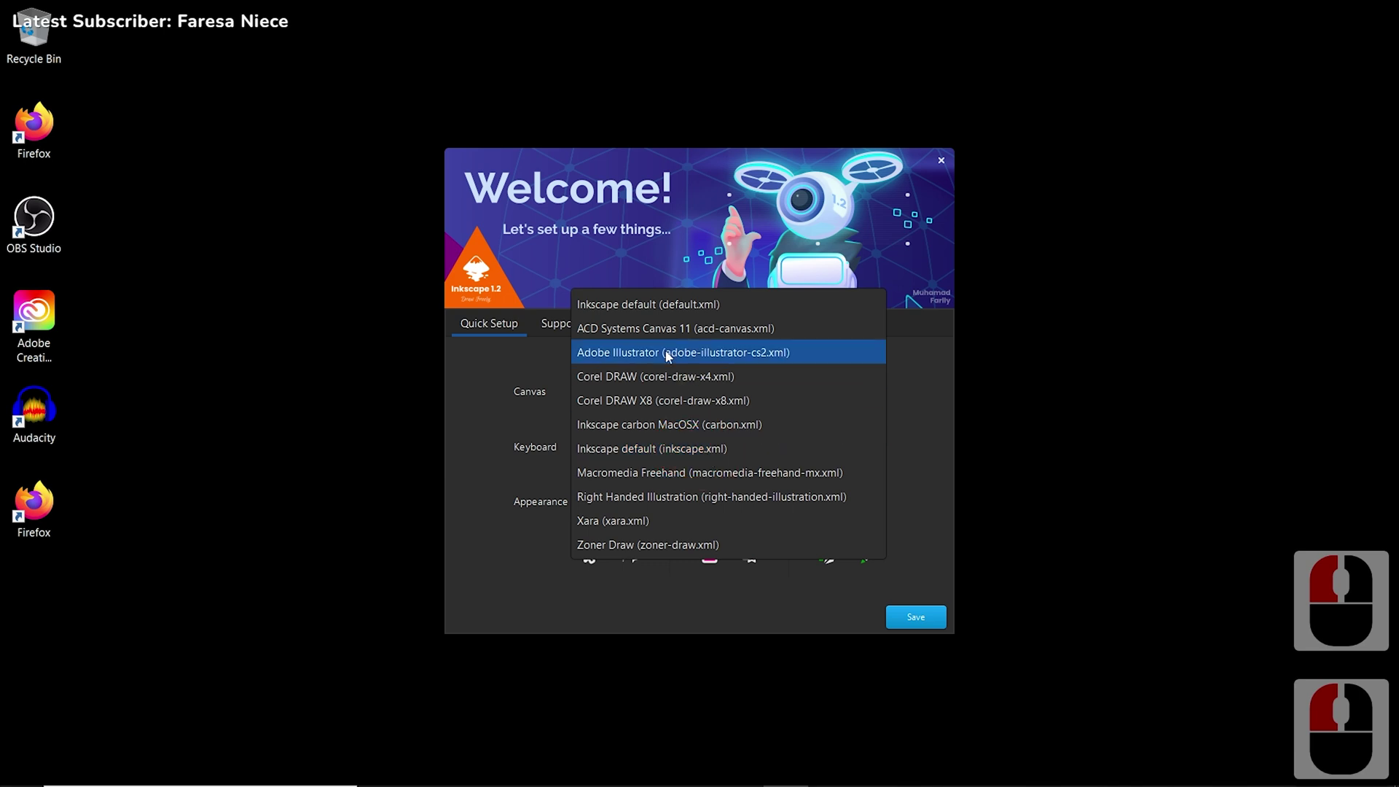
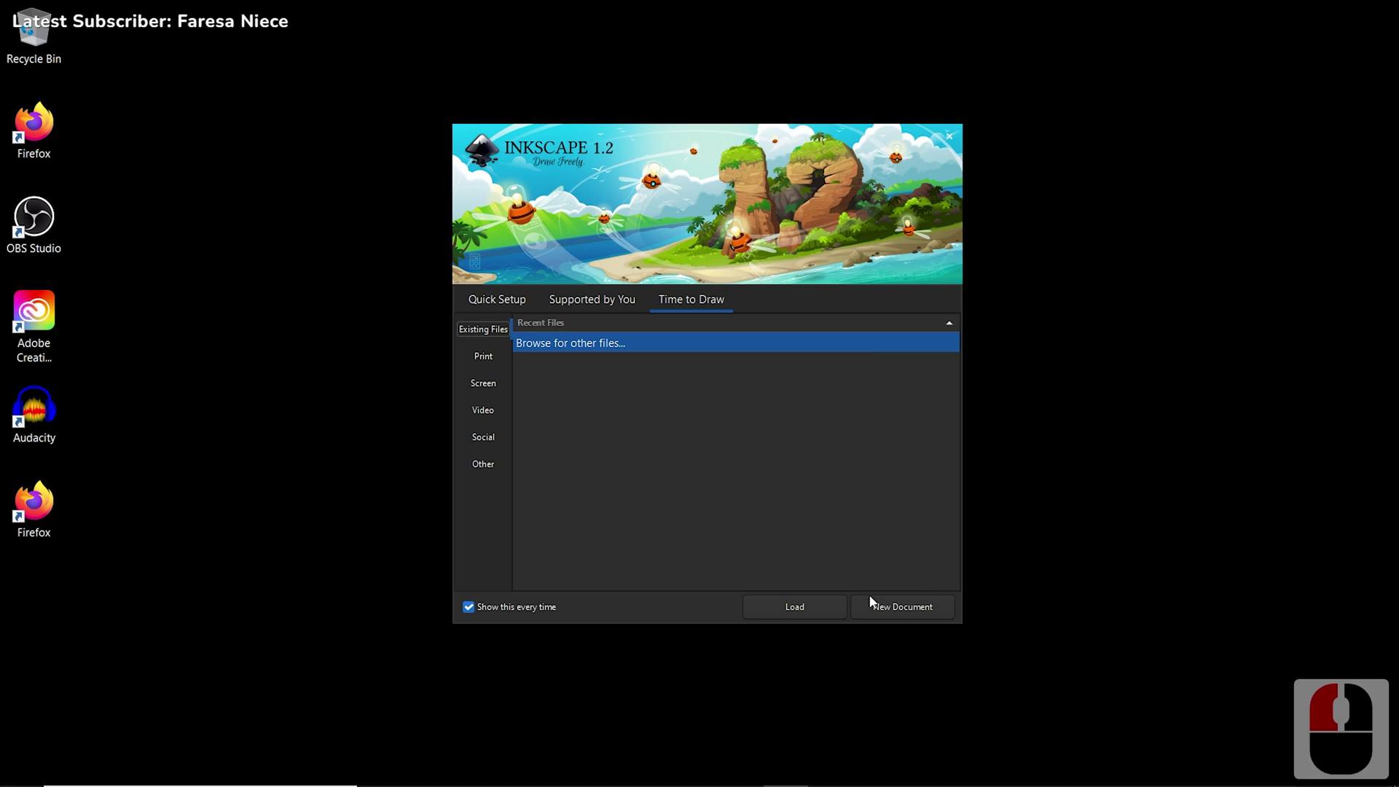
left_click(649, 350)
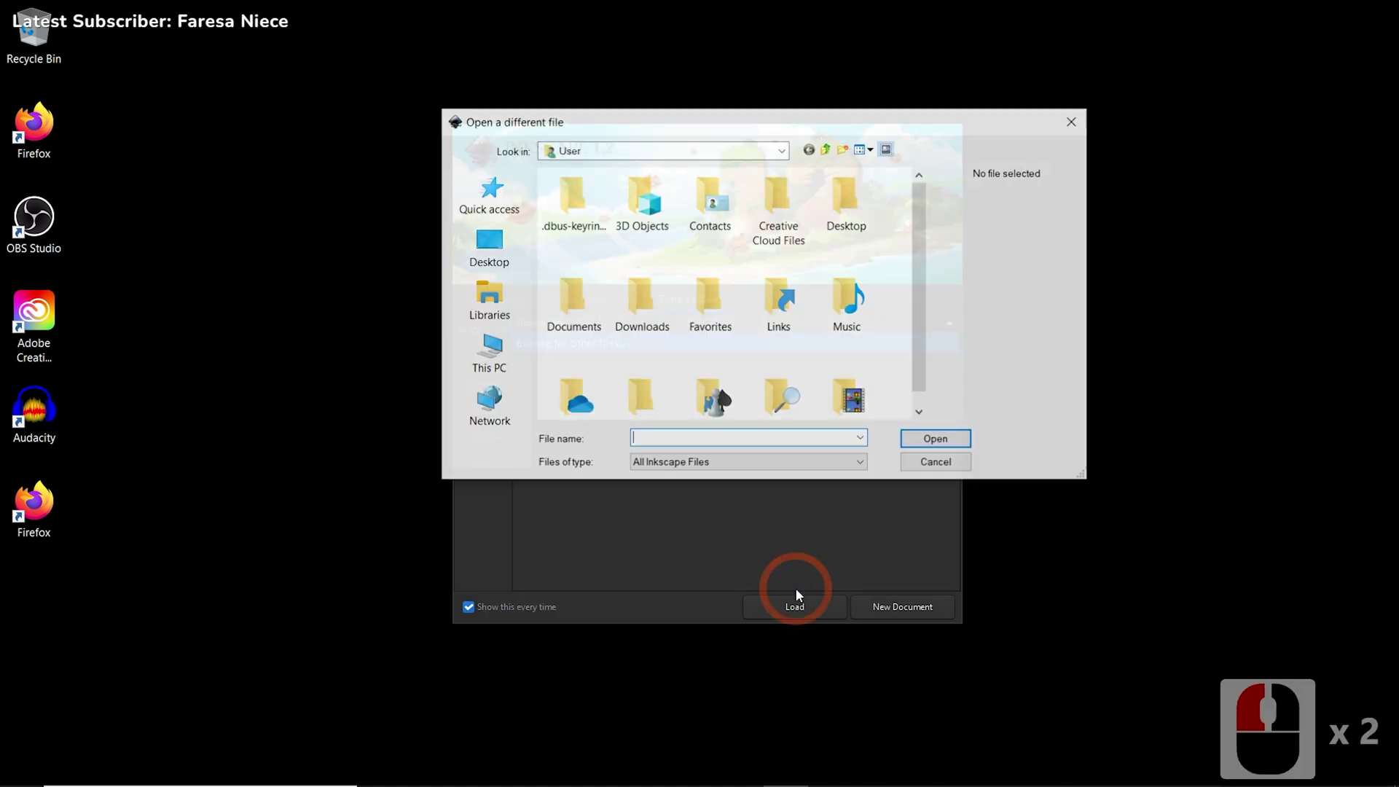
left_click(484, 240)
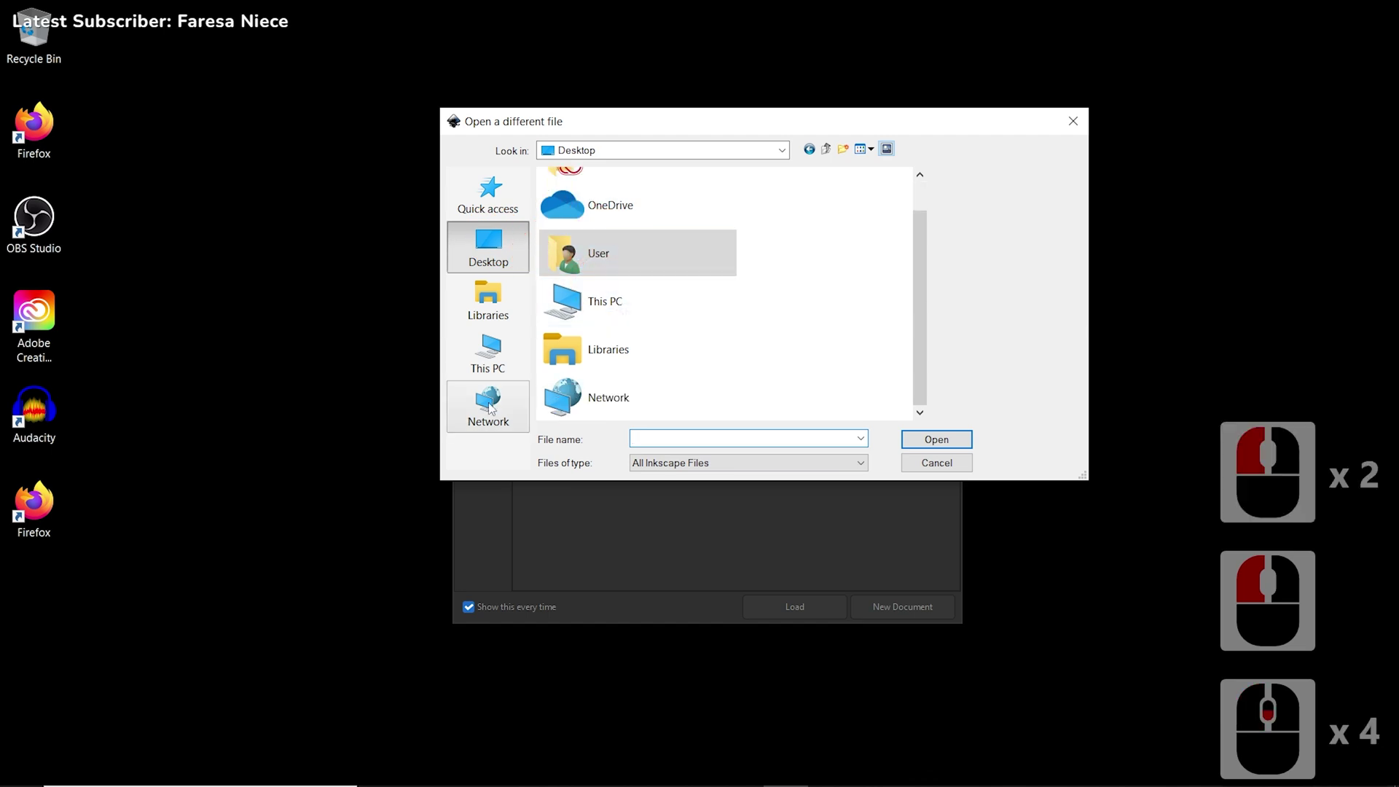
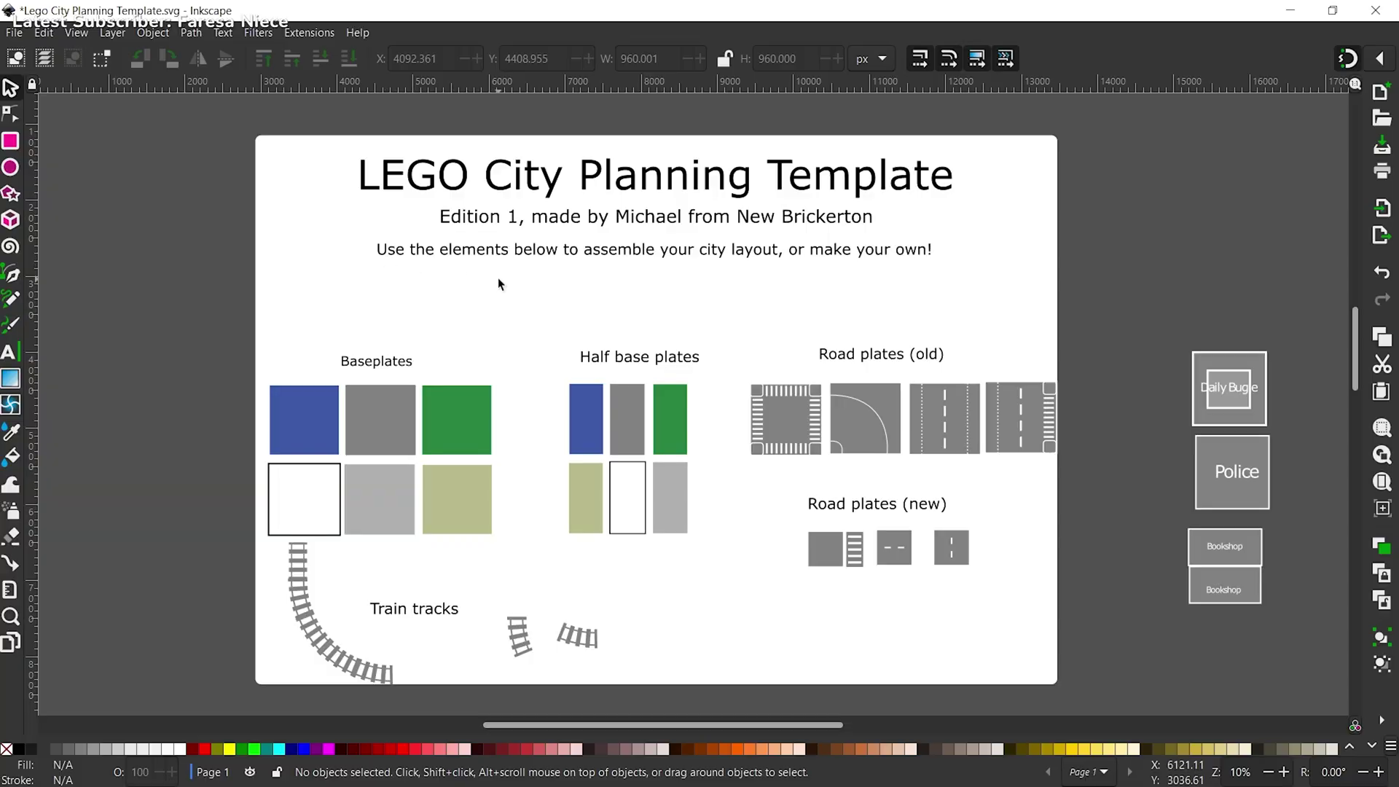
left_click_drag(506, 257, 576, 288)
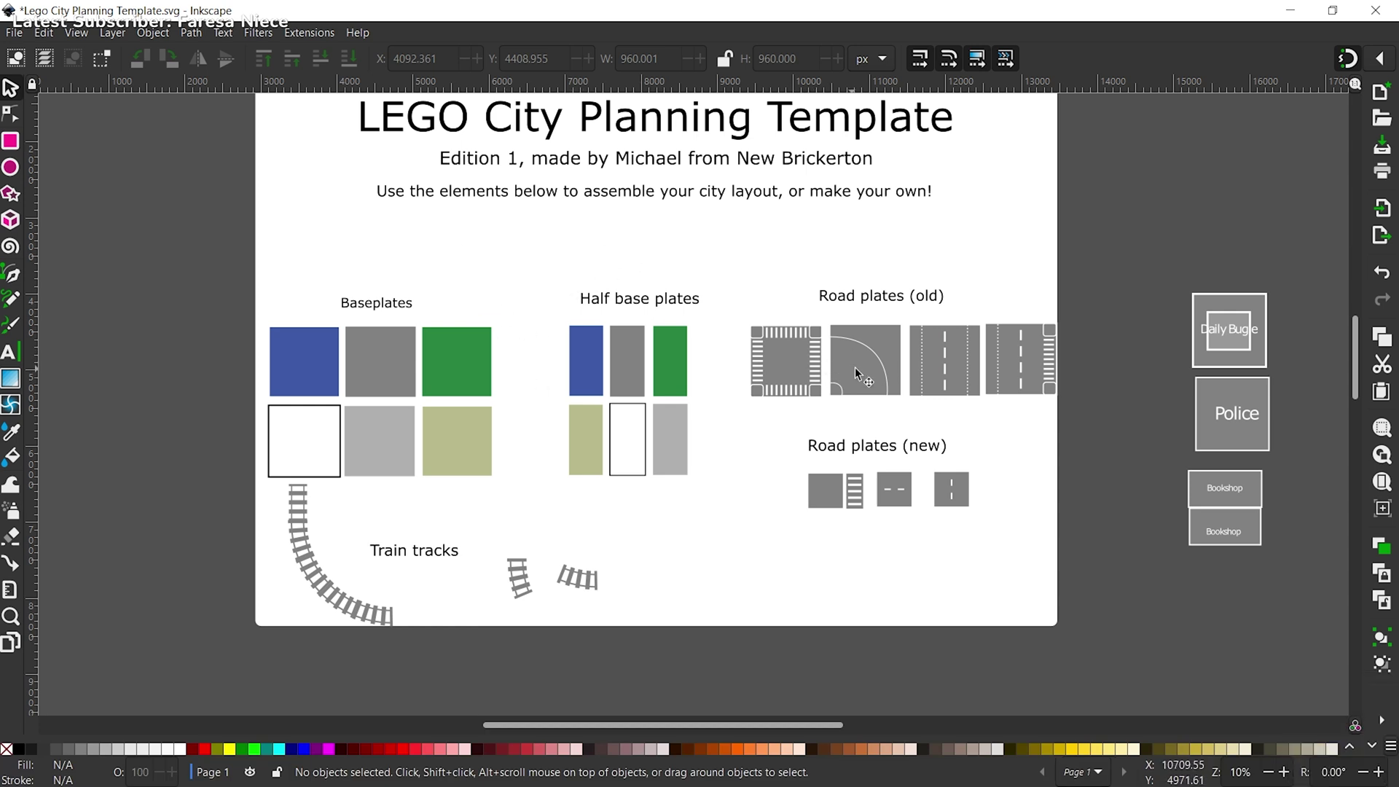
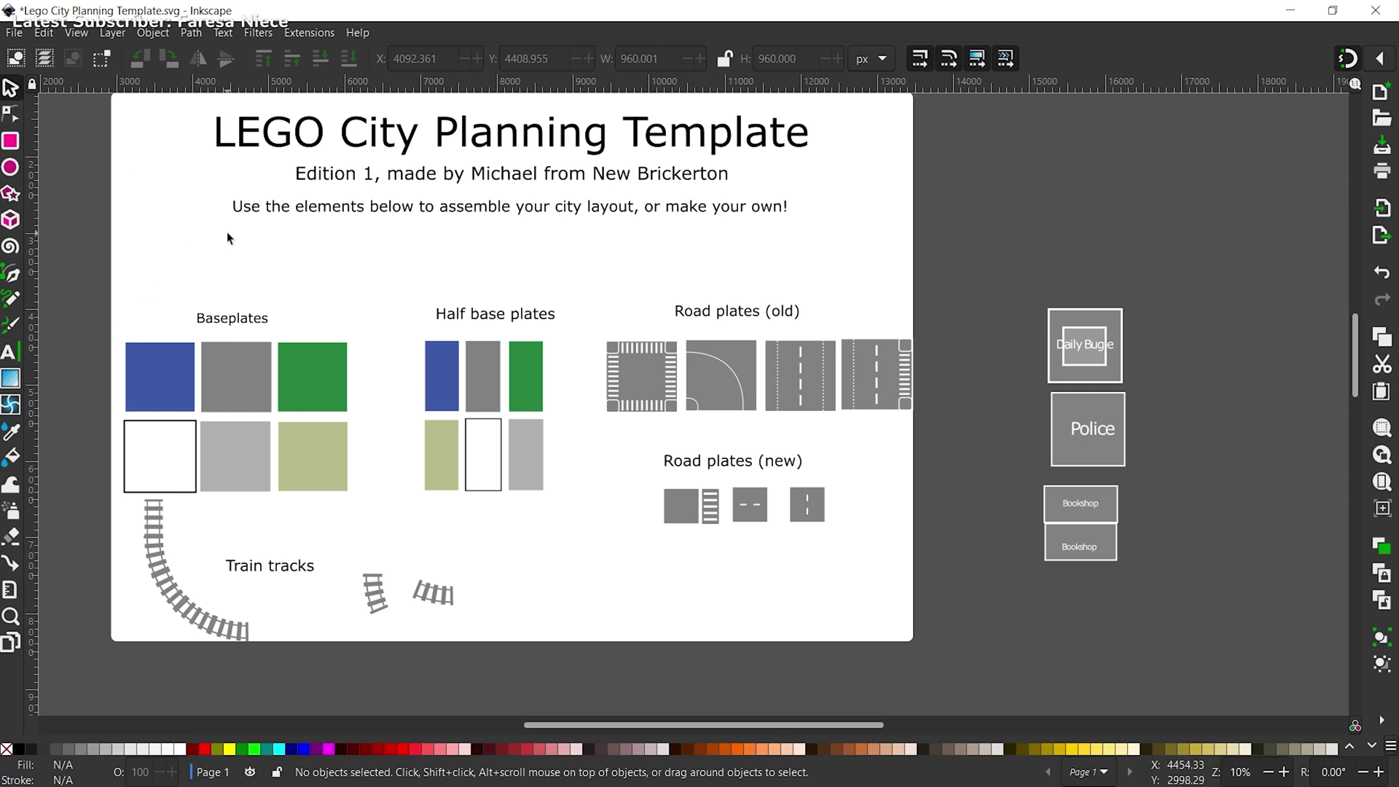
left_click_drag(157, 380, 167, 394)
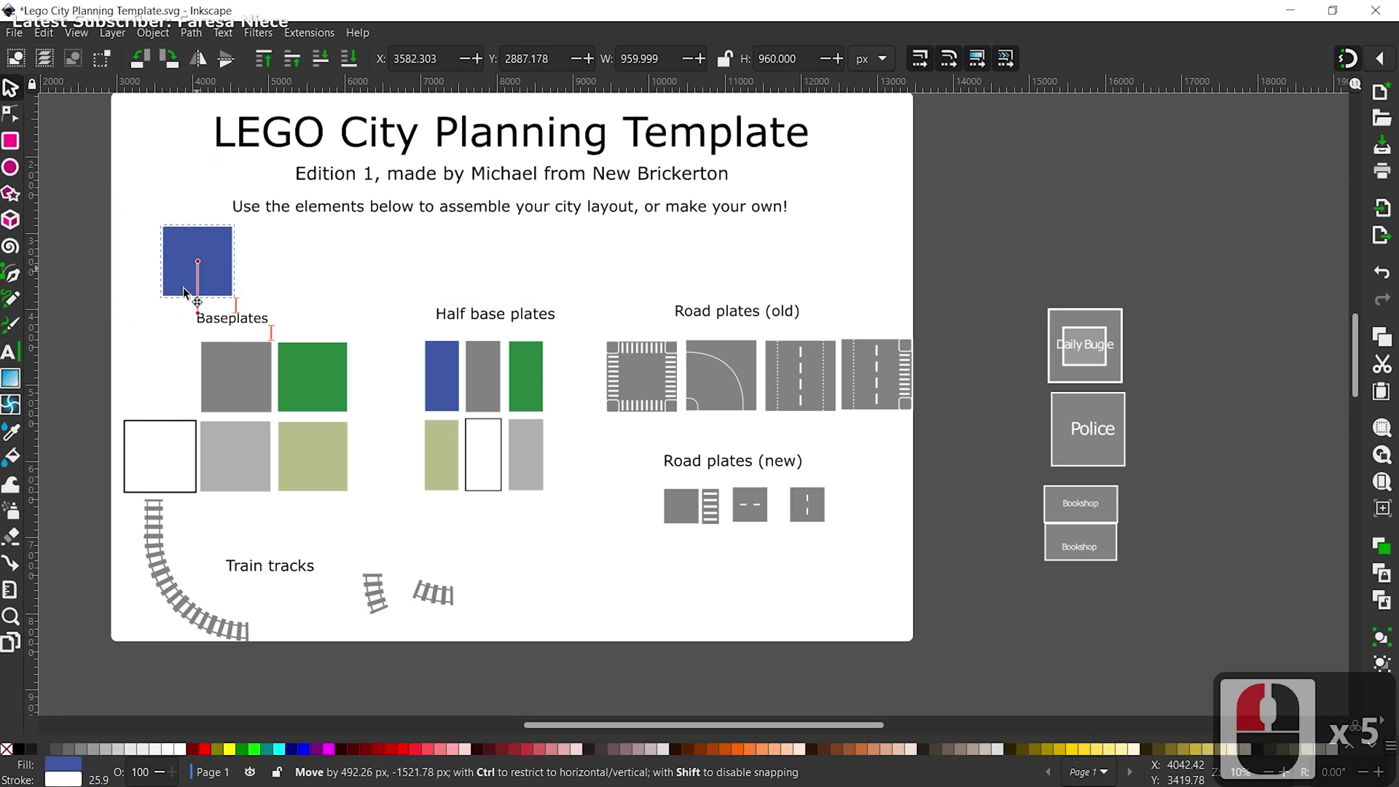
left_click(165, 265)
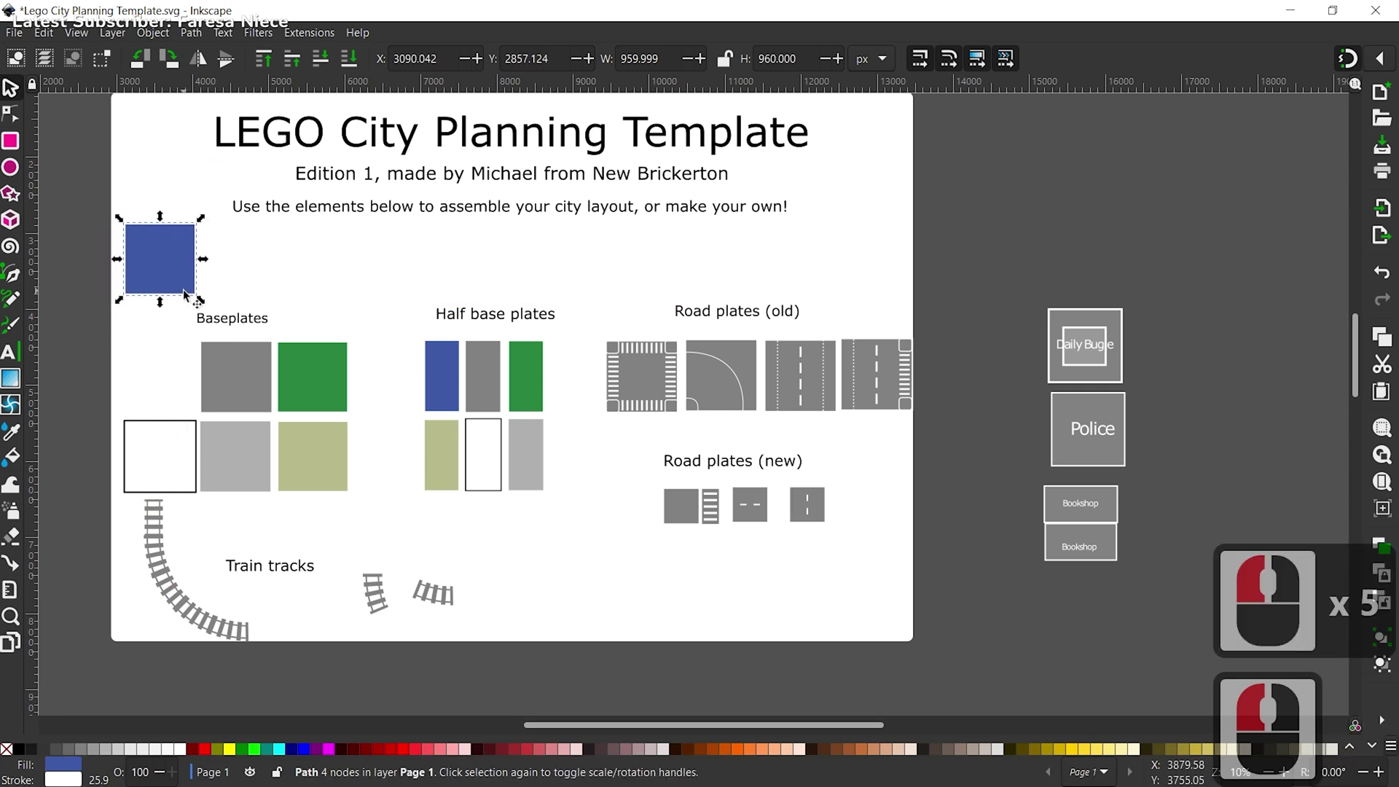
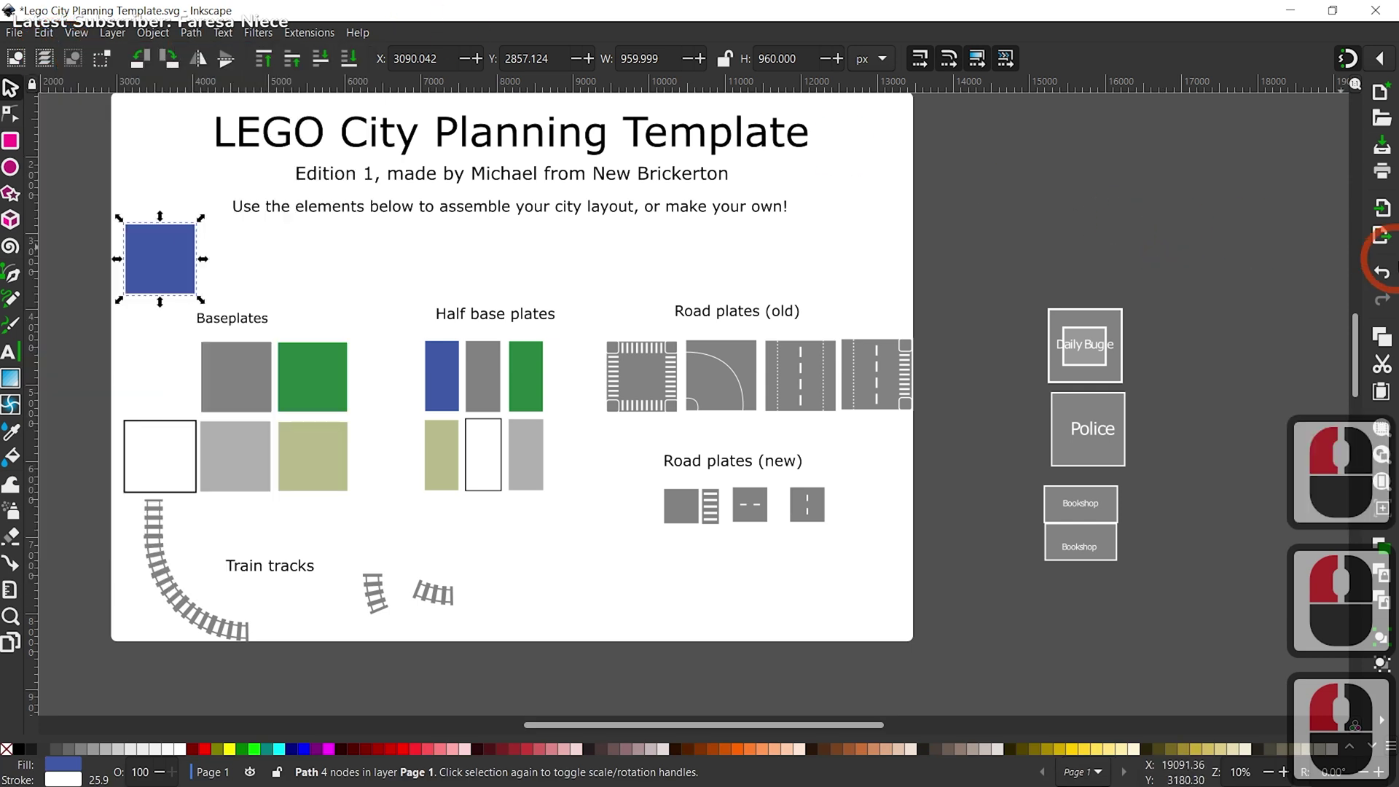
left_click(1389, 273)
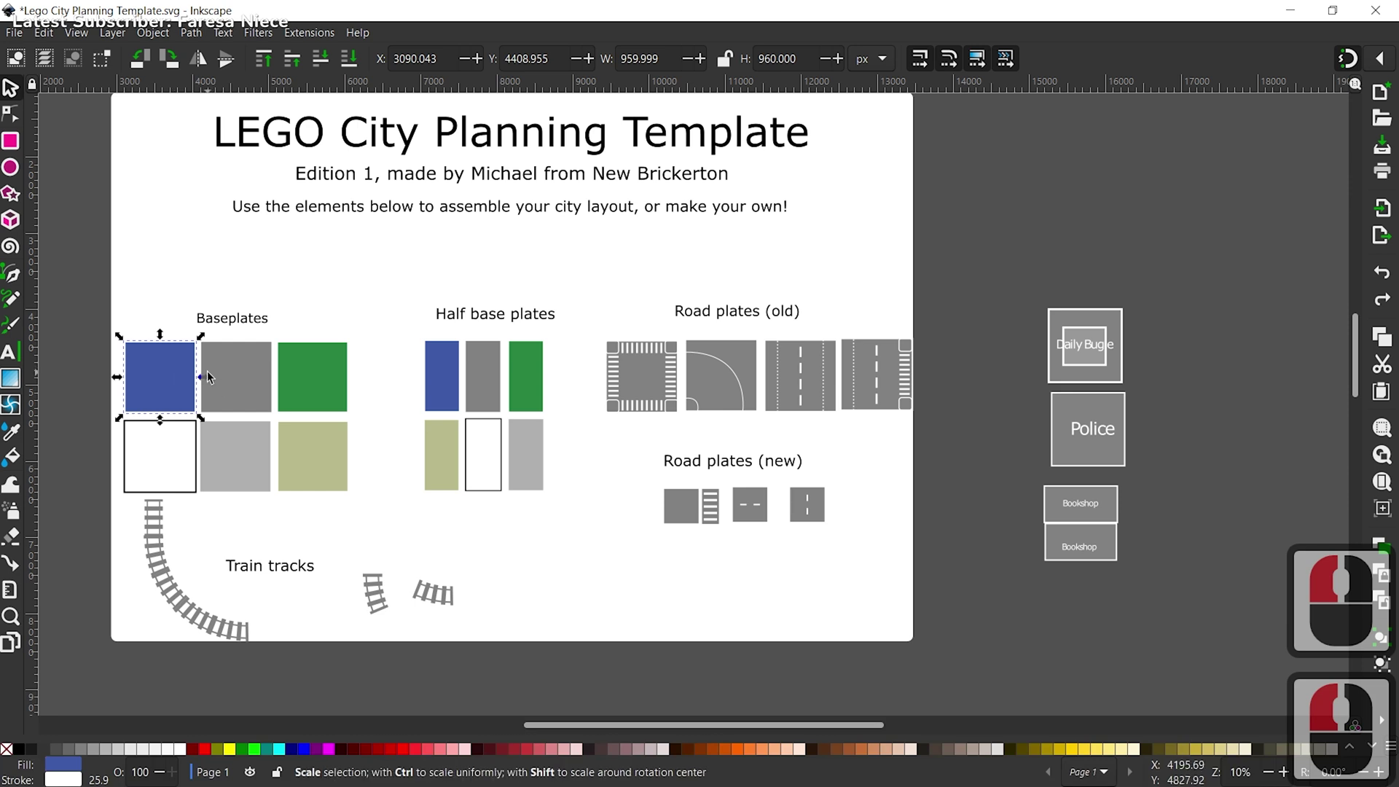
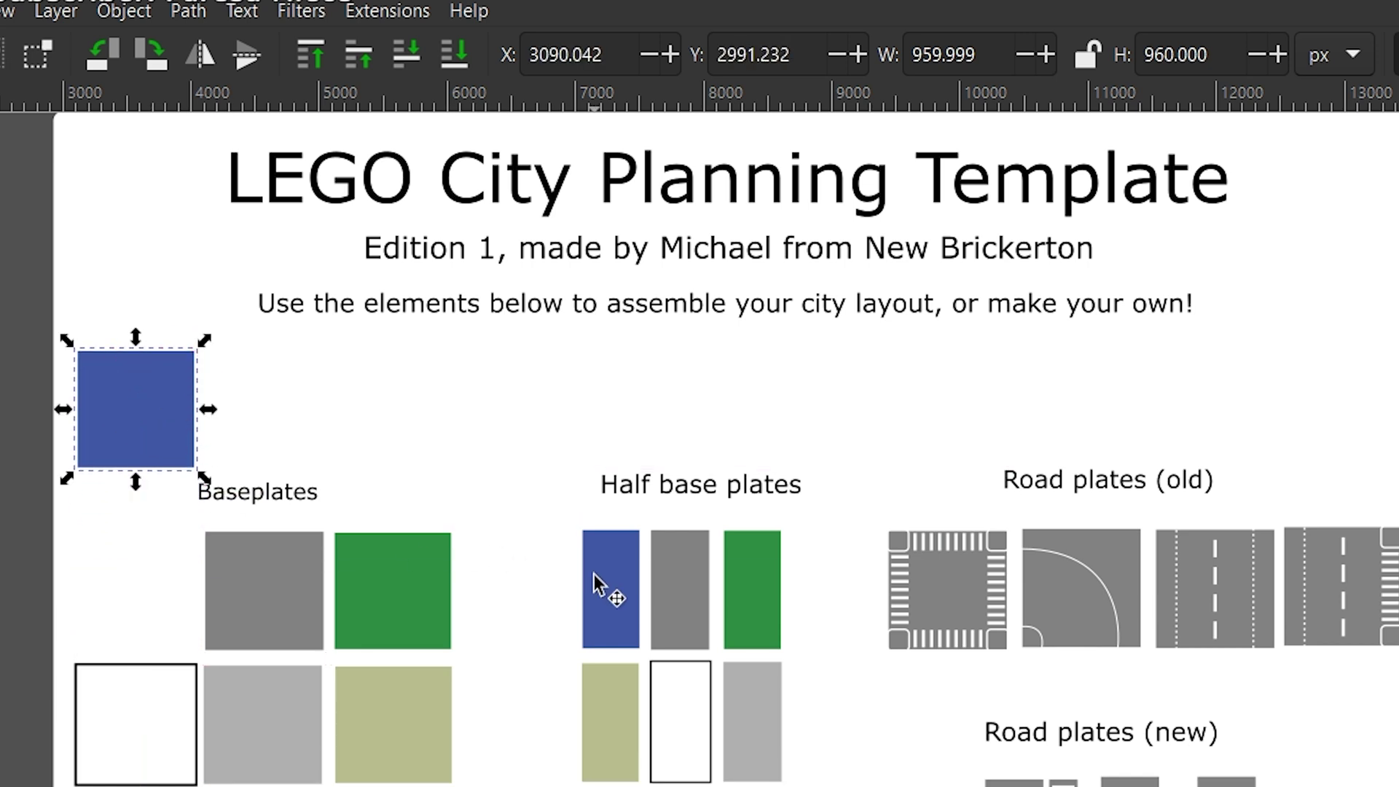
left_click(207, 275)
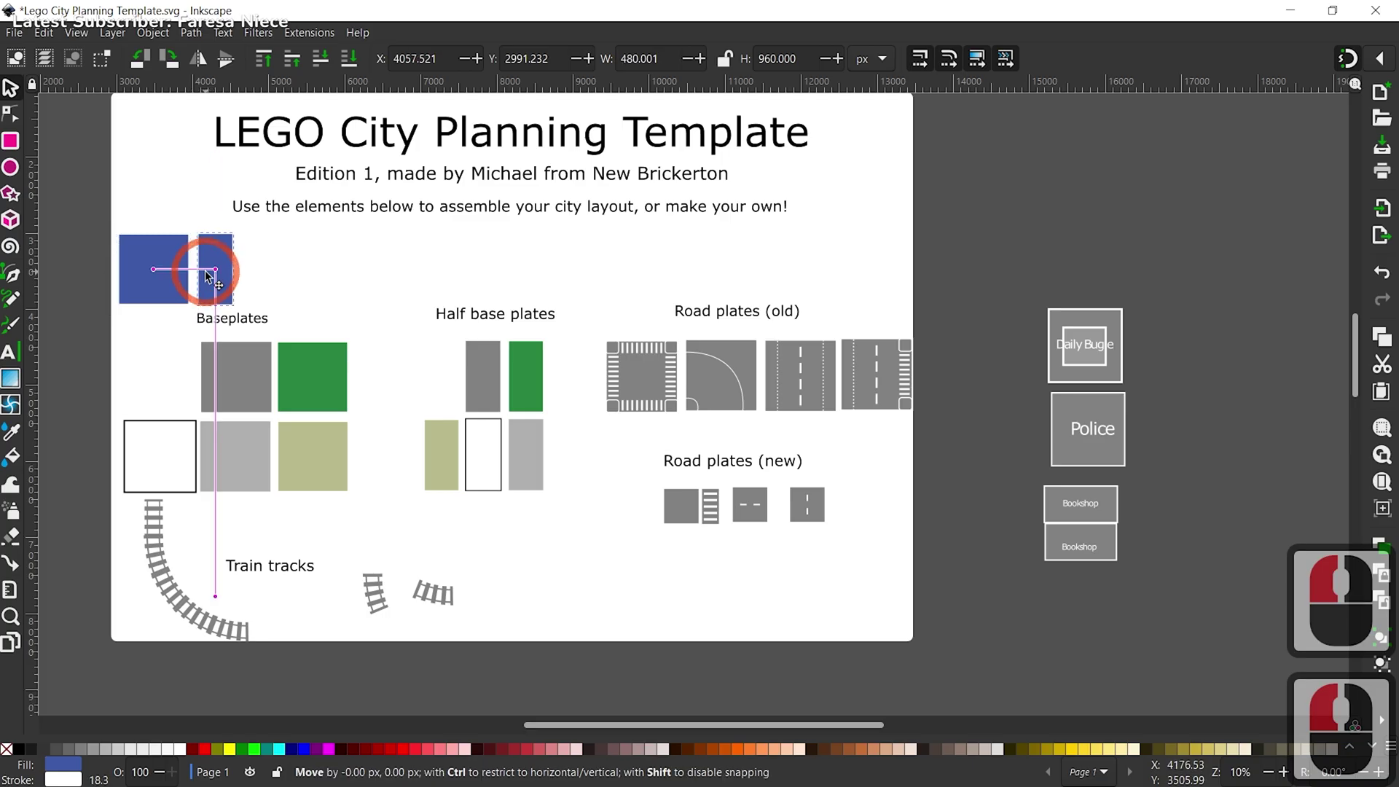
left_click(206, 275)
left_click(297, 277)
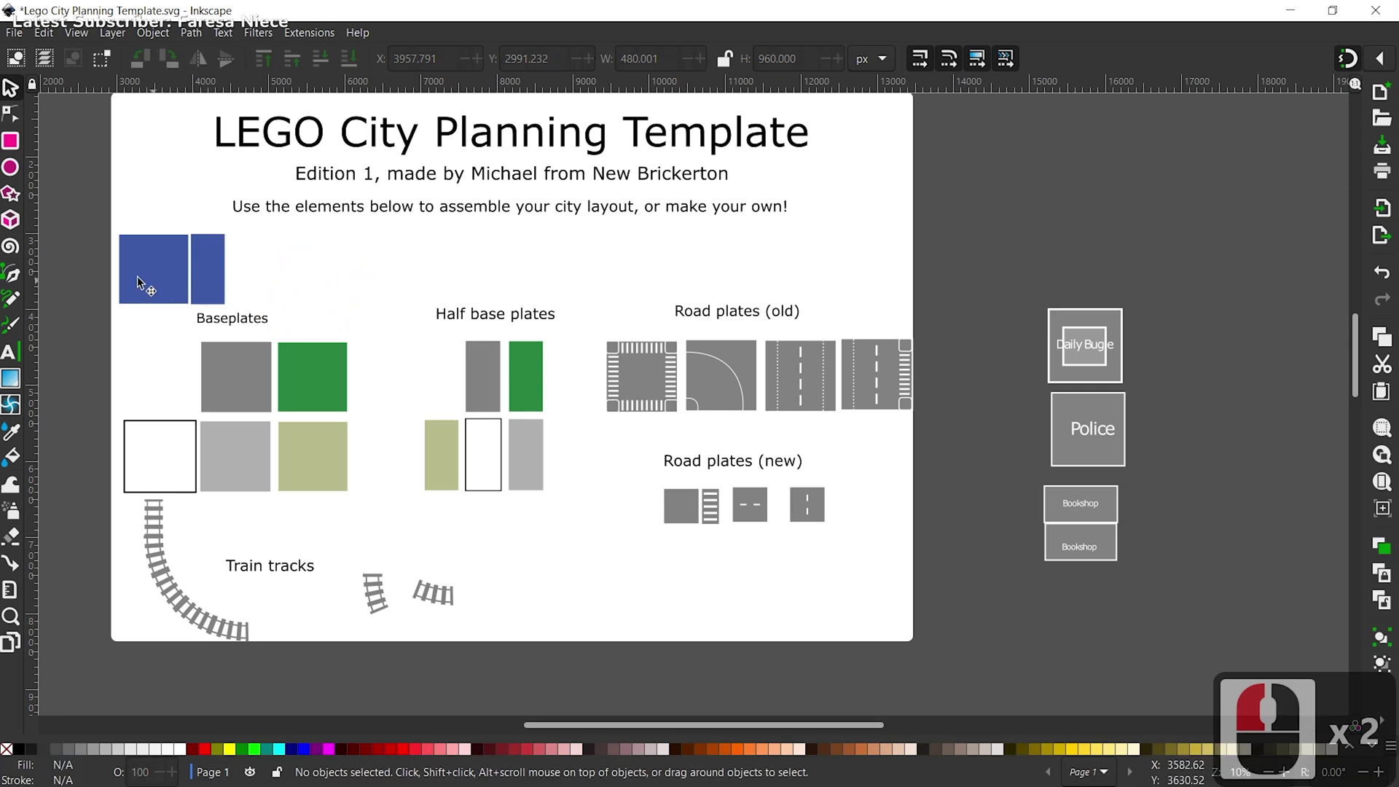
left_click_drag(160, 335, 163, 341)
left_click_drag(163, 342, 172, 349)
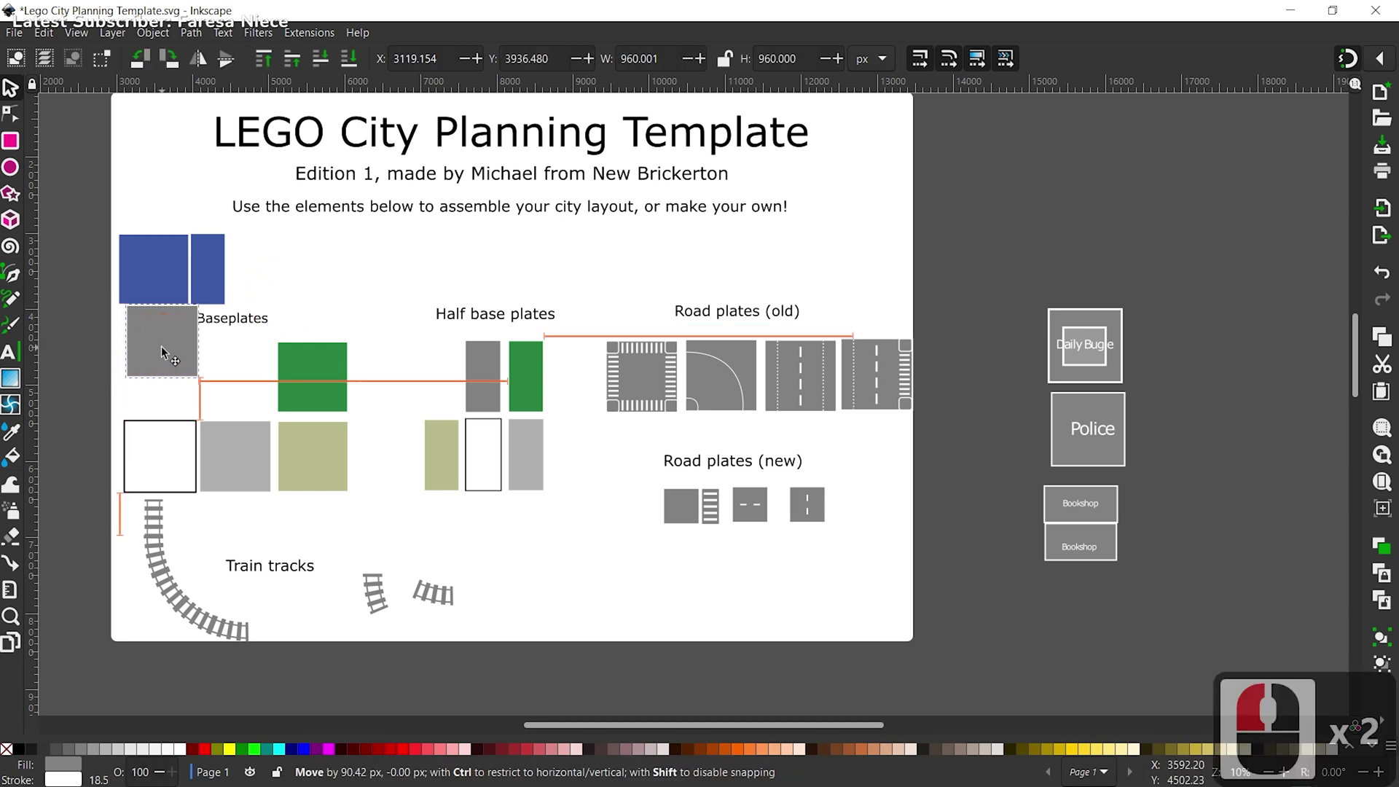
left_click(163, 351)
left_click(304, 297)
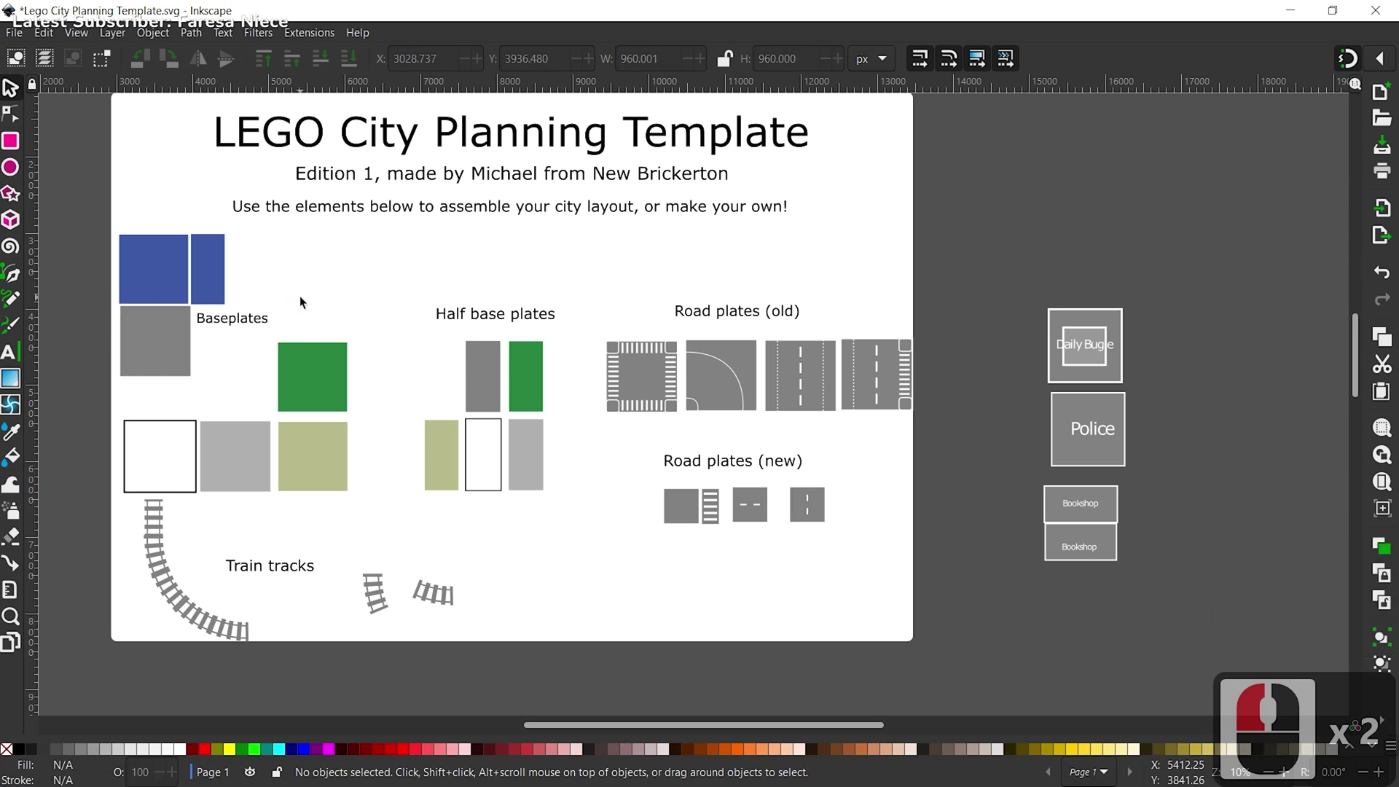
key("ctrl+z")
key("ctrl+z")
key("ctrl+z")
key("ctrl+z")
key("ctrl+z")
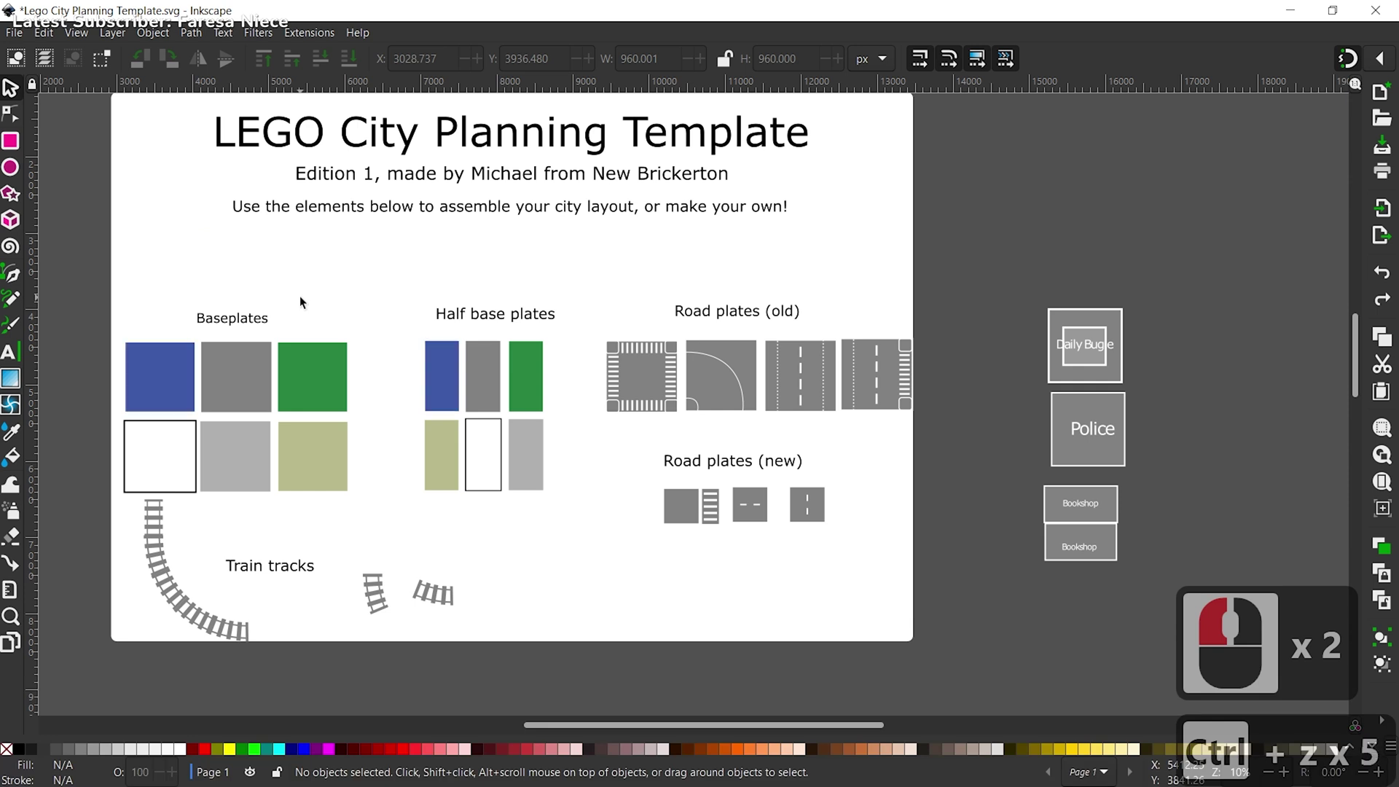
left_click(154, 371)
key("ctrl+z")
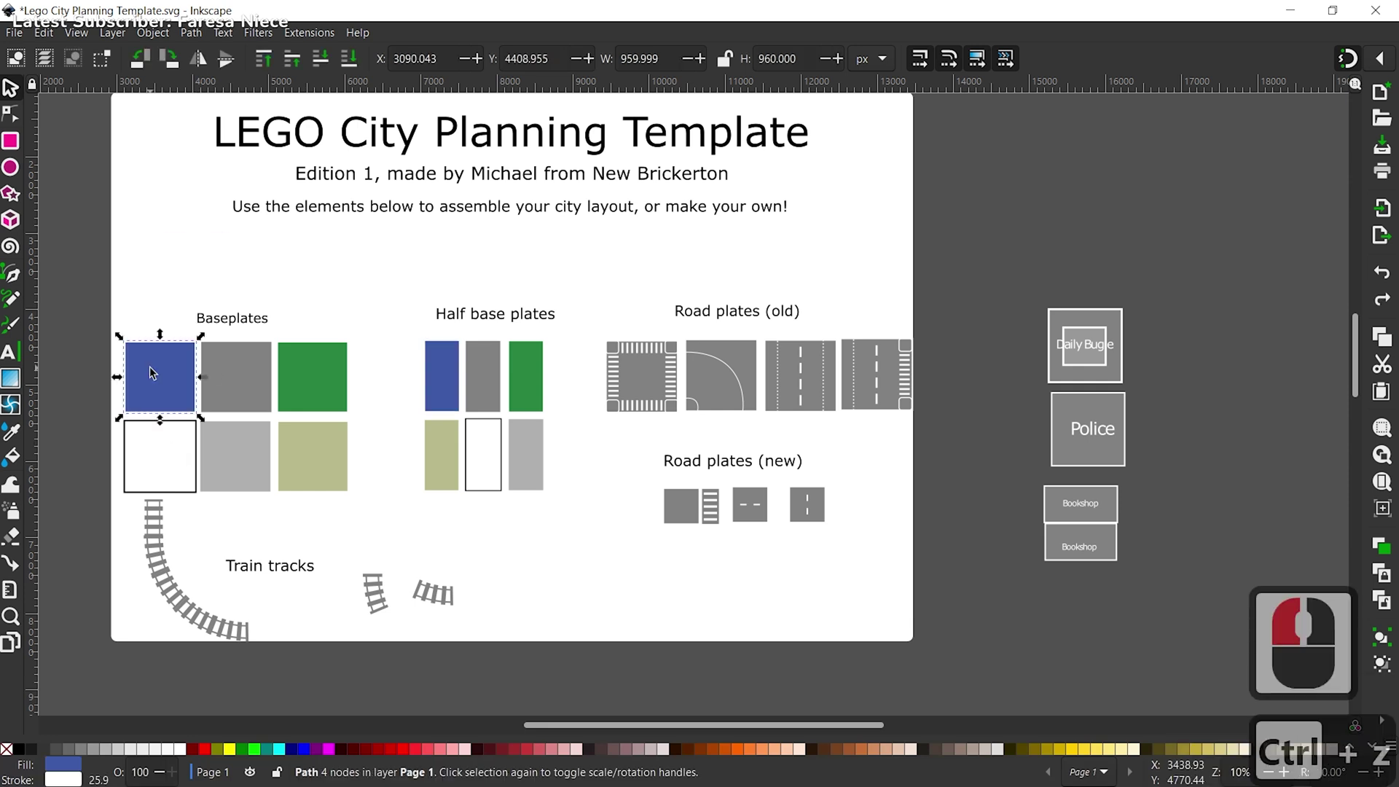
left_click(738, 575)
left_click(179, 392)
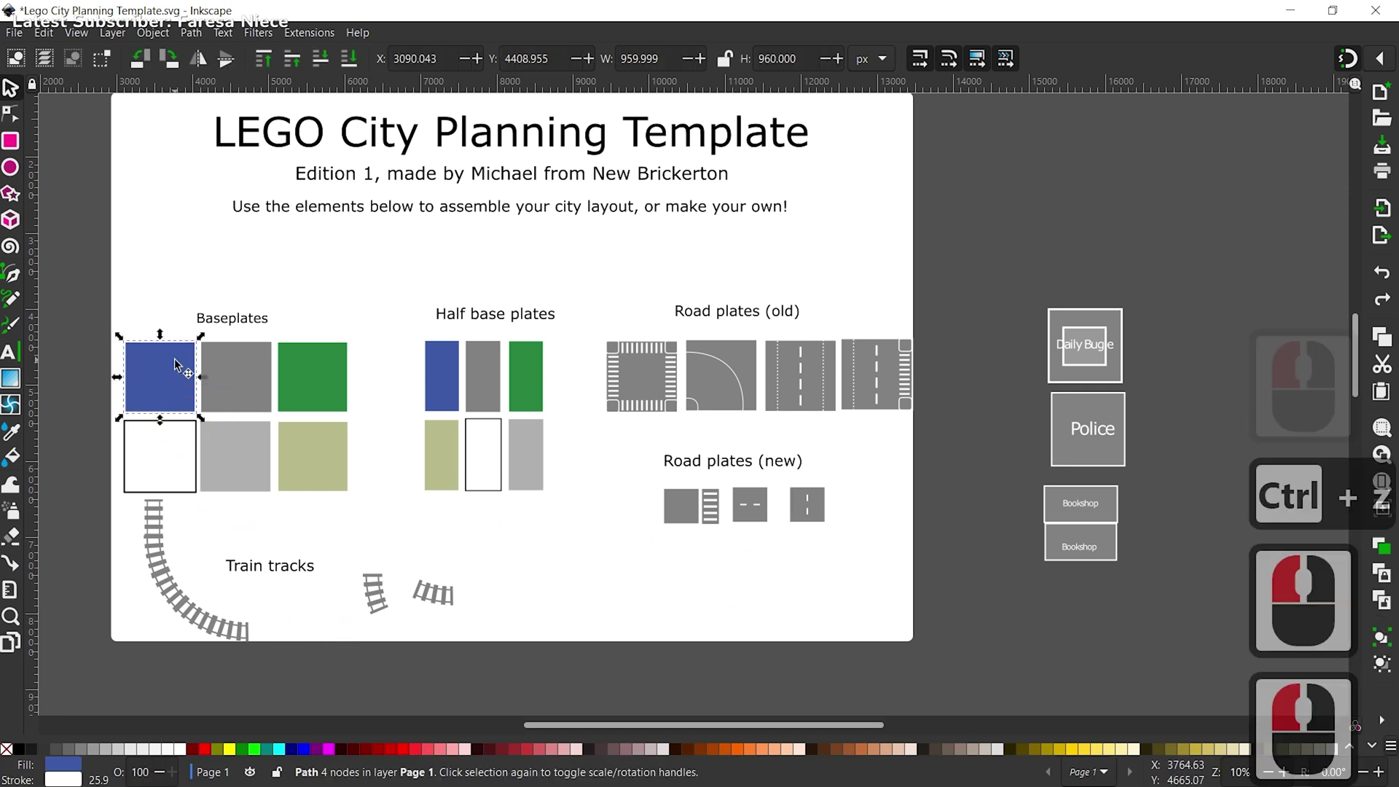
right_click(180, 363)
key("ctrl+z")
left_click(169, 376)
right_click(212, 417)
key("ctrl+c")
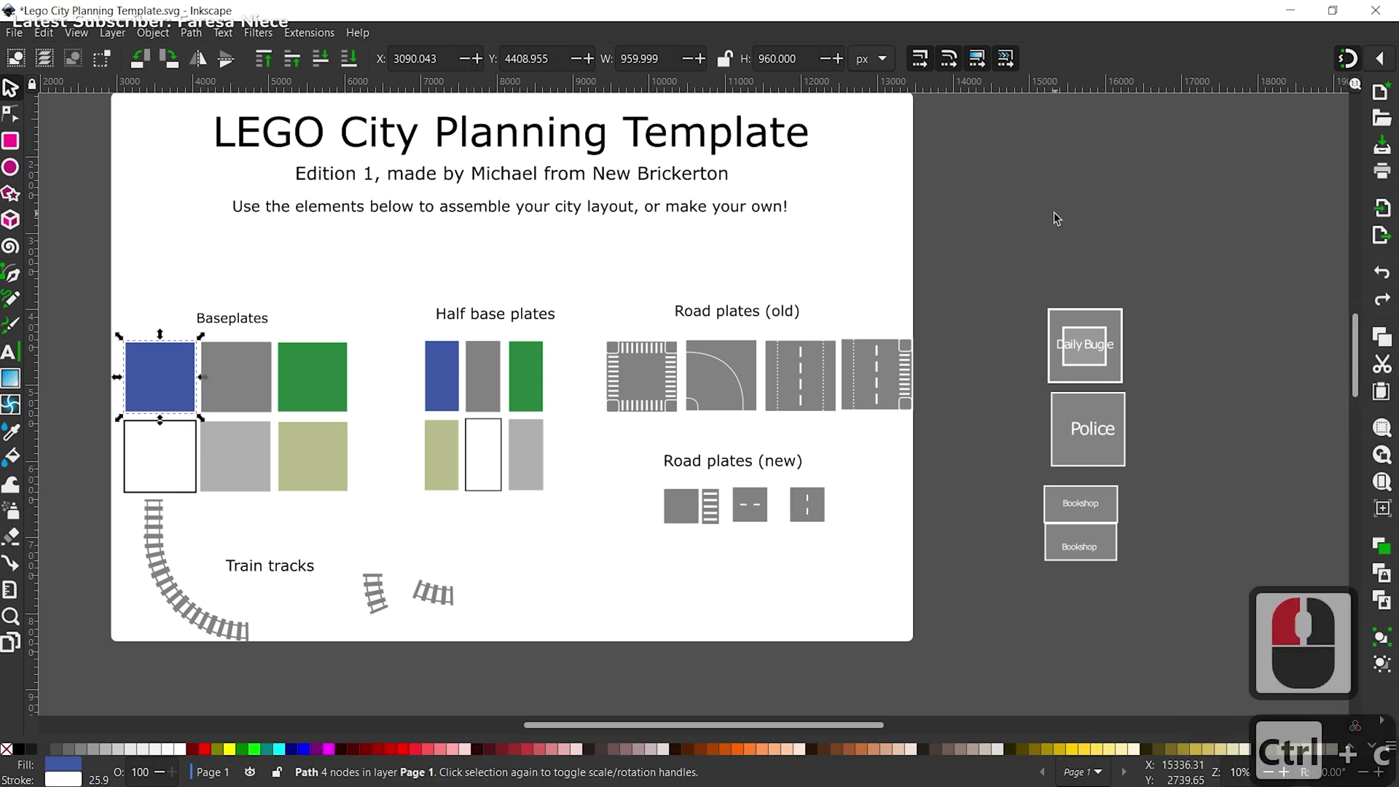
right_click(989, 206)
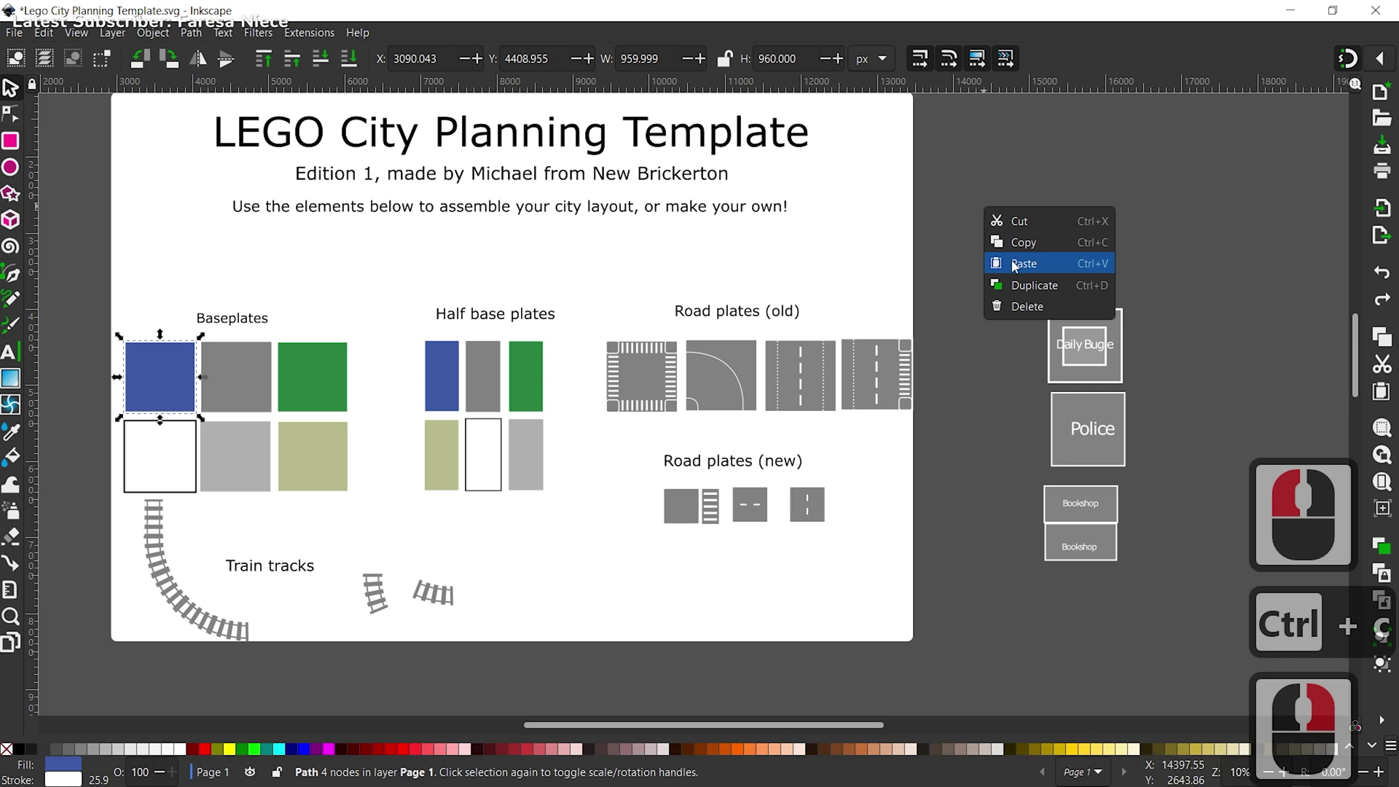
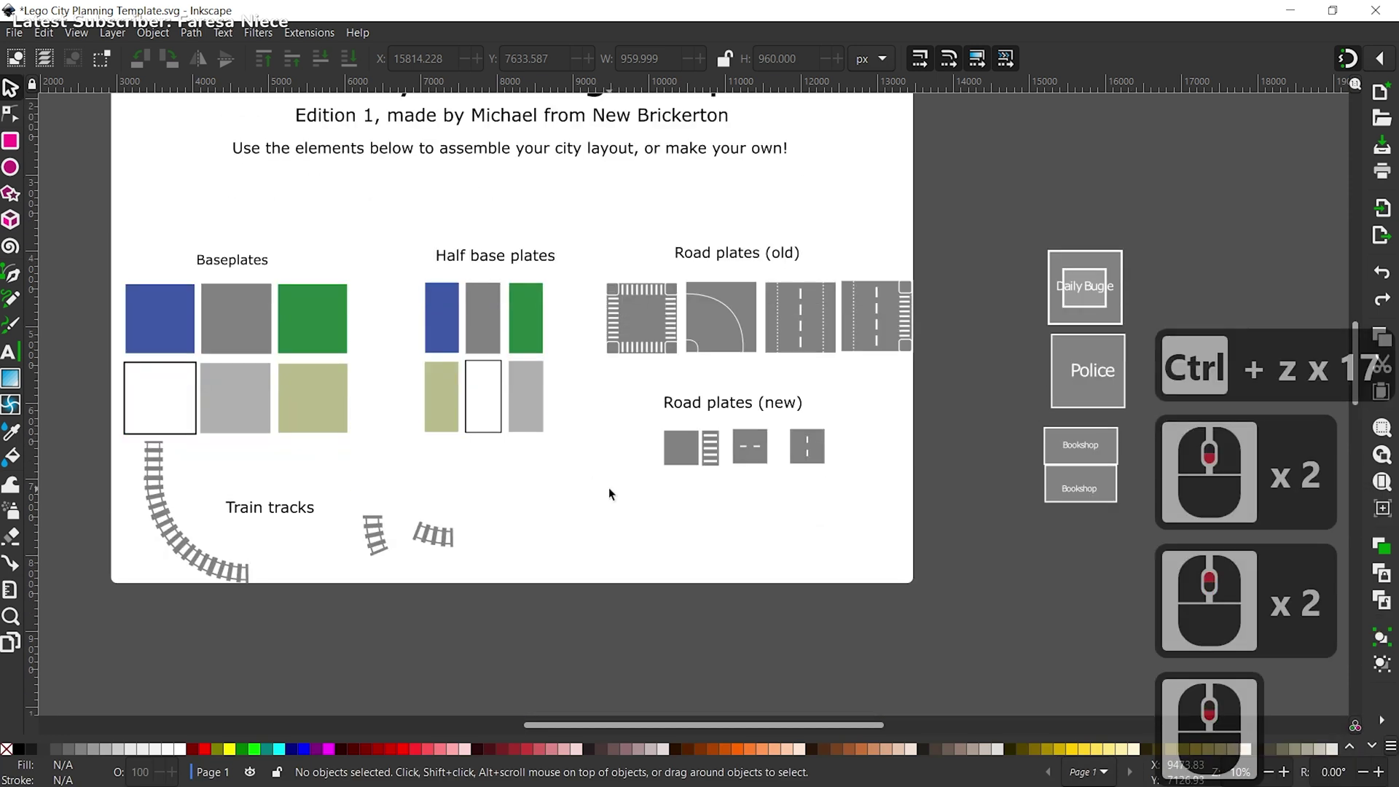
left_click(808, 455)
key("ctrl+c")
key("ctrl+v")
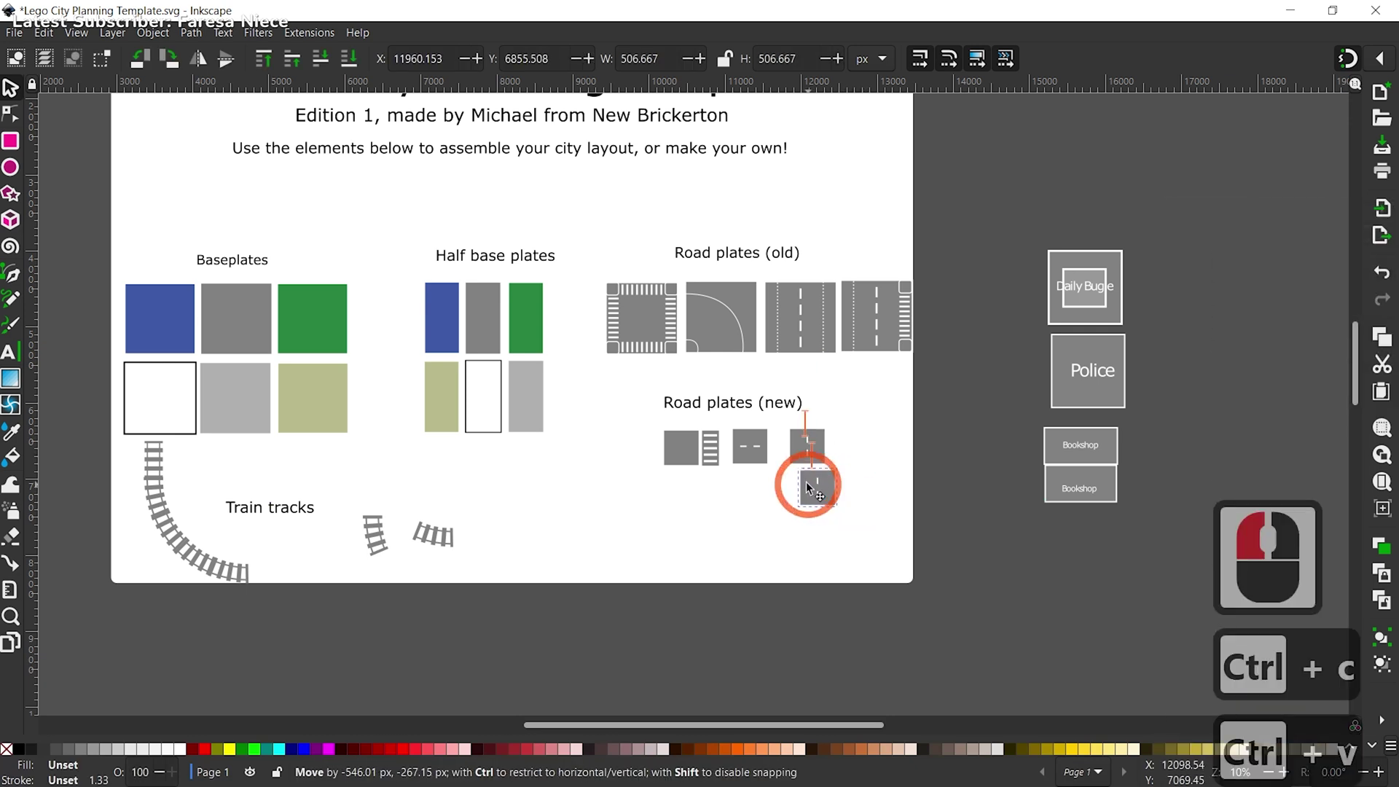
left_click(806, 481)
left_click(821, 453)
key("ctrl+c")
key("ctrl+v")
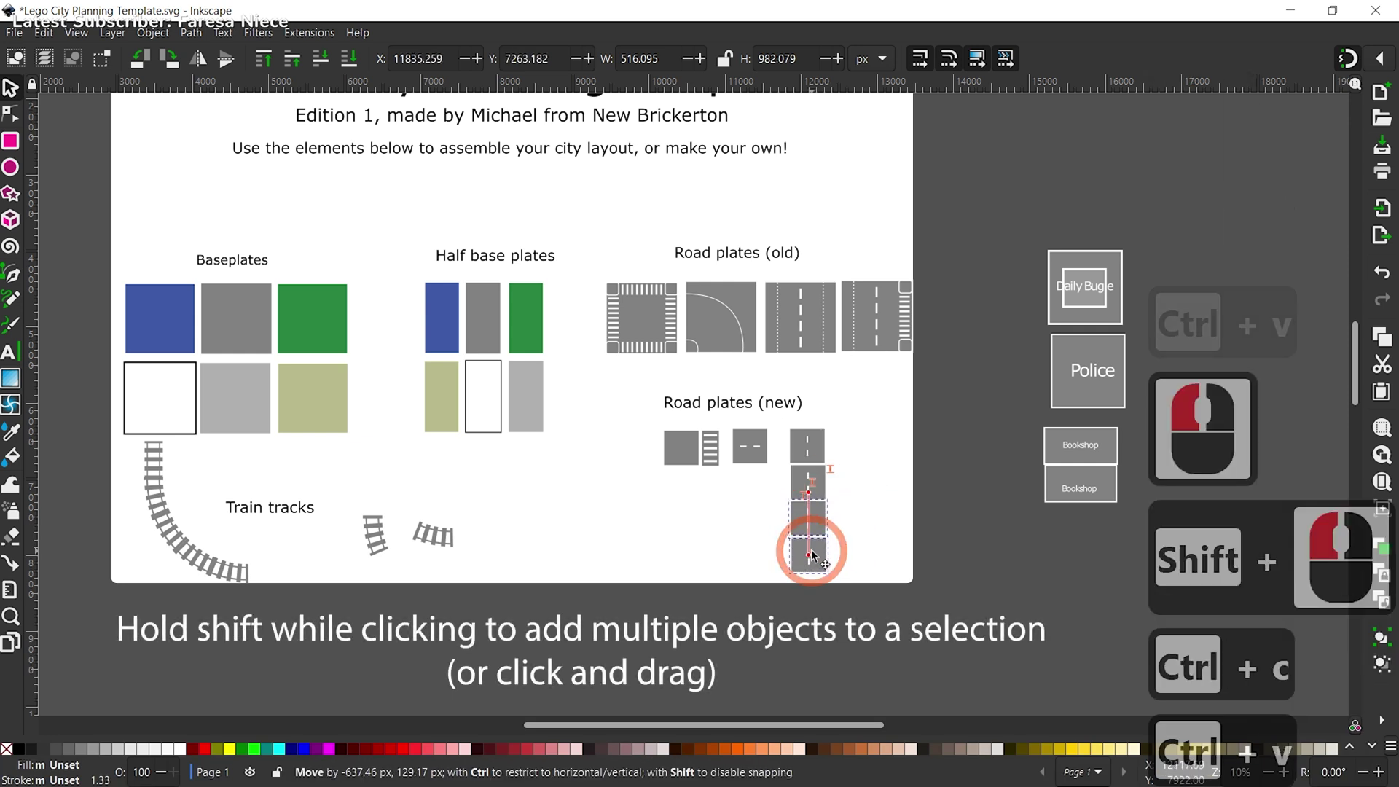
left_click(819, 554)
left_click(813, 483)
left_click(821, 443)
key("ctrl+c")
key("ctrl+v")
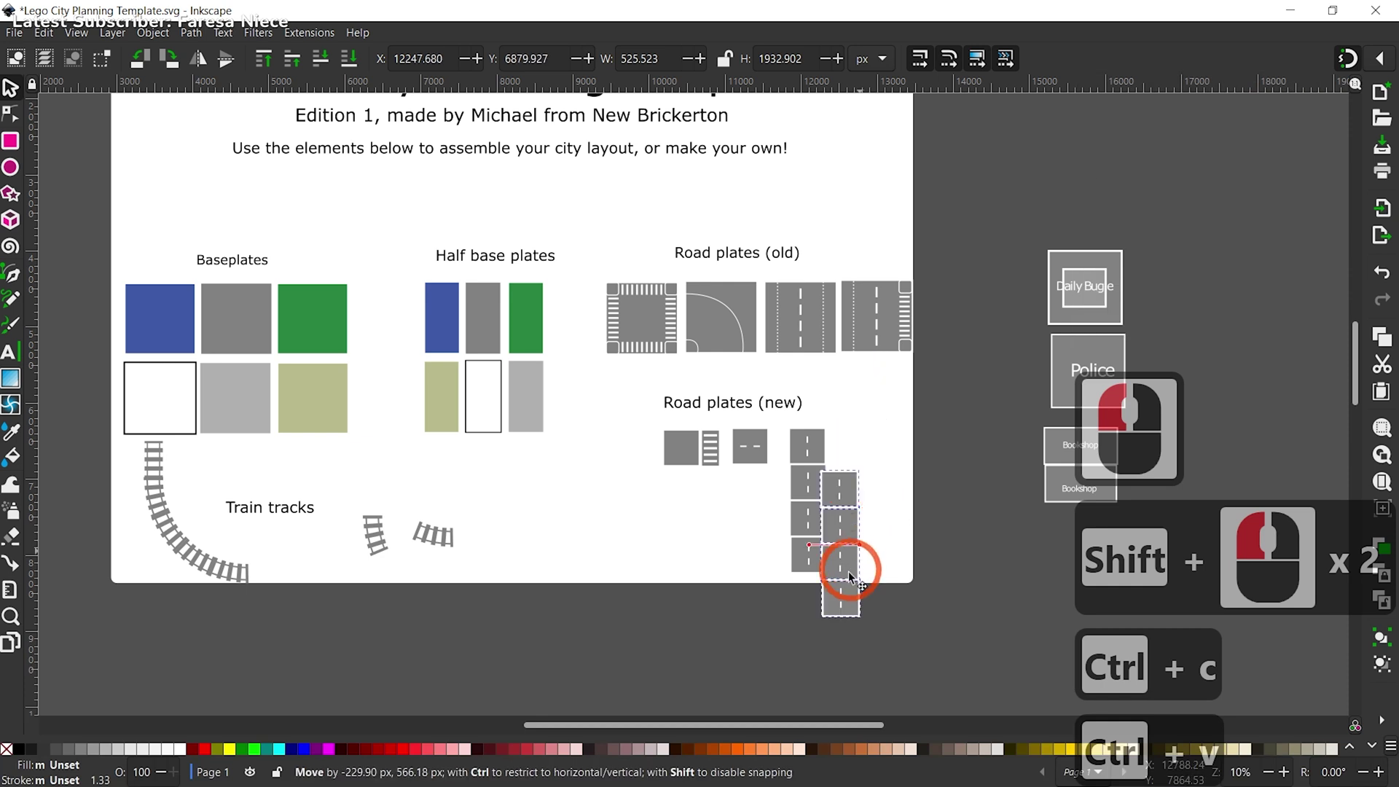
left_click(830, 656)
left_click(922, 611)
key("ctrl+z")
key("ctrl+z")
key("ctrl+z")
key("ctrl+z")
key("ctrl+z")
key("ctrl+z")
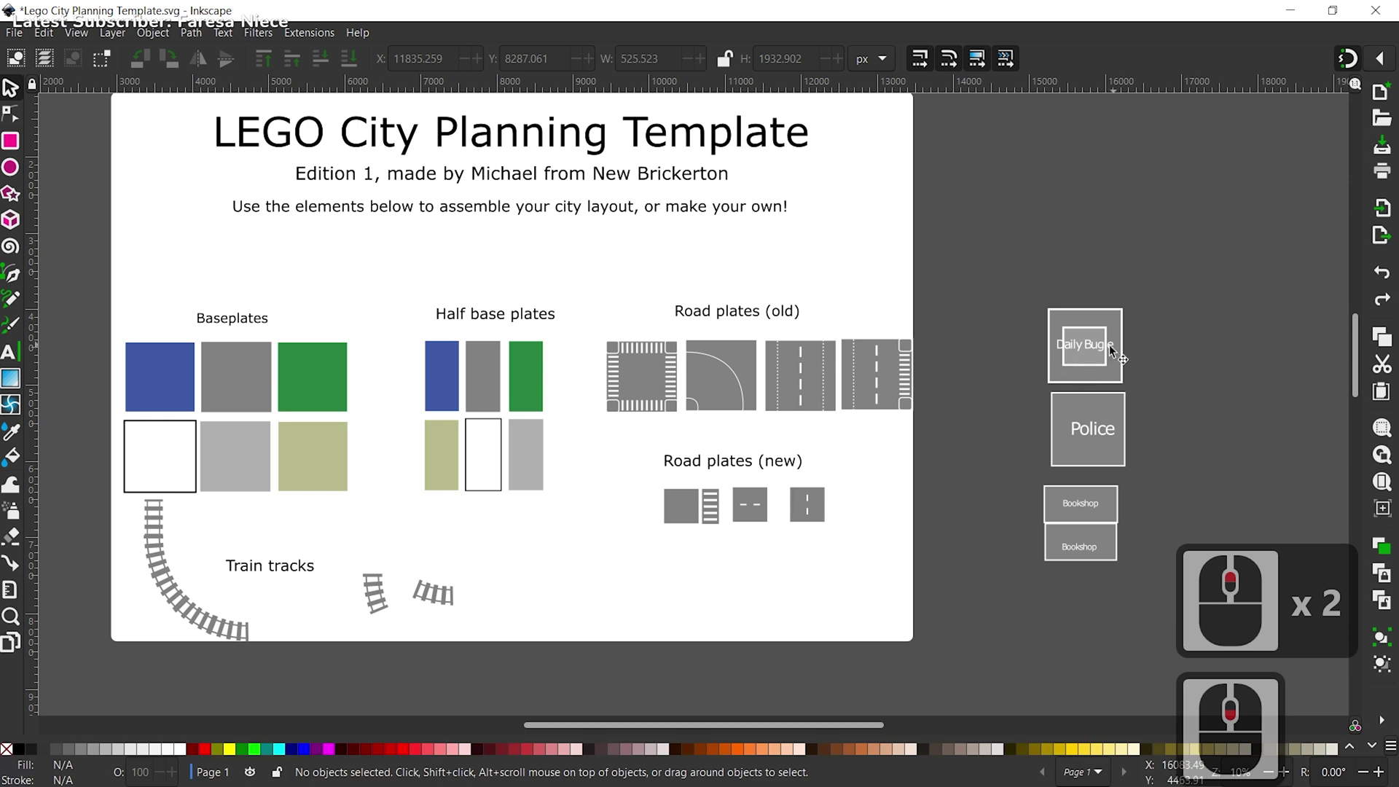
middle_click(1086, 361)
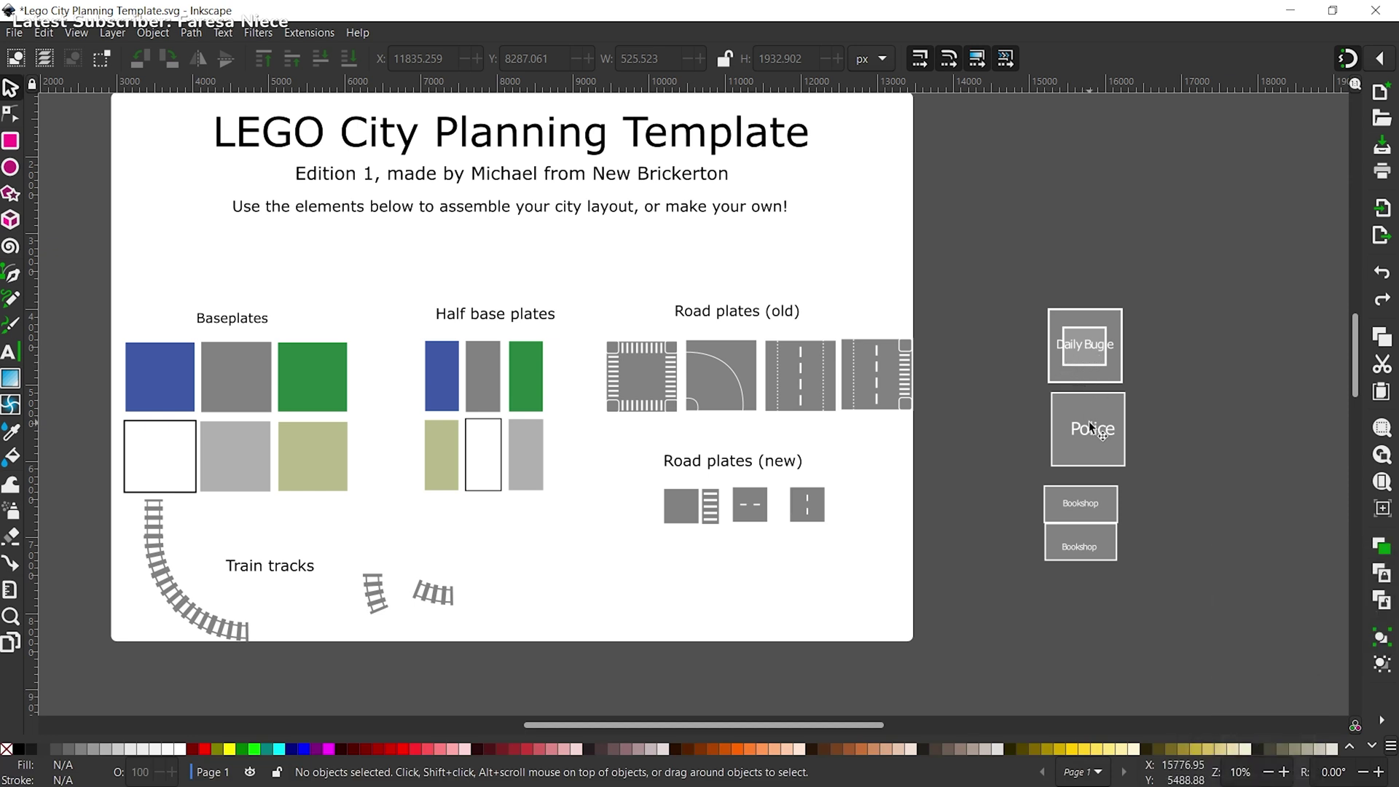
left_click_drag(1094, 425, 1096, 545)
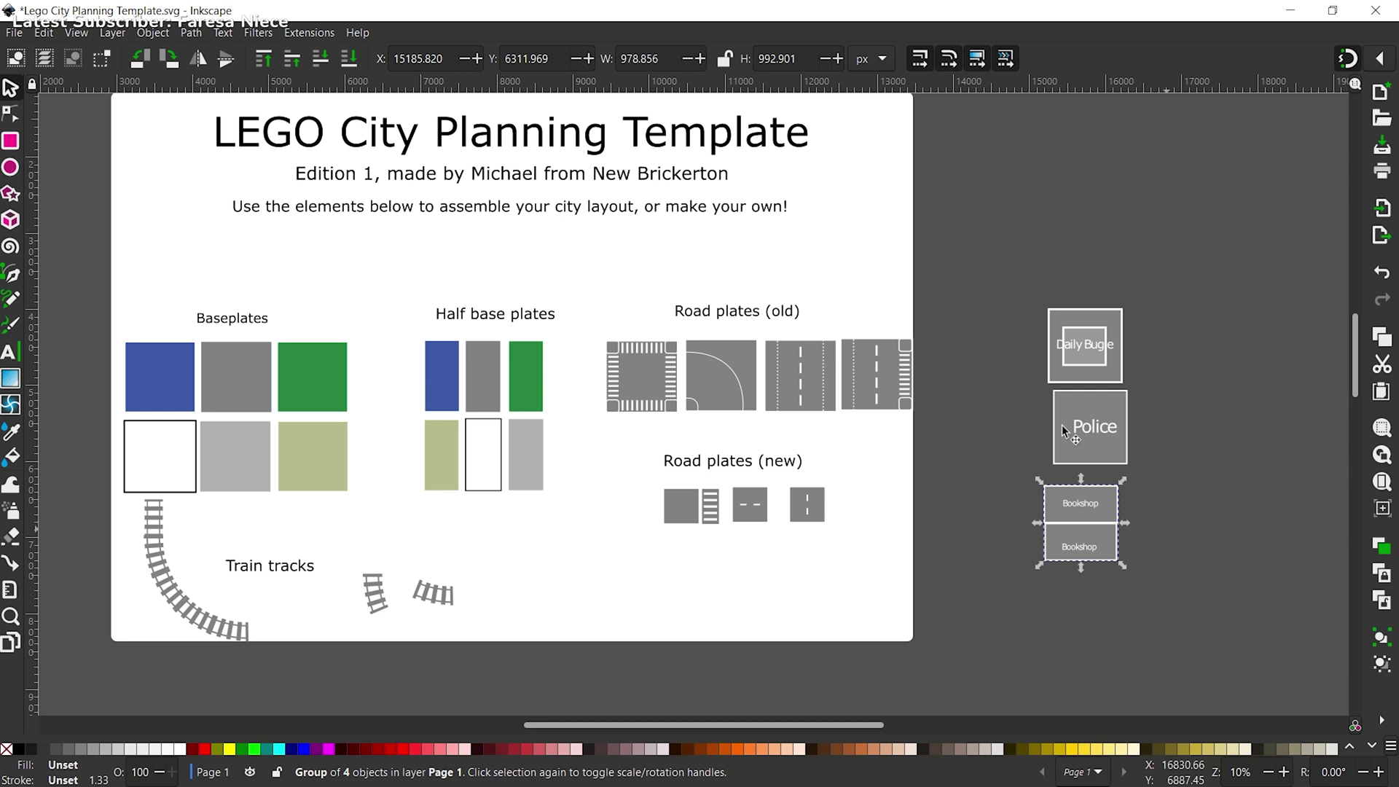
left_click_drag(336, 394, 889, 84)
left_click(1219, 259)
left_click(310, 373)
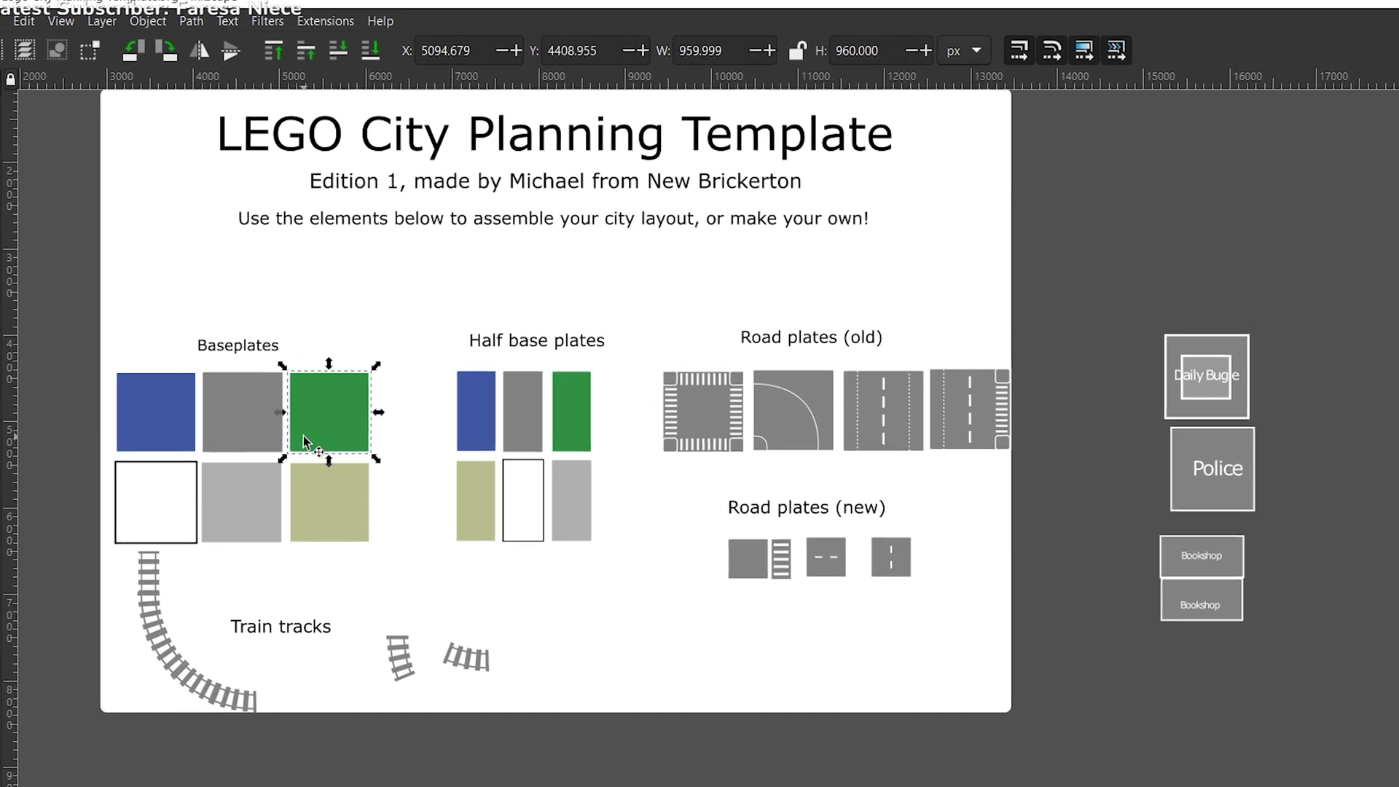
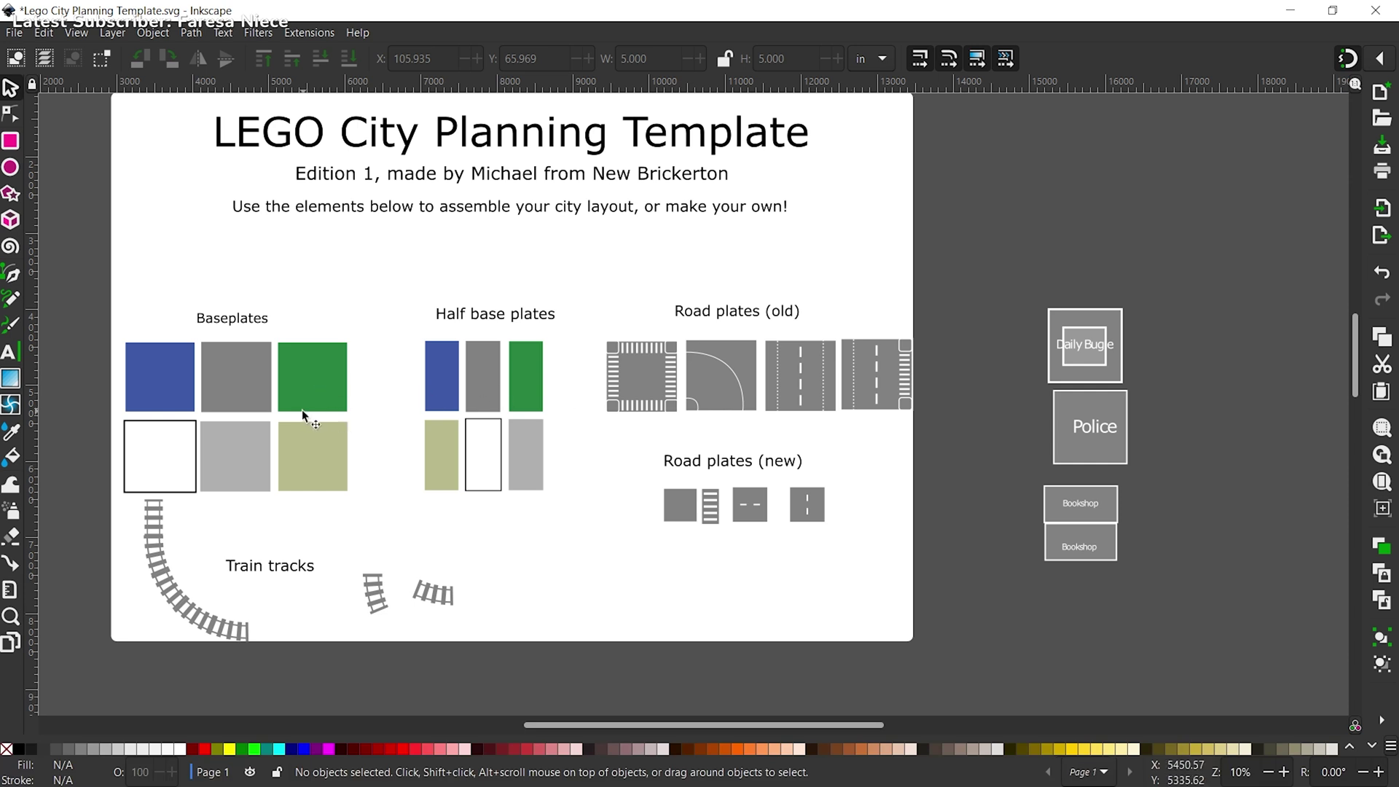
Step: Copy the grey baseplate and paste the copy off-page to the right of the road plates
left_click(306, 408)
left_click(245, 396)
left_click(302, 460)
left_click_drag(263, 391, 475, 494)
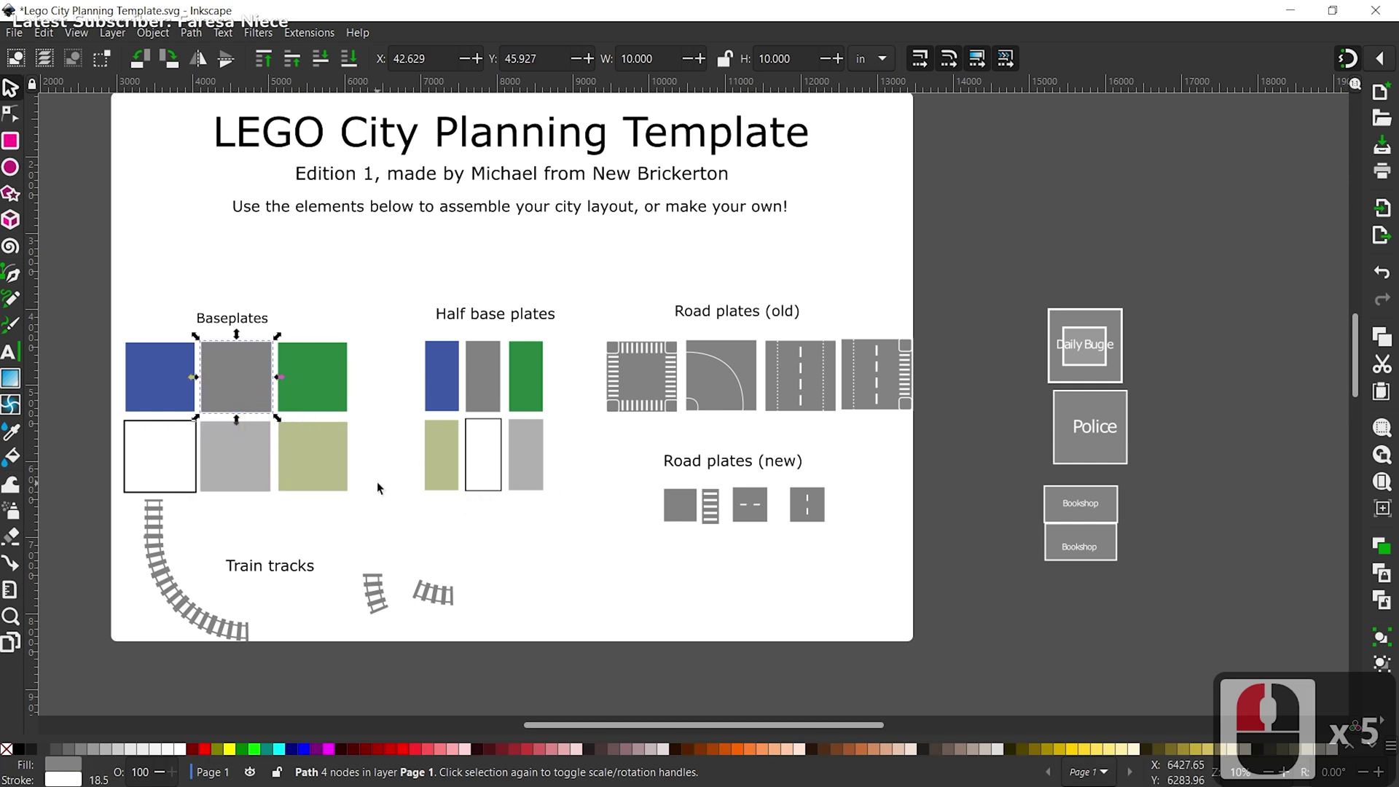
key("ctrl+c")
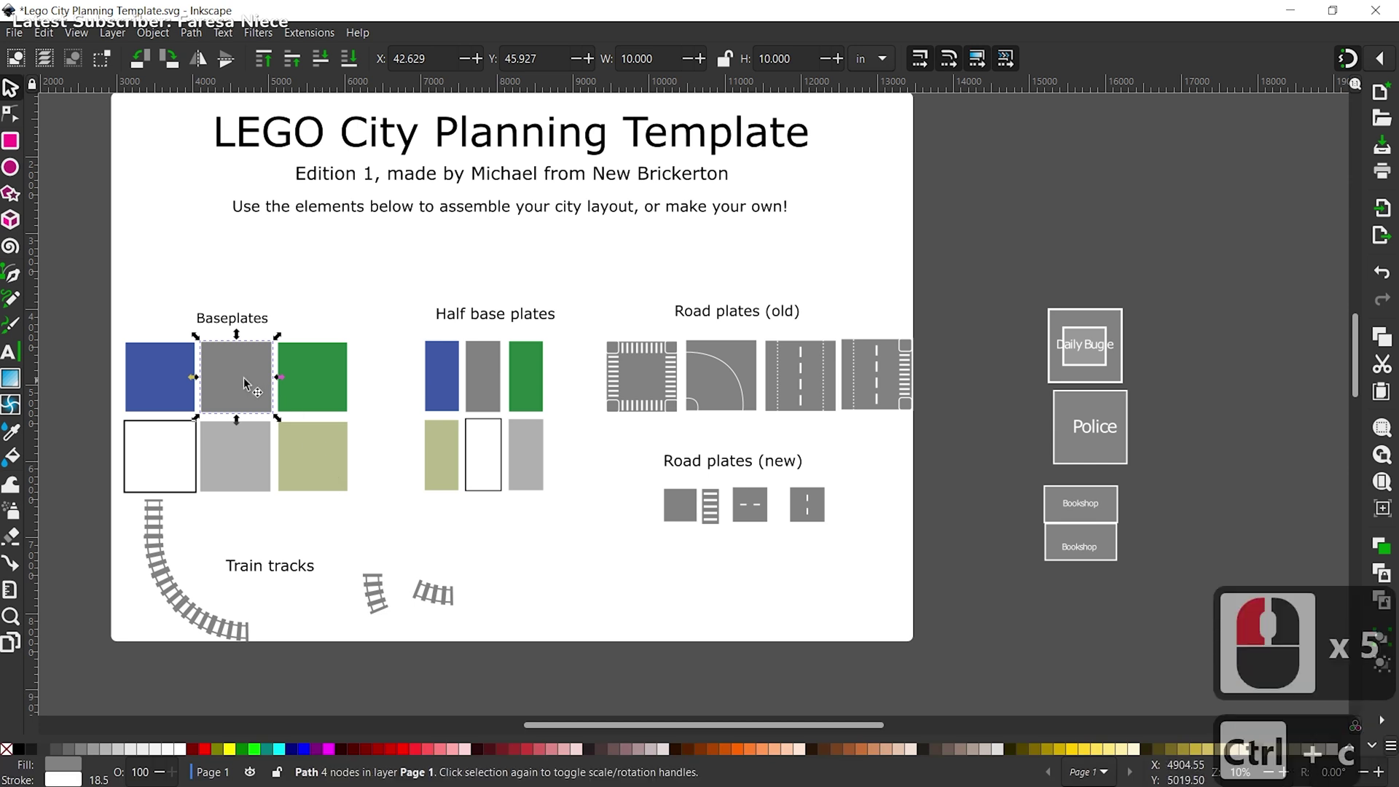
key("ctrl+v")
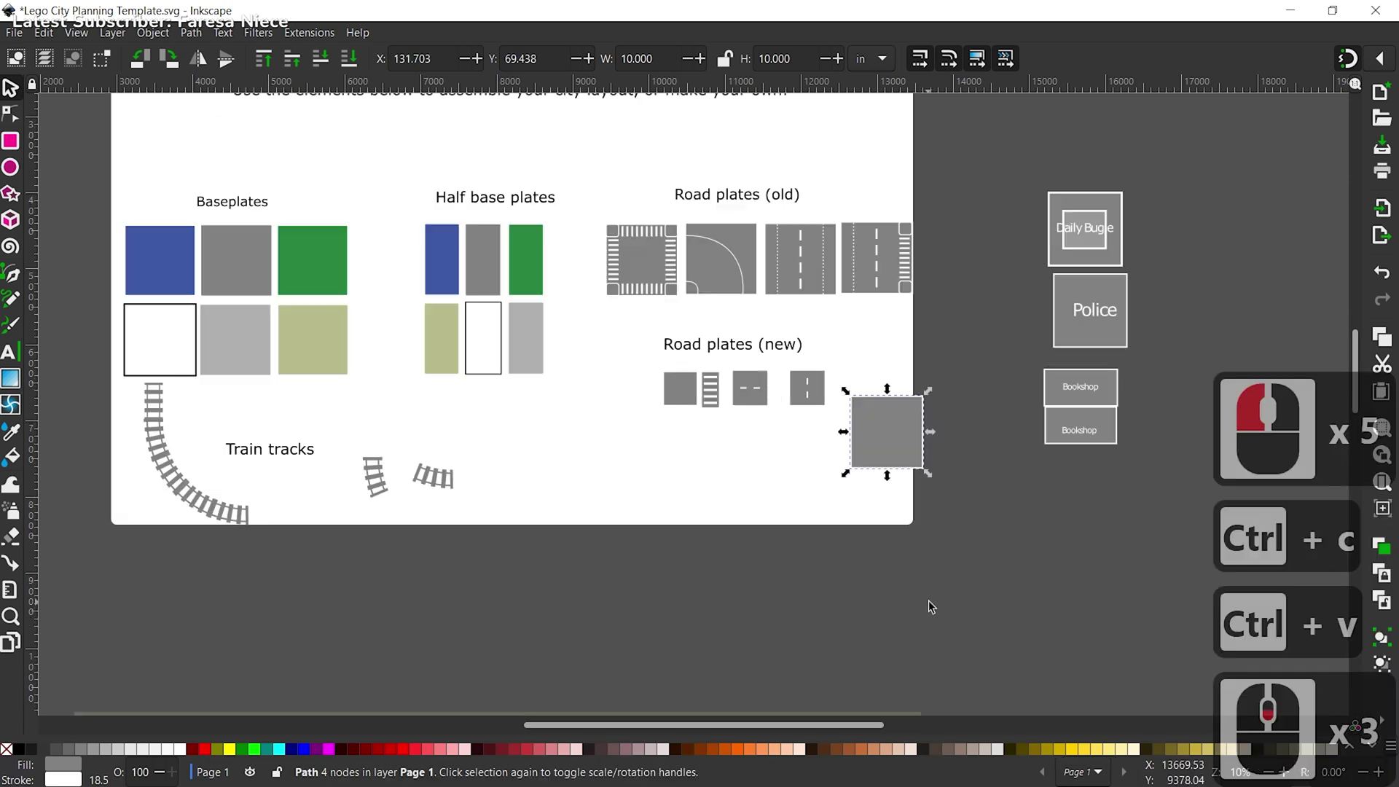
left_click(1009, 481)
left_click(1078, 535)
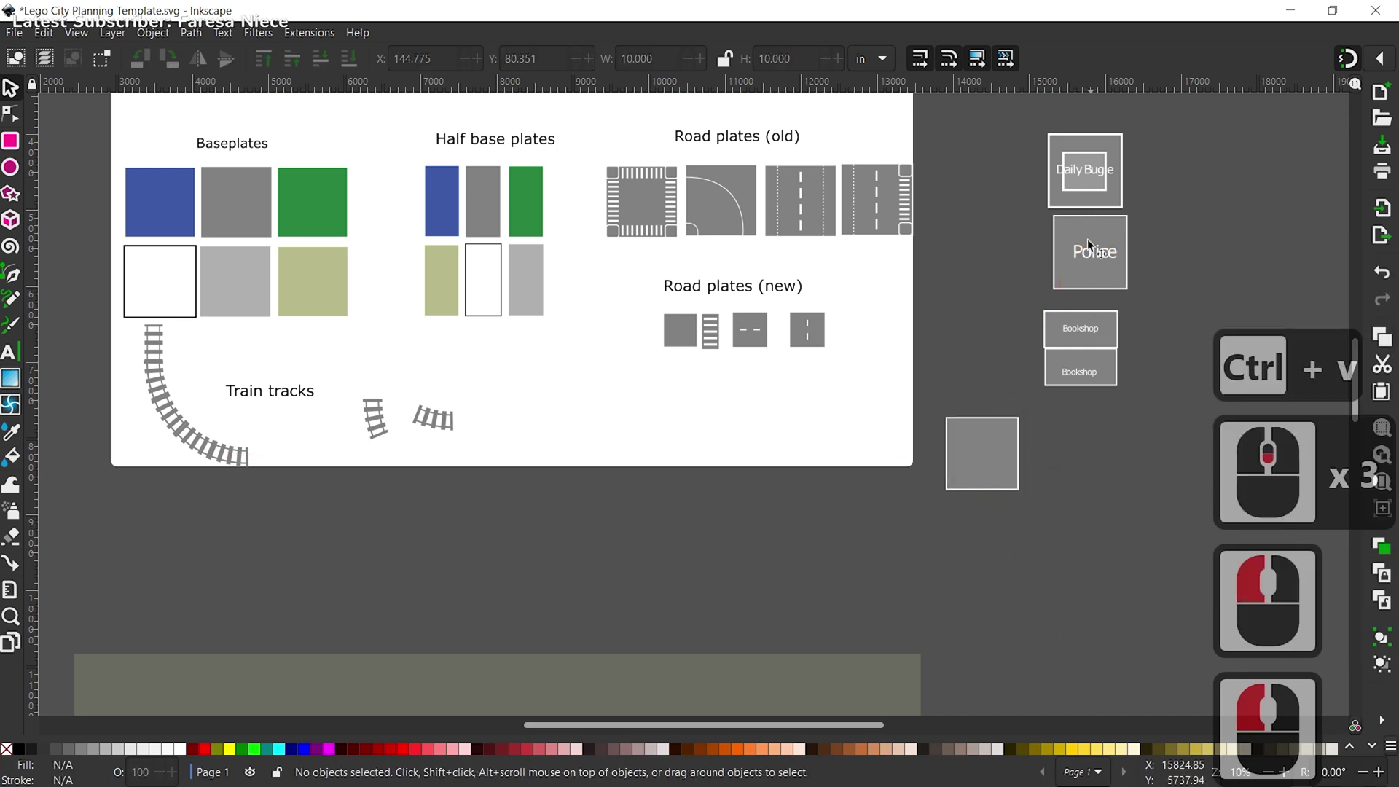
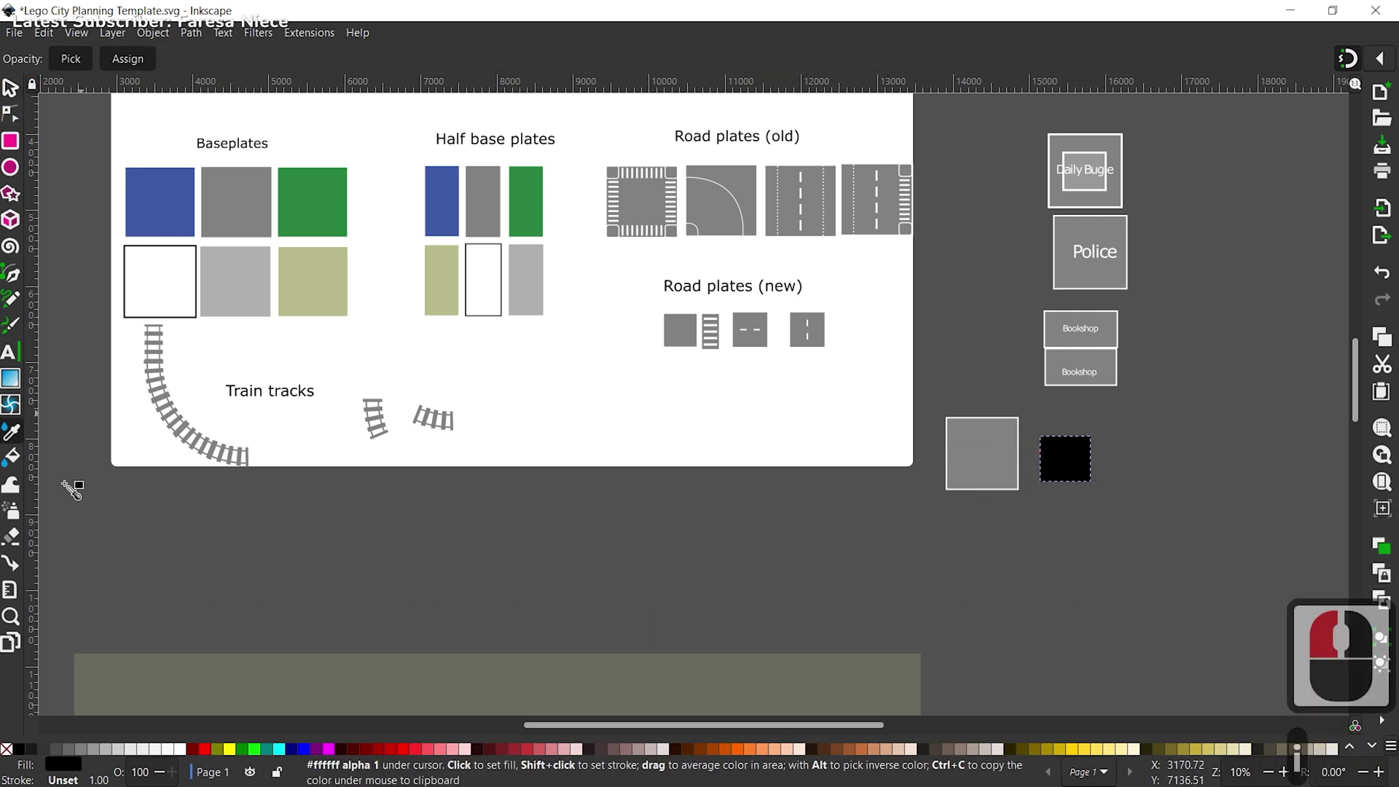
Step: Move a light-grey rectangle onto the off-page grey square
left_click_drag(21, 460, 15, 440)
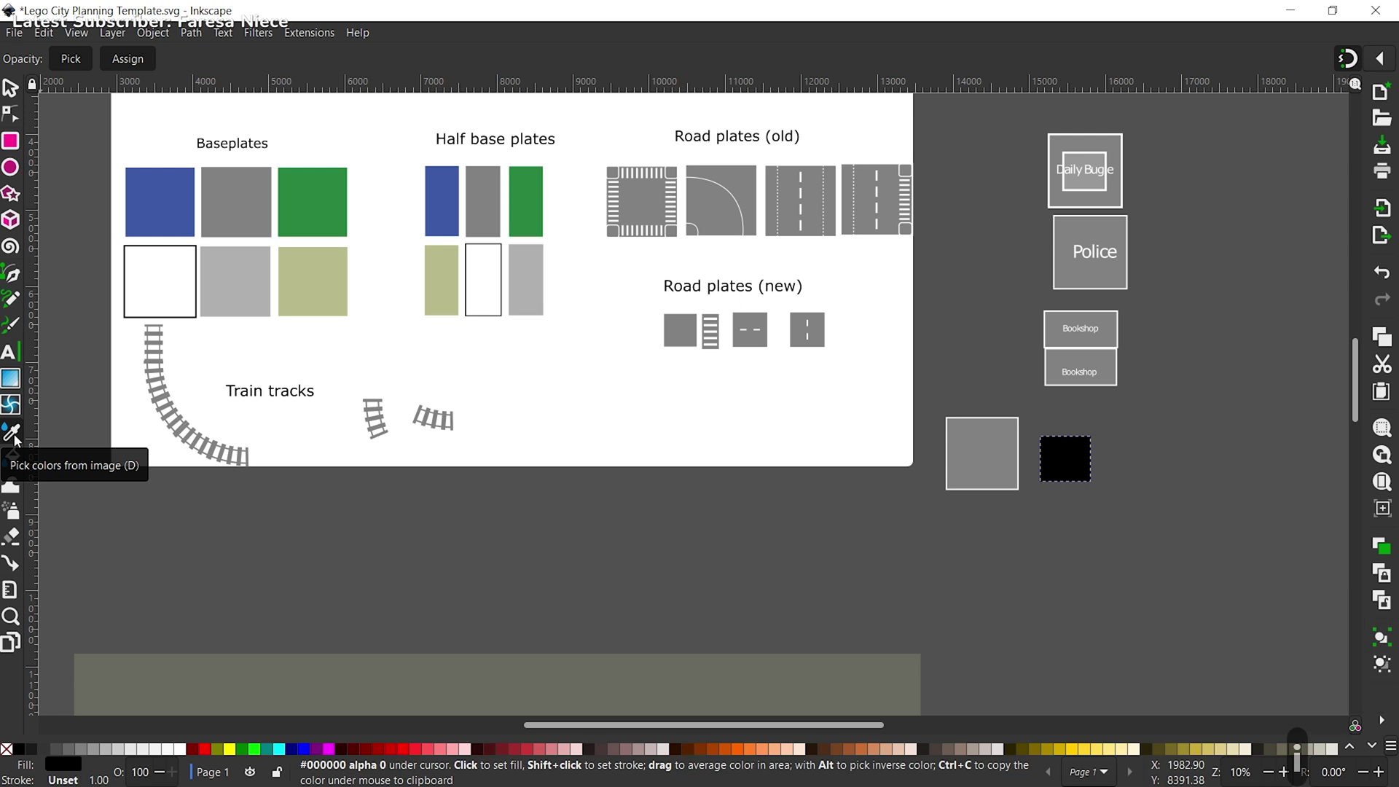
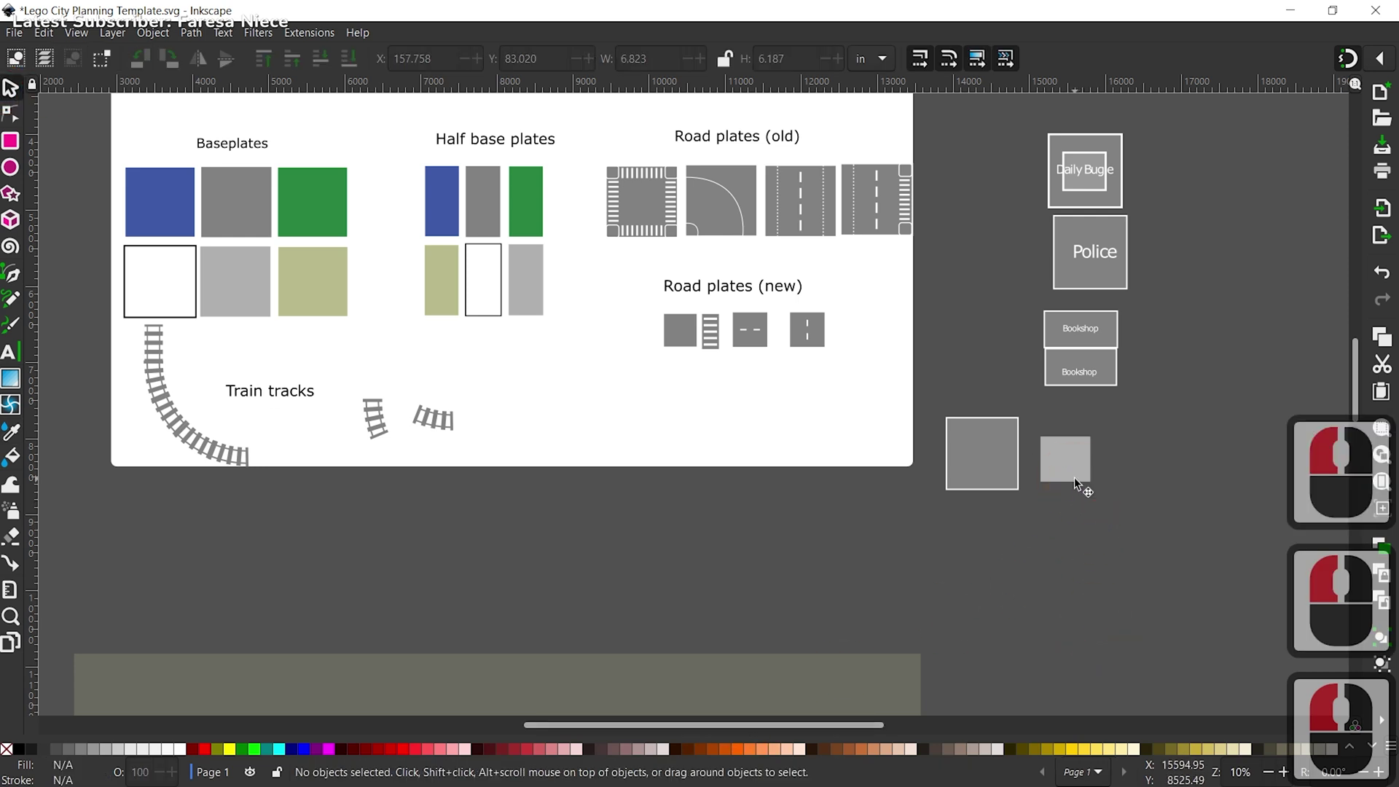
left_click(1080, 491)
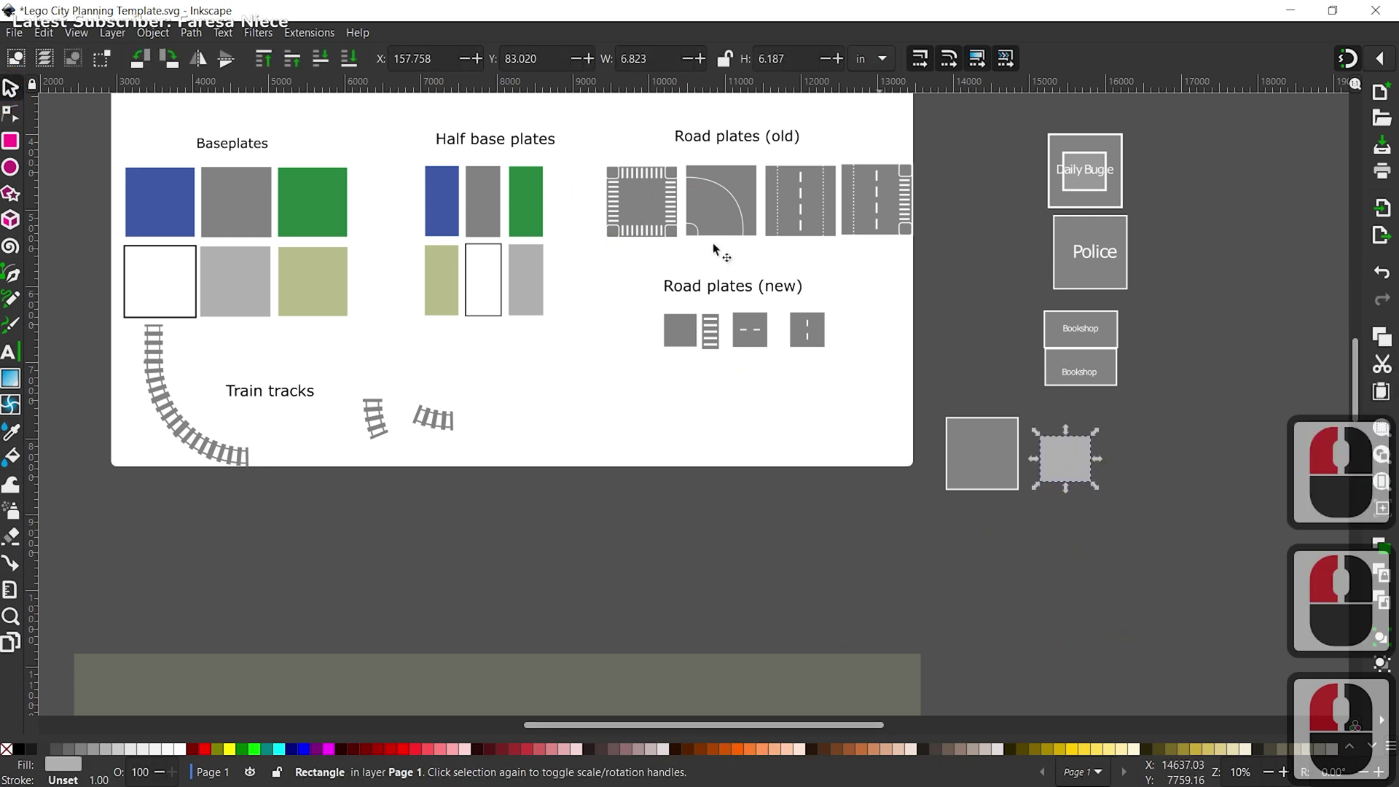
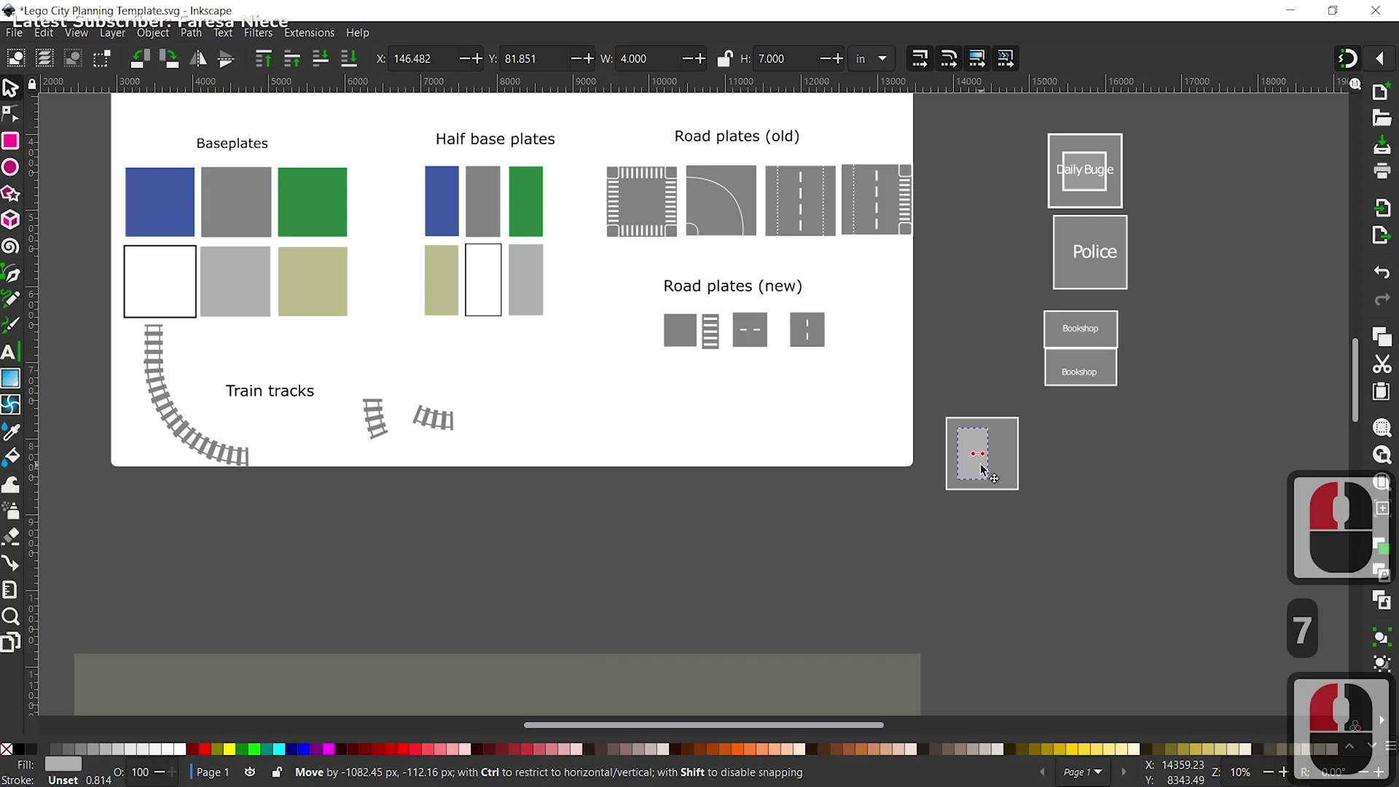
left_click(983, 467)
left_click(1131, 486)
type("vh")
Step: Re-select the light-grey rectangle and stretch it larger with its scale handles
left_click(999, 562)
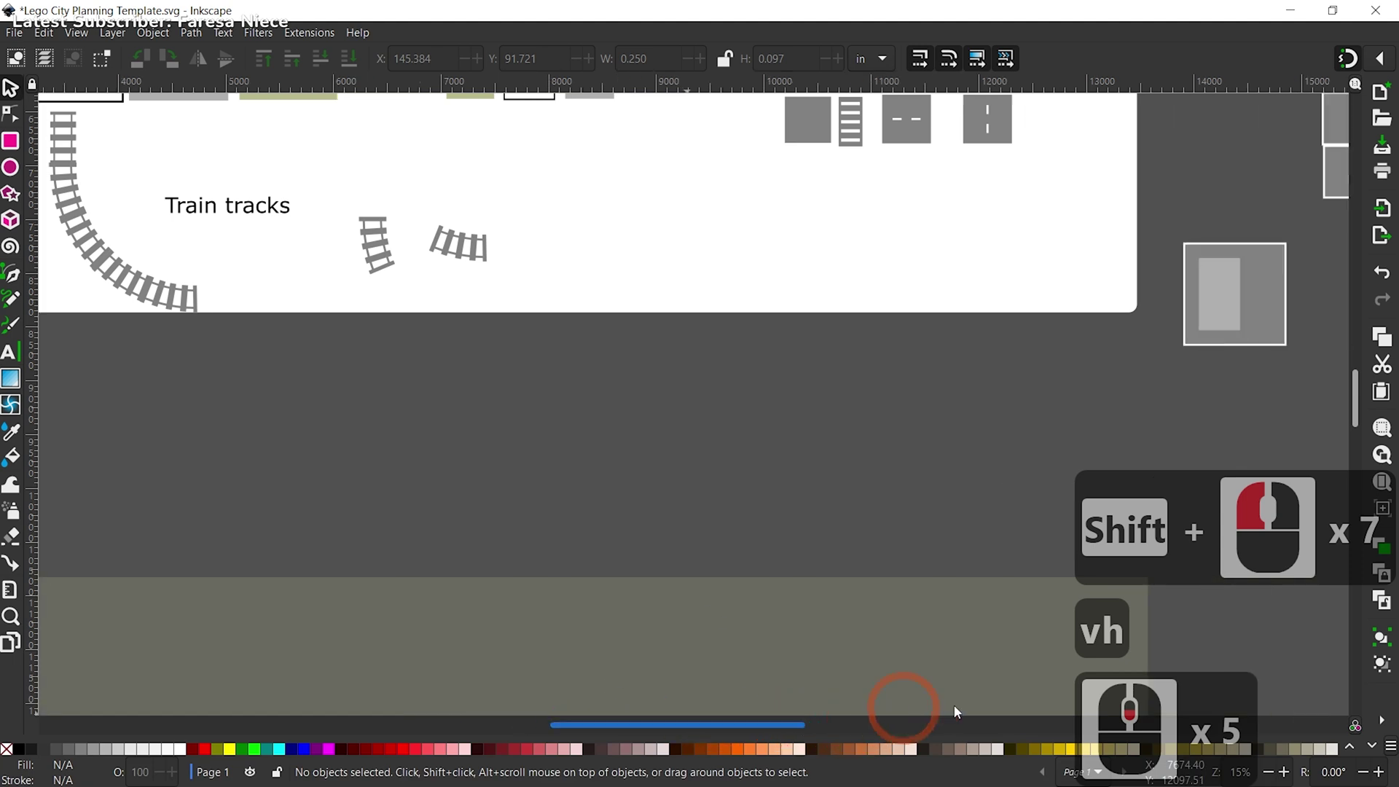
left_click(751, 701)
left_click(735, 701)
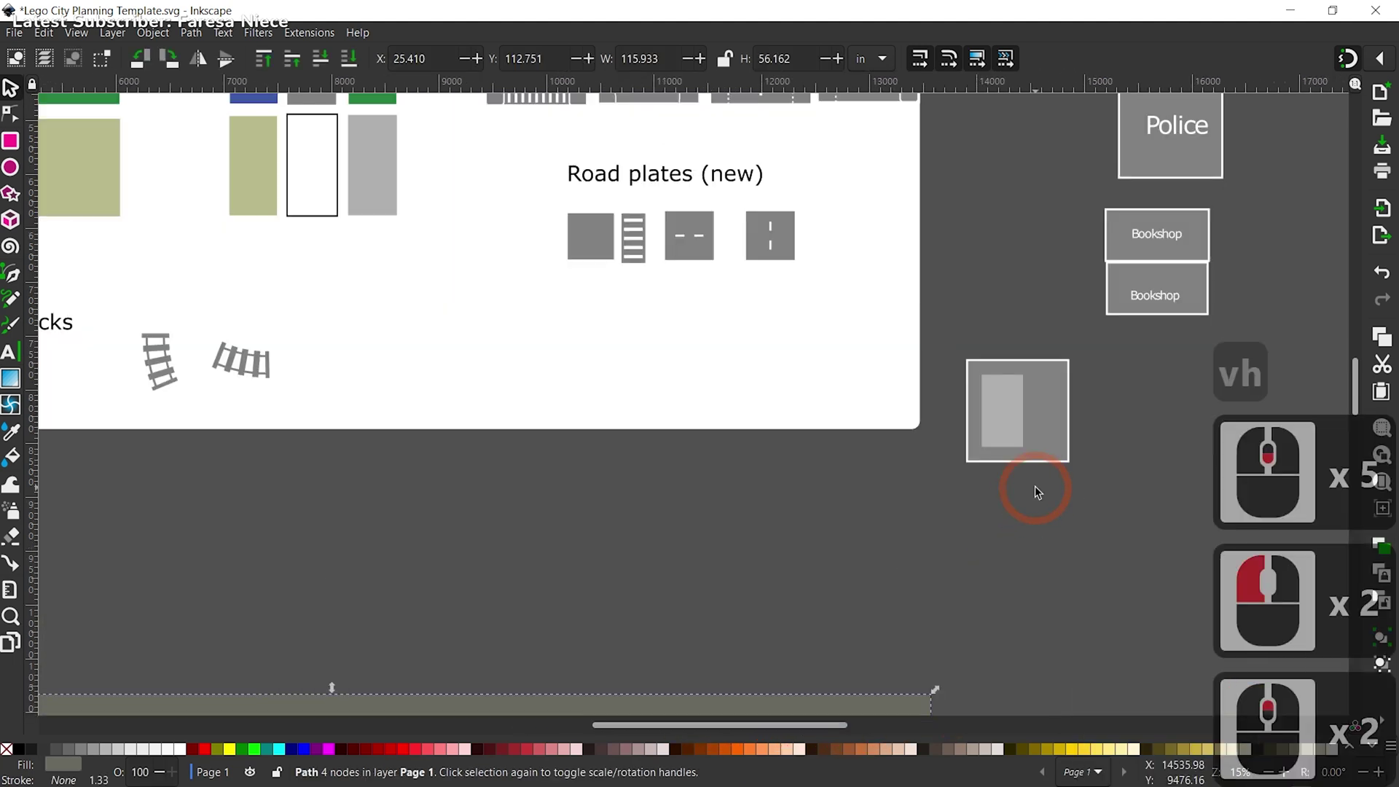
left_click(1003, 425)
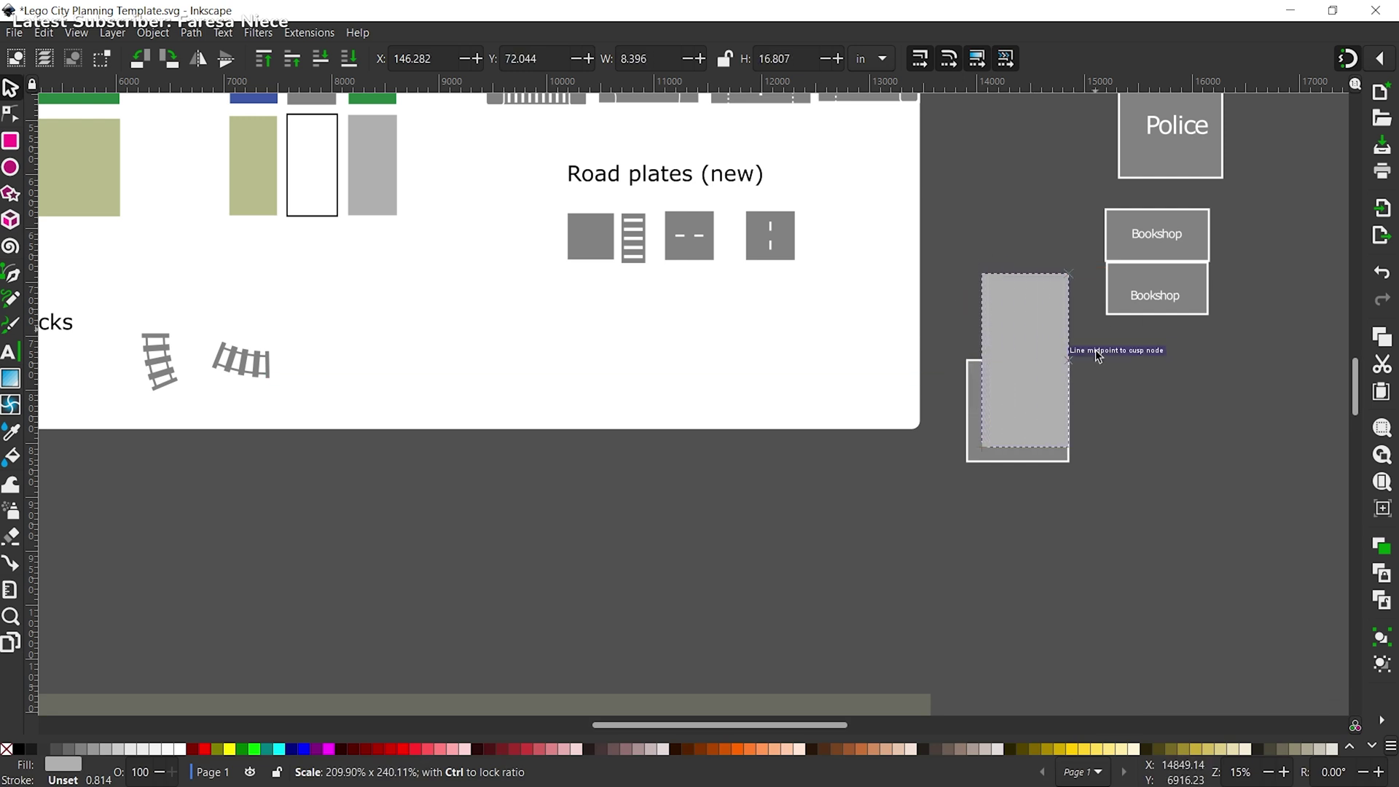
left_click_drag(1064, 290, 1107, 317)
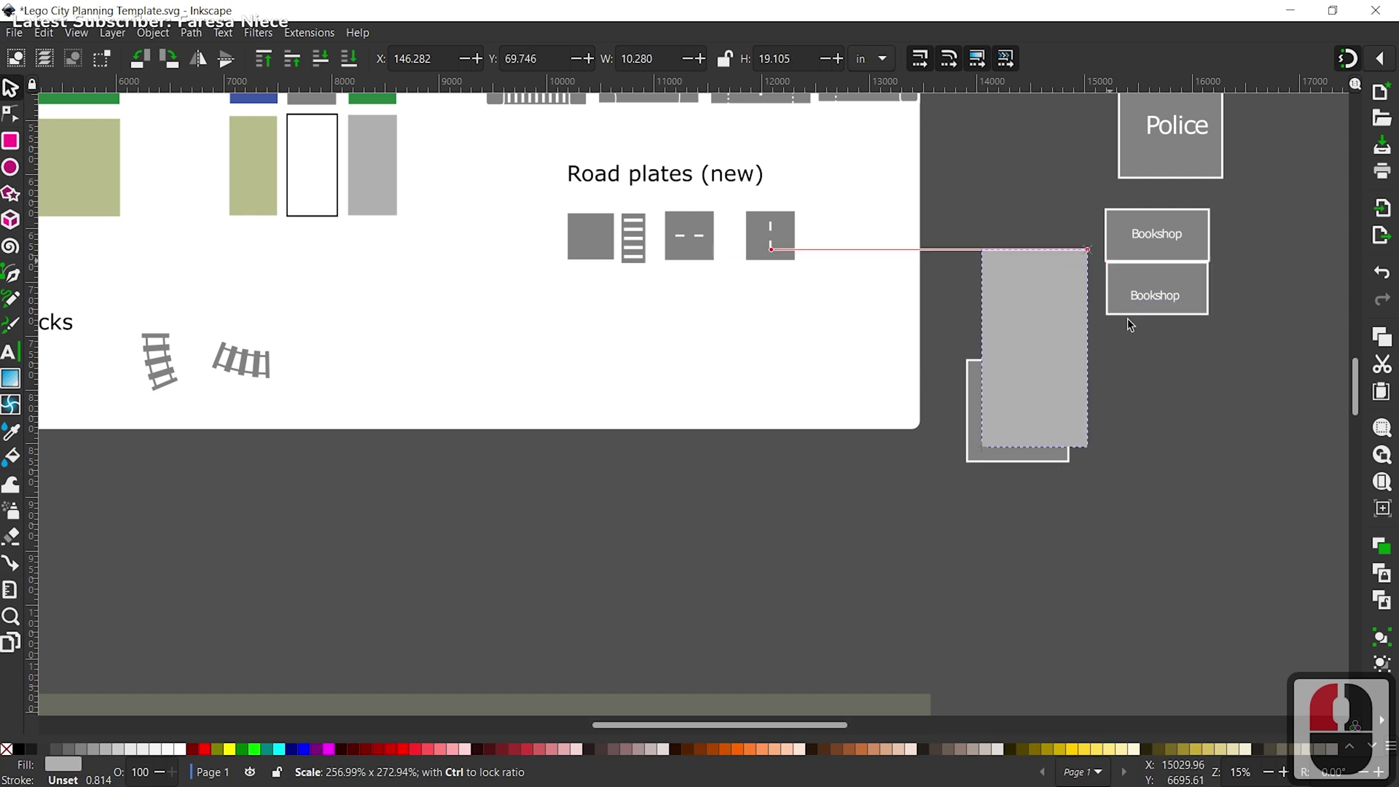
Step: Undo the last rectangle resize and switch to the Text tool at 144 pt
left_click_drag(1102, 260, 1105, 325)
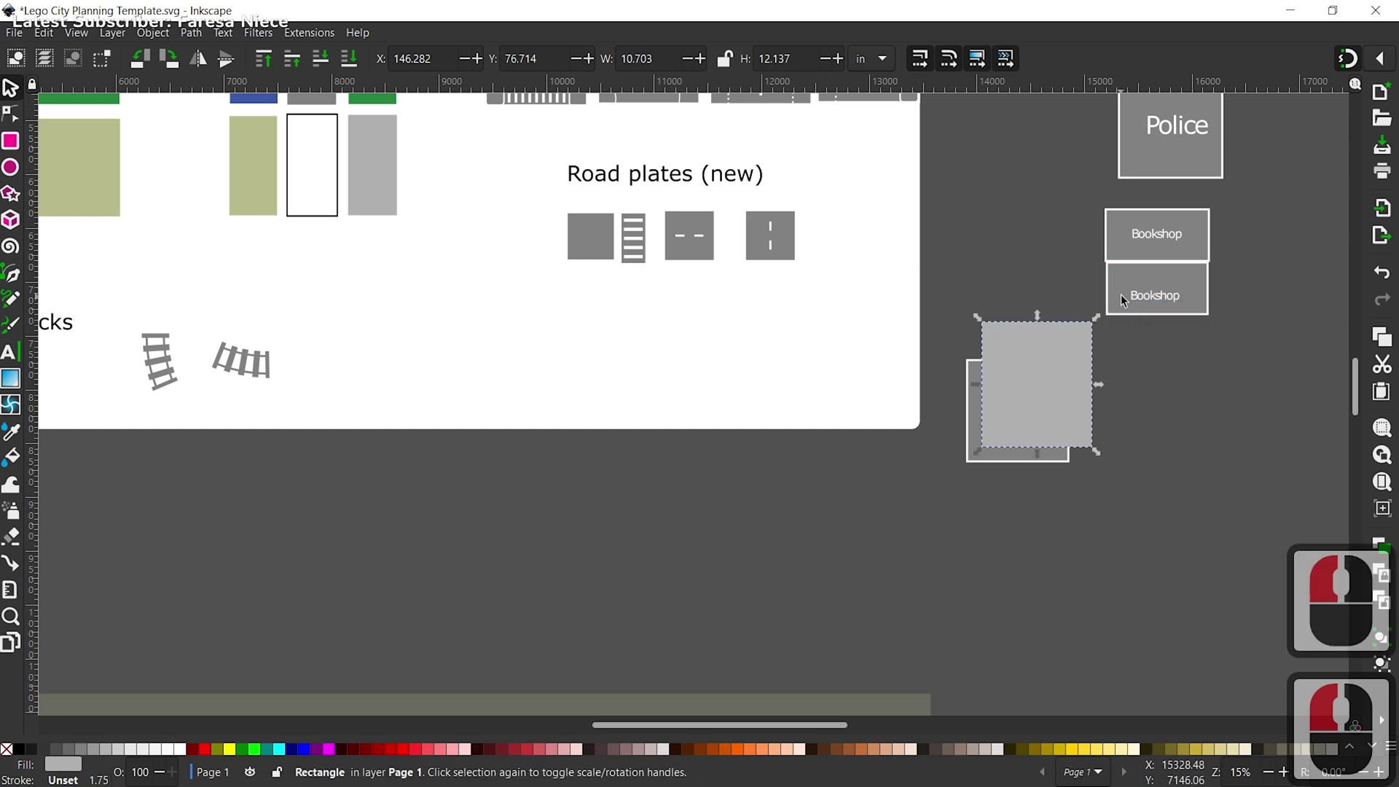
key("ctrl+z")
left_click(976, 440)
left_click(14, 354)
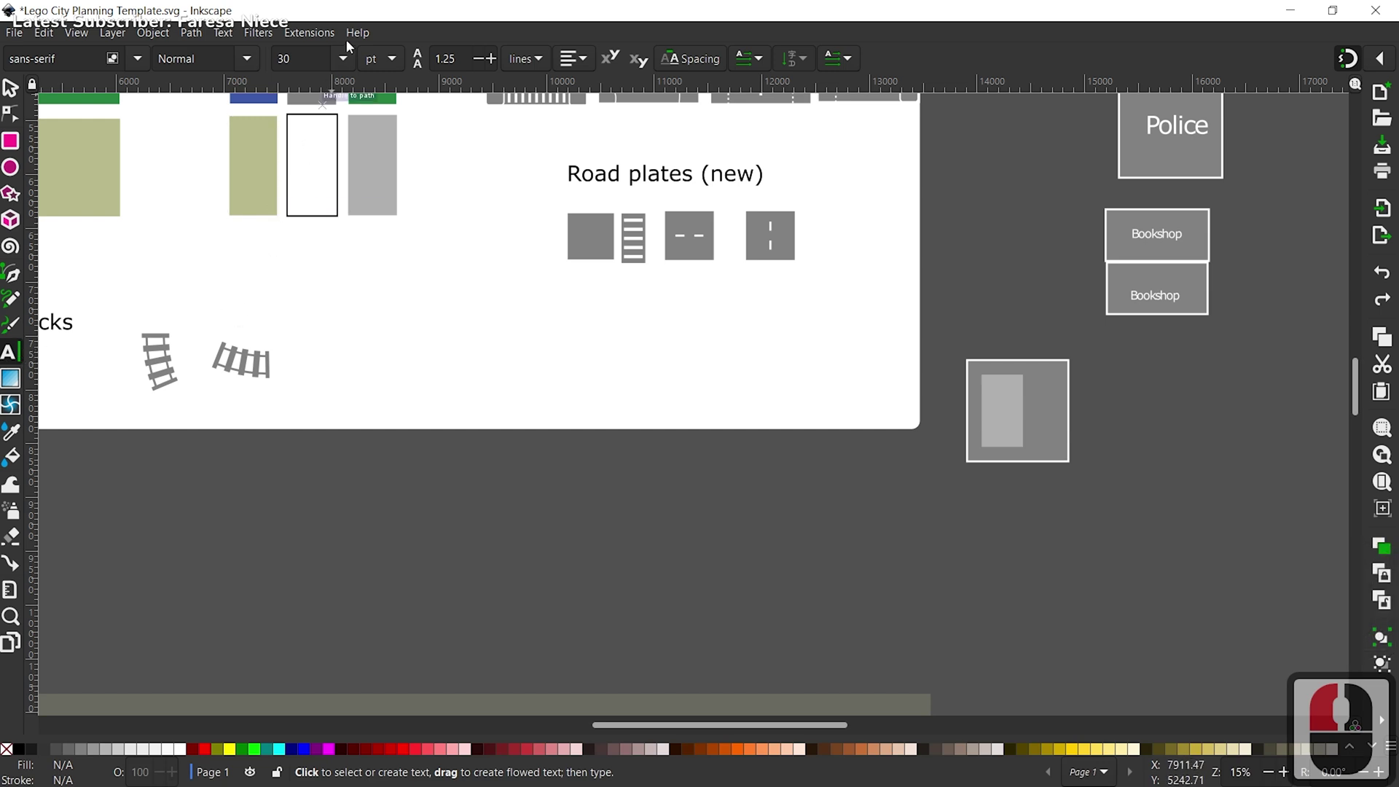
left_click(348, 55)
Step: Type an 'Ice Cream Shop' label just below the grey square and deselect it
left_click(293, 620)
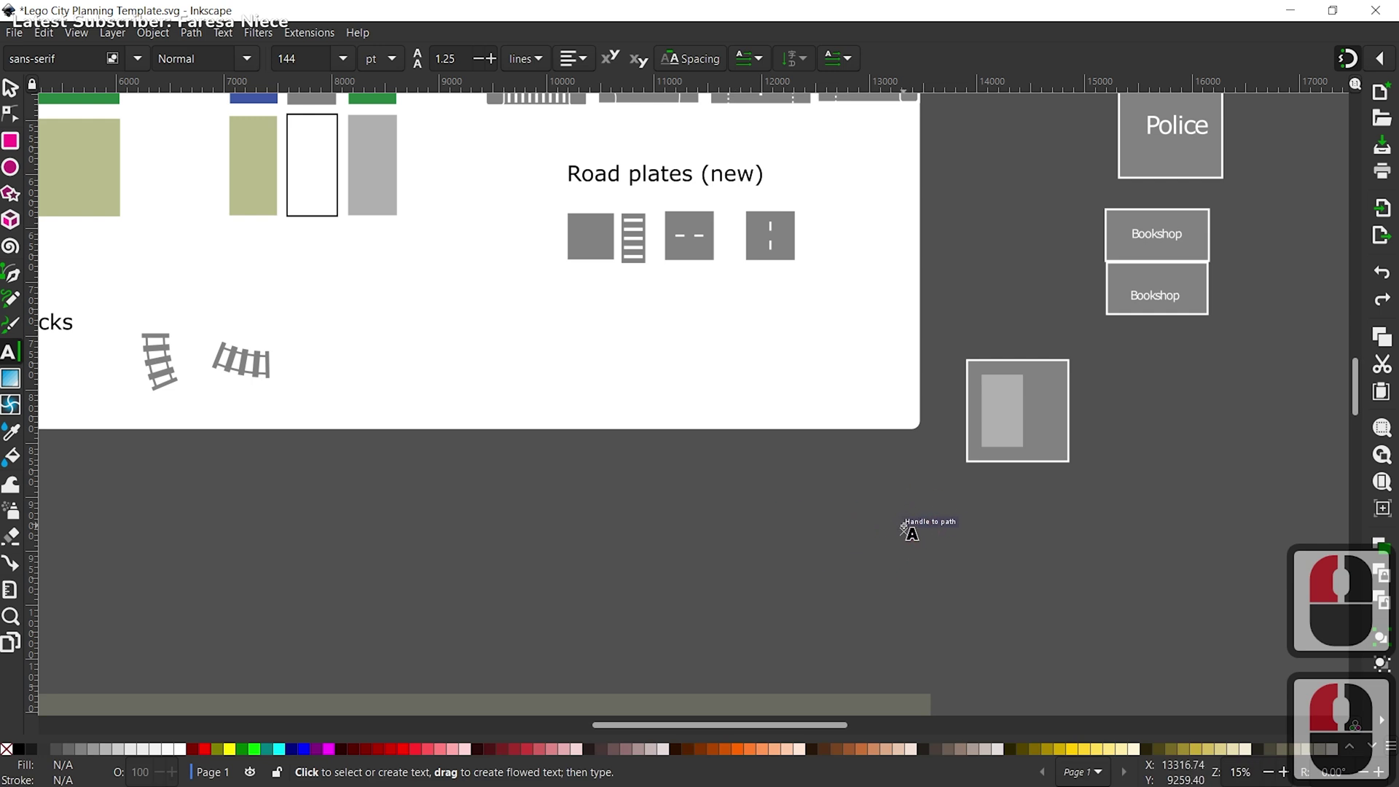
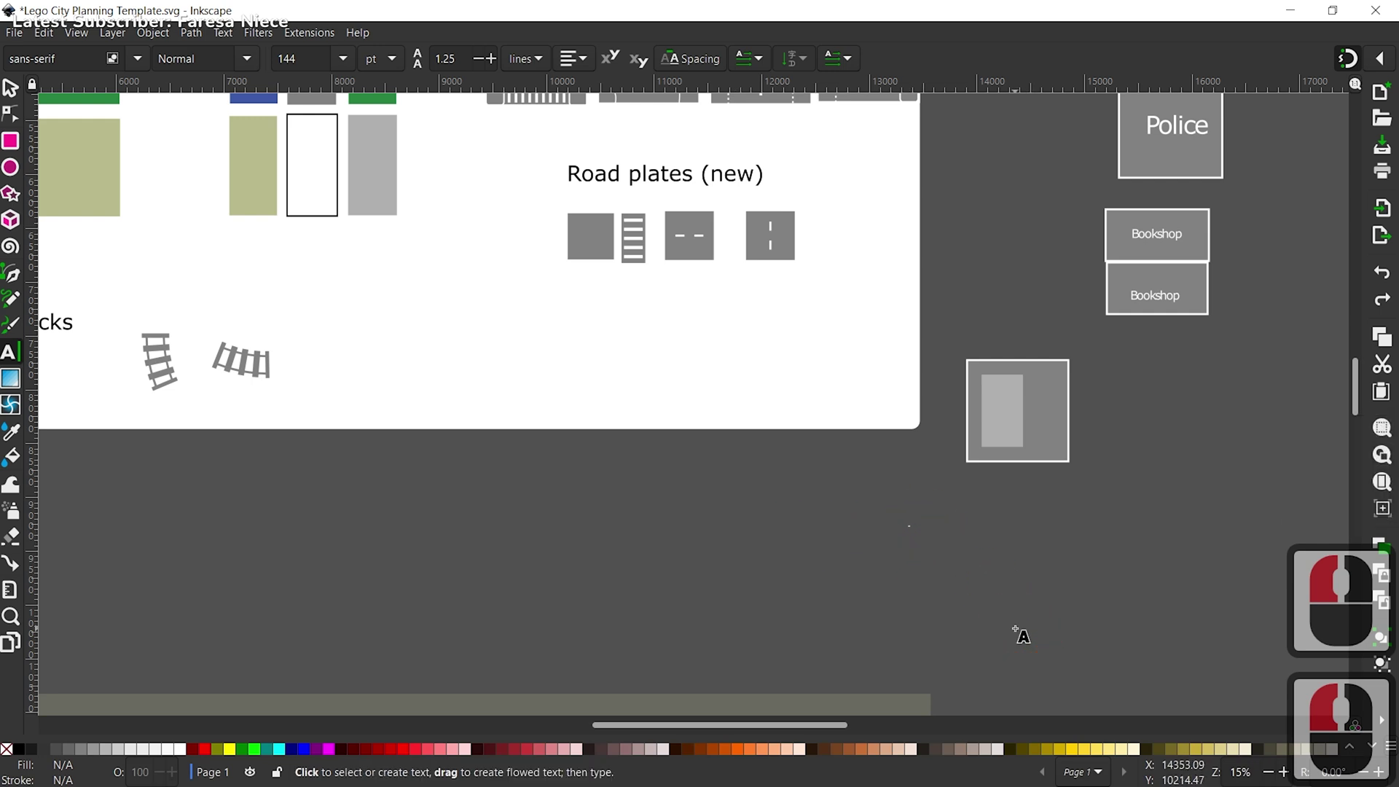
type("icereamhop")
left_click(11, 98)
left_click(893, 603)
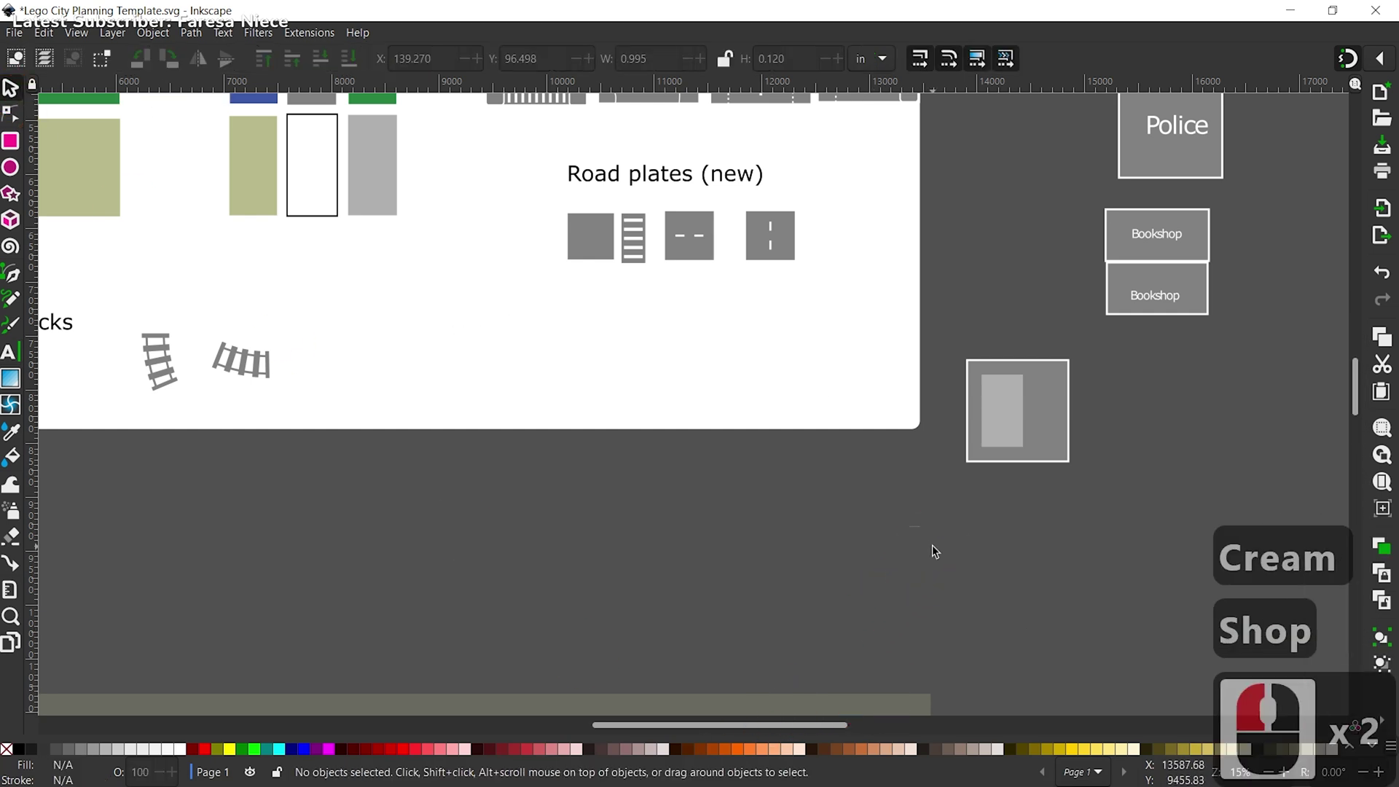
left_click(926, 566)
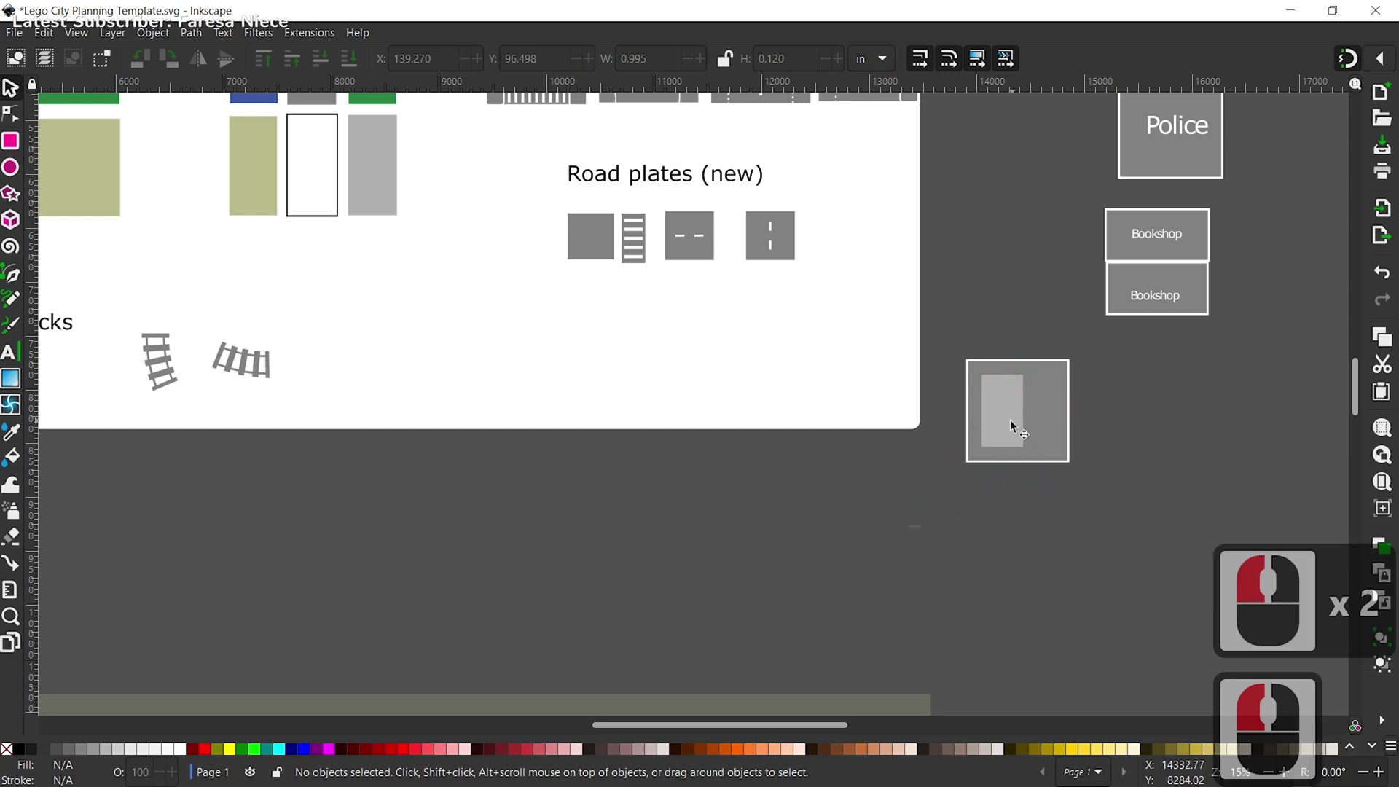
left_click(926, 536)
left_click(921, 532)
key("z")
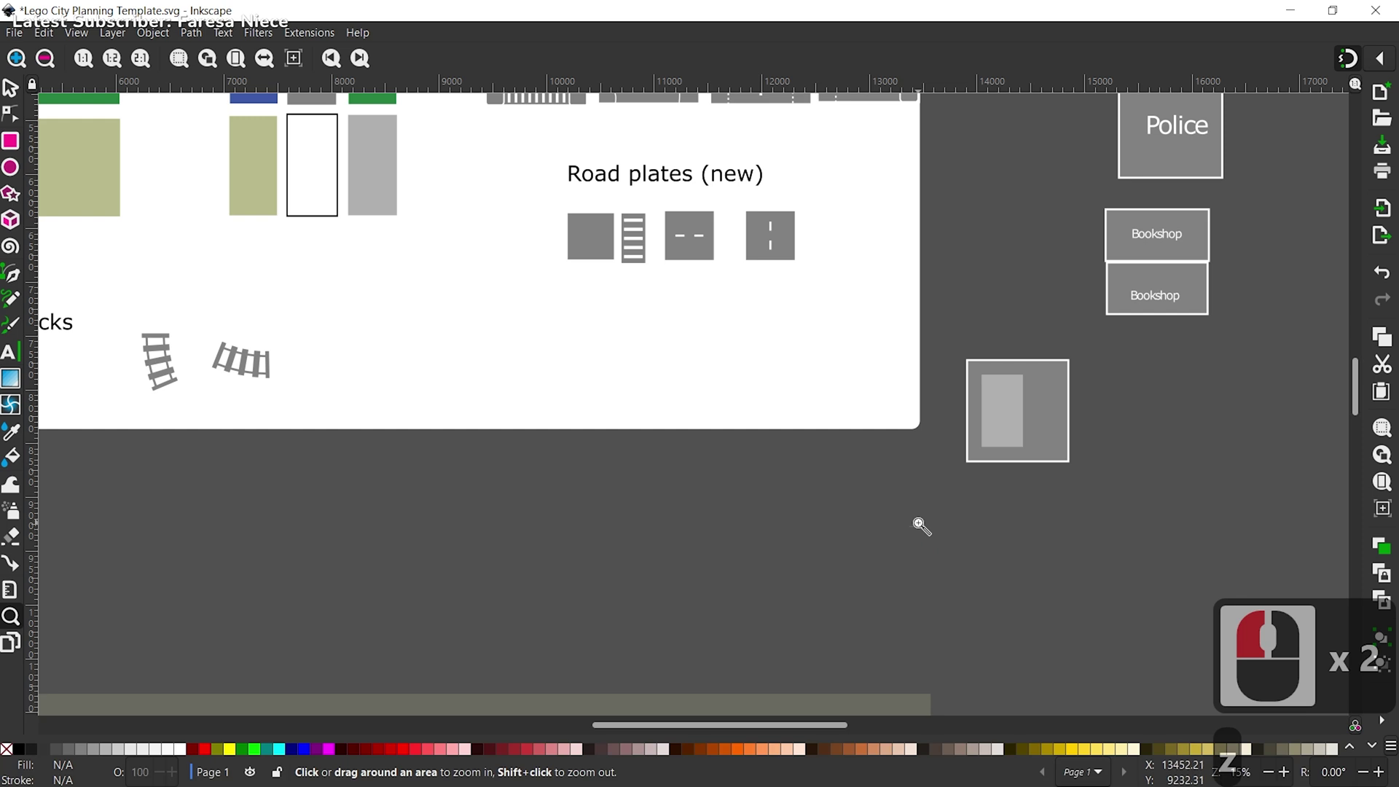
Step: Scale the tiny Ice Cream Shop label so it fits below the square
type("zv")
left_click(914, 530)
left_click(981, 502)
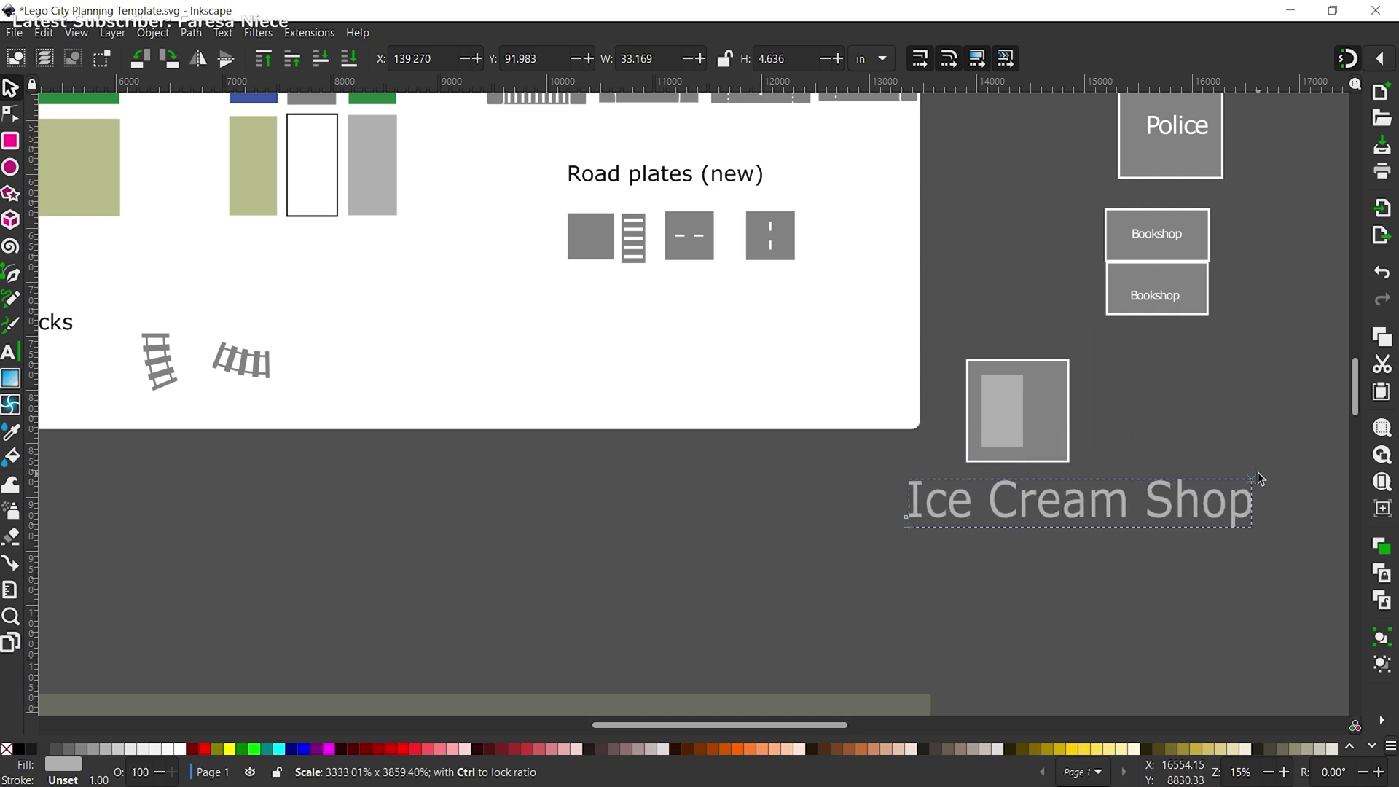
left_click_drag(1154, 478, 1117, 497)
left_click_drag(1115, 497, 1036, 480)
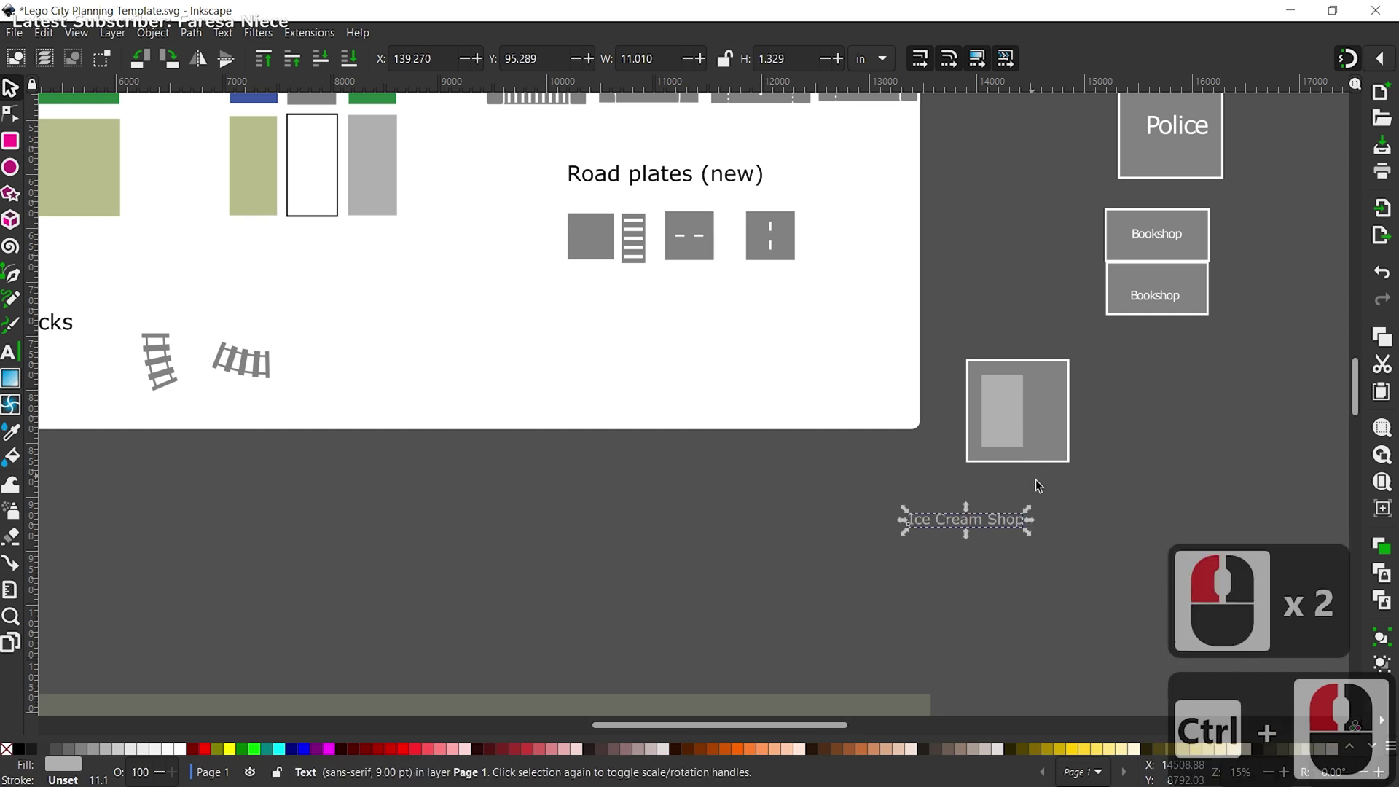
left_click(1083, 412)
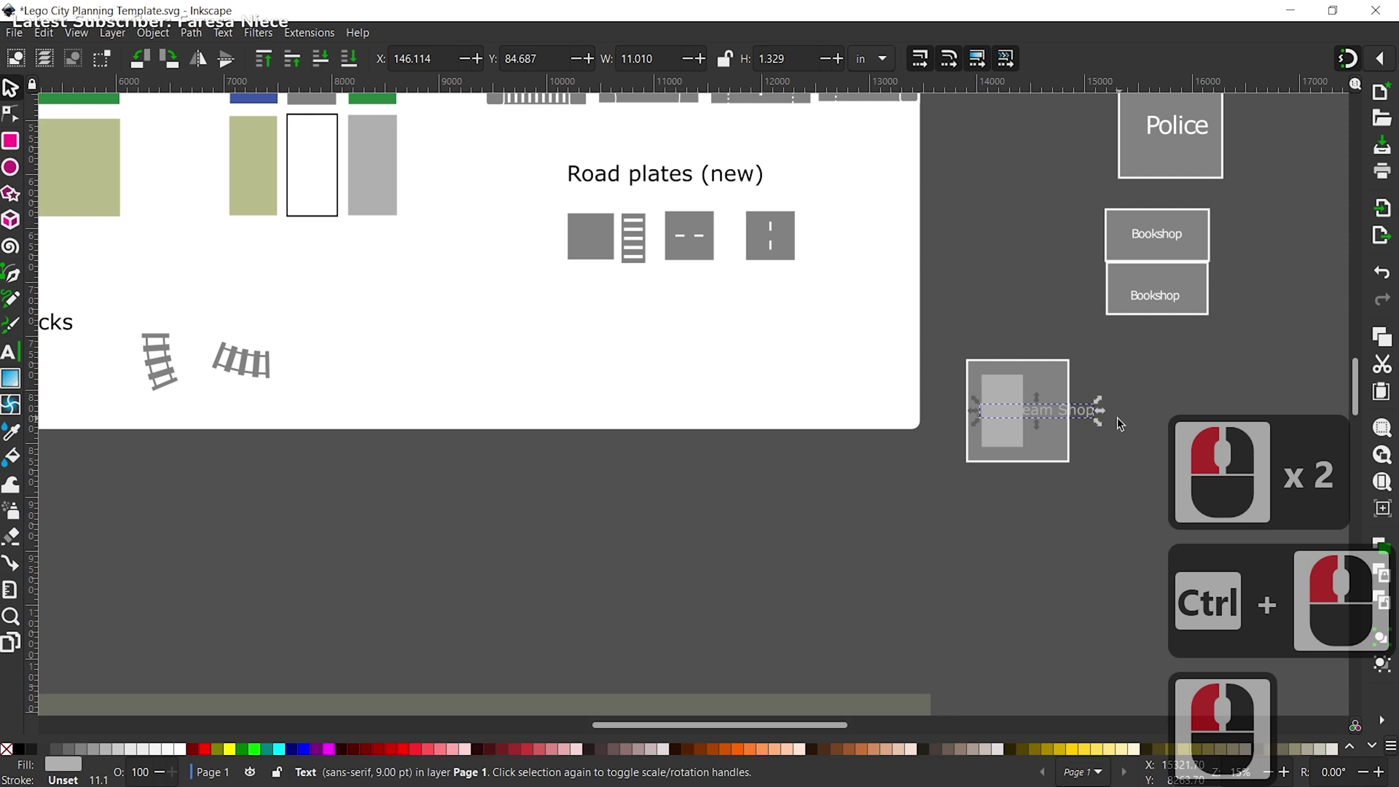
Step: Make the label black and narrow it to fit inside the building outline
left_click(269, 61)
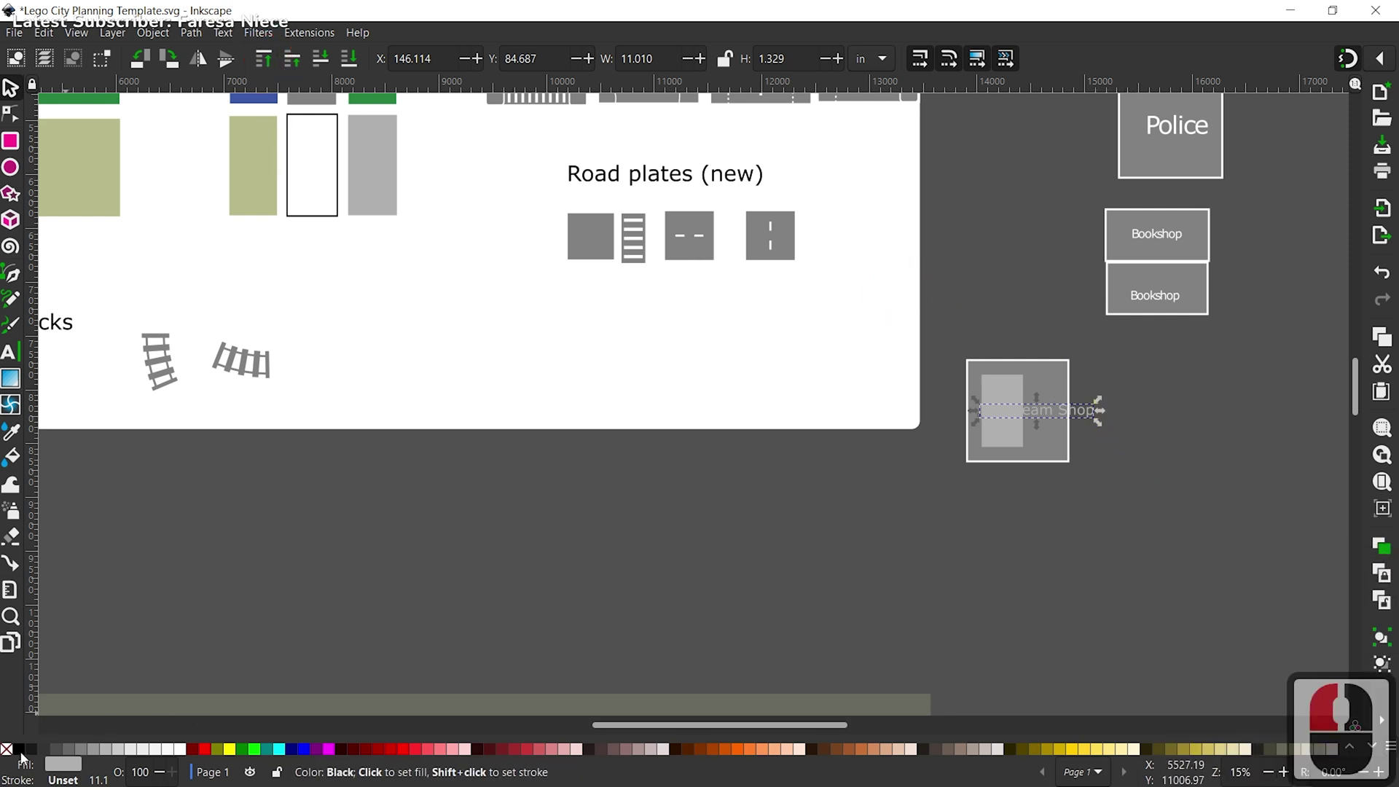
left_click(25, 749)
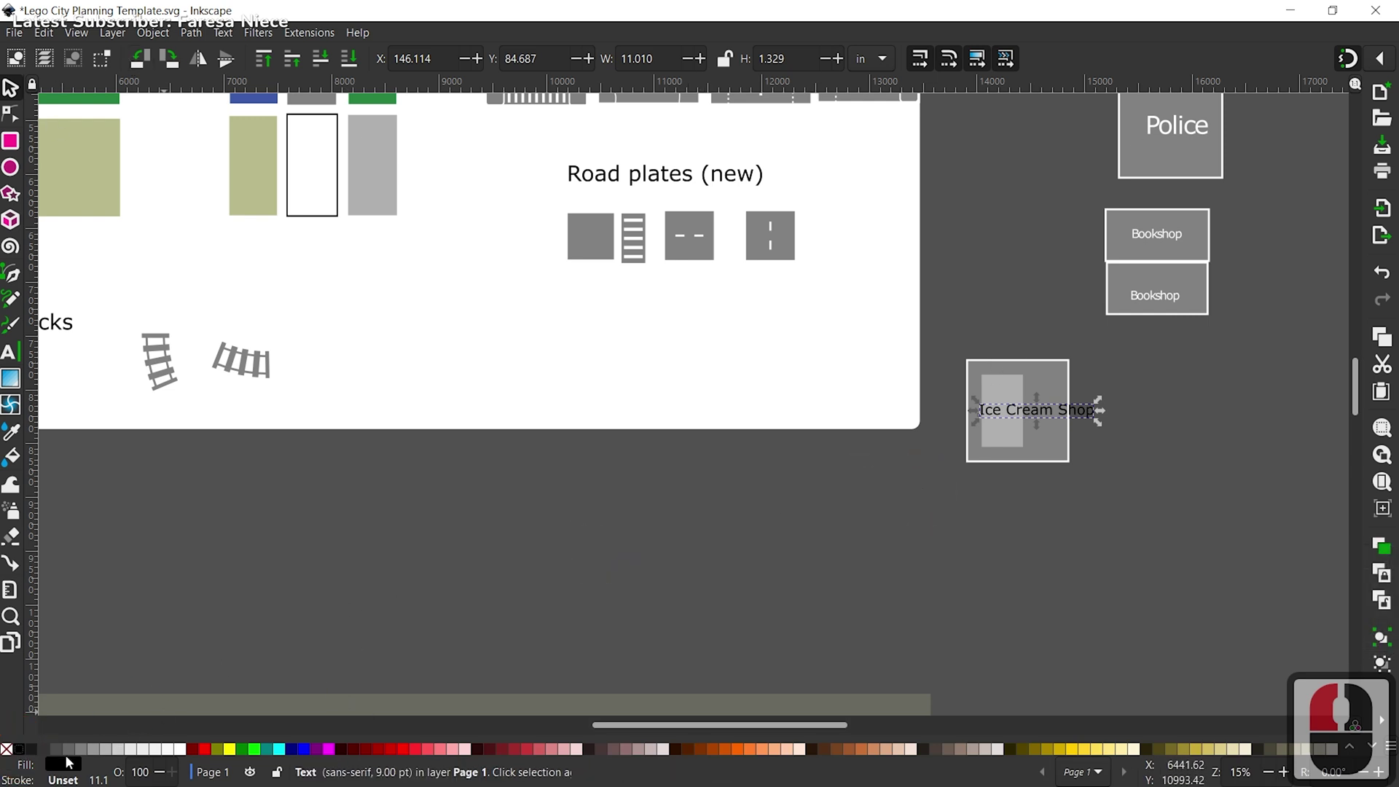
left_click(993, 391)
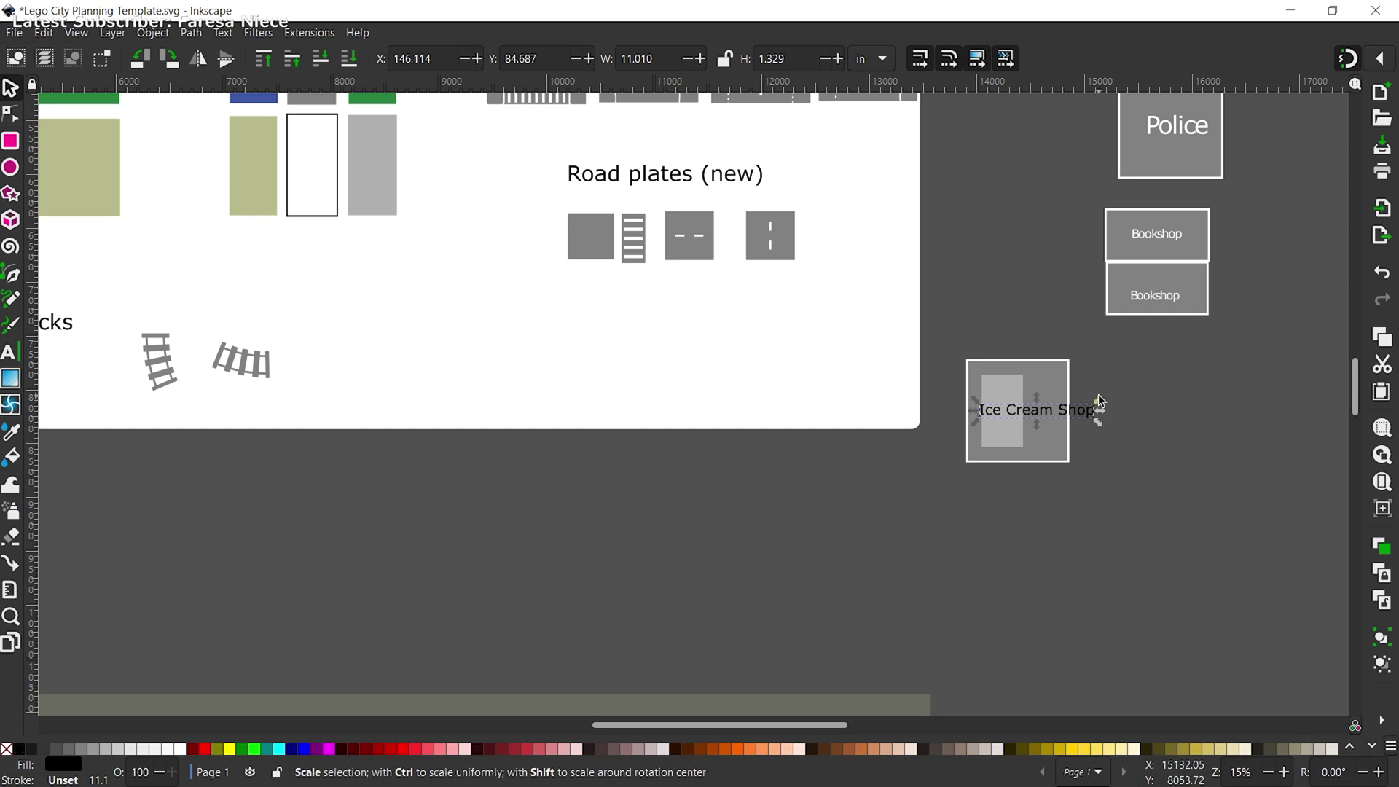
left_click(1067, 401)
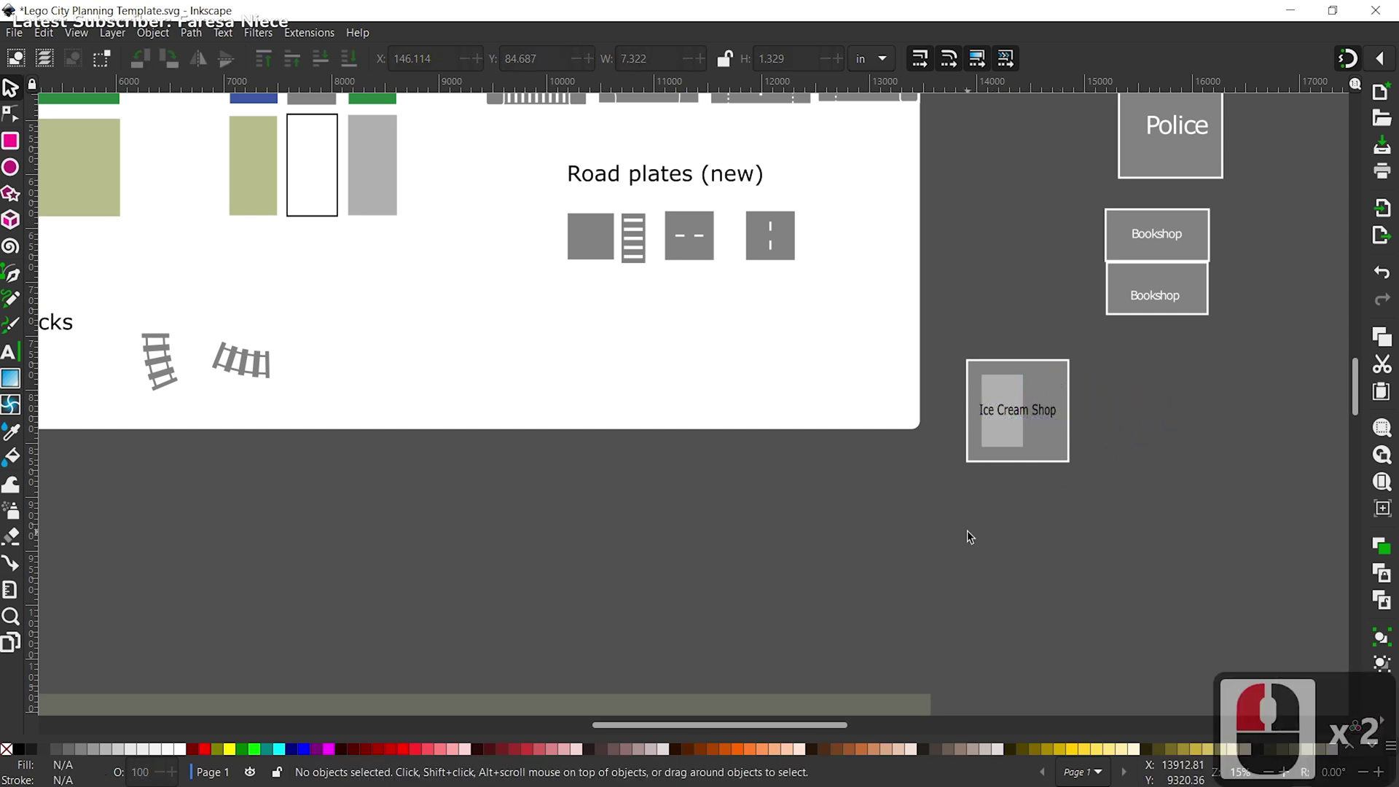
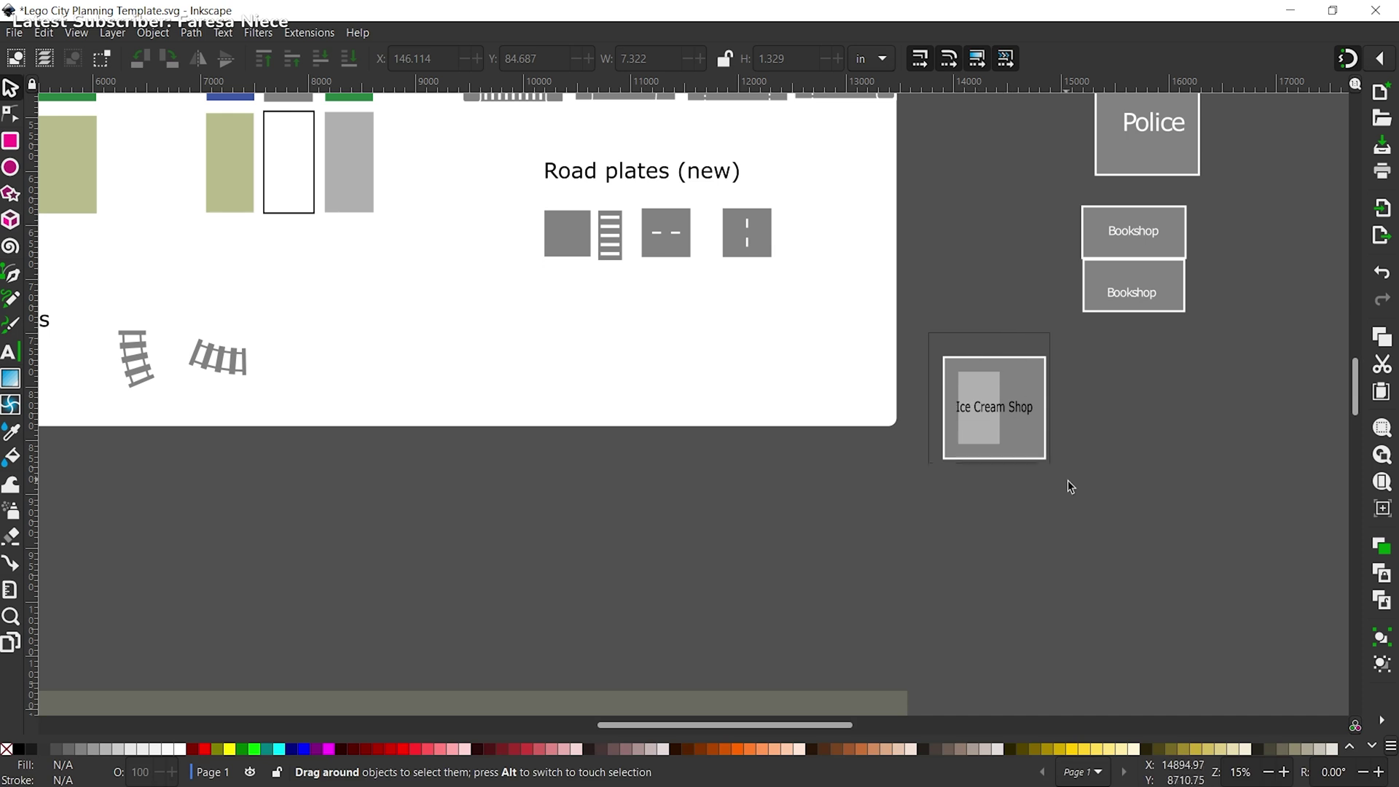
Step: Rubber-band the building square, outline and label and group them from the context menu
left_click_drag(1075, 481, 989, 402)
right_click(987, 405)
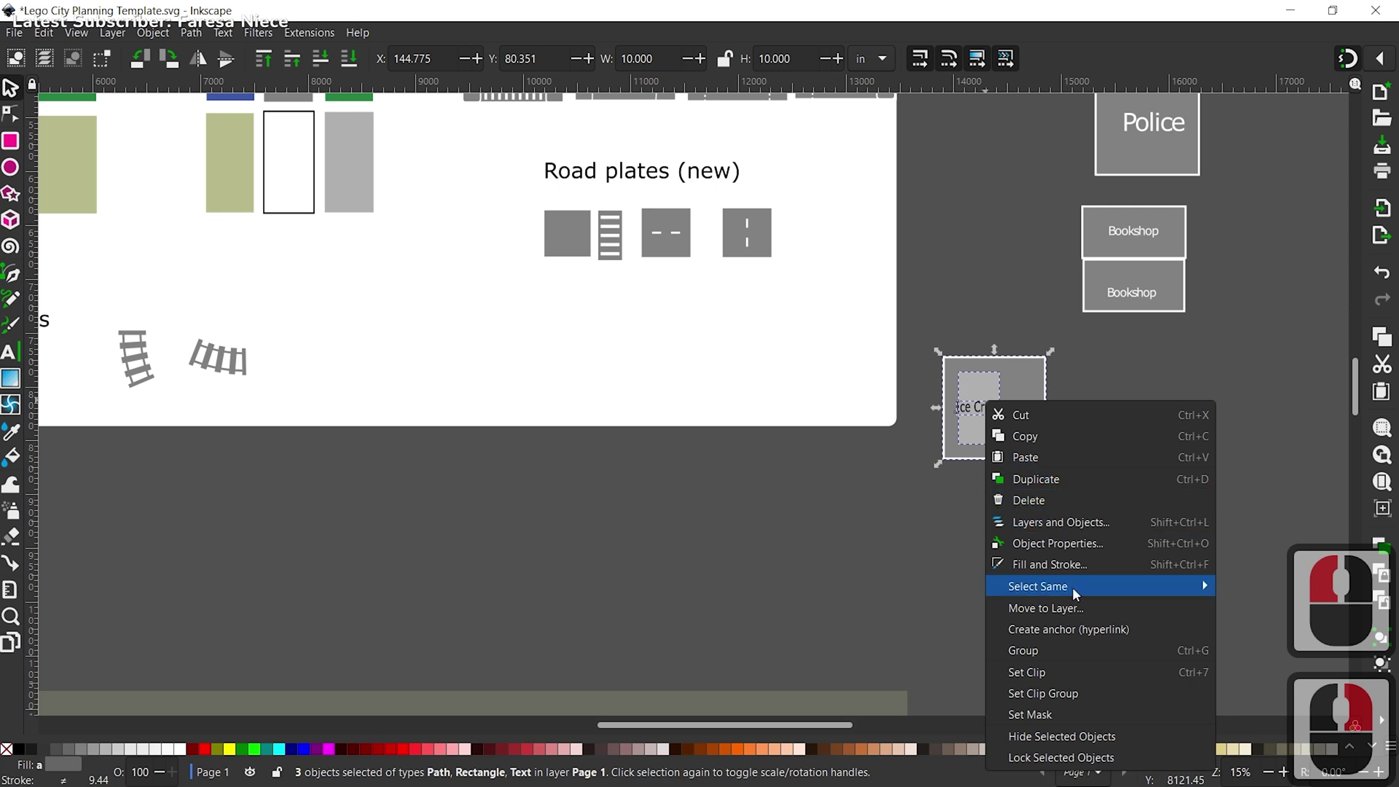
left_click(1050, 659)
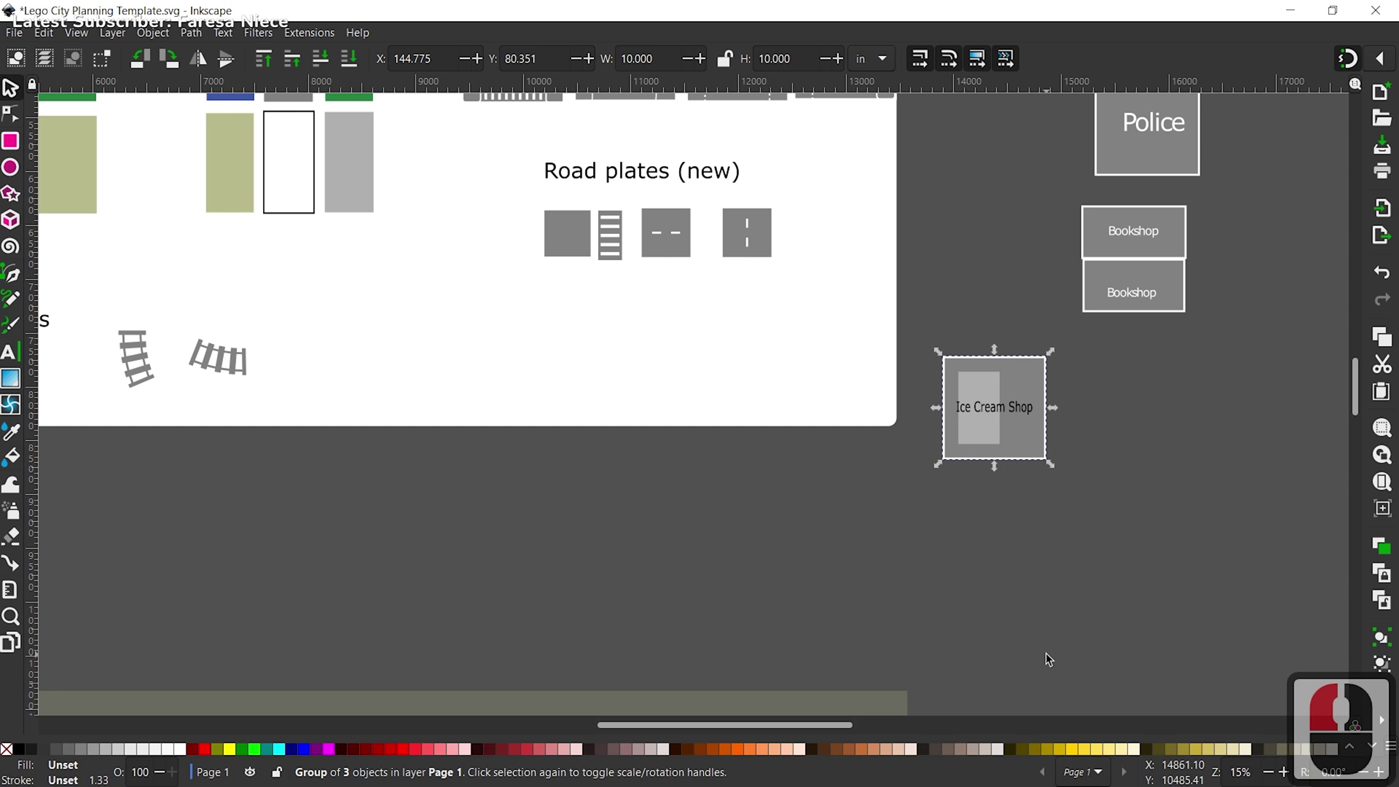
Step: Adjust the selection of building pieces, undoing accidental changes
left_click(1000, 590)
left_click(951, 423)
left_click(973, 564)
left_click(1111, 509)
left_click(1118, 548)
key("ctrl+z")
key("ctrl+z")
key("ctrl+z")
left_click(1099, 556)
left_click(1124, 423)
left_click(1090, 490)
key("ctrl+z")
Step: Select the outline, inner rectangle and label, move them slightly lower and group with Ctrl+G
left_click(1026, 440)
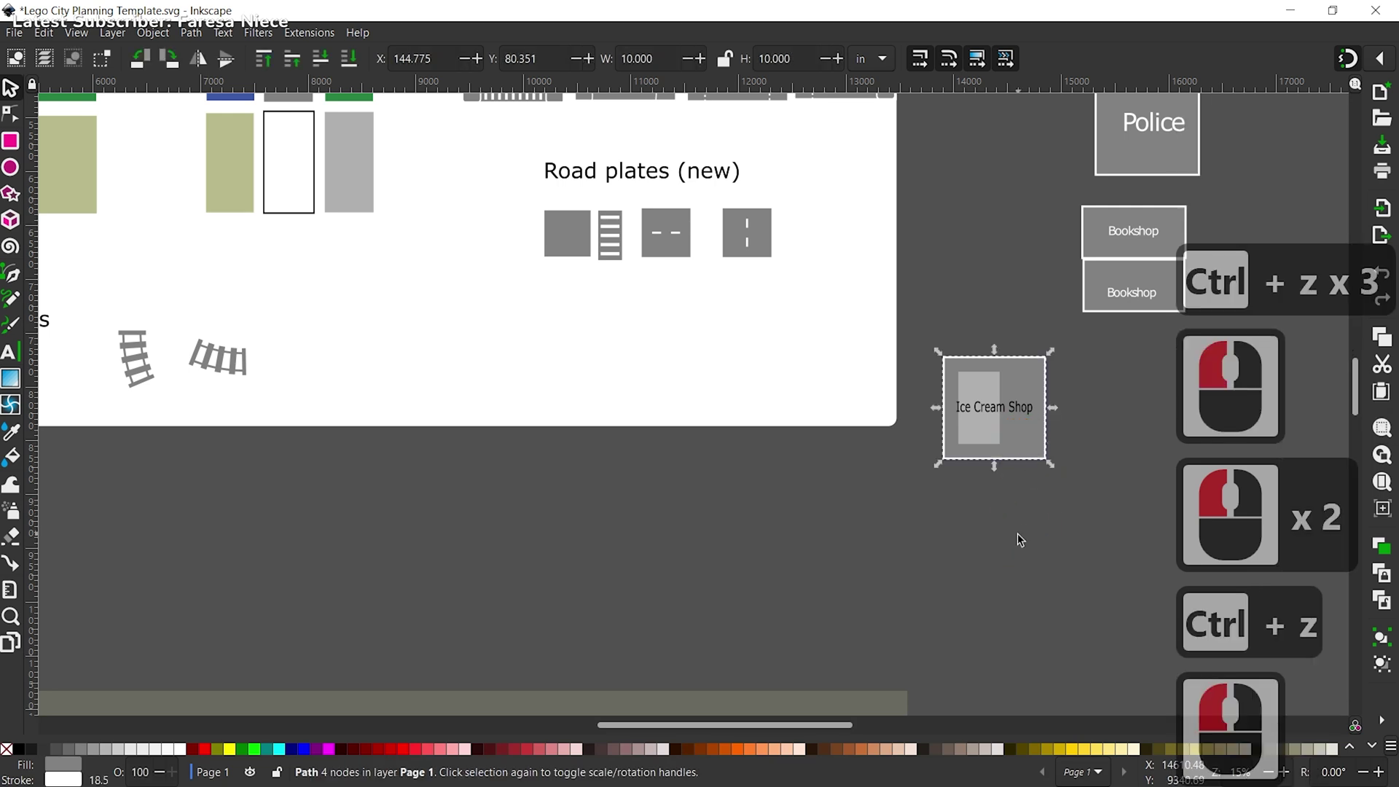
left_click(990, 427)
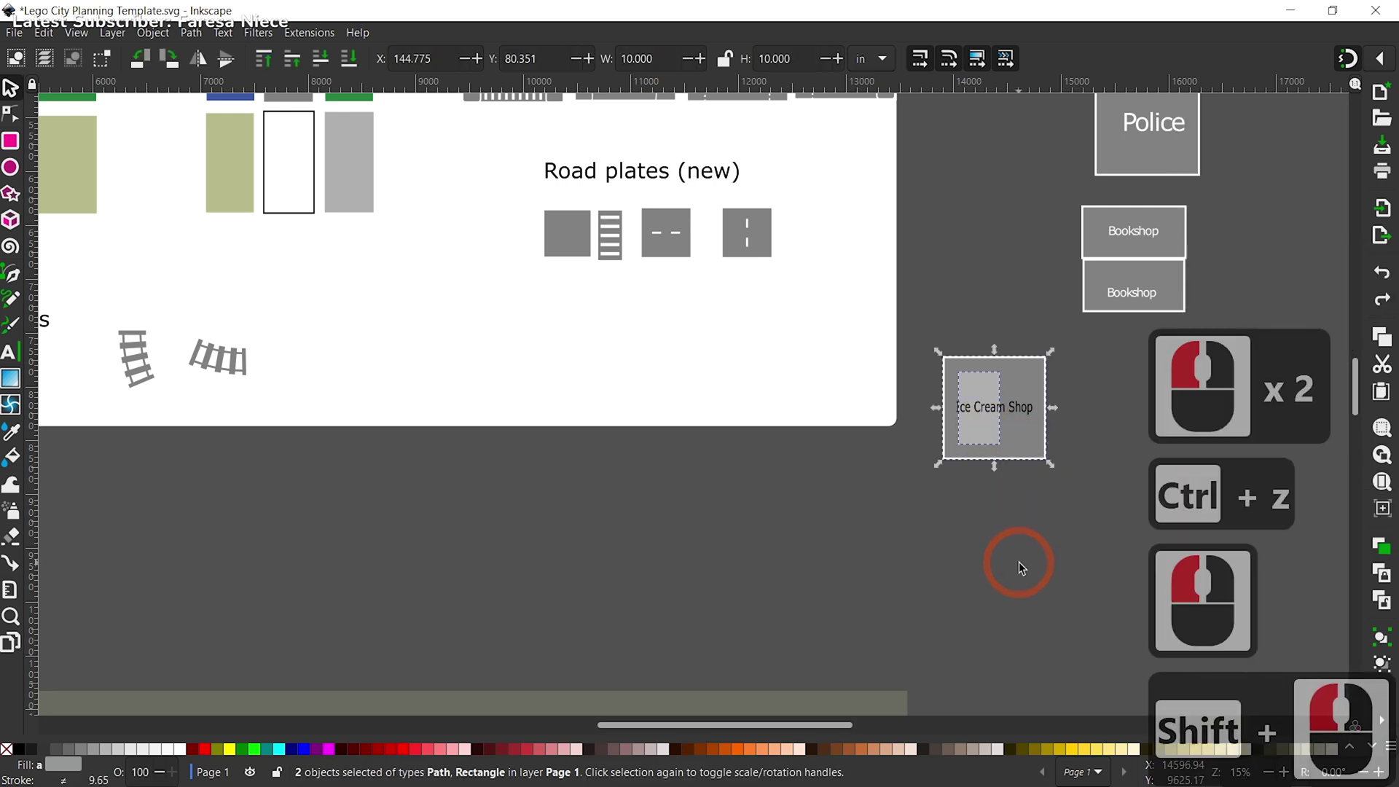
double_click(1027, 415)
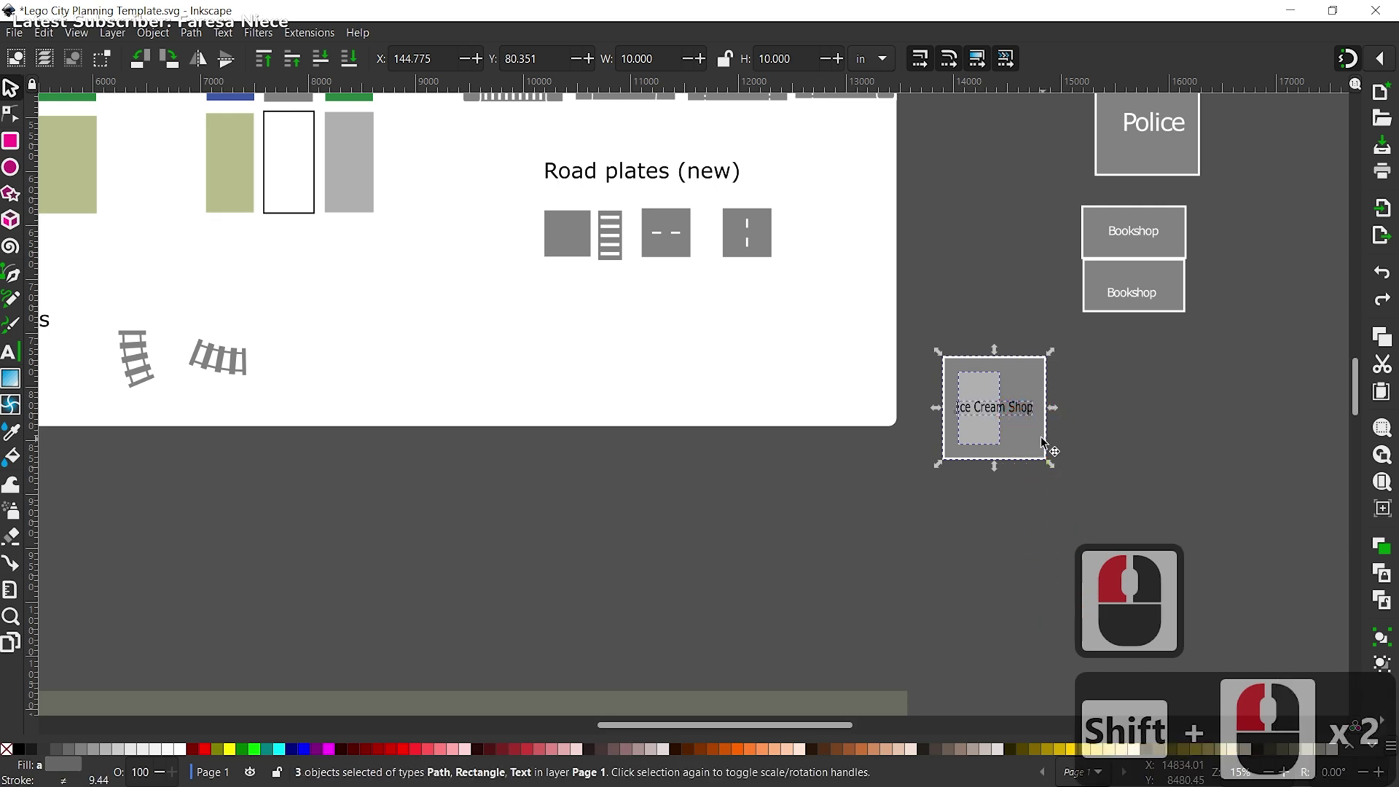
left_click(1041, 459)
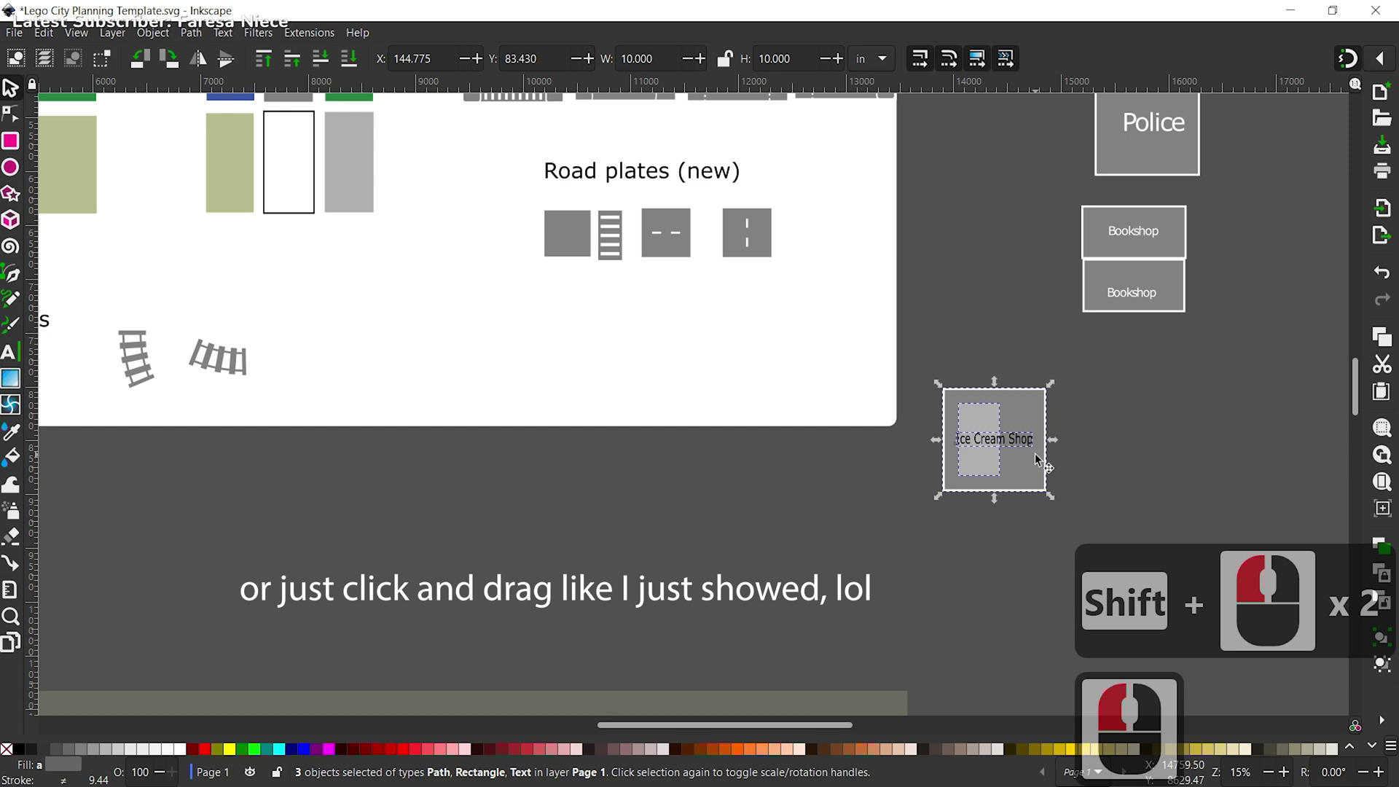
left_click(810, 482)
key("ctrl+g")
left_click(753, 489)
Step: Zoom out to bring the Lego Table board into view, then return to the selector
key("z")
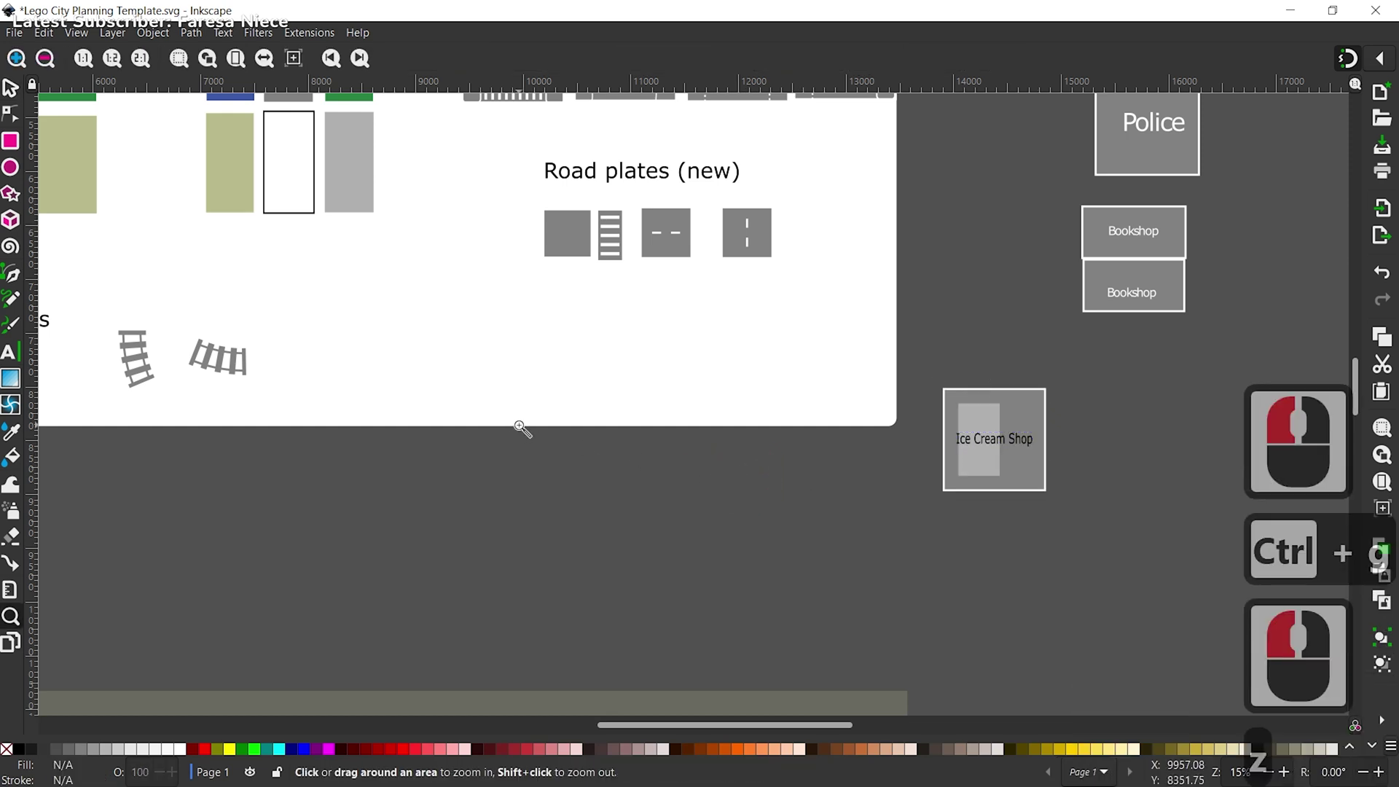
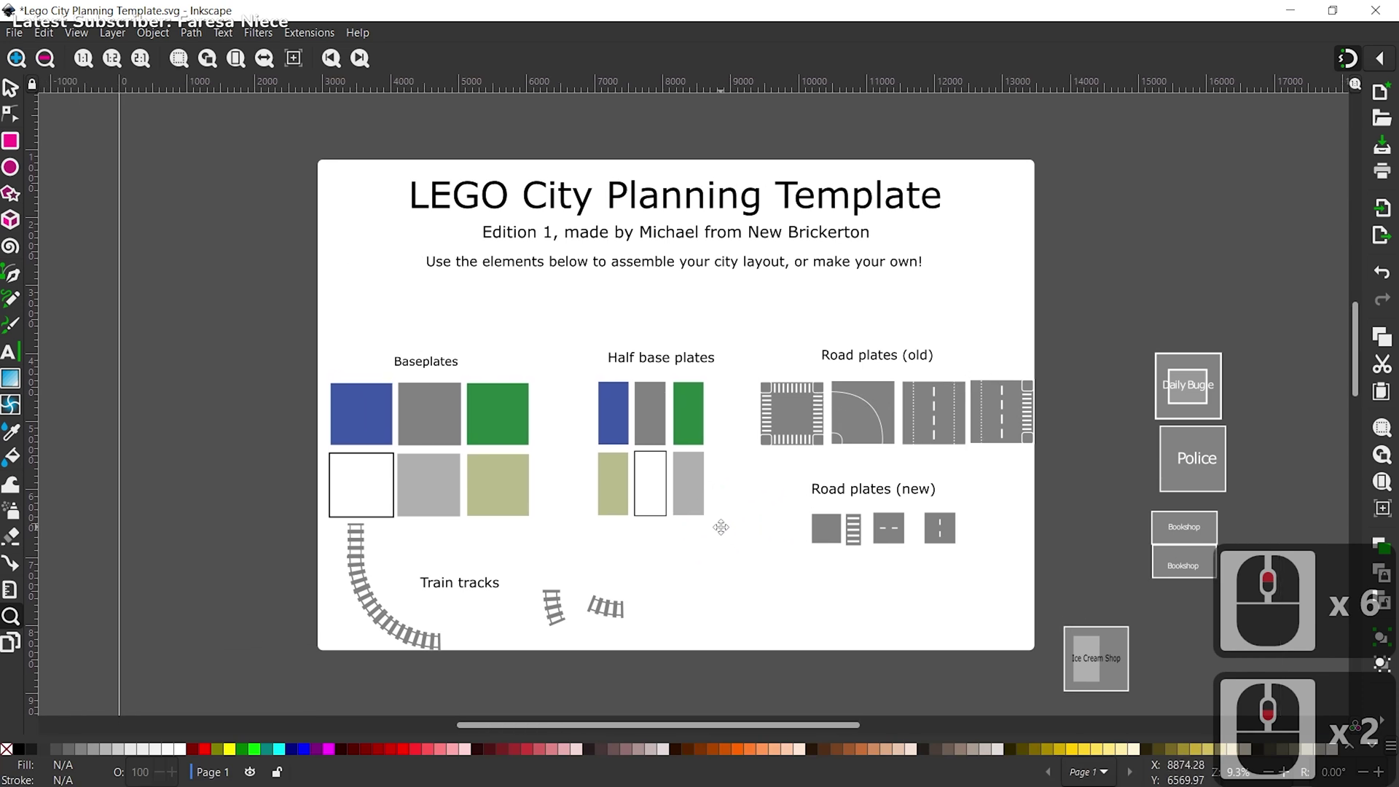
key("v")
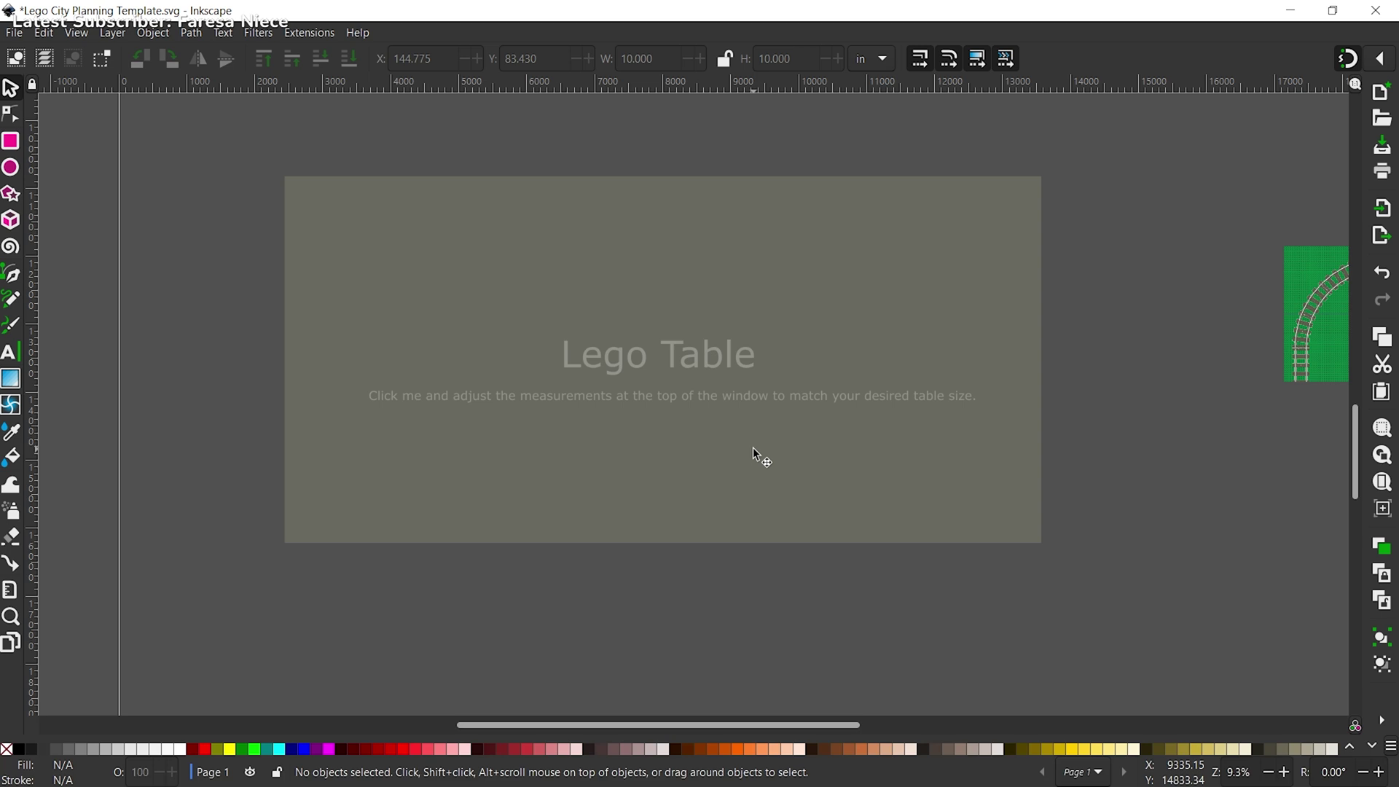
Step: Set the Lego Table board to 30 inches high and 60 inches wide
left_click(774, 477)
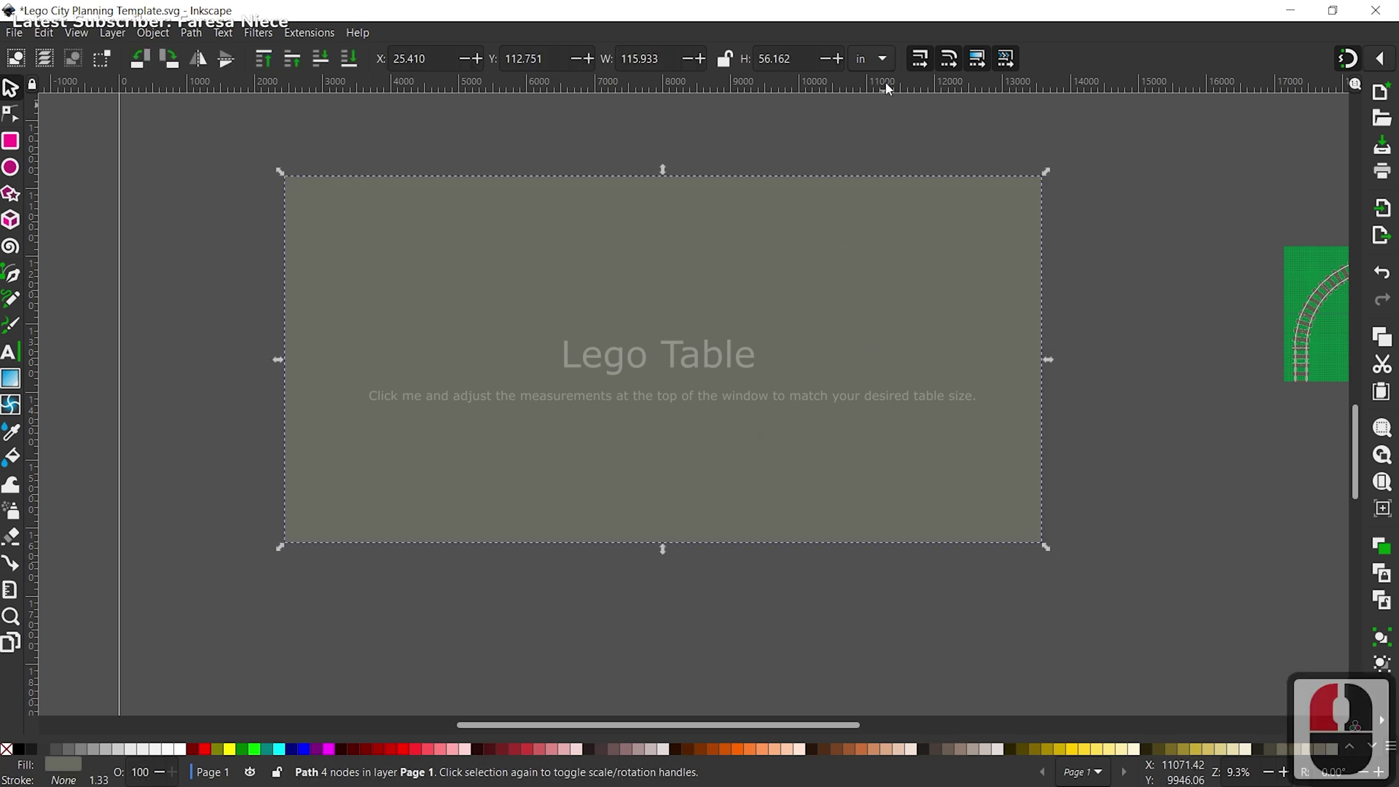
left_click(879, 70)
left_click(875, 67)
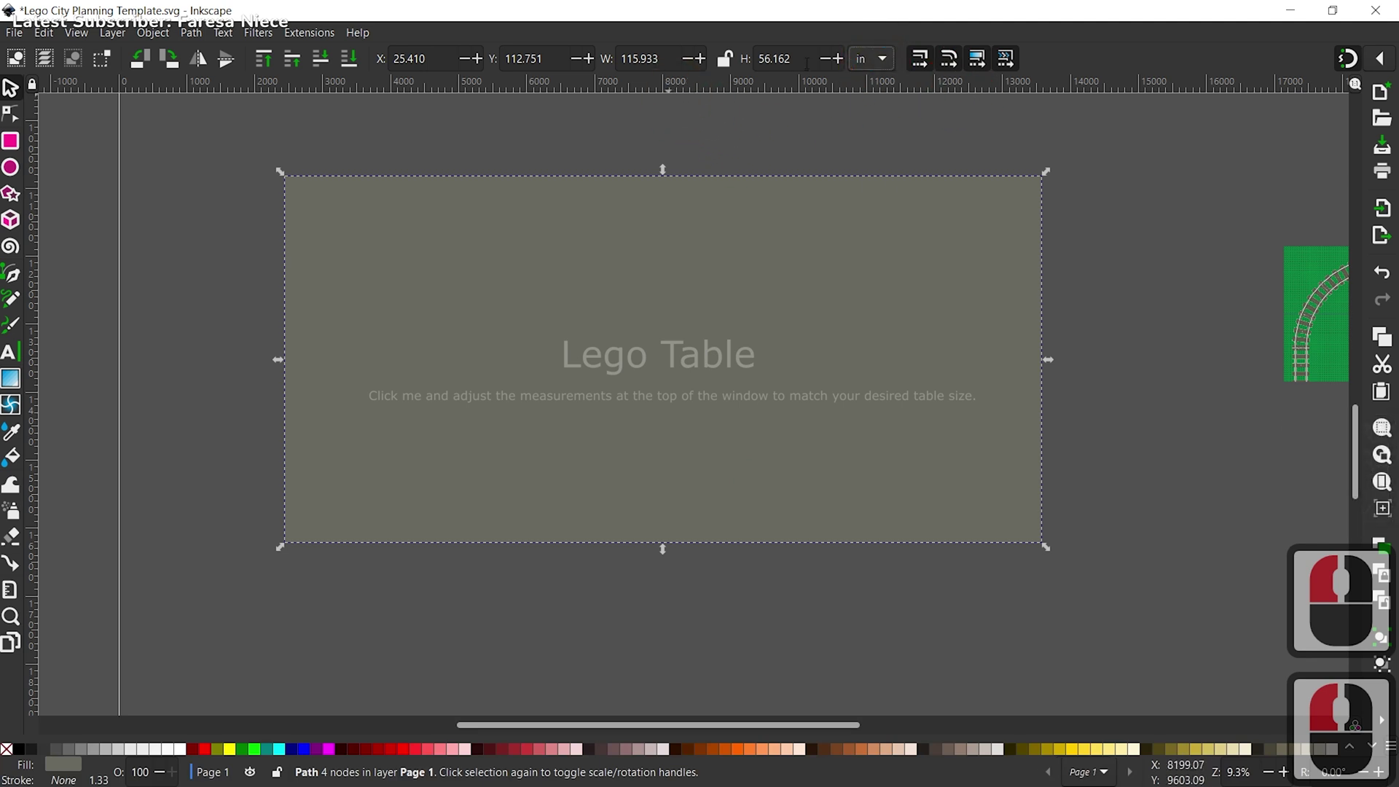
left_click(696, 58)
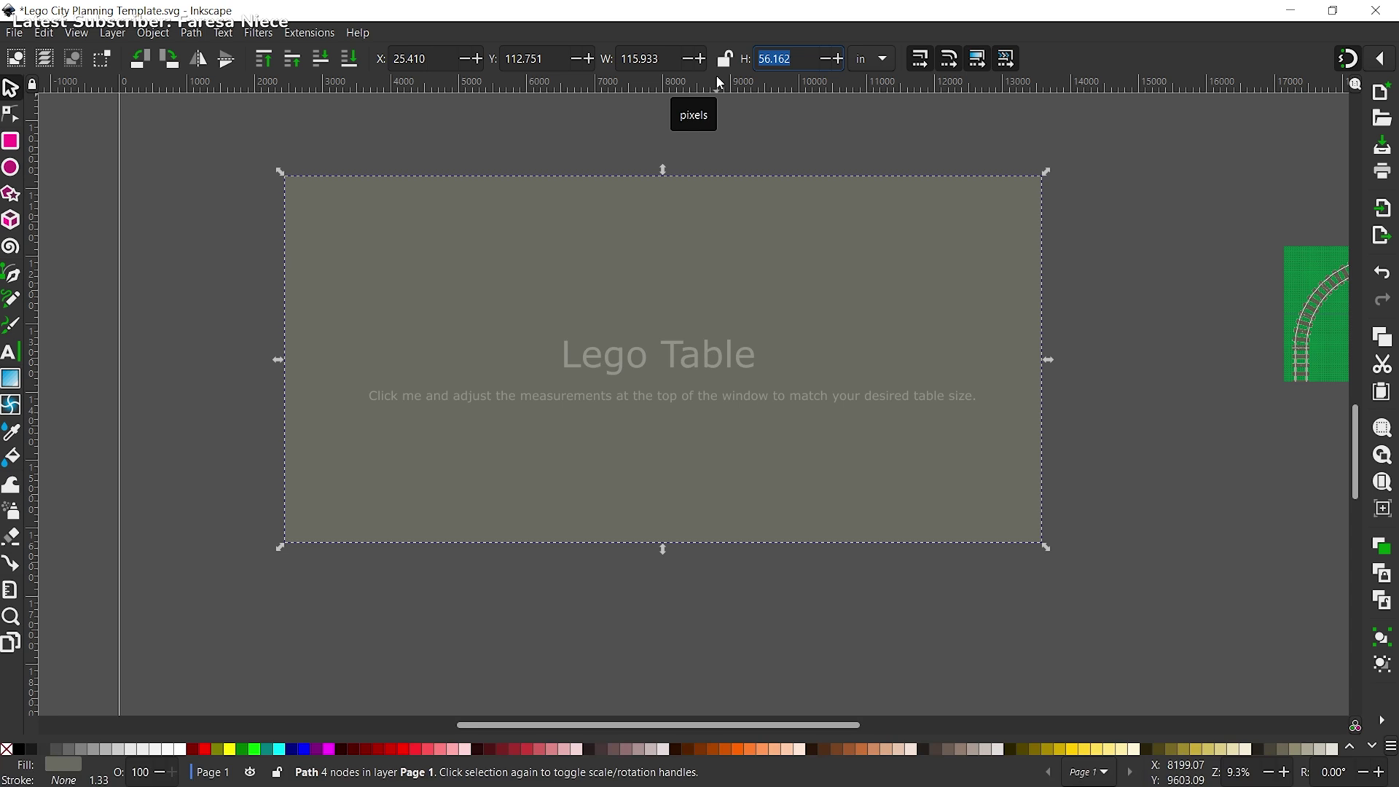
type("30")
key("Tab")
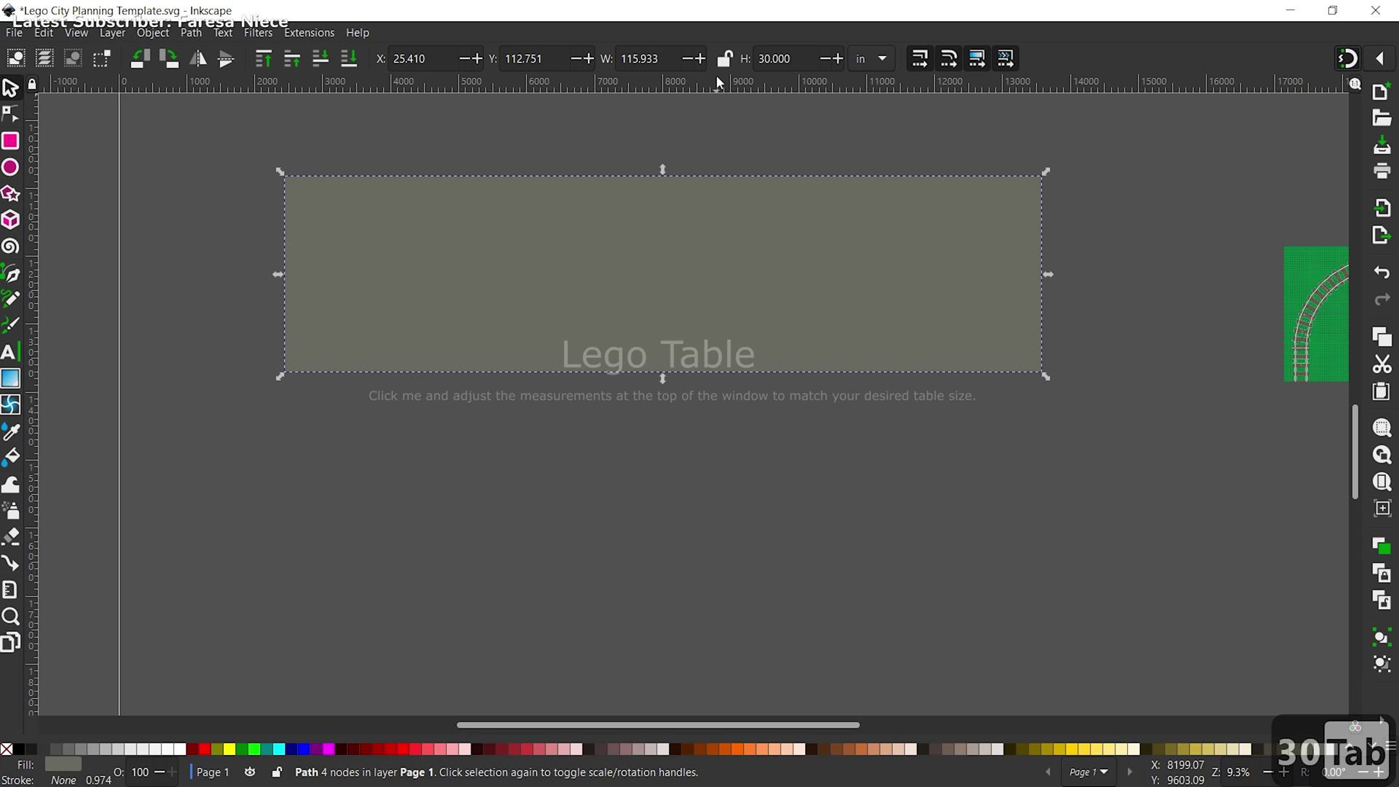
left_click(614, 62)
type("0")
key("Return")
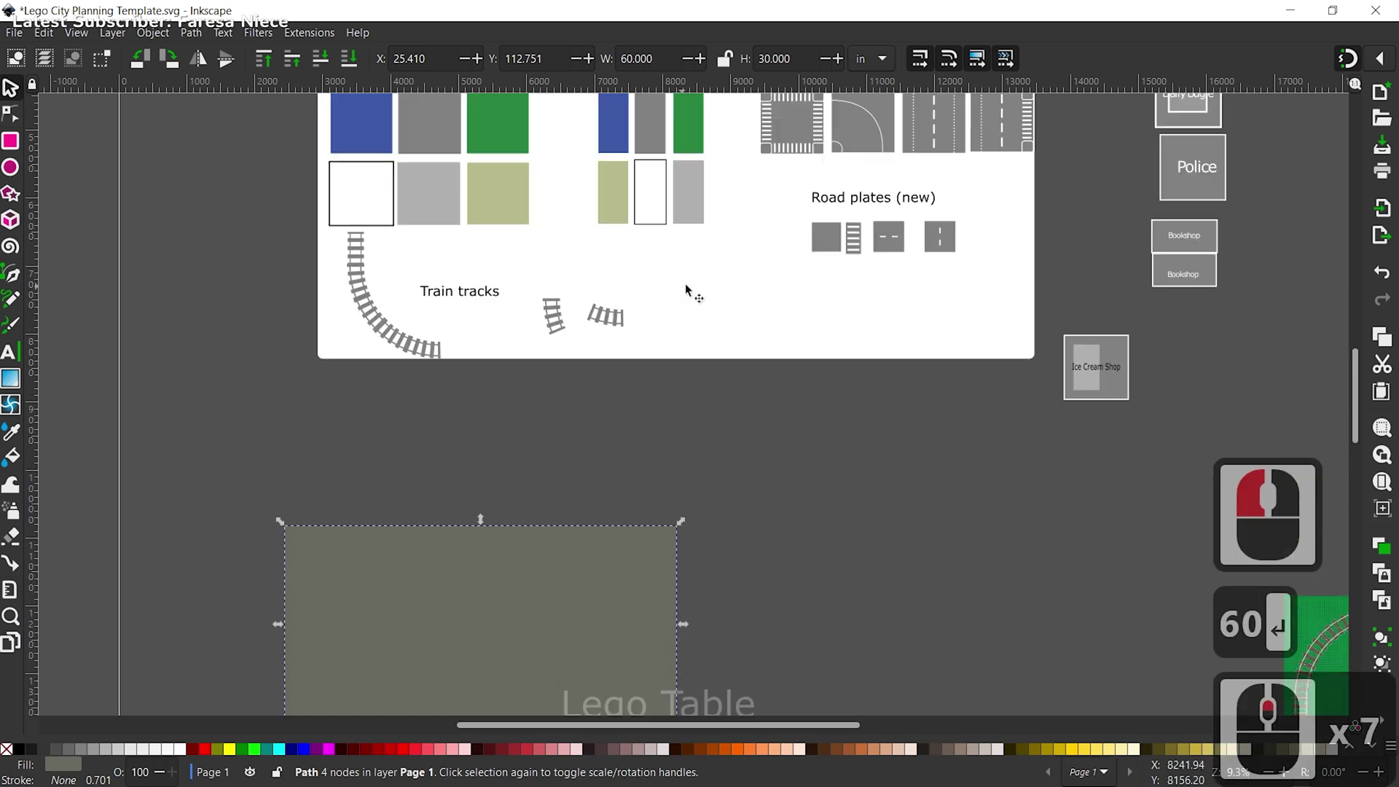
Step: Move the board to a new spot below the template and pan up toward the template pieces
left_click(822, 335)
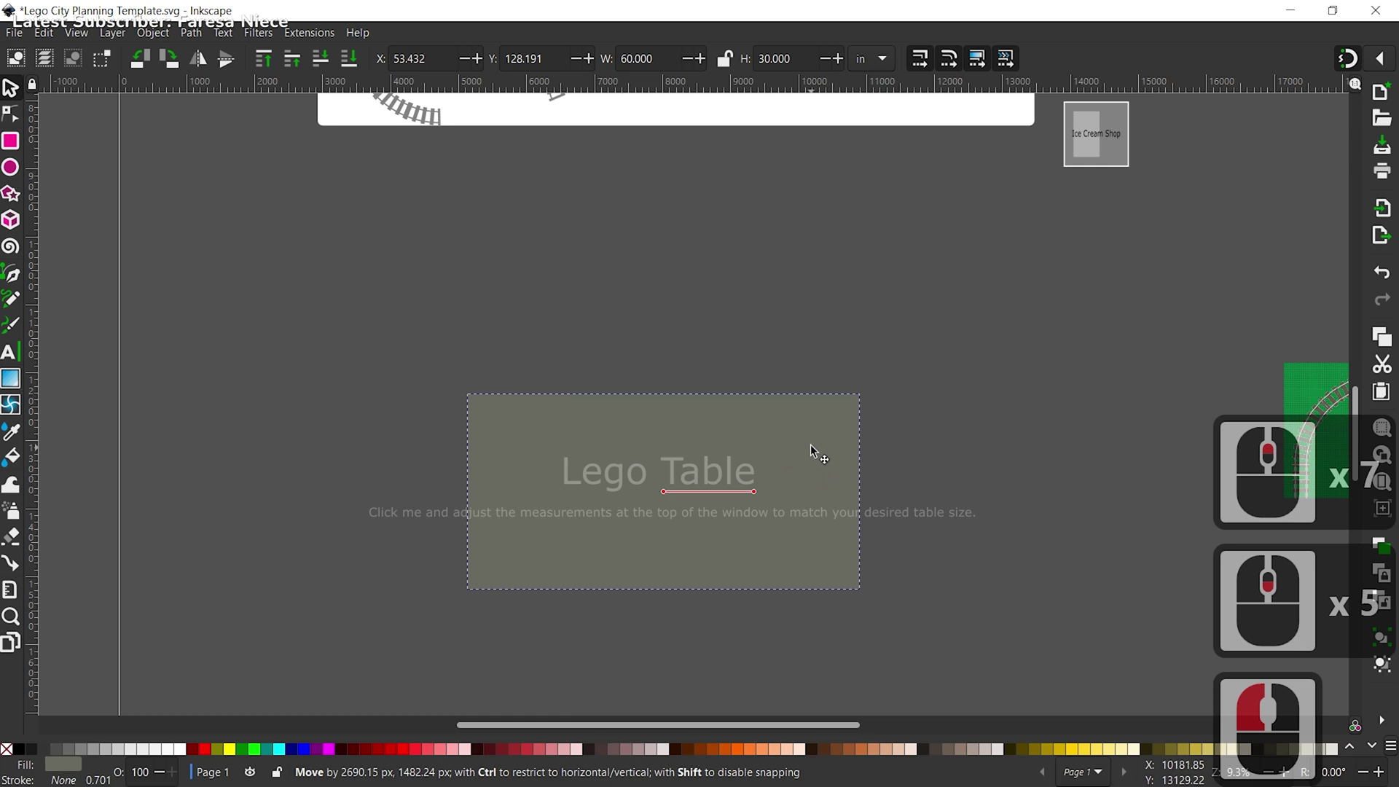
left_click(815, 448)
left_click(947, 382)
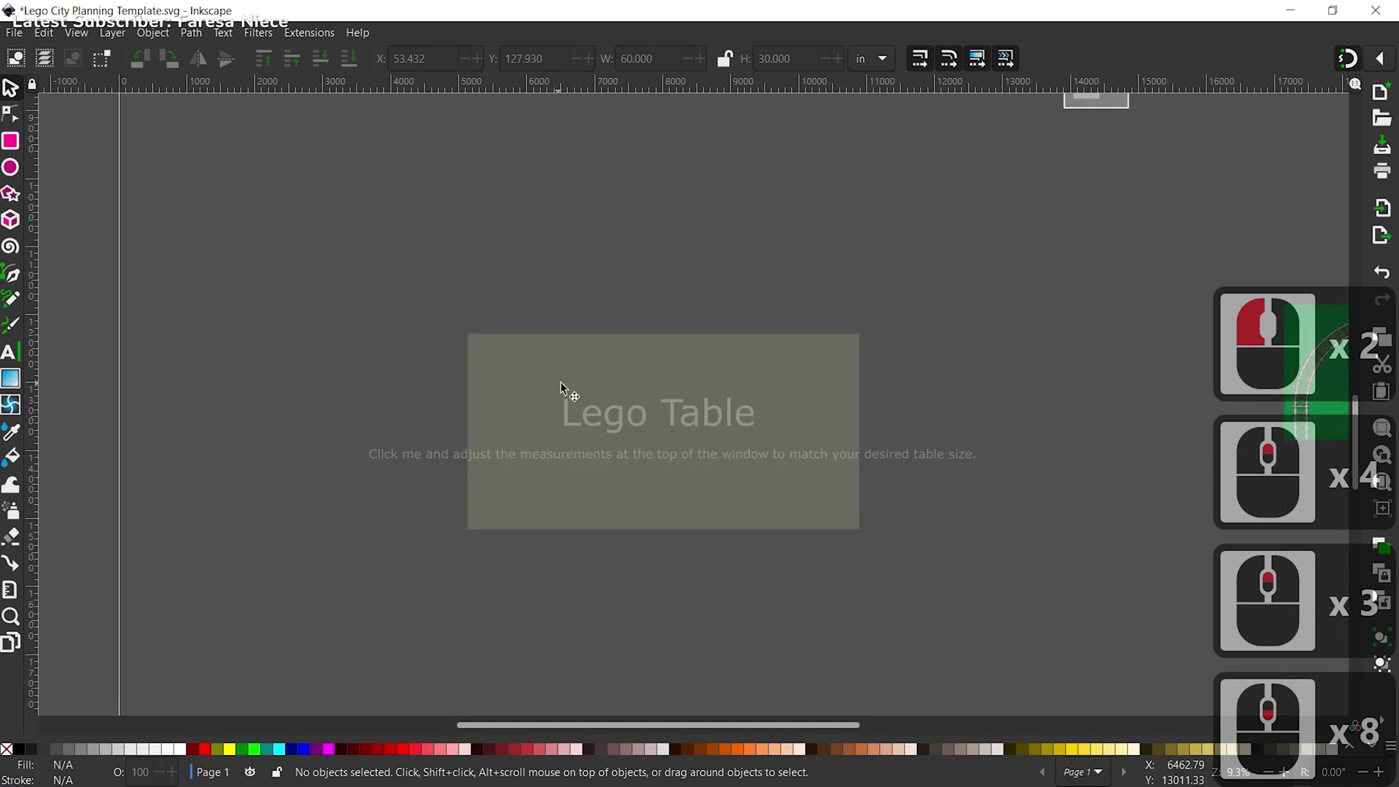
left_click(571, 387)
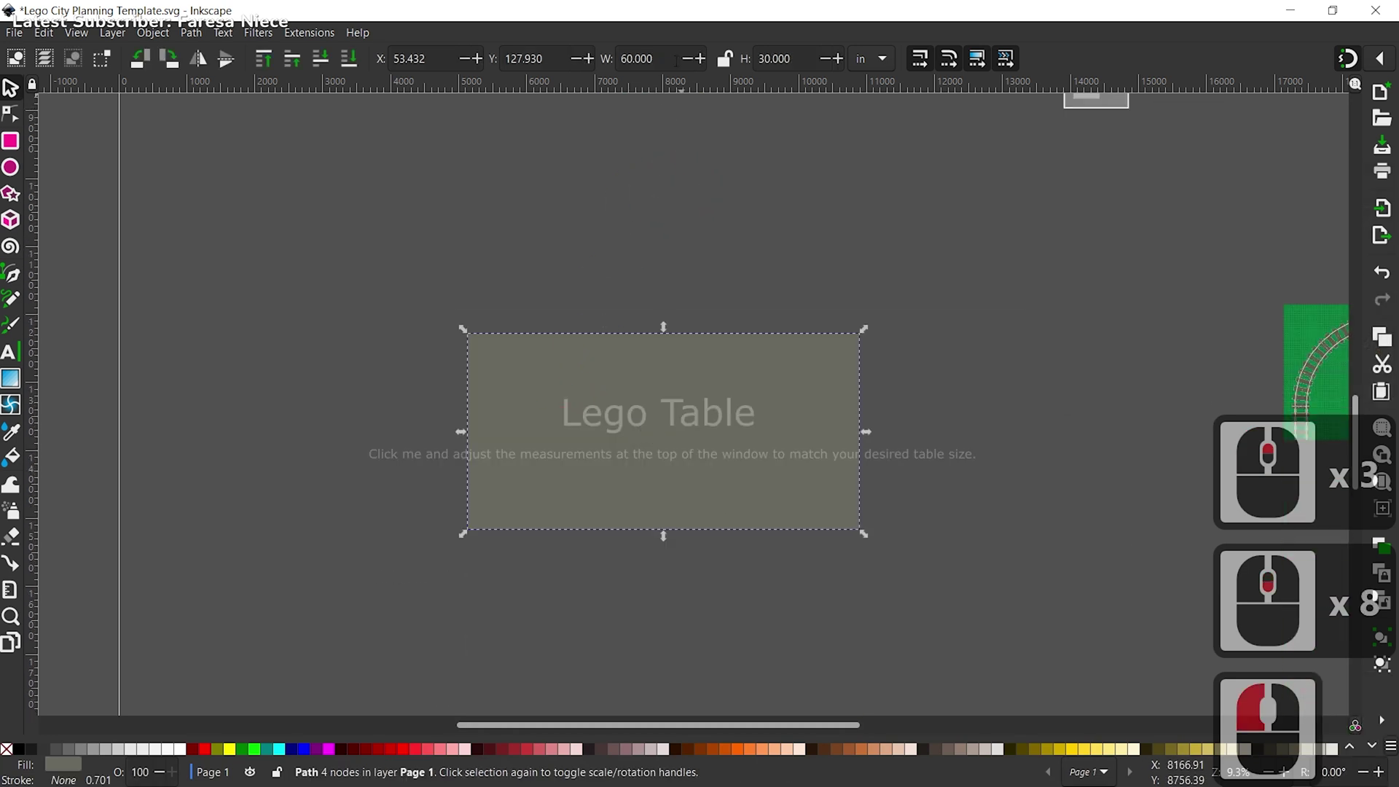
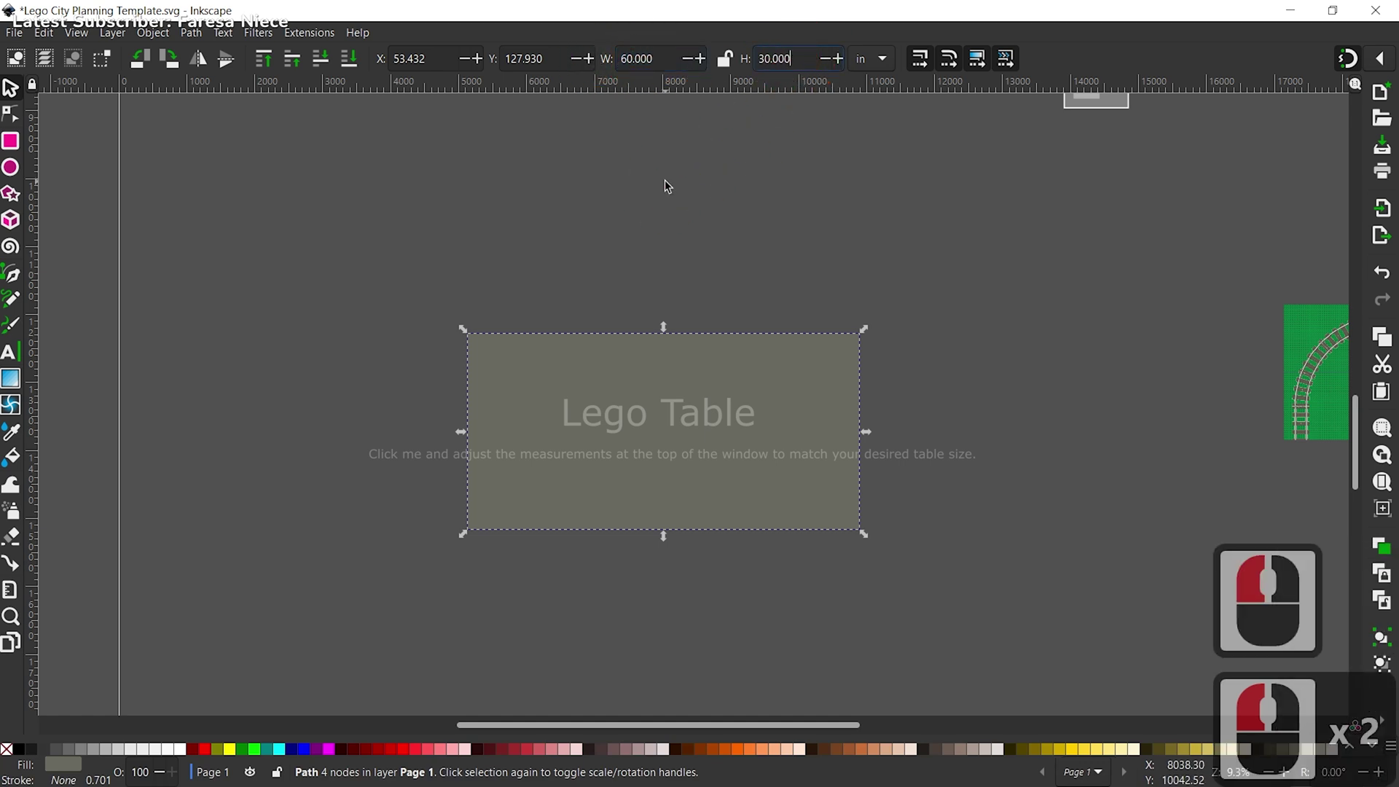
left_click(562, 484)
left_click(375, 255)
middle_click(603, 518)
middle_click(603, 516)
middle_click(600, 502)
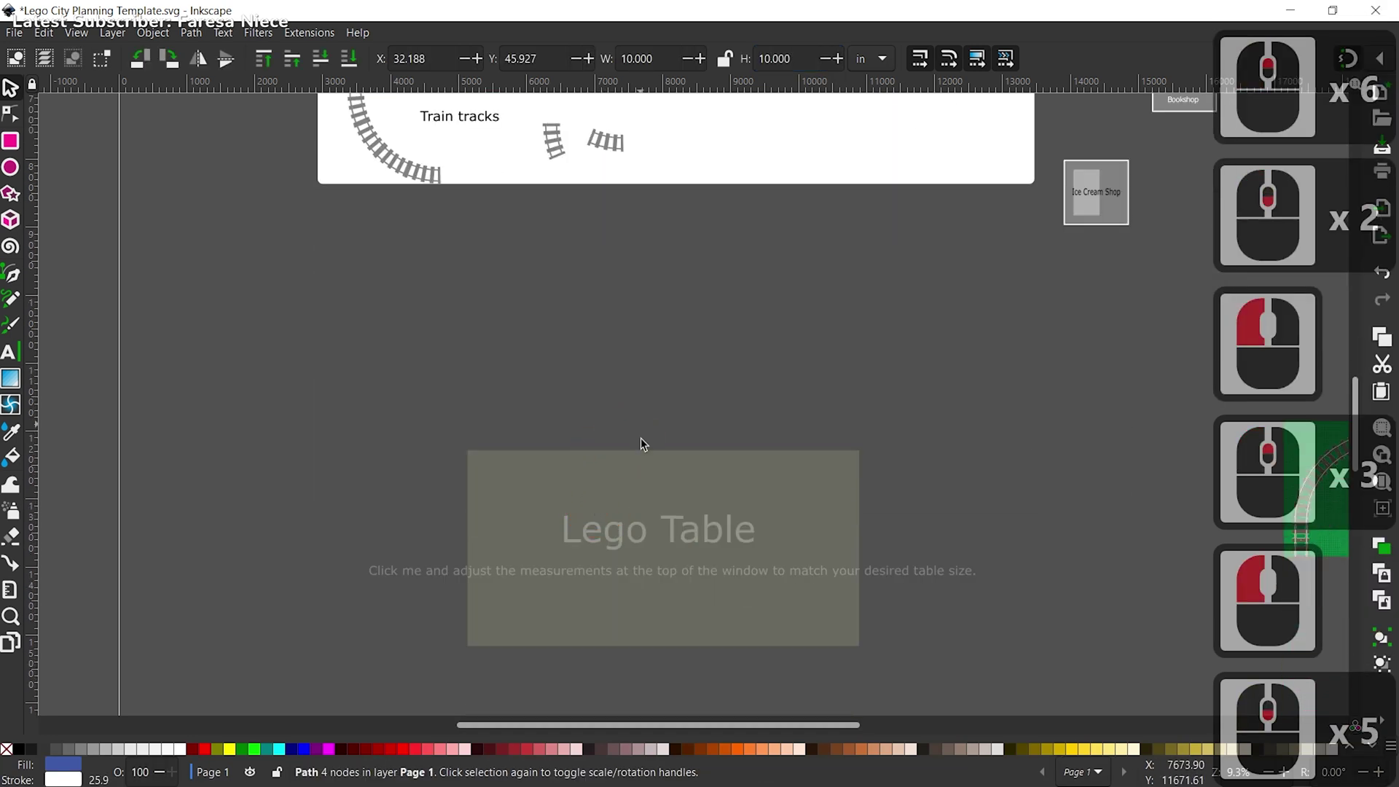
Step: Paste a blue baseplate copy and place it on the table board
key("ctrl+c")
key("ctrl+v")
key("ctrl+v")
left_click(817, 365)
middle_click(762, 364)
middle_click(760, 363)
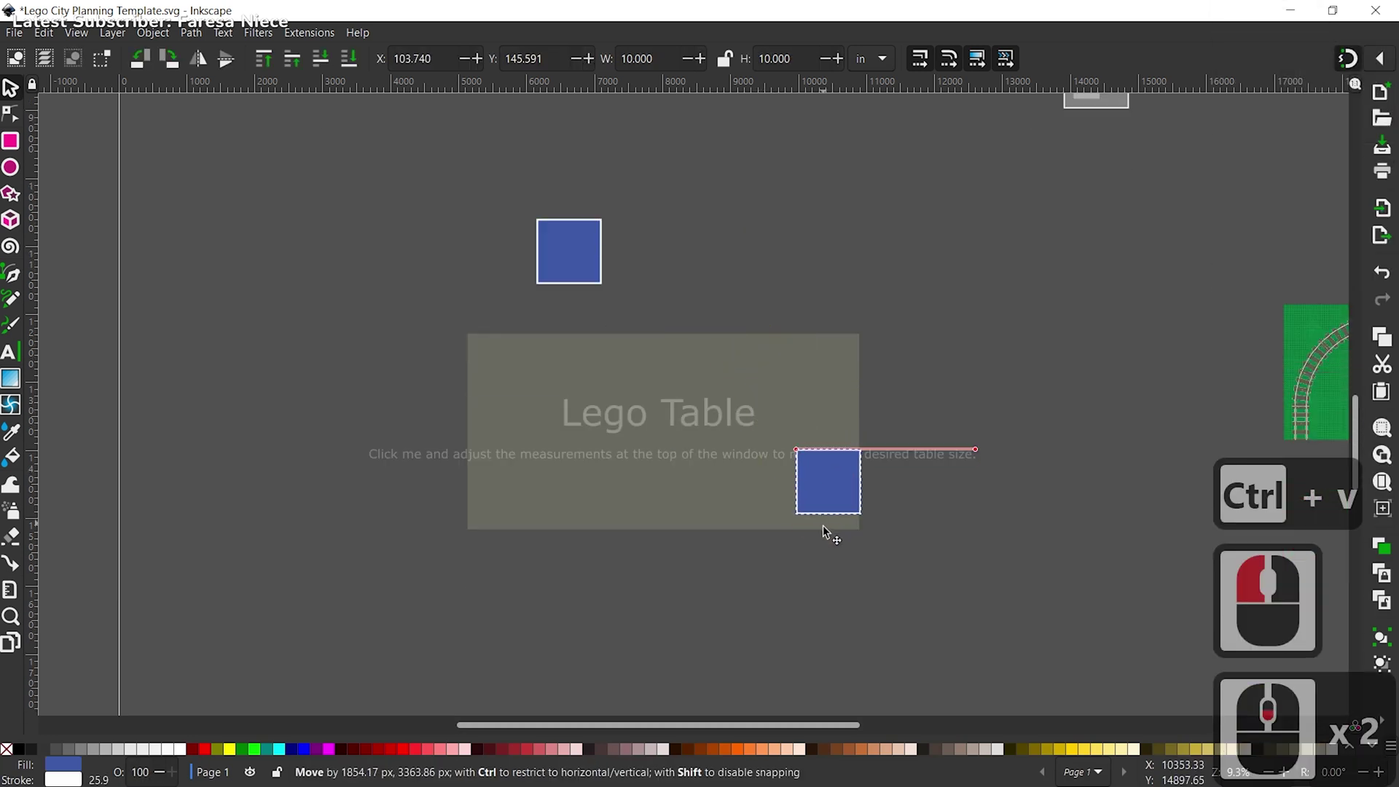
left_click(825, 536)
left_click(1015, 572)
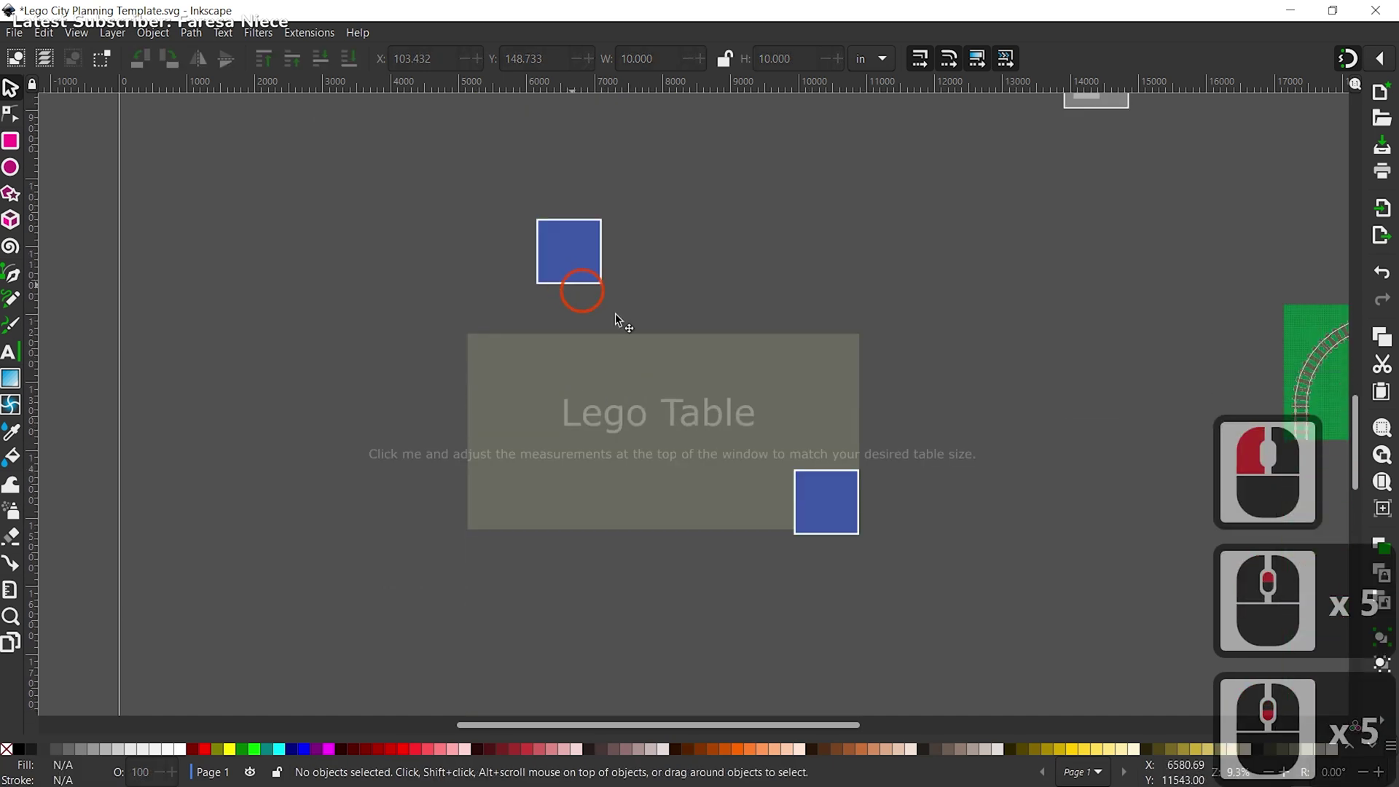
Step: Copy the tan baseplate from the template and set it beside the upper blue plate
left_click(831, 465)
left_click(924, 402)
left_click(508, 415)
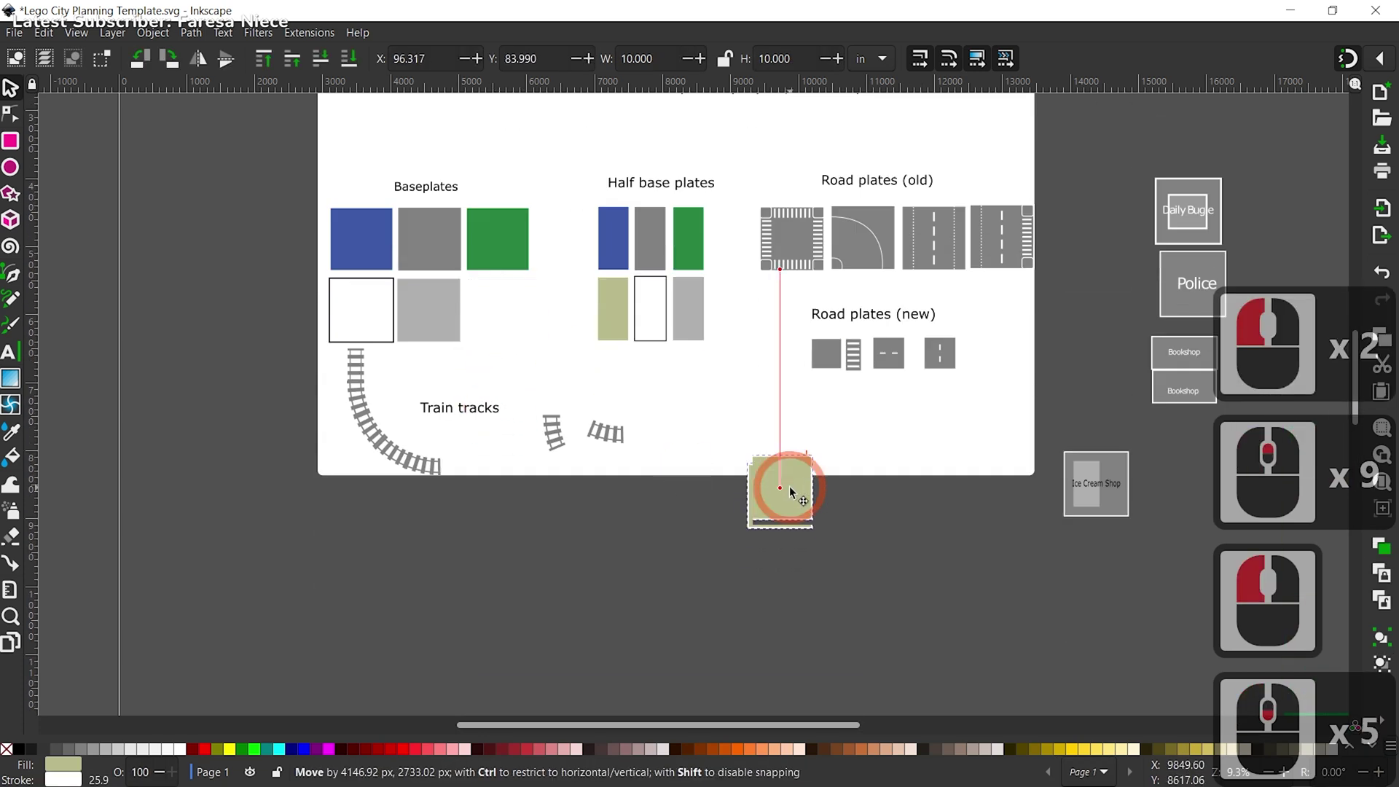
left_click(725, 520)
key("ctrl+z")
key("ctrl+c")
key("ctrl+v")
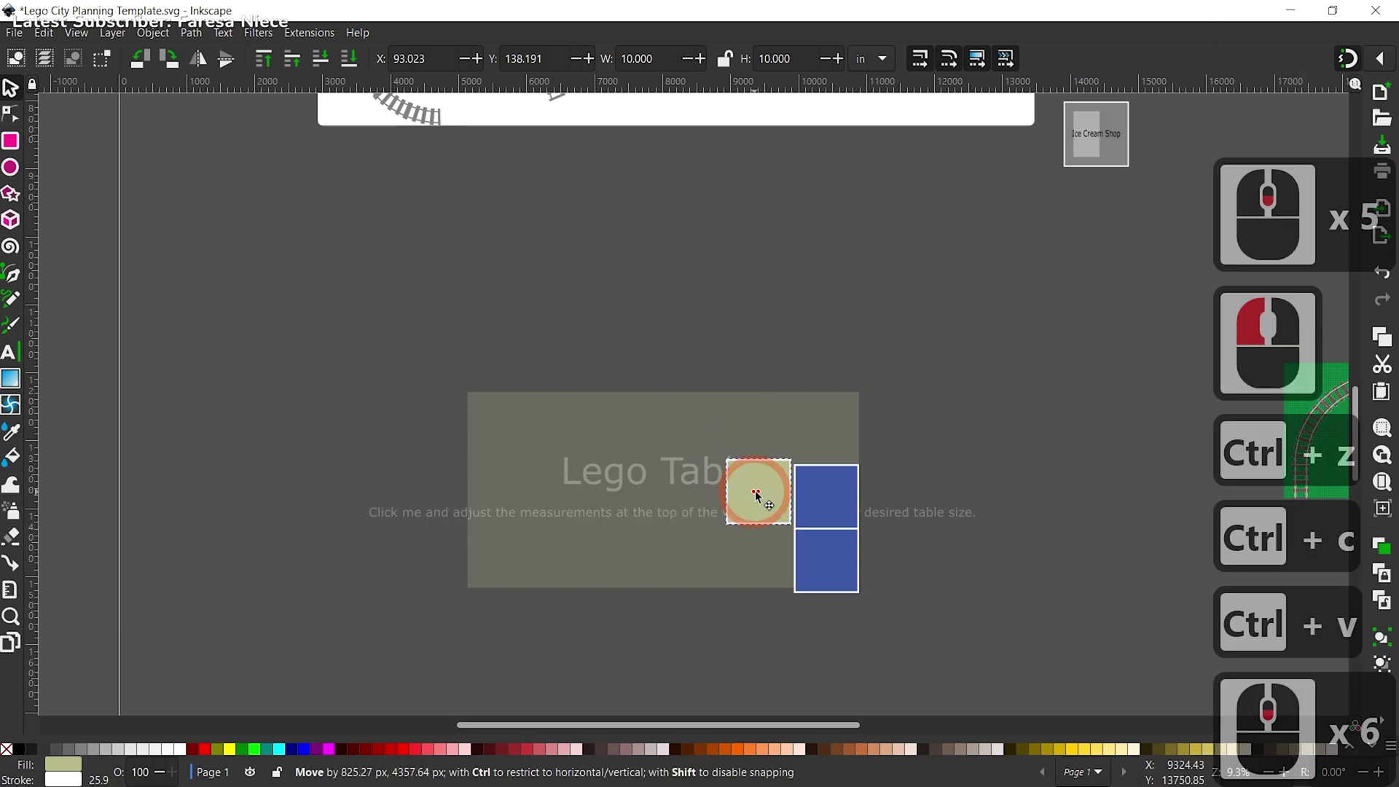
left_click(760, 505)
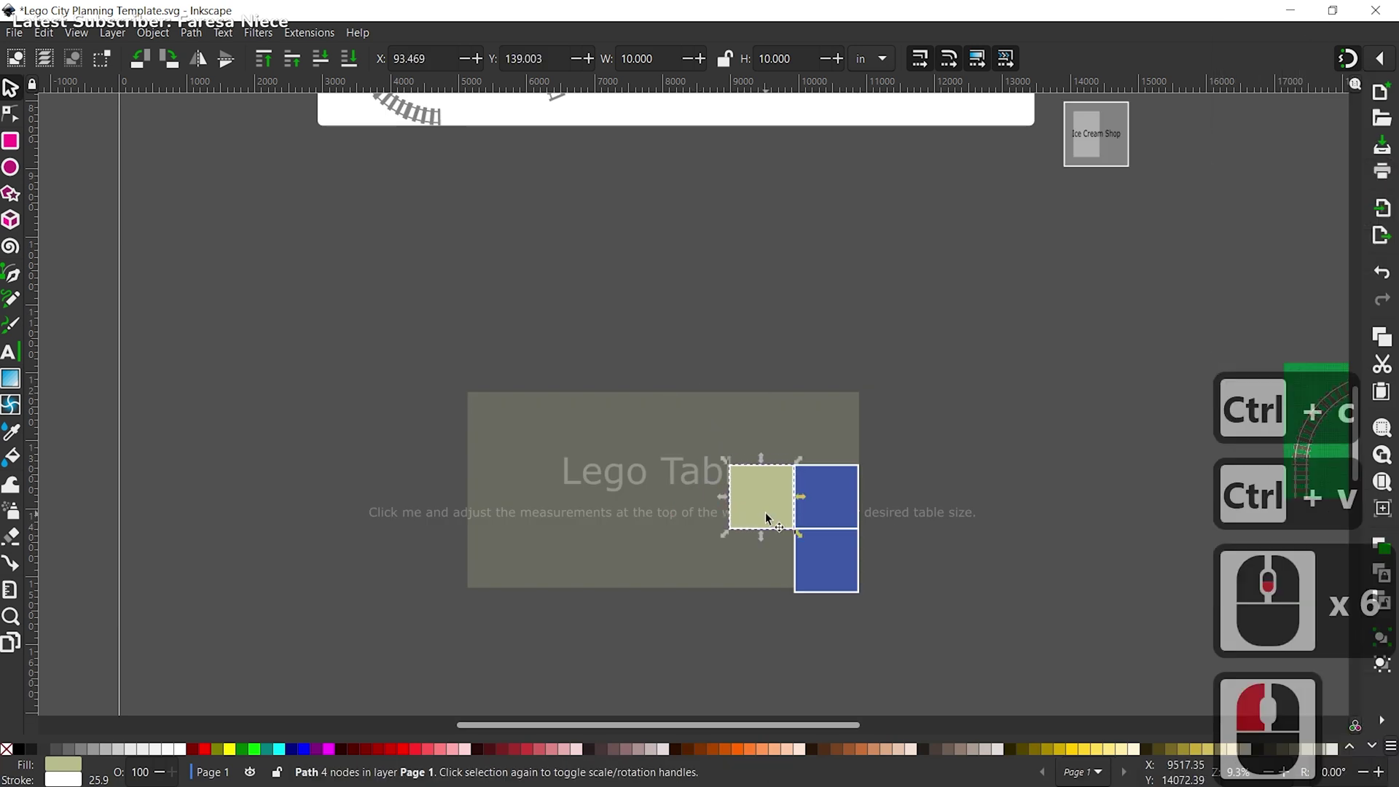
Step: Duplicate the tan baseplate and place the copy beside the lower blue plate, completing the two-by-two block
key("ctrl+c")
key("ctrl+v")
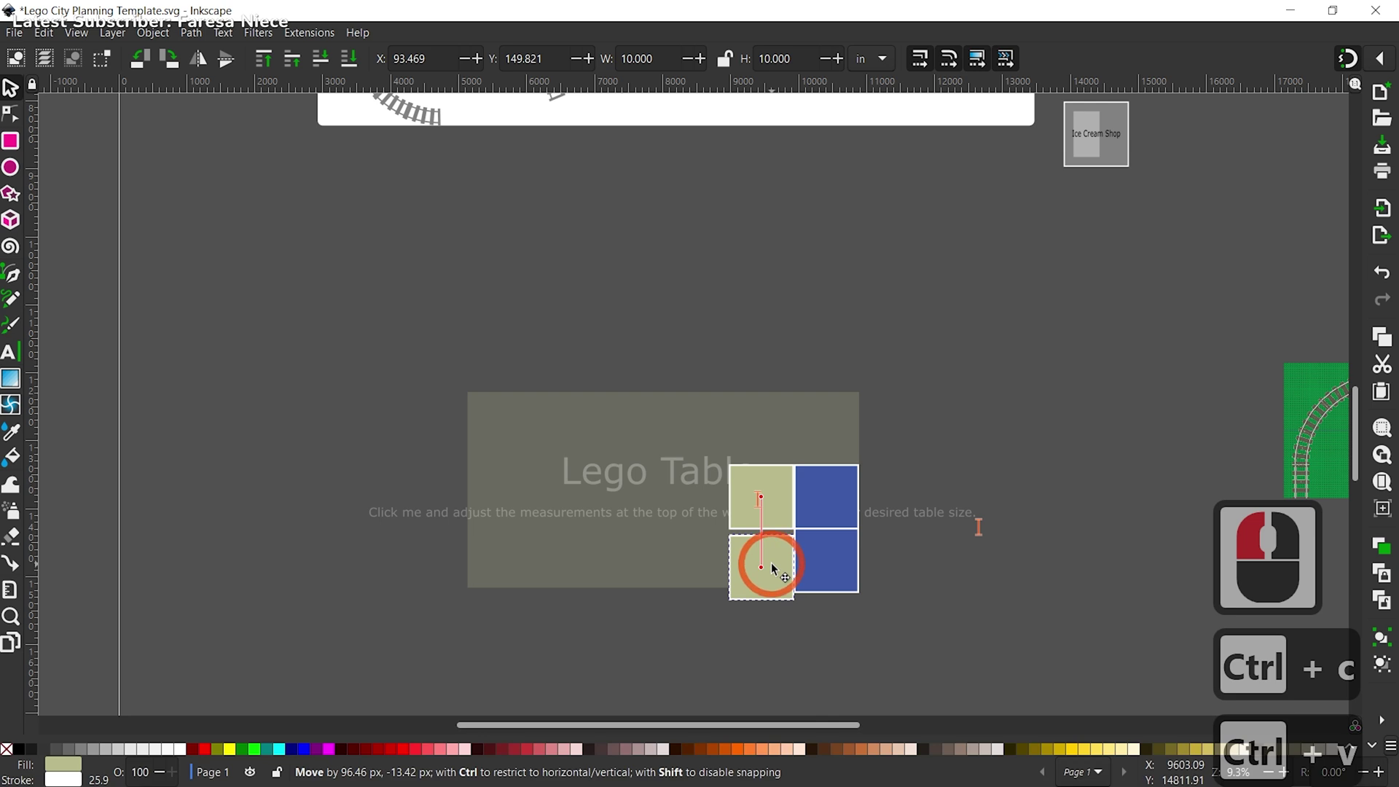
left_click(775, 561)
left_click(767, 560)
left_click(925, 463)
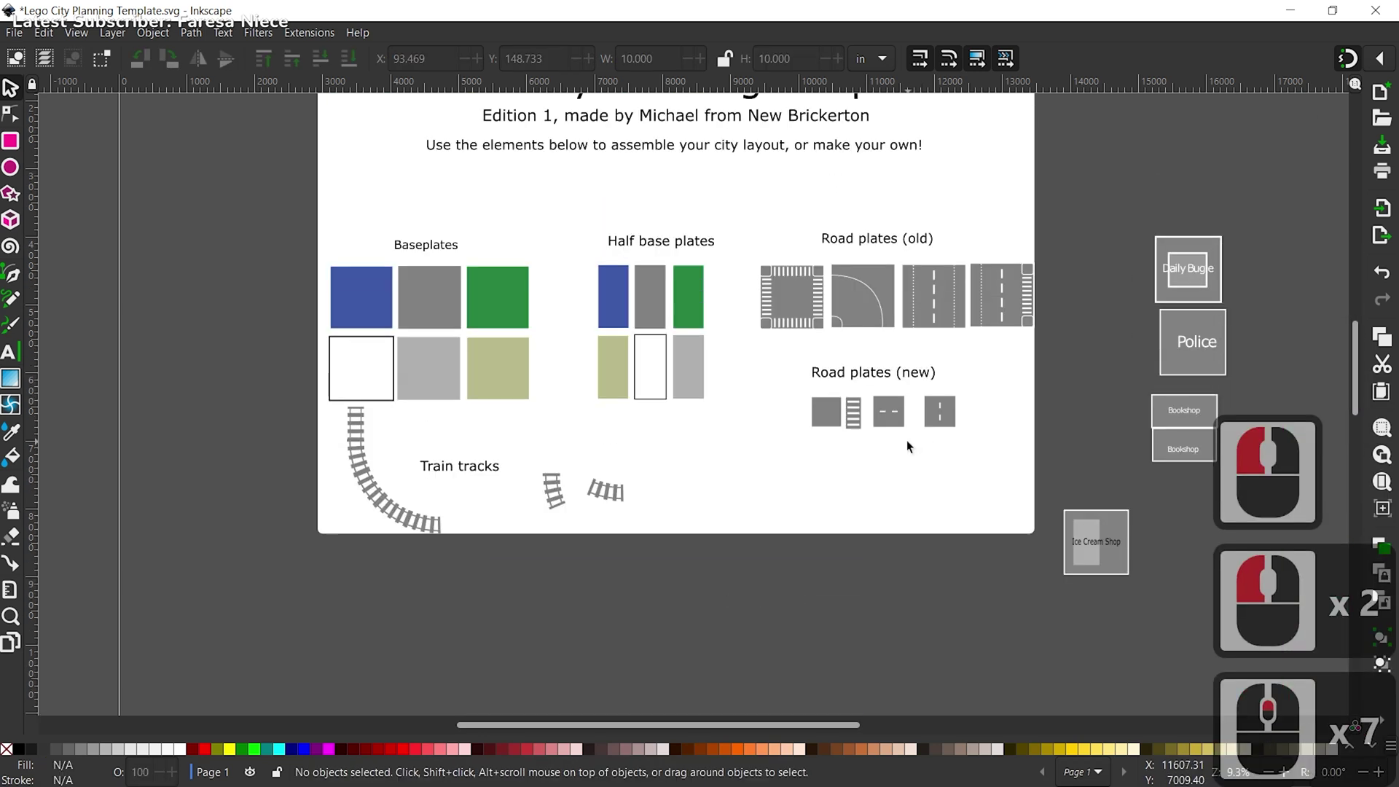
Step: Make two copies of the straight road plate and drop them below the template
left_click(952, 417)
key("ctrl+c")
key("ctrl+v")
left_click(950, 414)
key("ctrl+c")
key("ctrl+v")
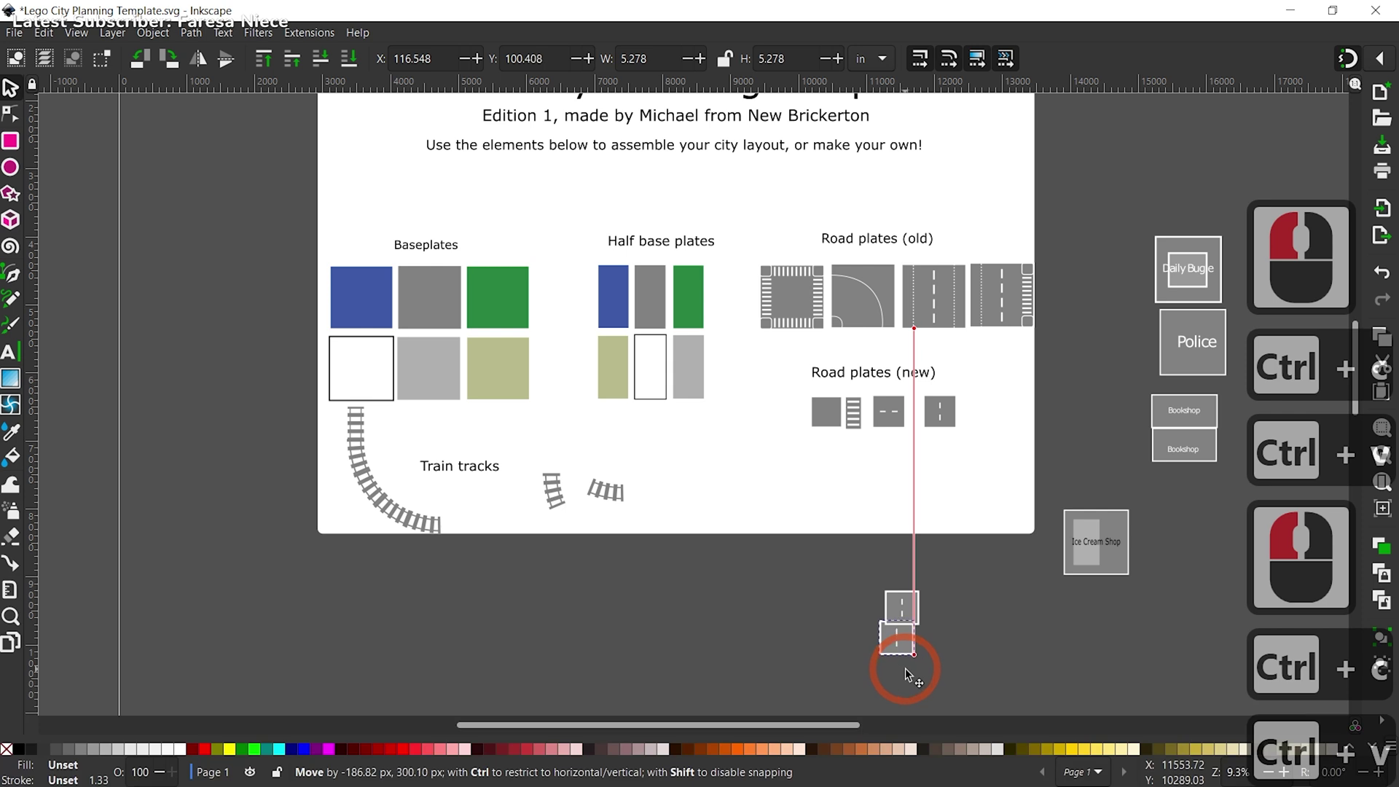
left_click(914, 671)
left_click(945, 650)
middle_click(938, 622)
Step: Line the road plate copies up end to end and snap the second onto the first
left_click(452, 323)
key("ctrl+c")
key("ctrl+v")
left_click(990, 592)
left_click(932, 551)
left_click(916, 560)
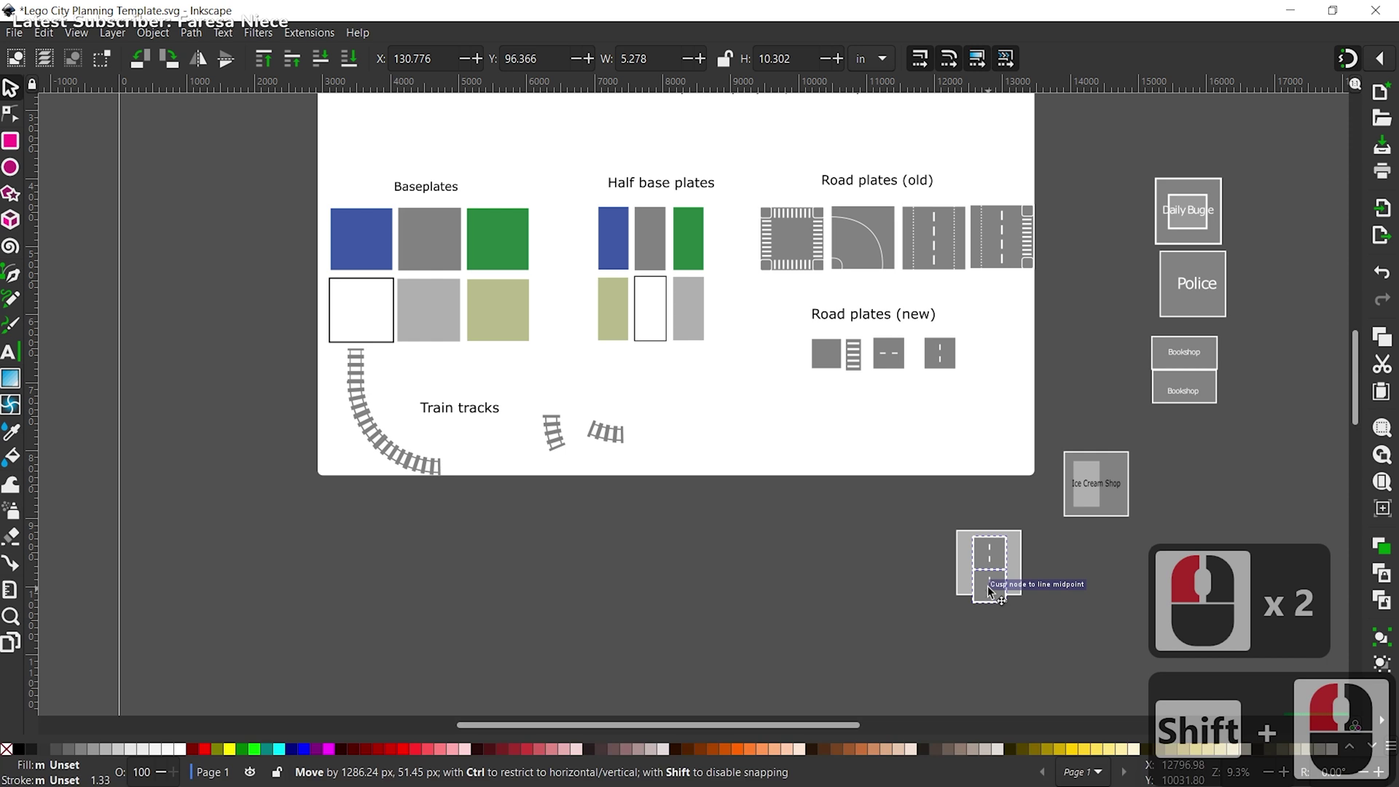
Step: Select both joined road plates together as one pair
left_click(991, 586)
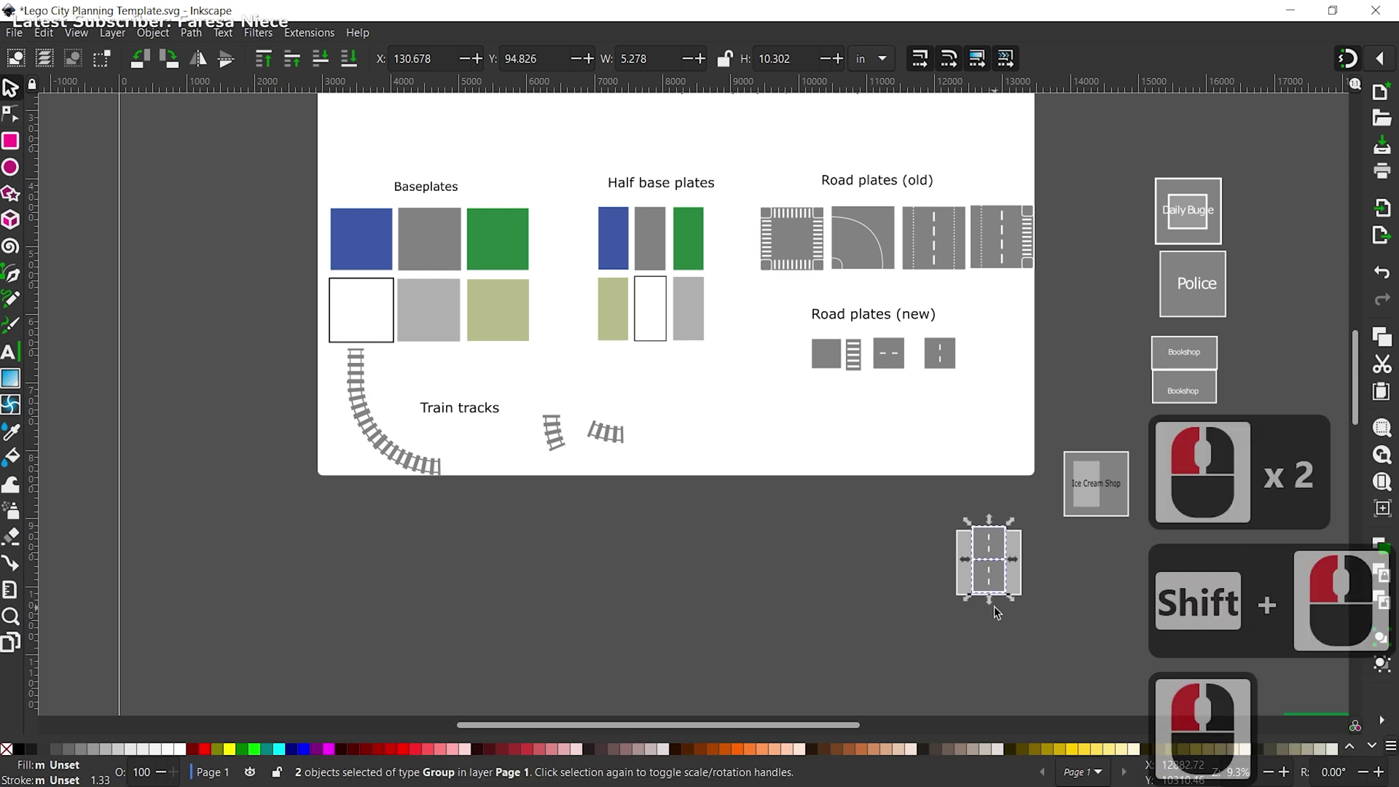
scroll("down", 3)
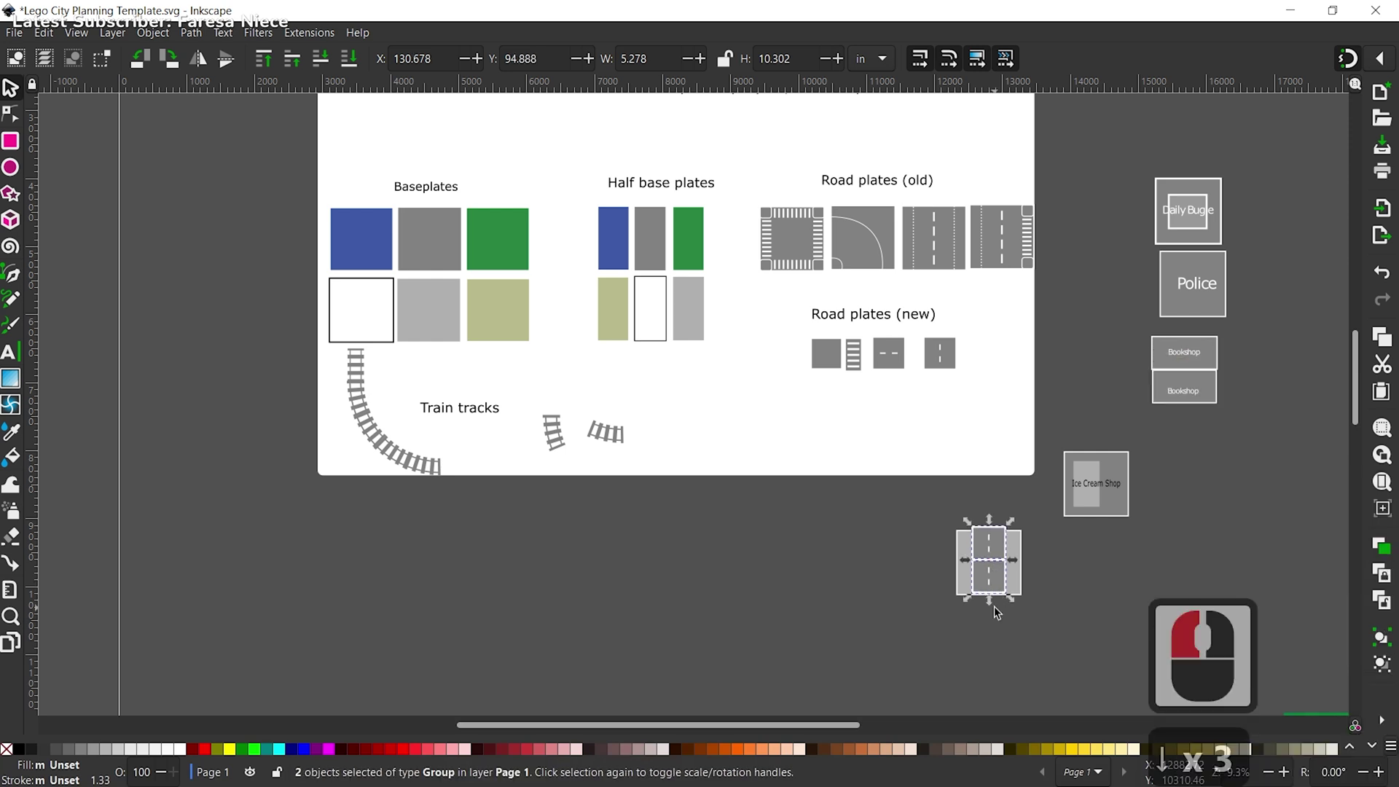
left_click(998, 588)
left_click(1001, 591)
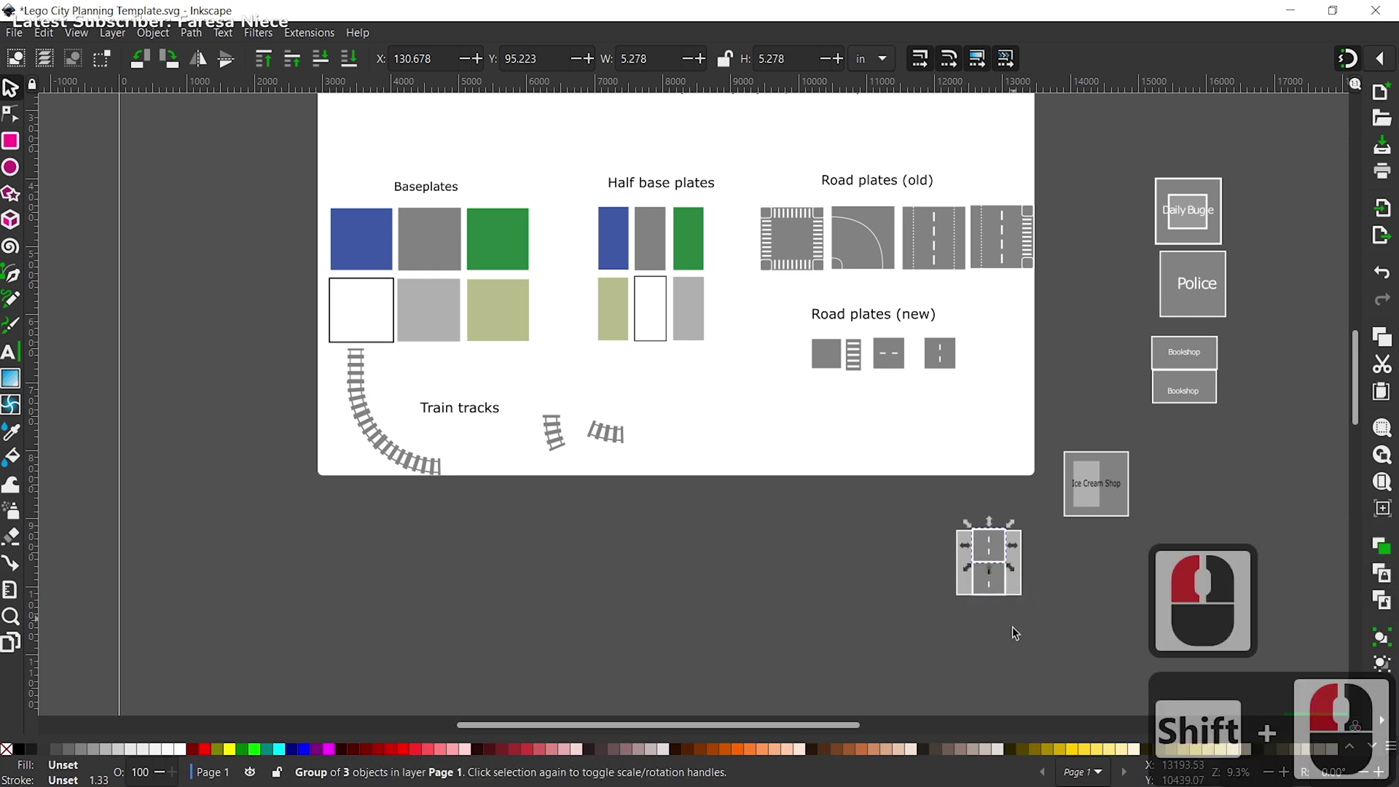
left_click(1008, 637)
middle_click(959, 615)
left_click(995, 536)
double_click(1032, 543)
scroll("down", 3)
scroll("up", 3)
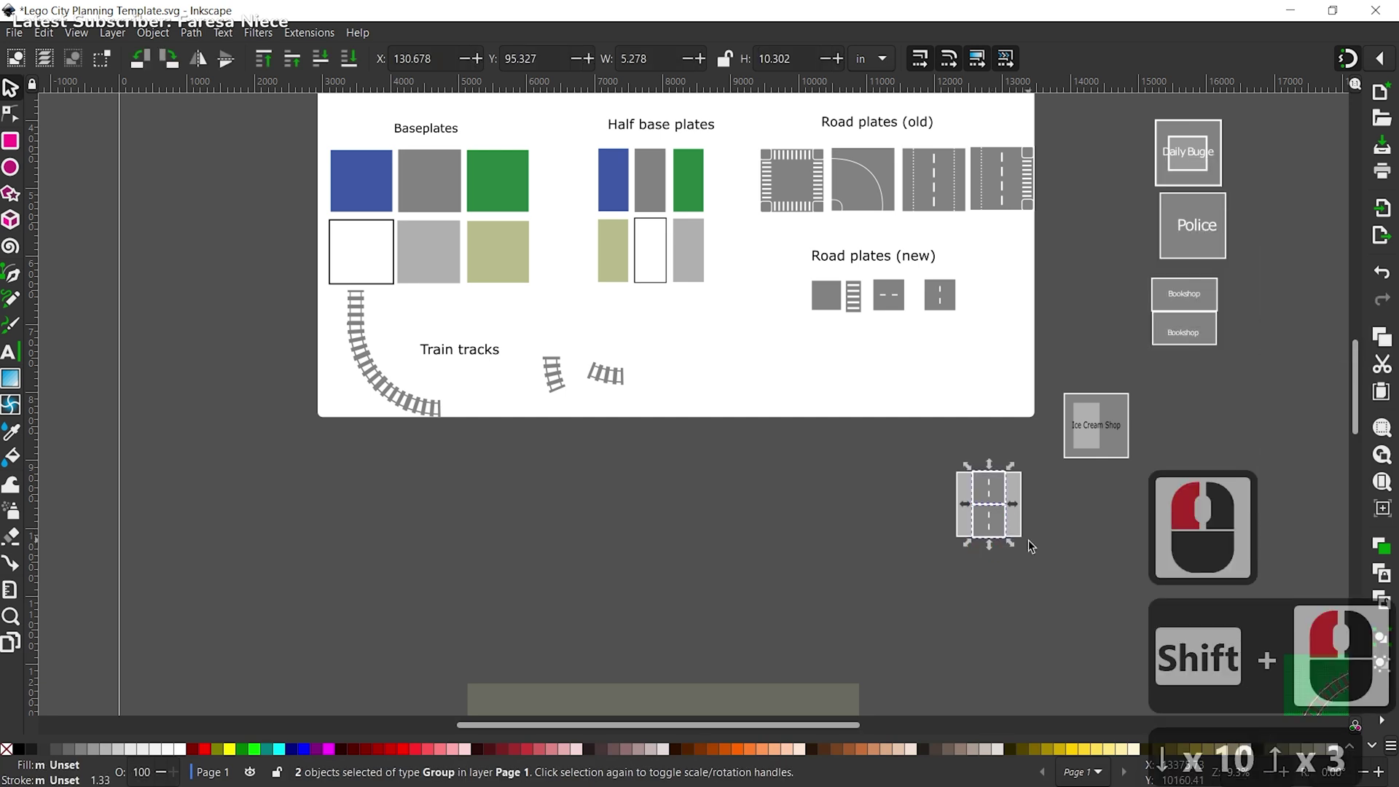
Step: Move the road pair onto the table above the tan baseplates and set its width to 10 in
left_click(1008, 590)
scroll("down", 3)
left_click(1054, 465)
key("ctrl+g")
scroll("down", 3)
scroll("up", 3)
double_click(717, 422)
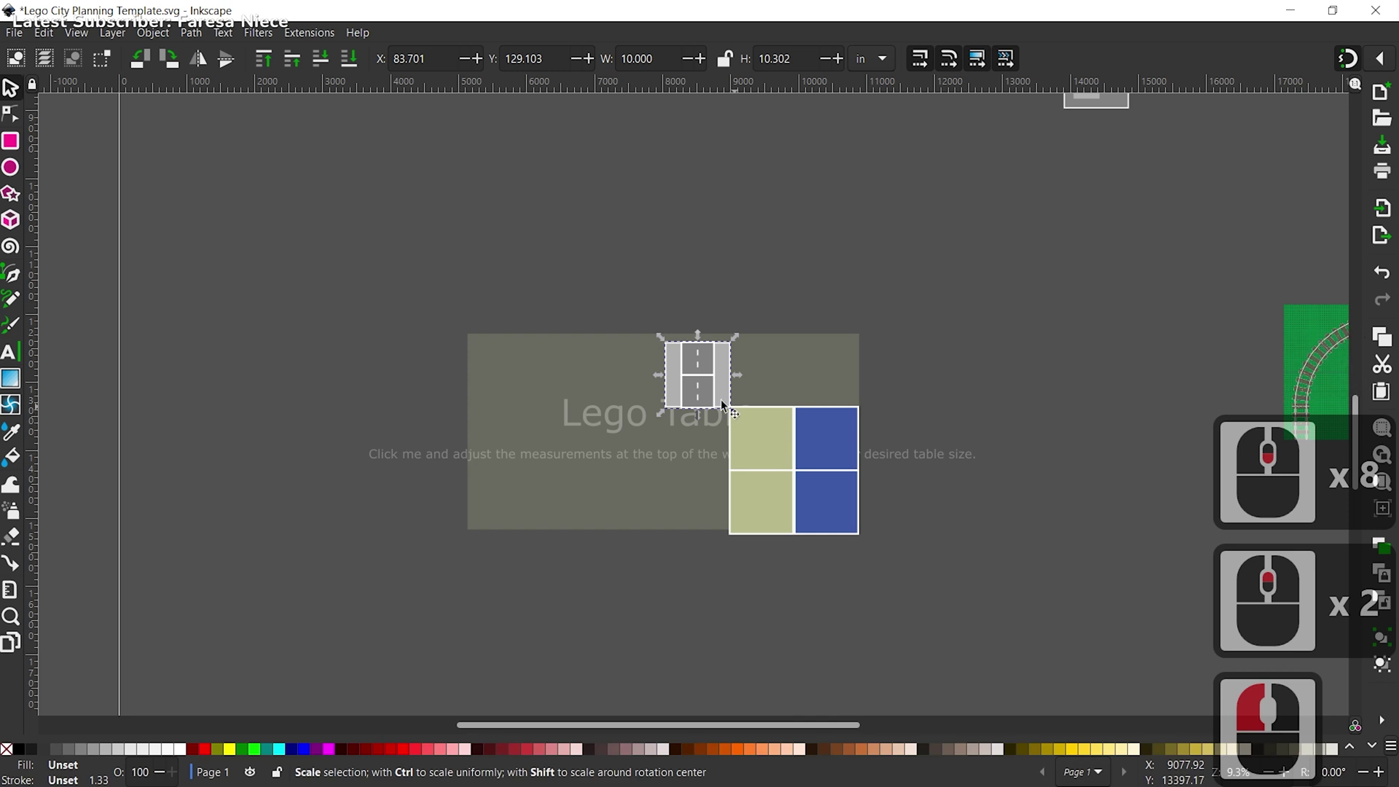
Step: Rotate the road pair 90° and snap it horizontally above the tan baseplate on the table
left_click(675, 263)
left_click(855, 250)
left_click(637, 282)
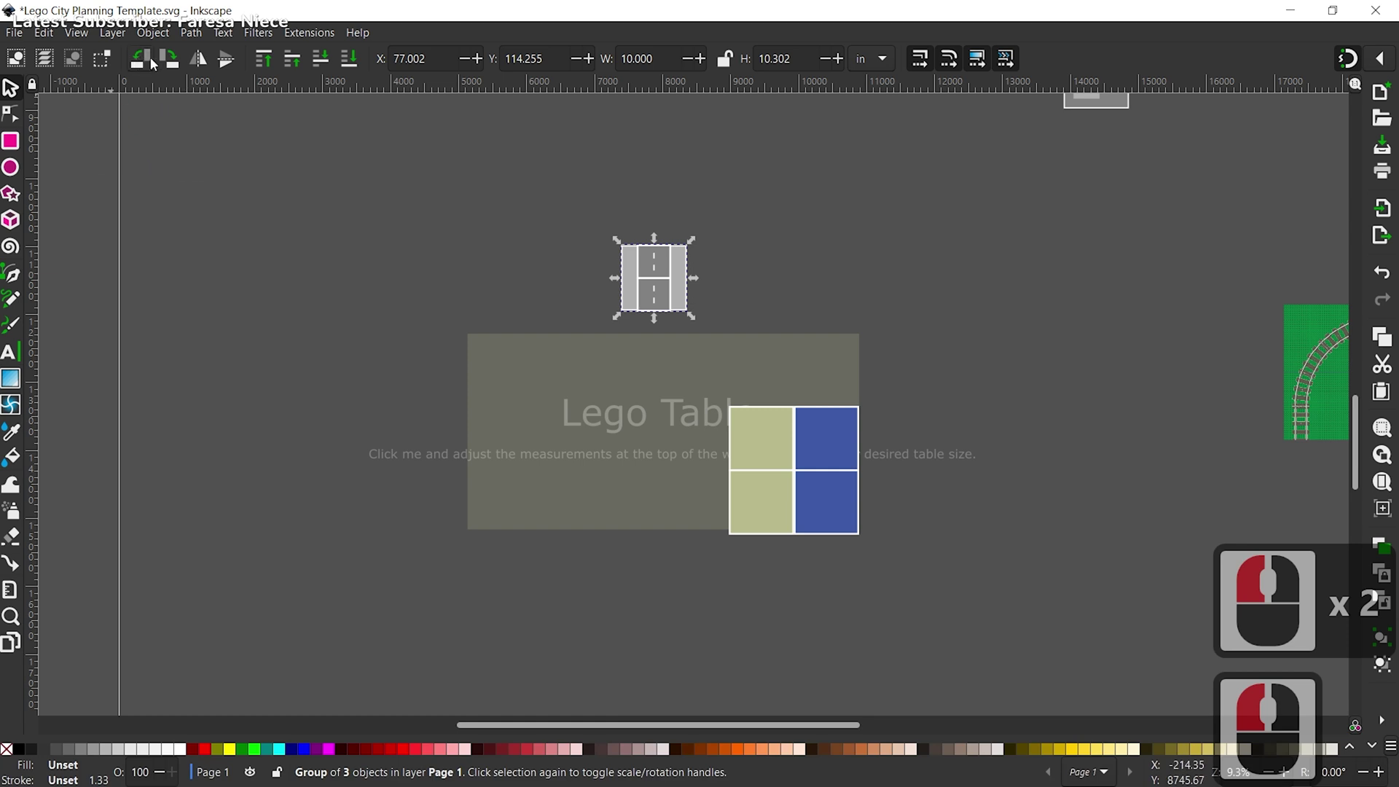
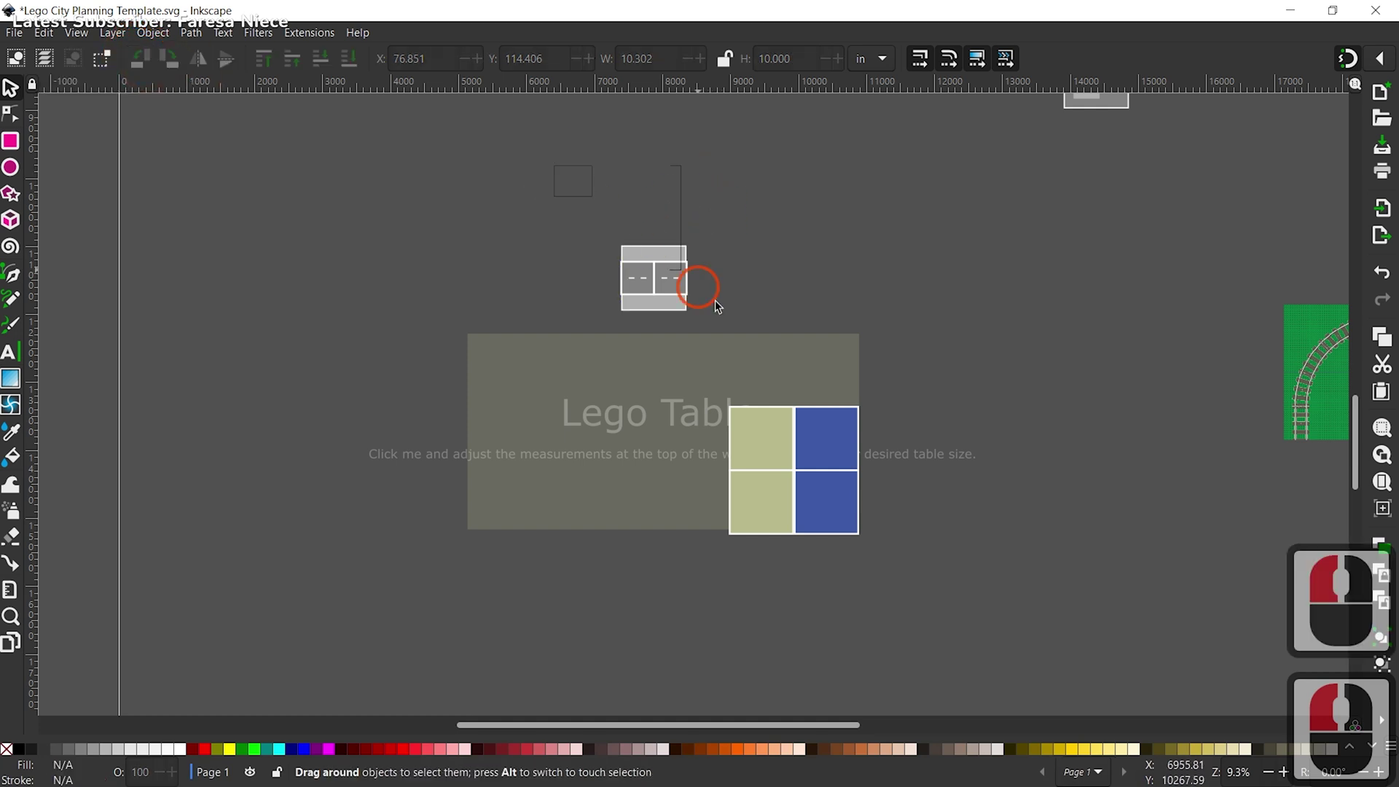
left_click(722, 310)
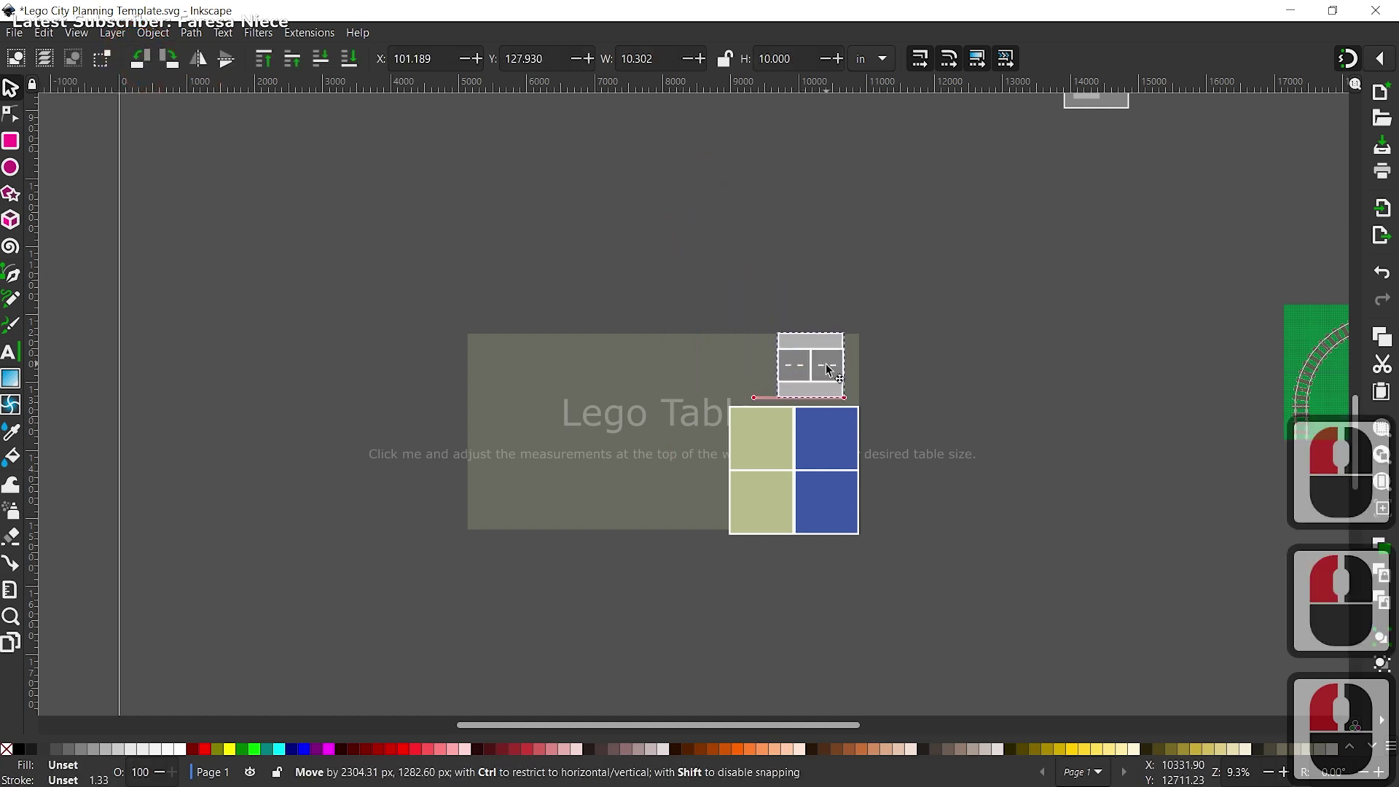
left_click(840, 374)
Step: Add three road pair copies snapped to the left, forming a four-piece road across the top
key("ctrl+c")
key("ctrl+v")
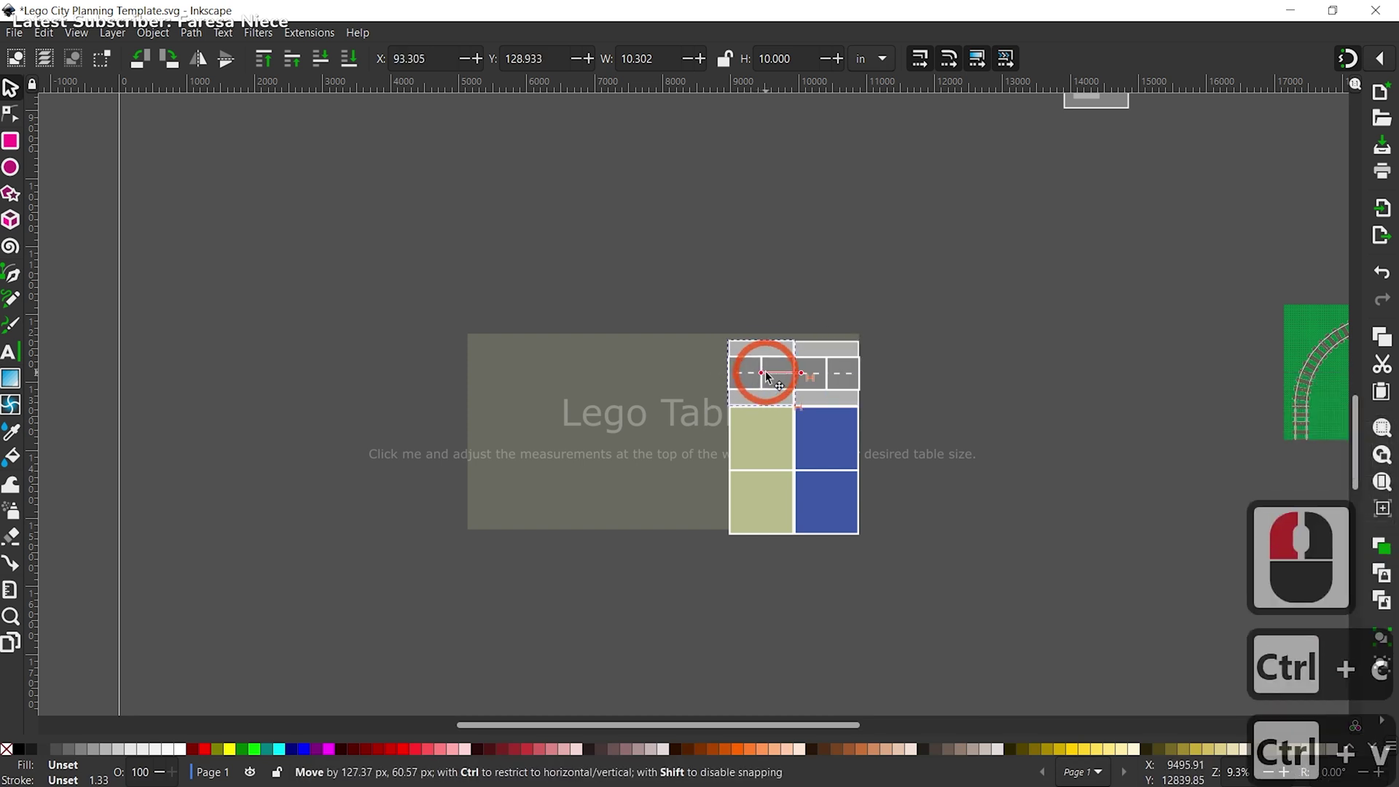
left_click(770, 376)
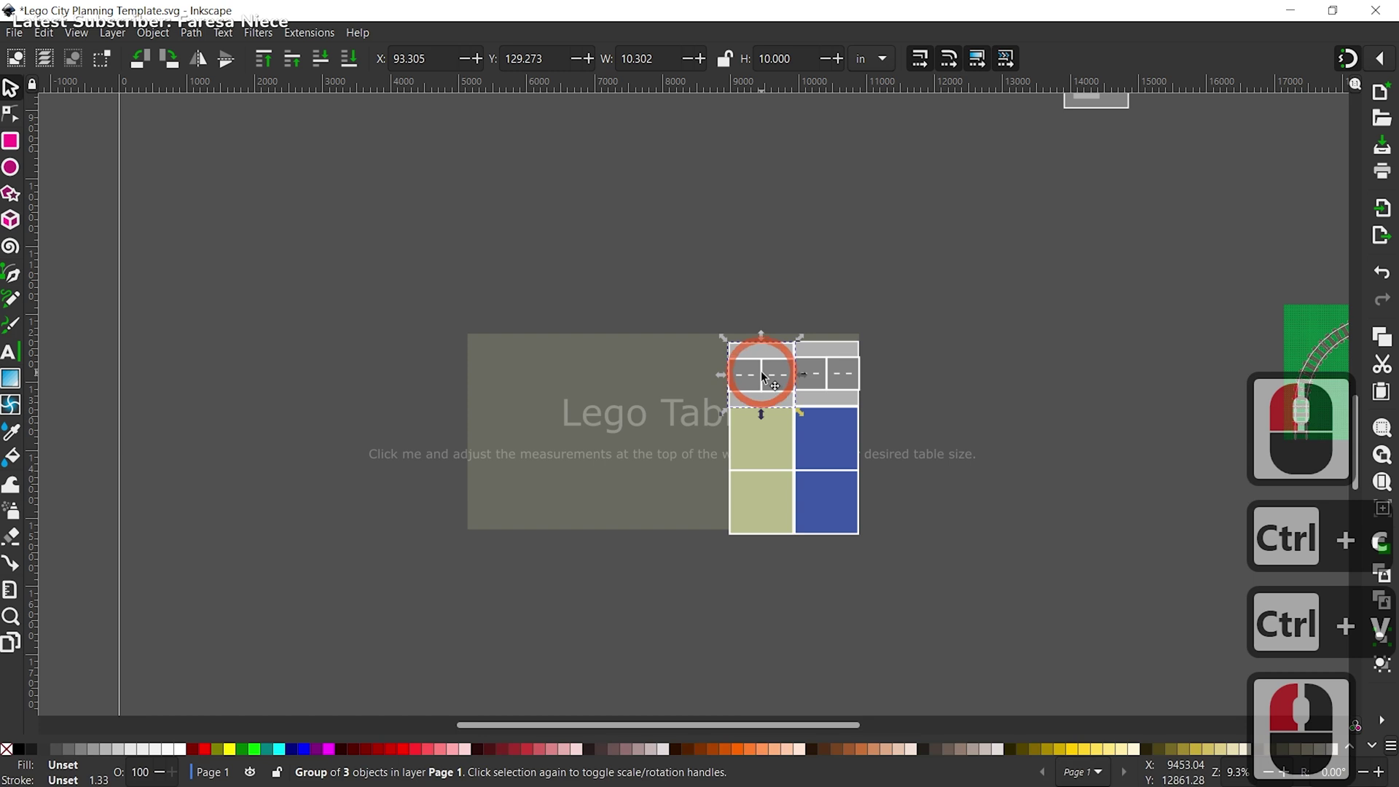
left_click(766, 374)
key("ctrl+v")
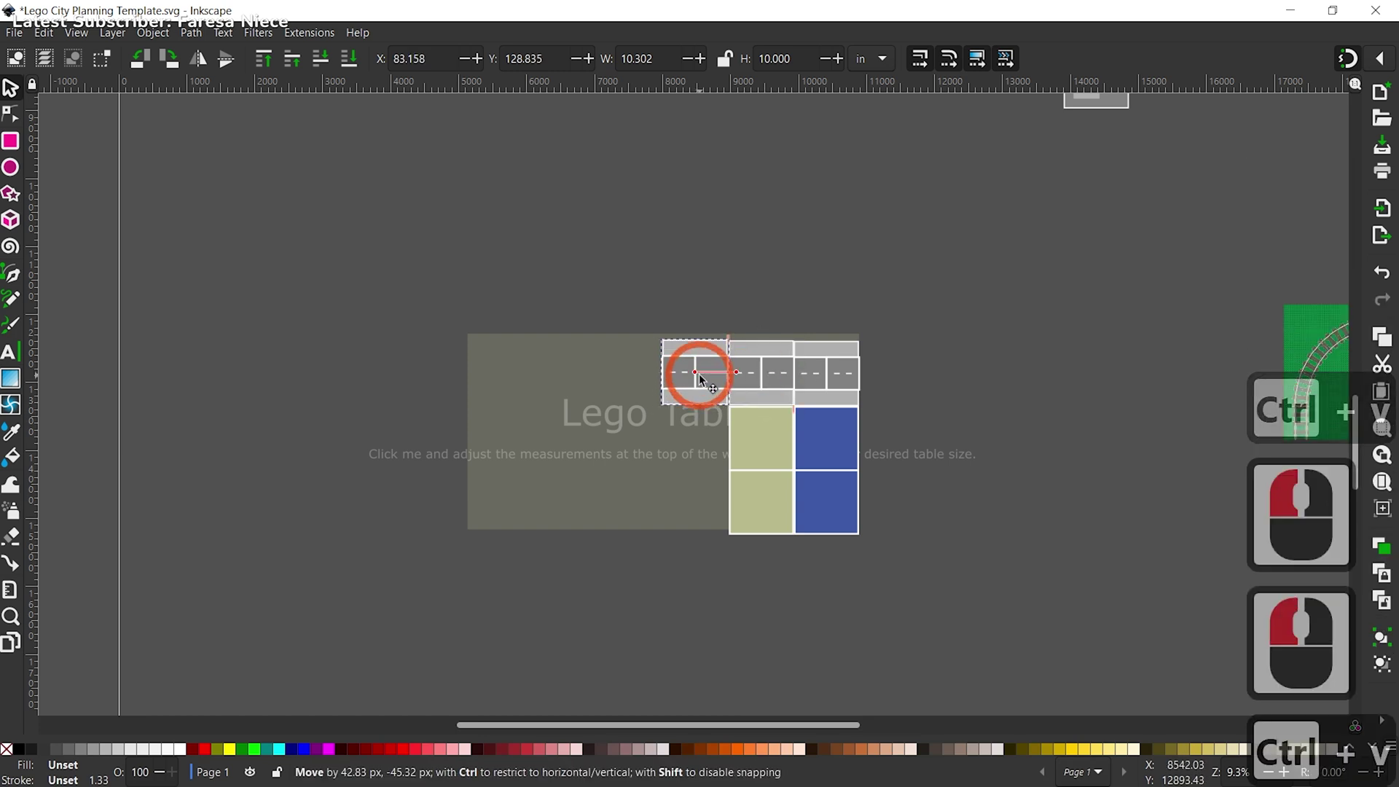
left_click(704, 378)
key("ctrl+v")
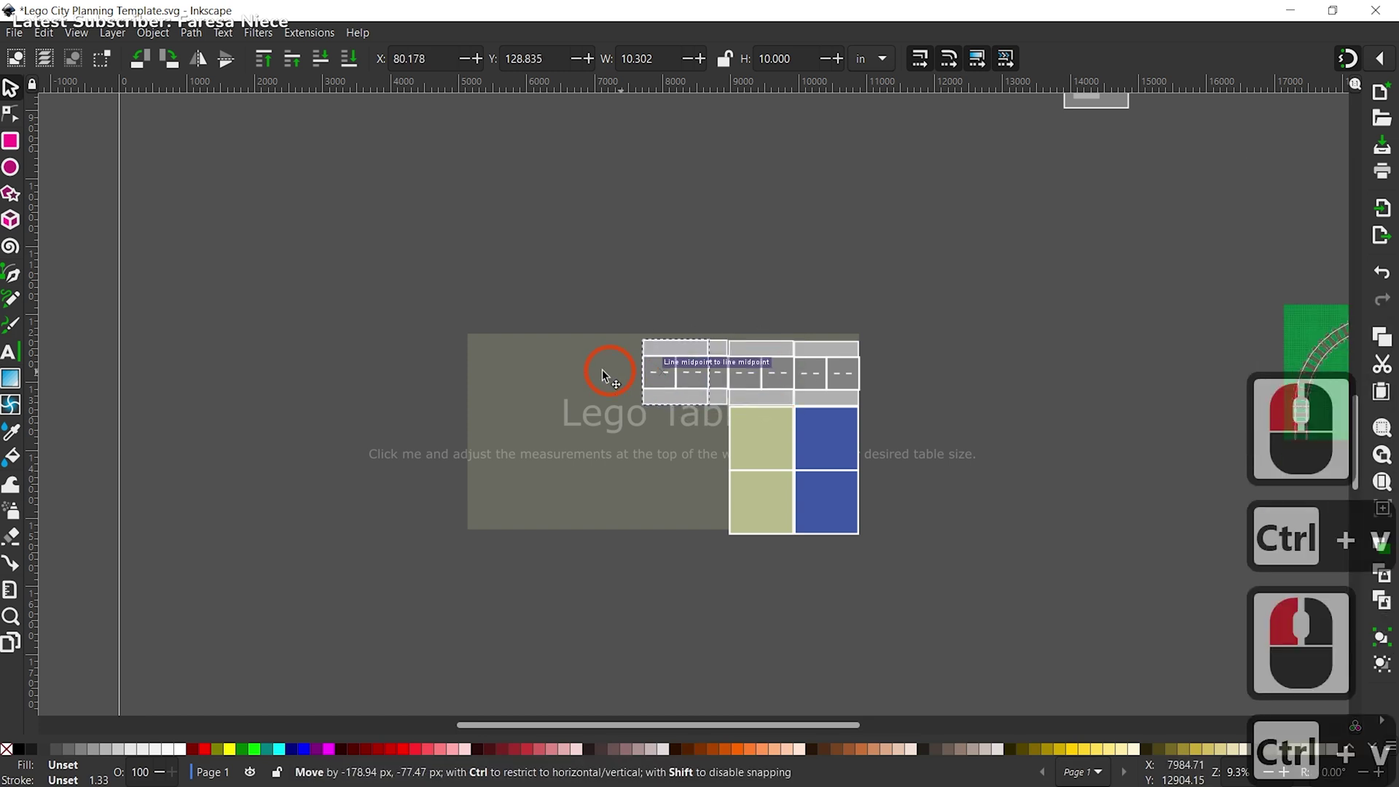
left_click(620, 371)
left_click(915, 434)
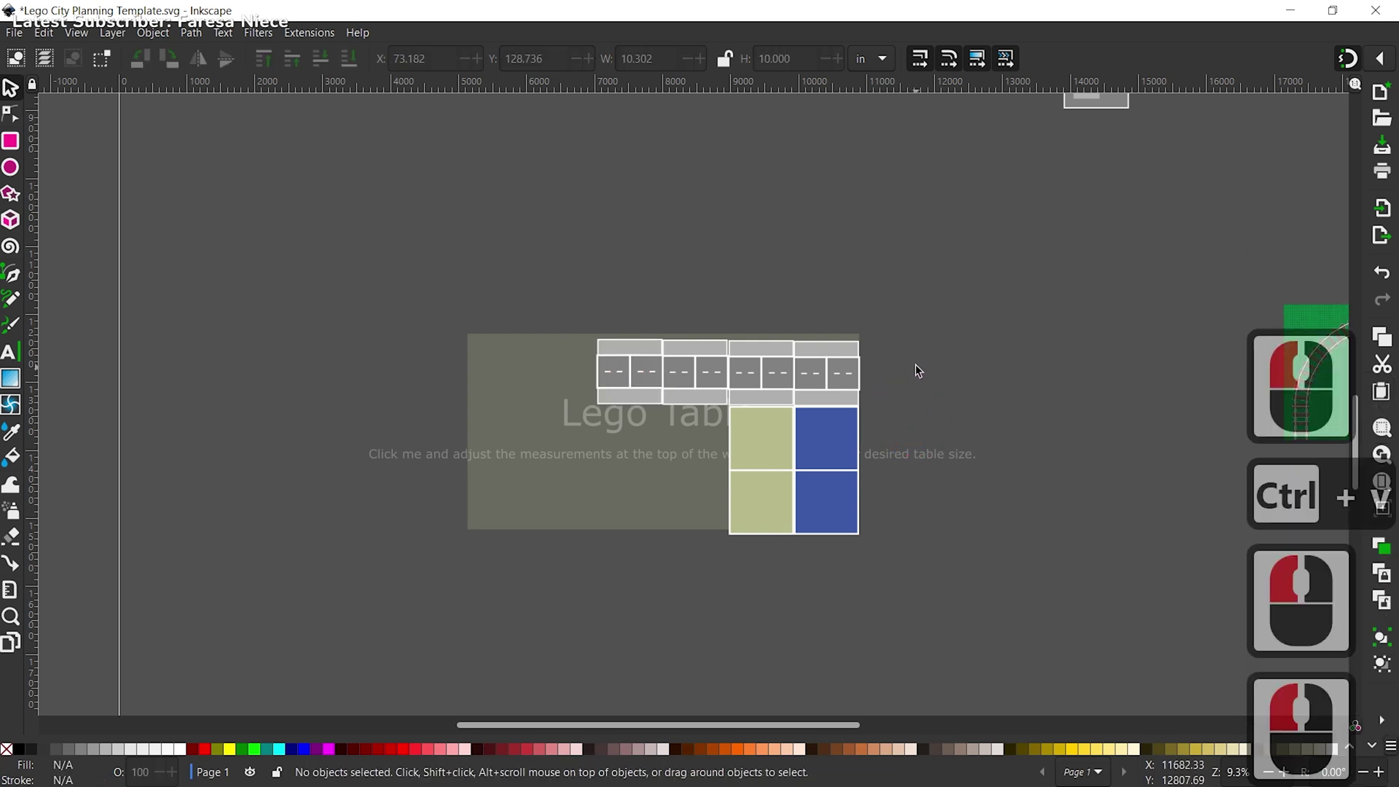
scroll("down", 3)
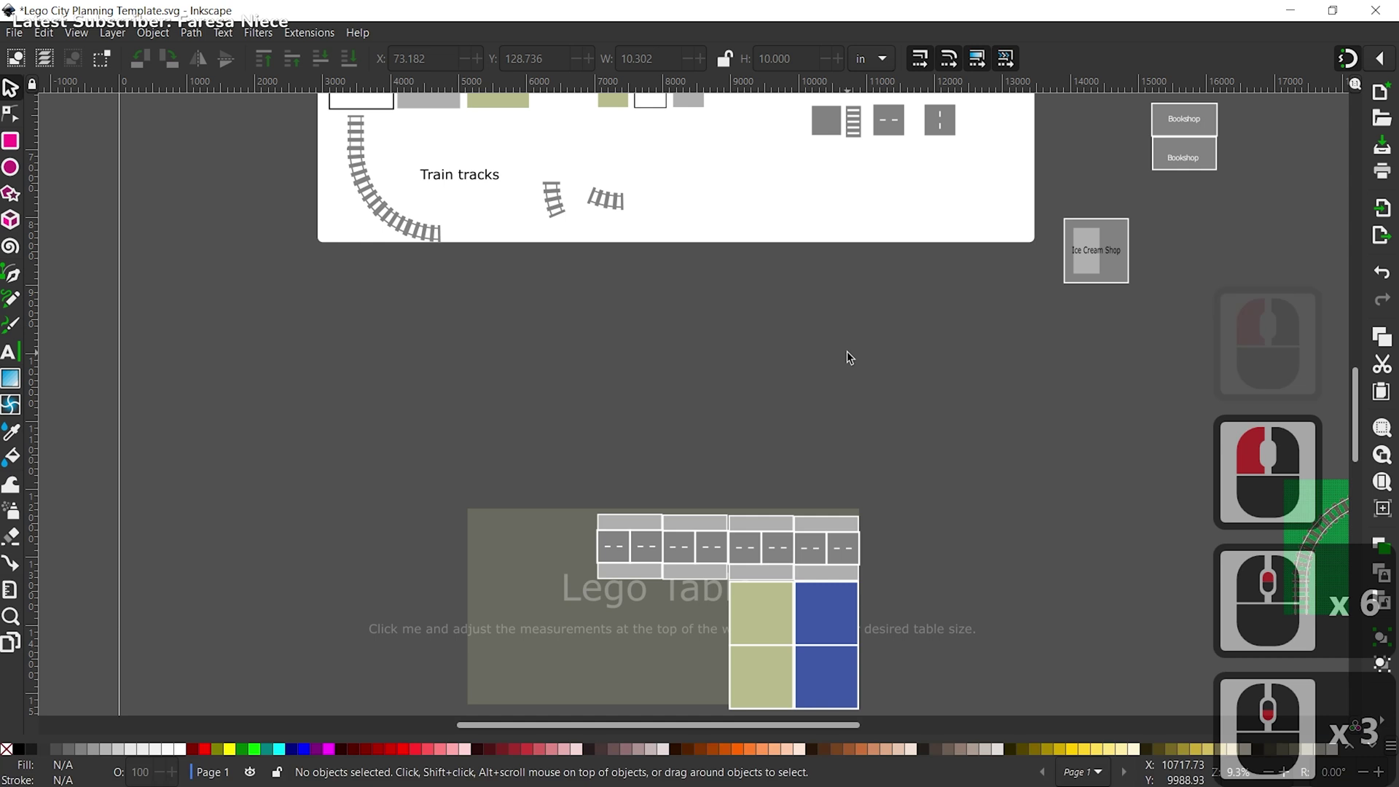
Step: Move the curved train track onto the table and drop it at the table's left
left_click(407, 226)
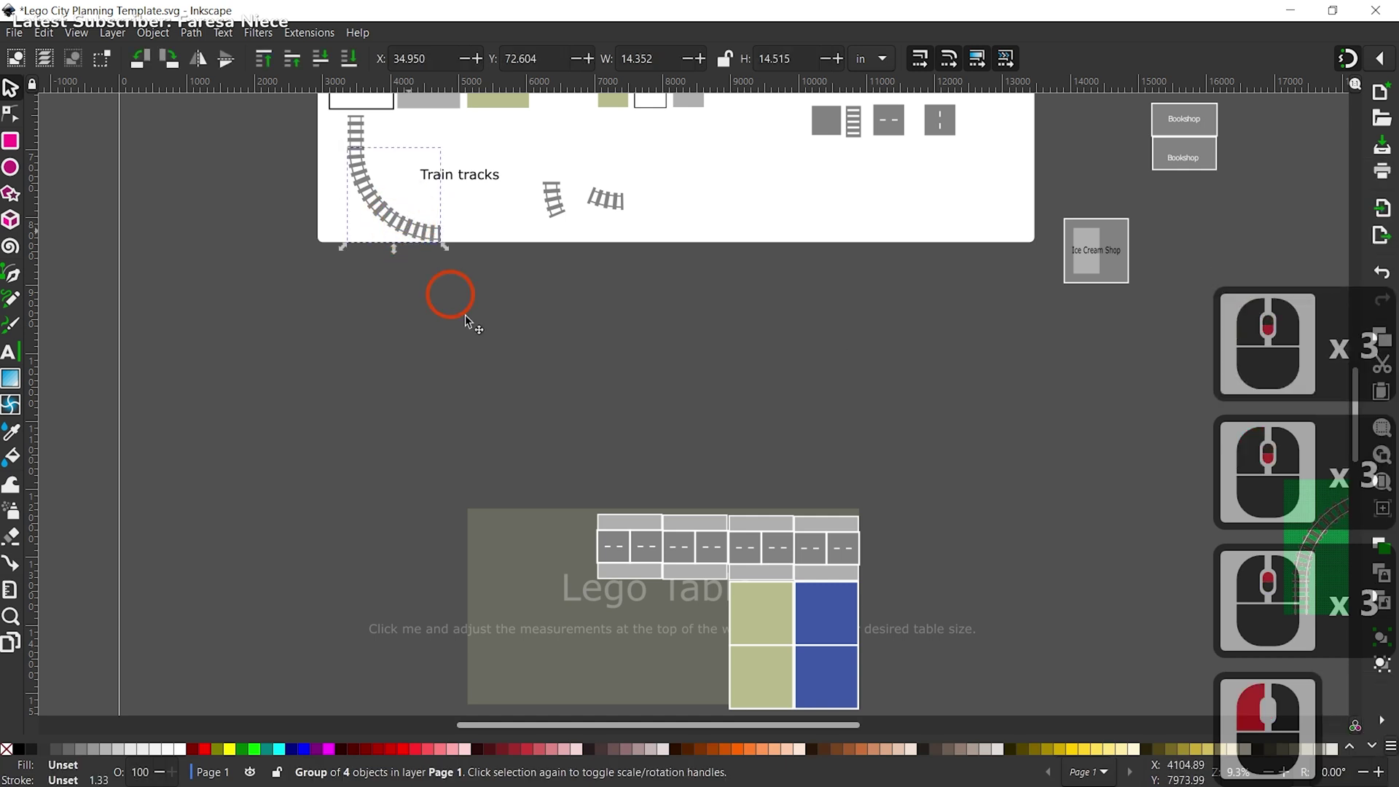
left_click(521, 428)
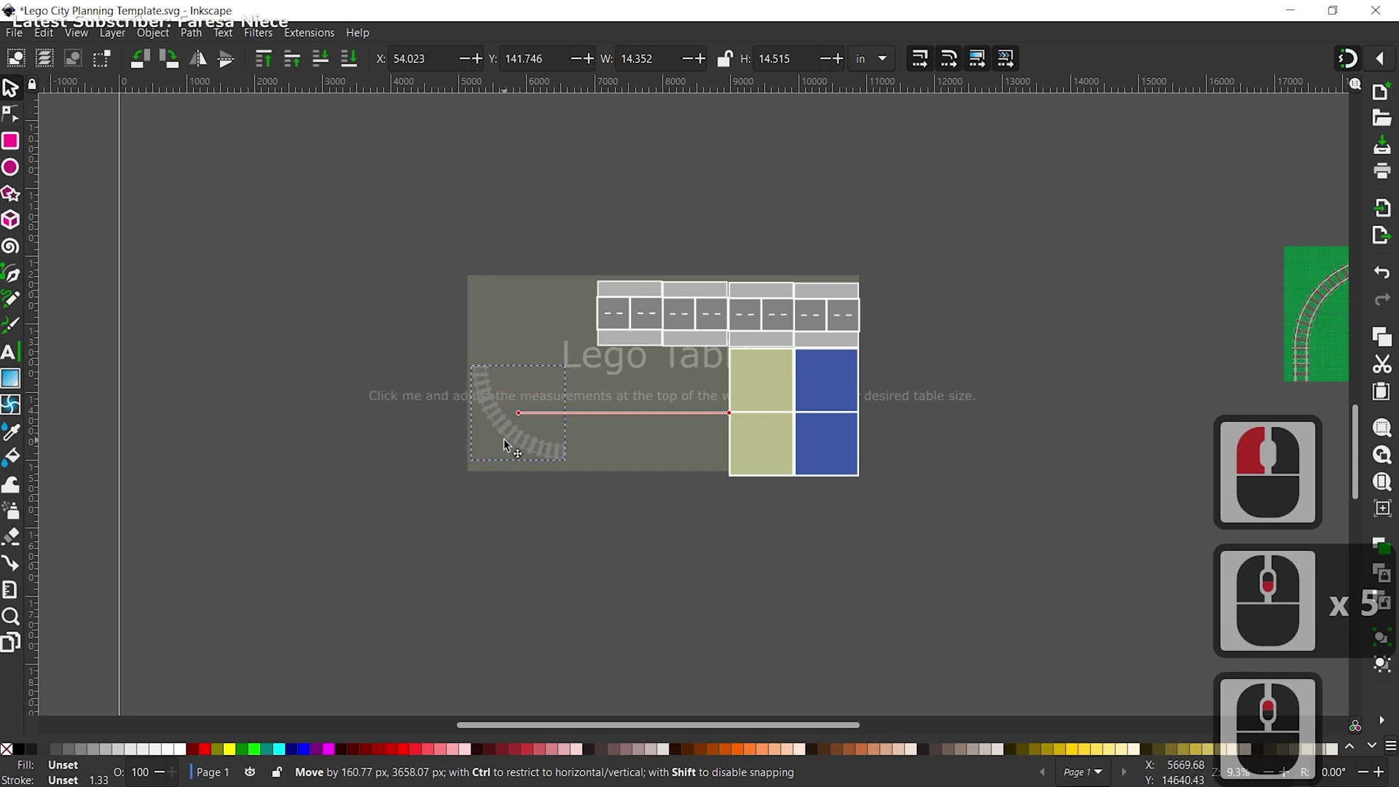
left_click(507, 449)
left_click(515, 519)
left_click(532, 463)
Step: Duplicate the curved track and nudge the copy into the table's upper left
key("ctrl+c")
key("ctrl+v")
left_click(541, 225)
left_click(178, 58)
left_click(519, 315)
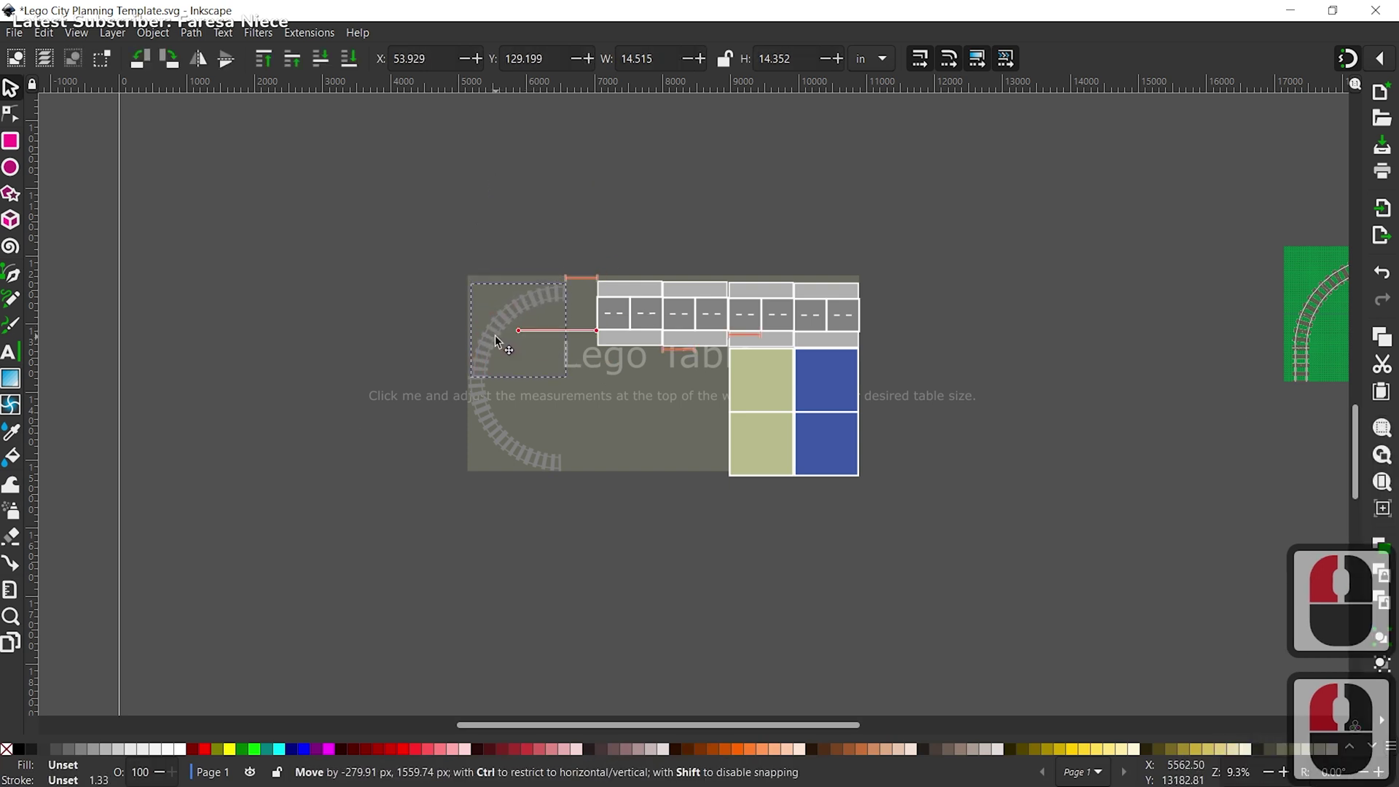
left_click(502, 342)
key("Left")
key("Left")
key("Left")
key("Left")
Step: Nudge the track copy further left and deselect the curved track pieces
left_click(616, 231)
left_click(516, 316)
key("Left")
key("Left")
key("Left")
left_click(627, 241)
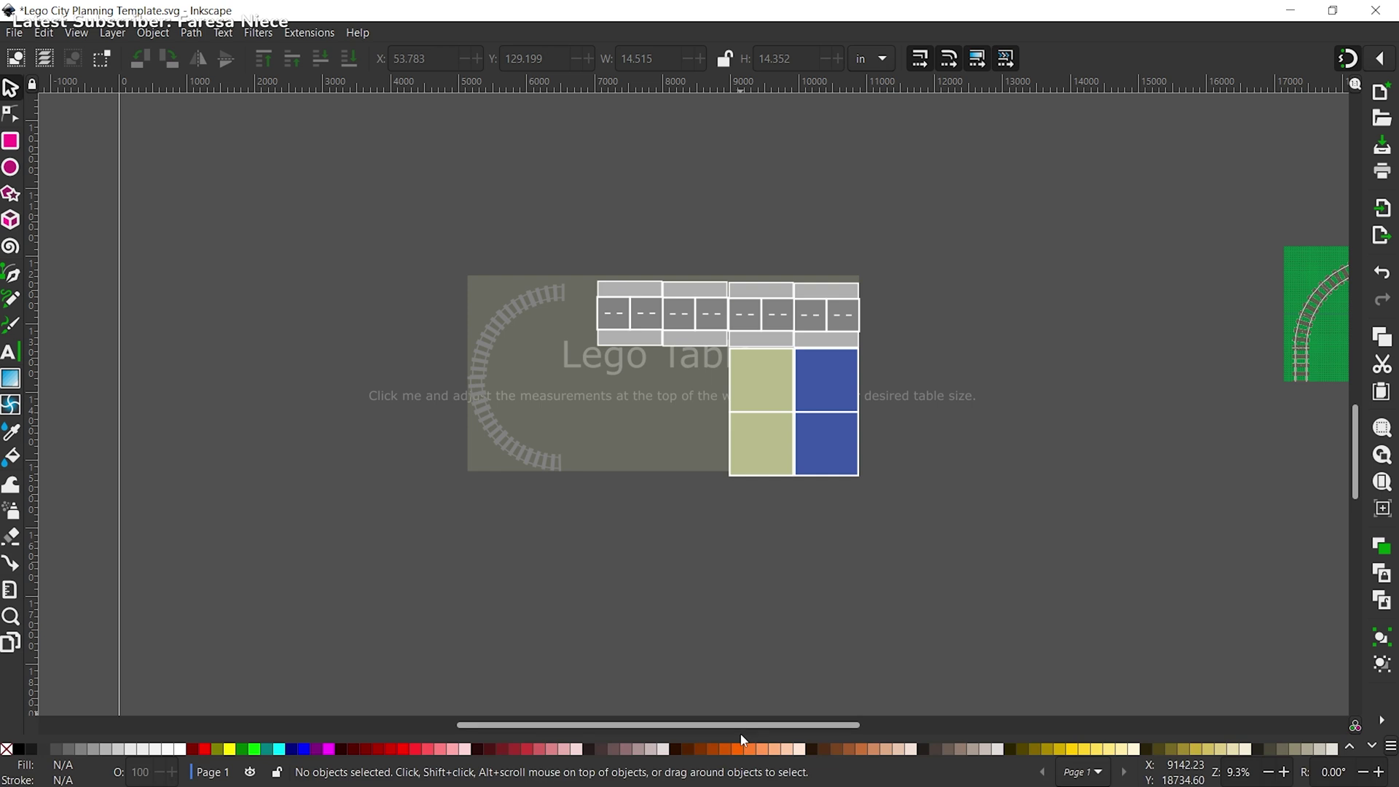
left_click_drag(792, 716, 539, 496)
Step: Nudge the upper curved track up and left into position with the arrow keys
left_click(400, 306)
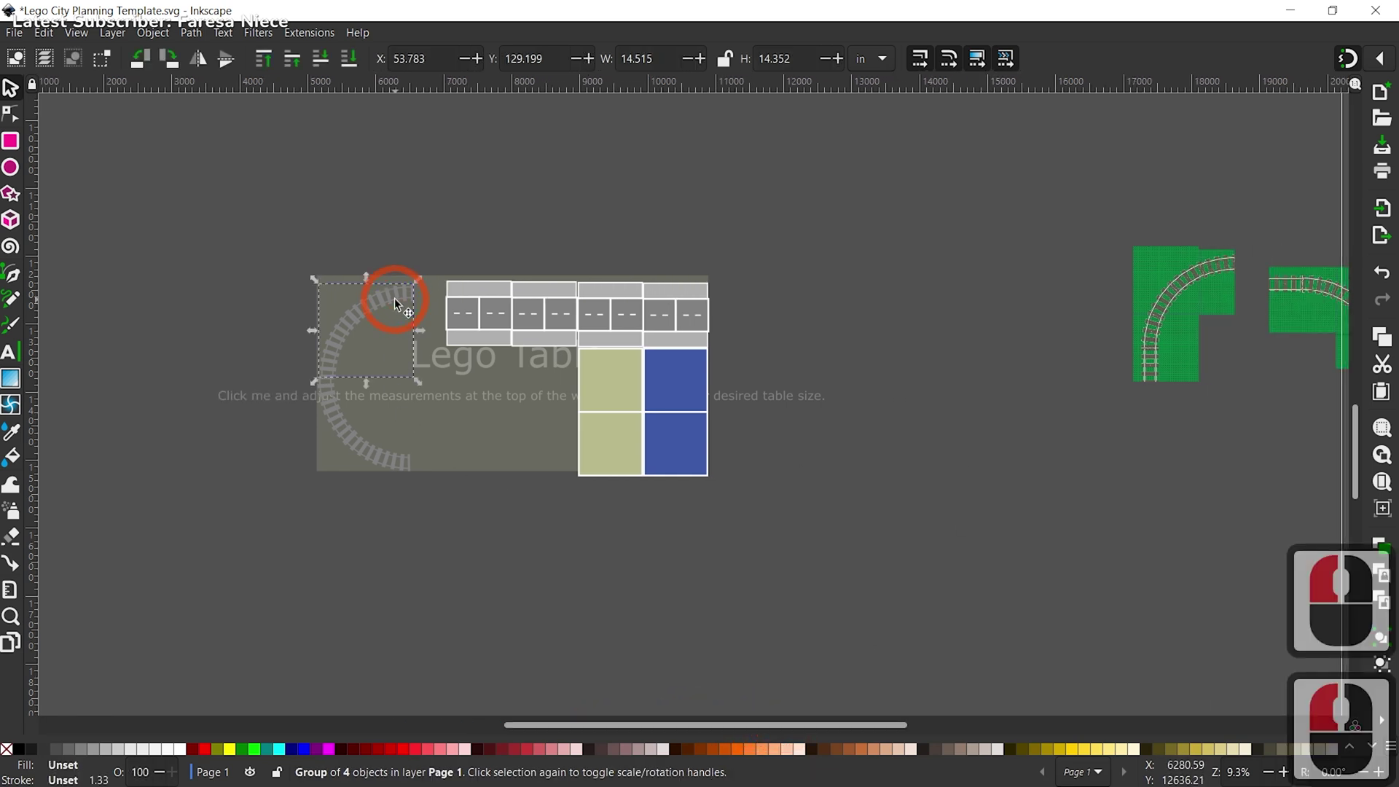
key("Up")
key("Up")
key("Up")
key("Up")
key("Left")
key("Left")
key("Left")
left_click(399, 307)
key("Left")
Step: Set a green baseplate under the curved track and select the plate-and-track group
scroll("up", 3)
left_click(1175, 290)
left_click(935, 275)
left_click(351, 310)
key("Delete")
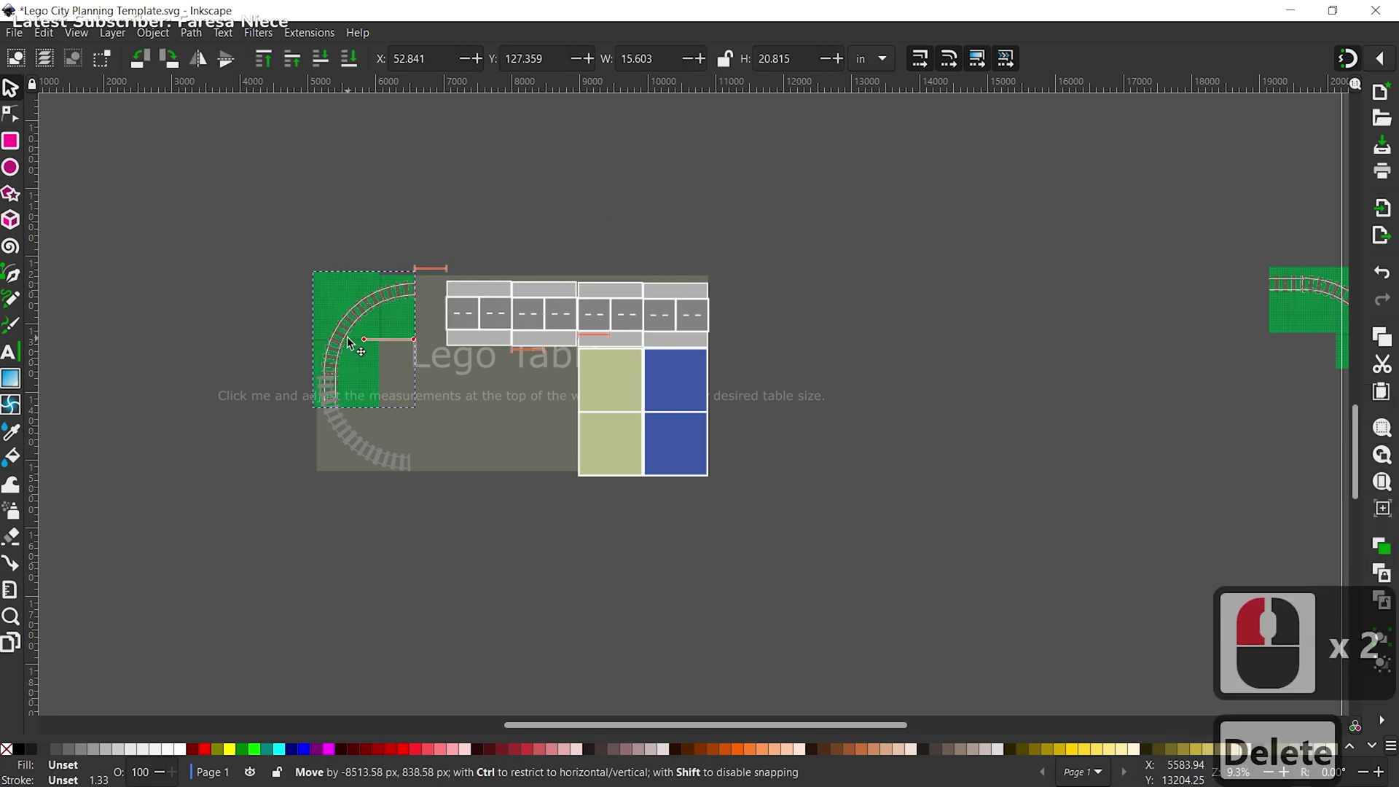
left_click(354, 340)
left_click(521, 245)
left_click(362, 295)
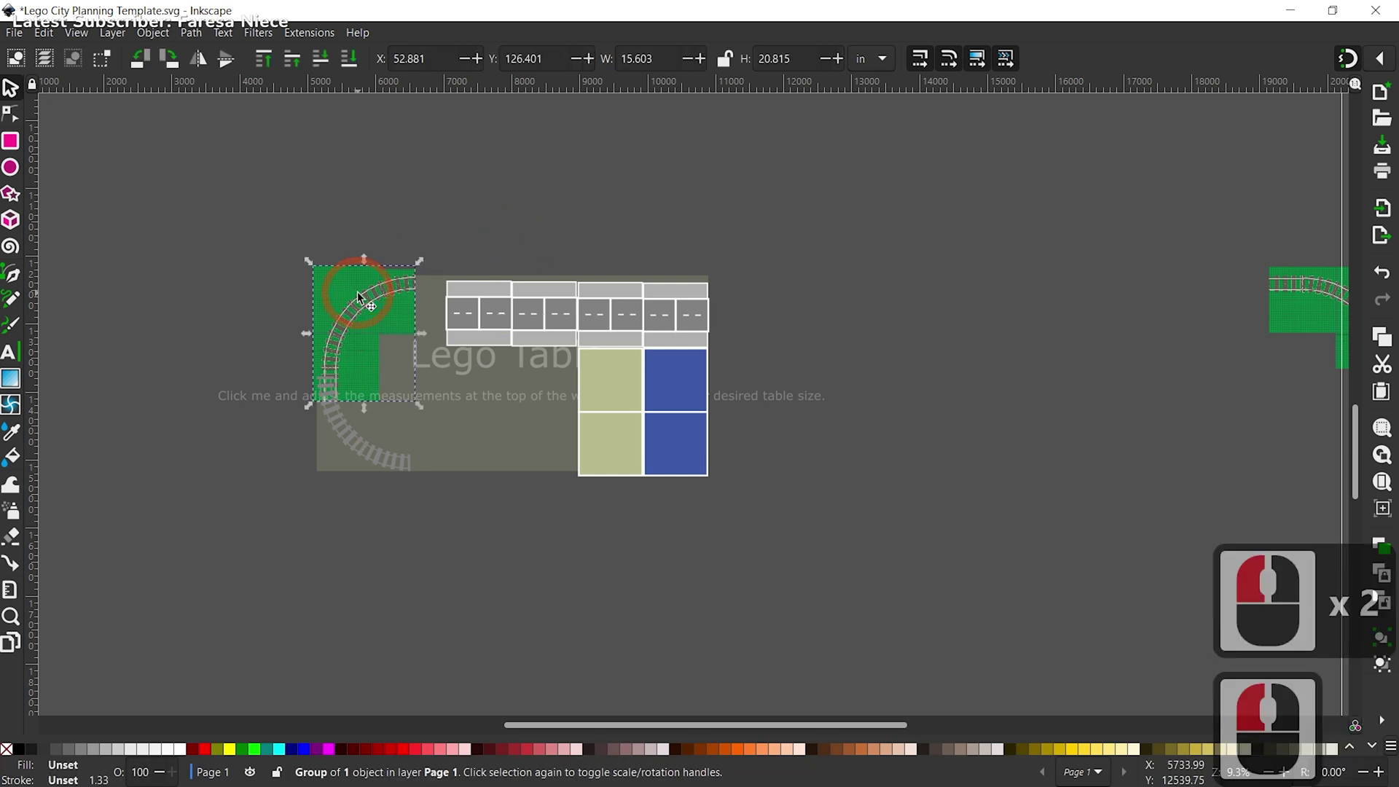
Step: Undo the last changes and return to the template page of LEGO elements
key("ctrl+z")
left_click(500, 212)
key("ctrl+z")
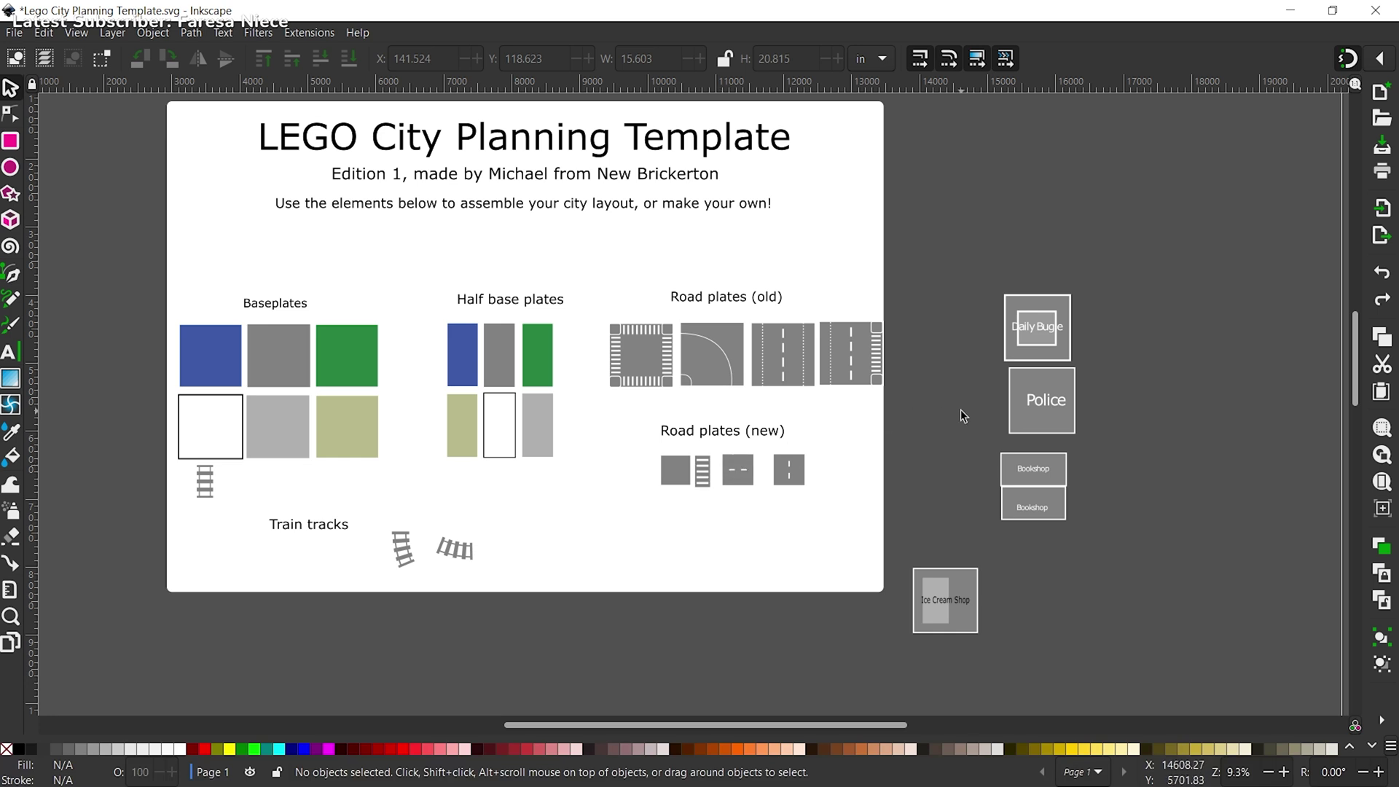
Step: Draw a rectangle with a light grey fill and set its height to 4
key("m")
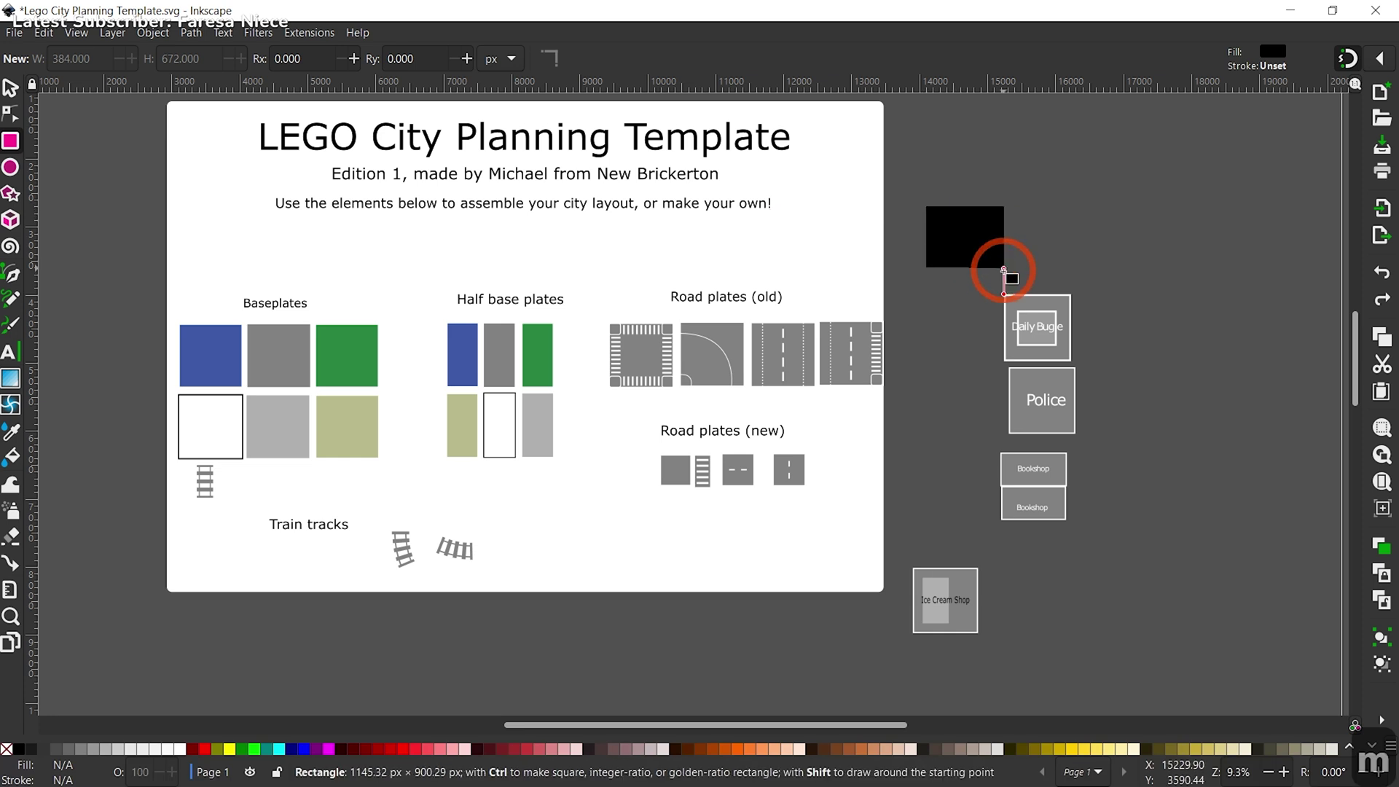
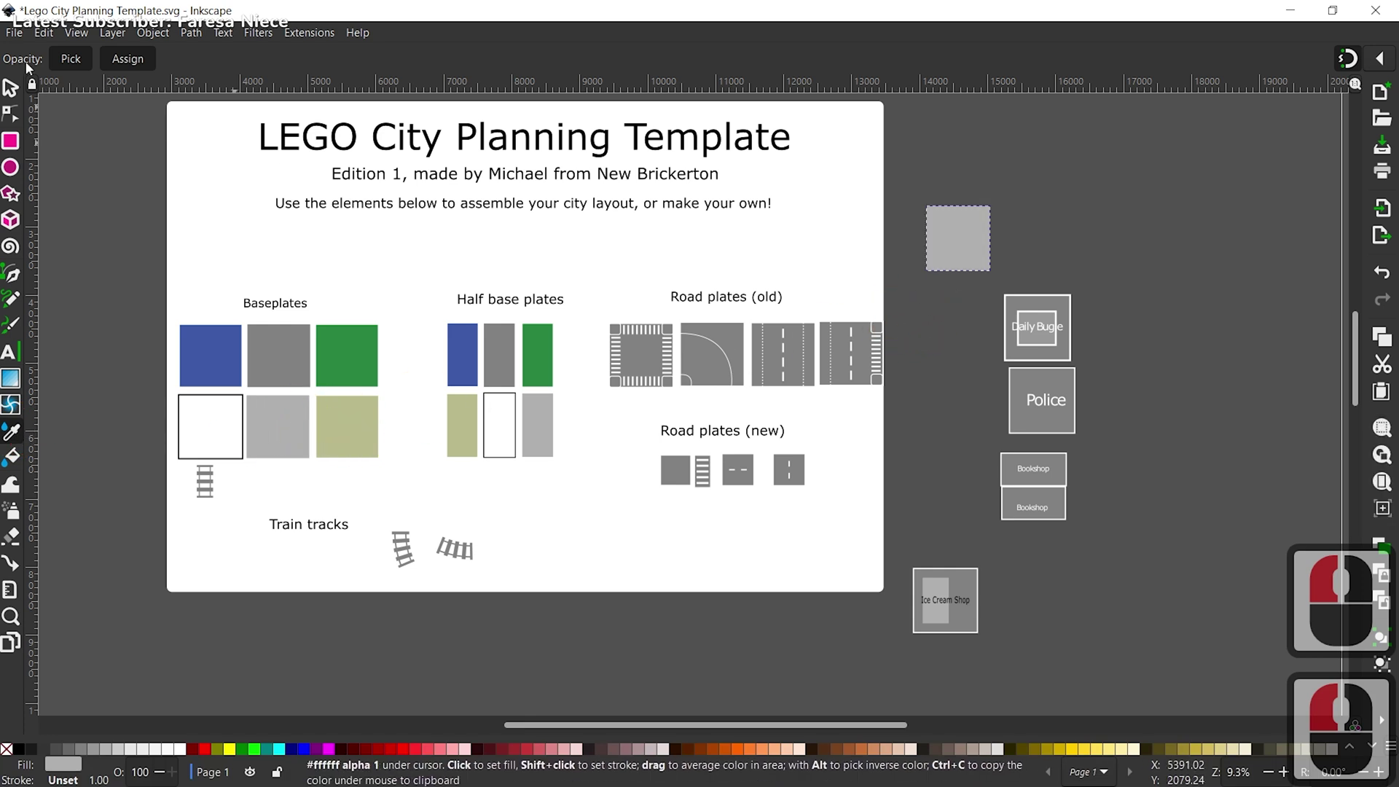
left_click(16, 89)
left_click(711, 60)
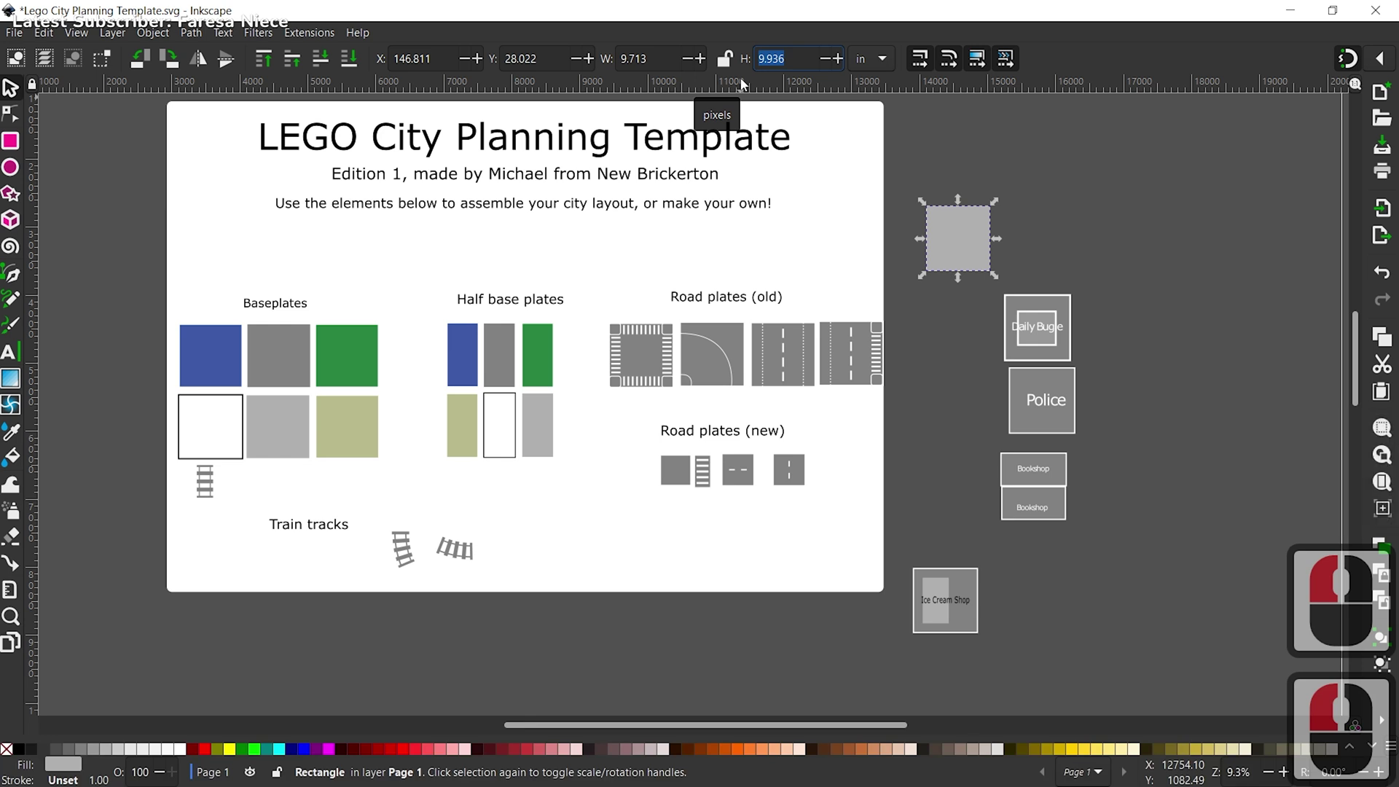
key("4")
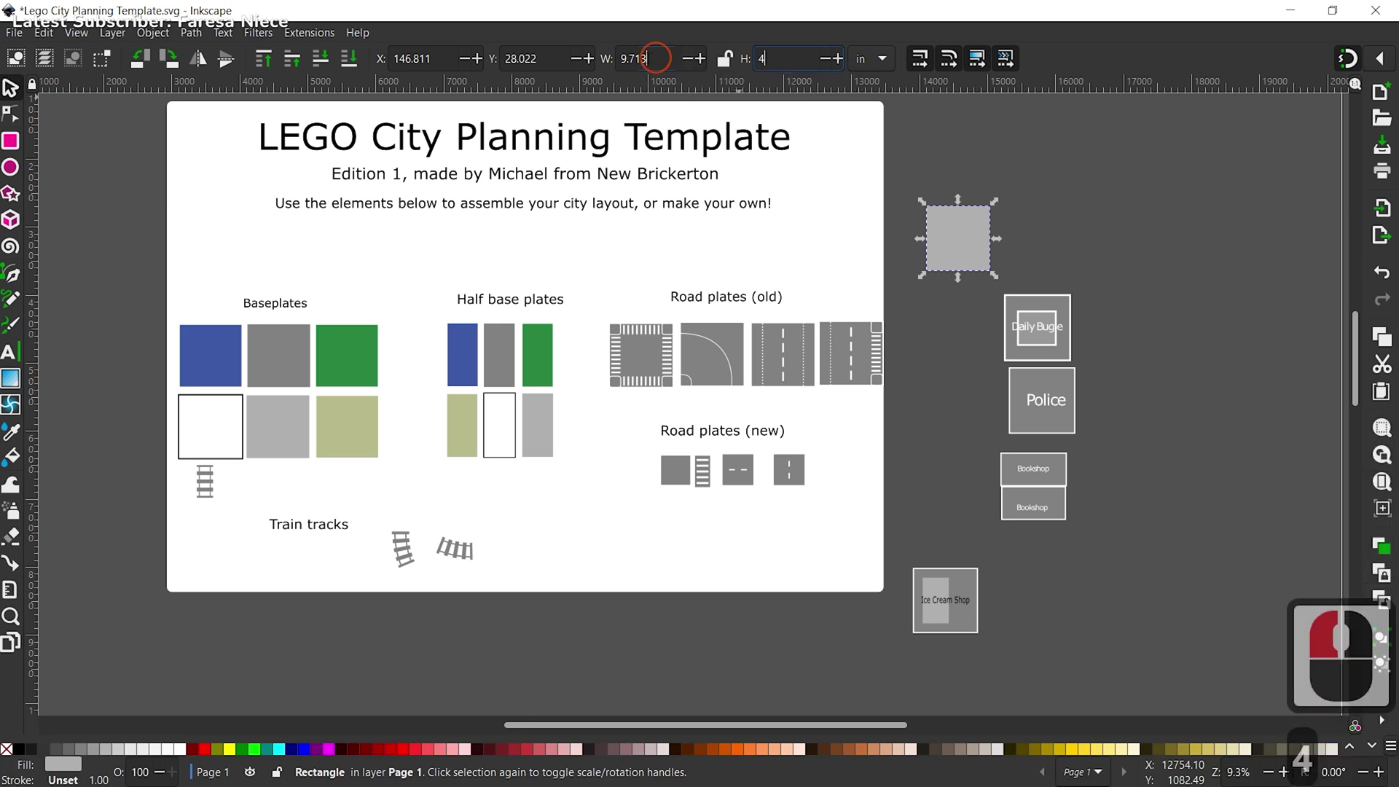
left_click(621, 63)
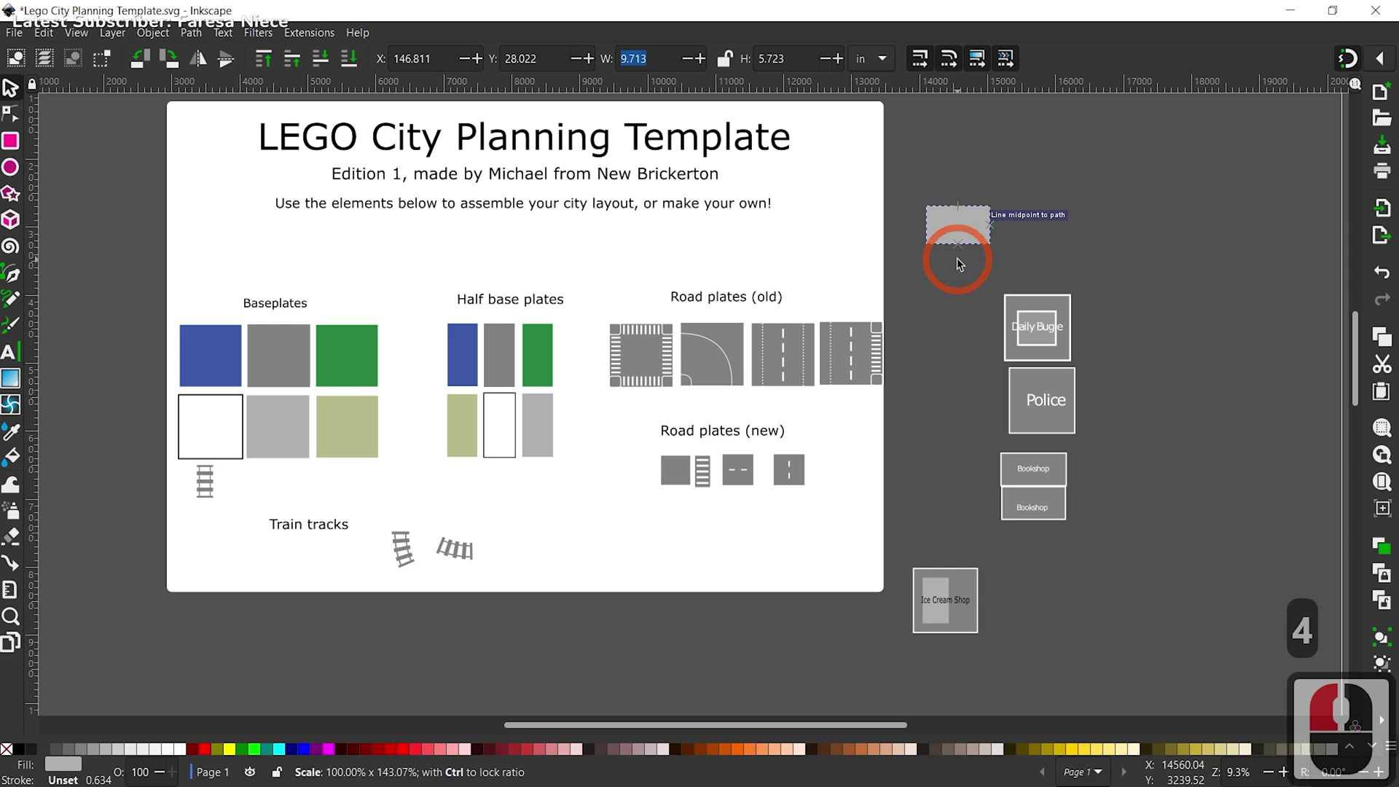
Step: Stretch the grey rectangle wider and taller, then choose red for the top strip
left_click(962, 279)
left_click(968, 265)
left_click(1010, 267)
left_click(1031, 265)
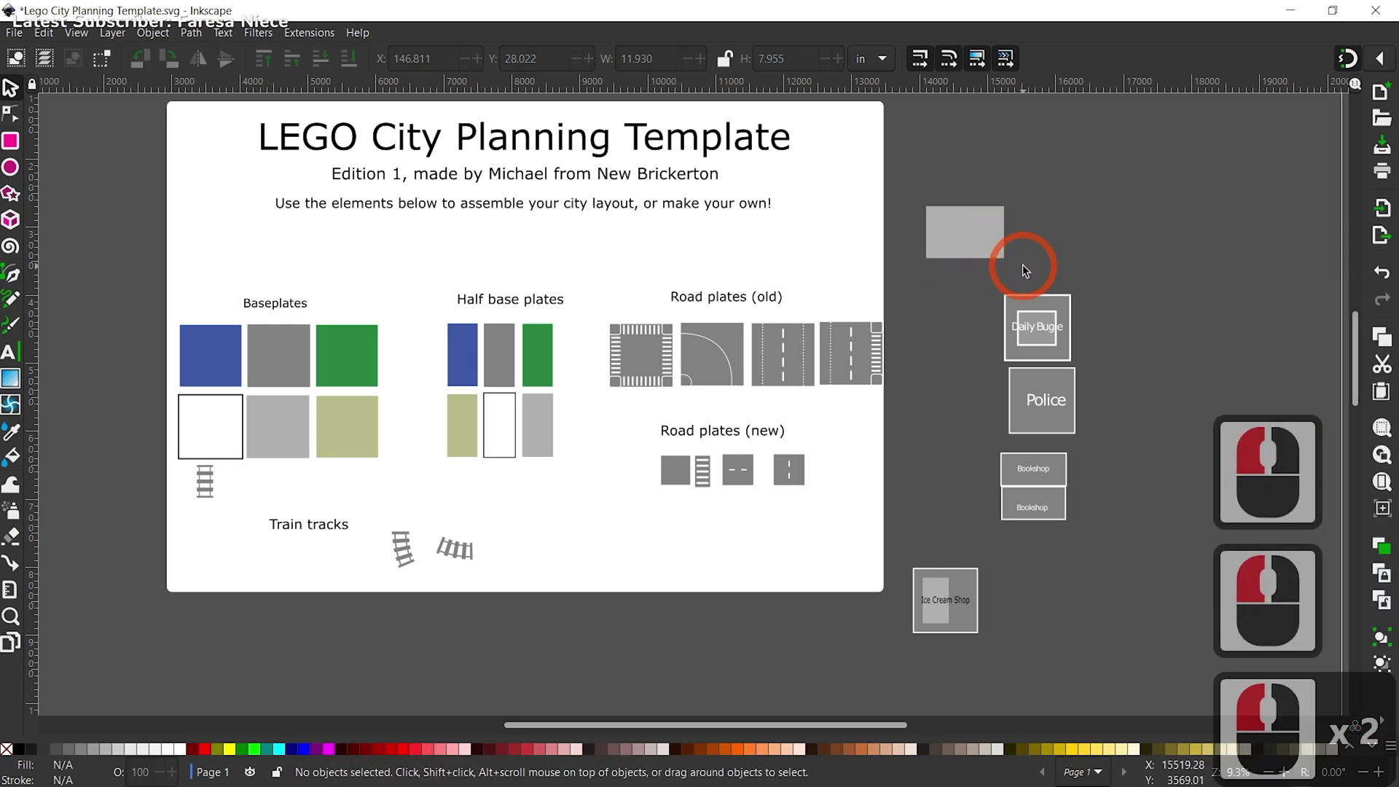
left_click(981, 255)
left_click(958, 318)
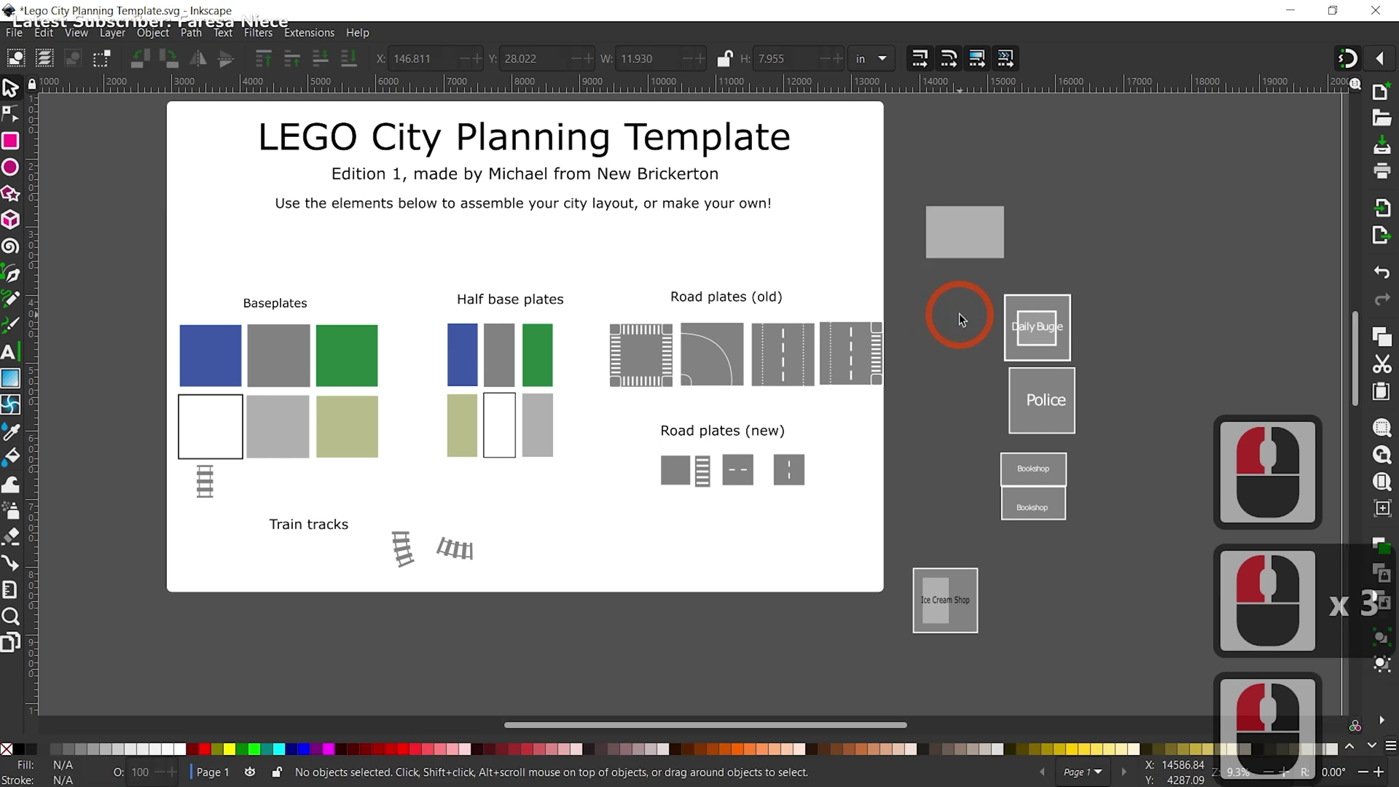
left_click(6, 142)
key("ctrl+z")
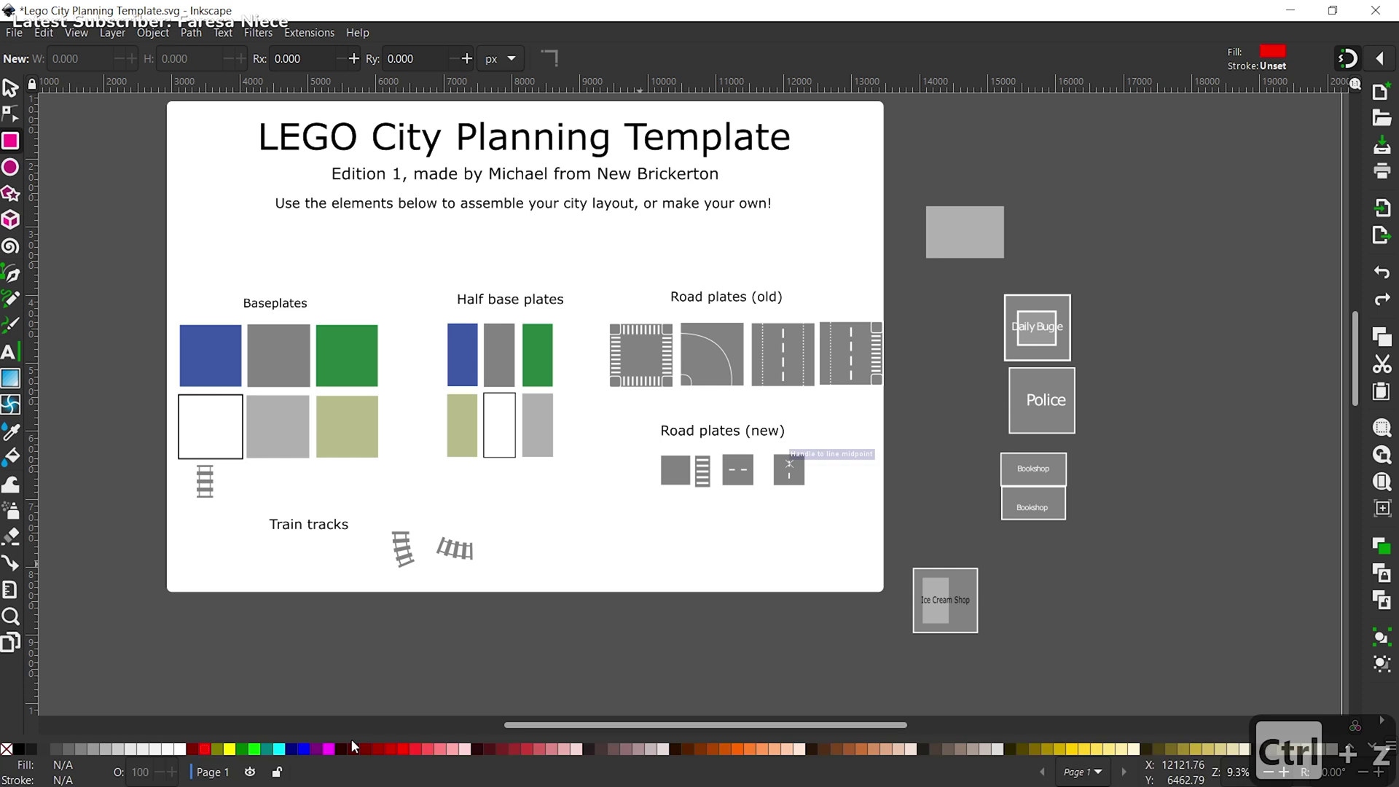
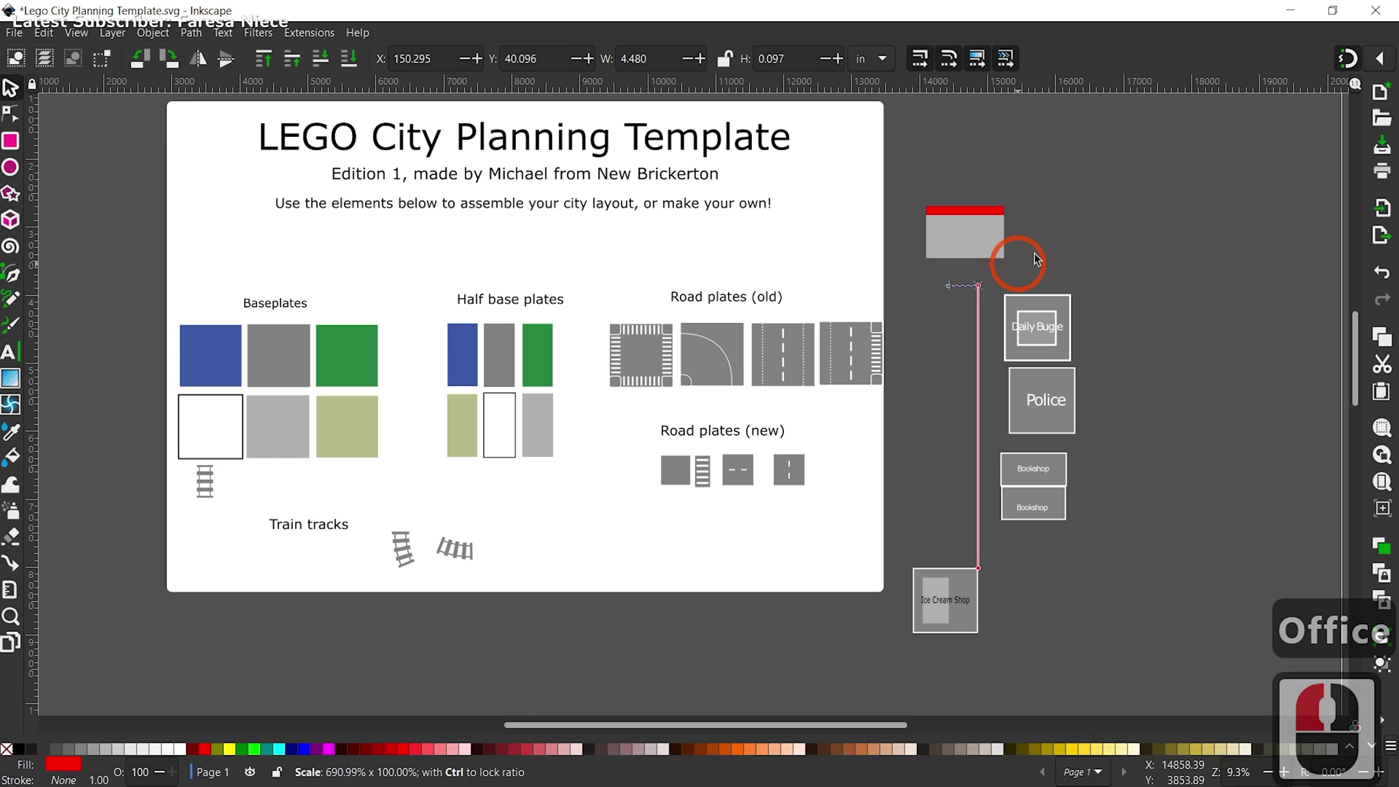
Step: Scale the Post Office text label down onto the grey building
left_click(1255, 160)
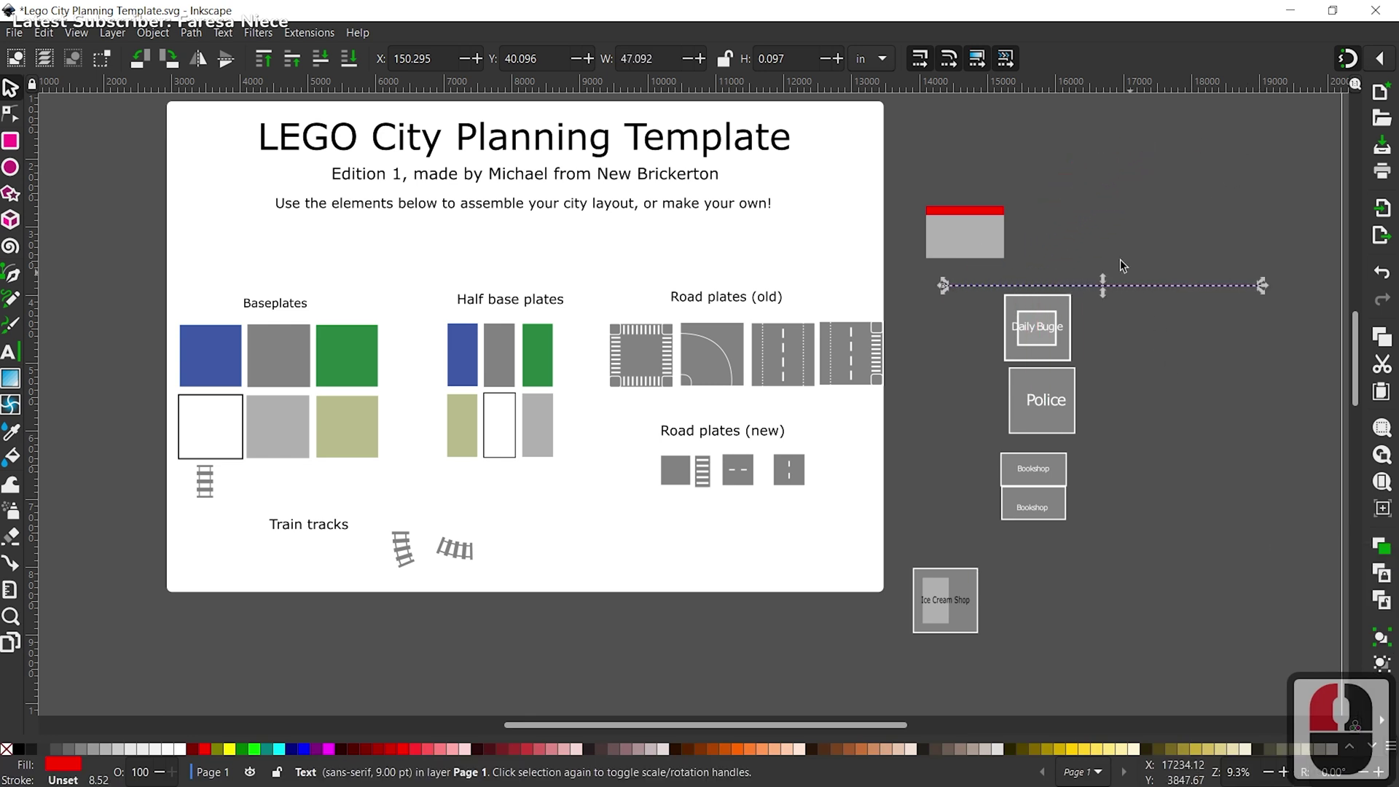
left_click(1103, 239)
left_click(1058, 265)
left_click(1024, 226)
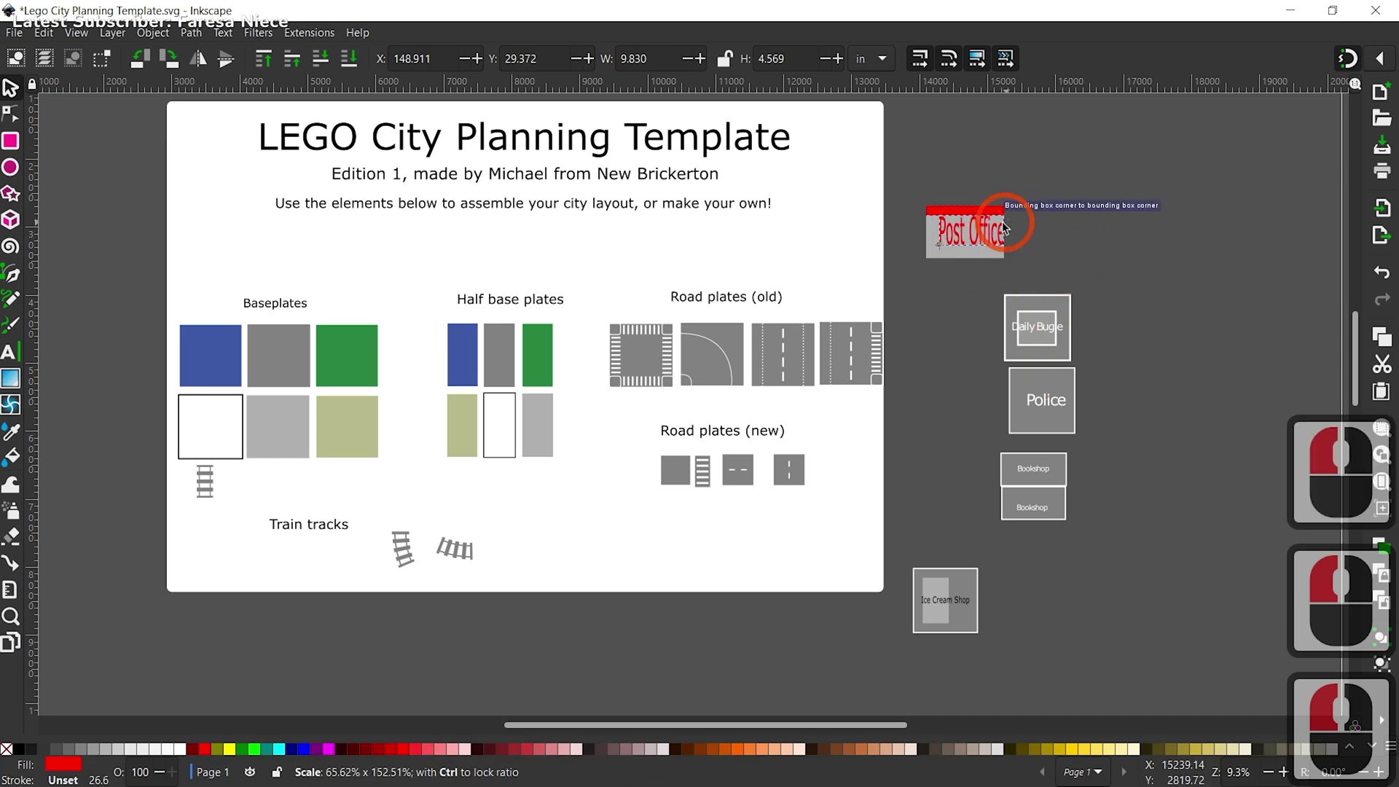
left_click(1064, 232)
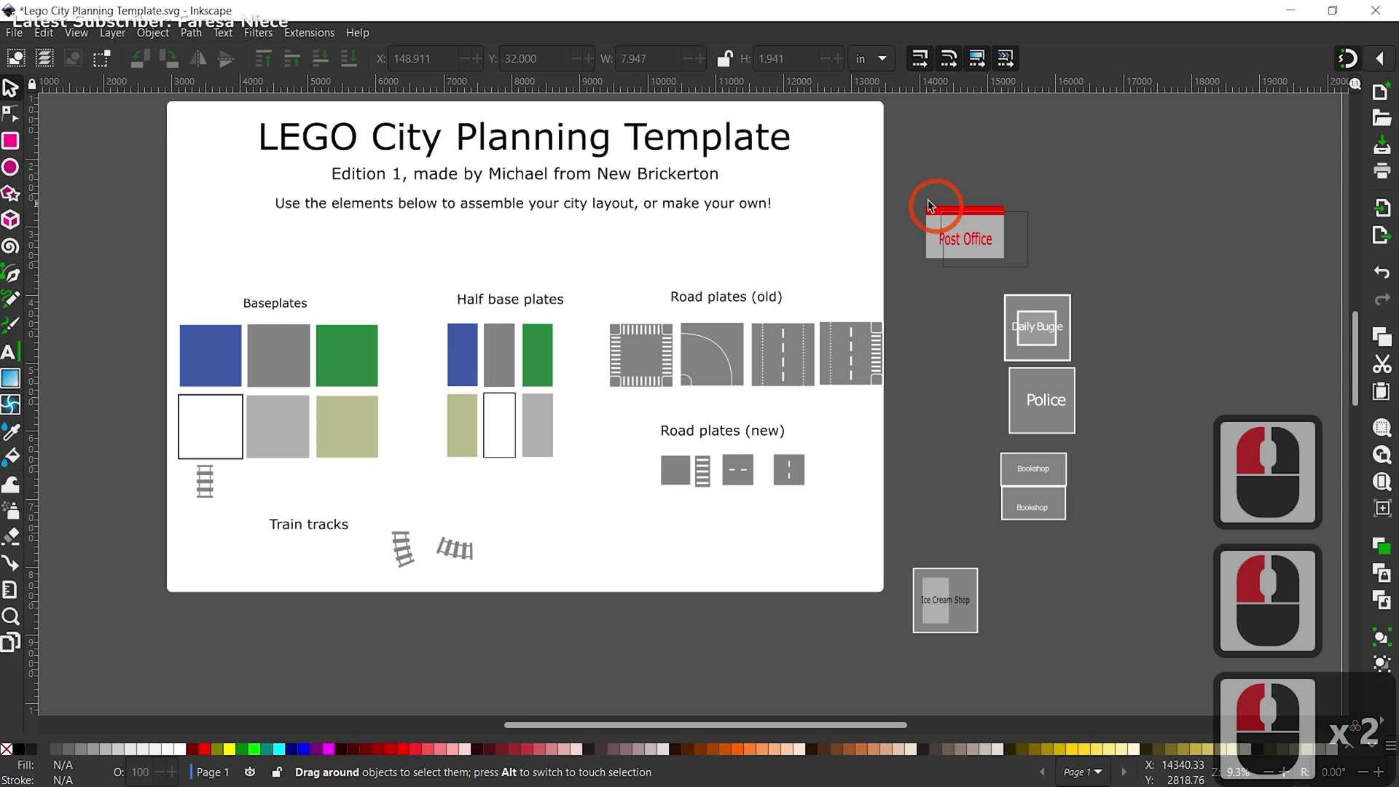
Step: Select the rectangle, red strip and label together and duplicate the Post Office building
left_click(913, 202)
right_click(953, 249)
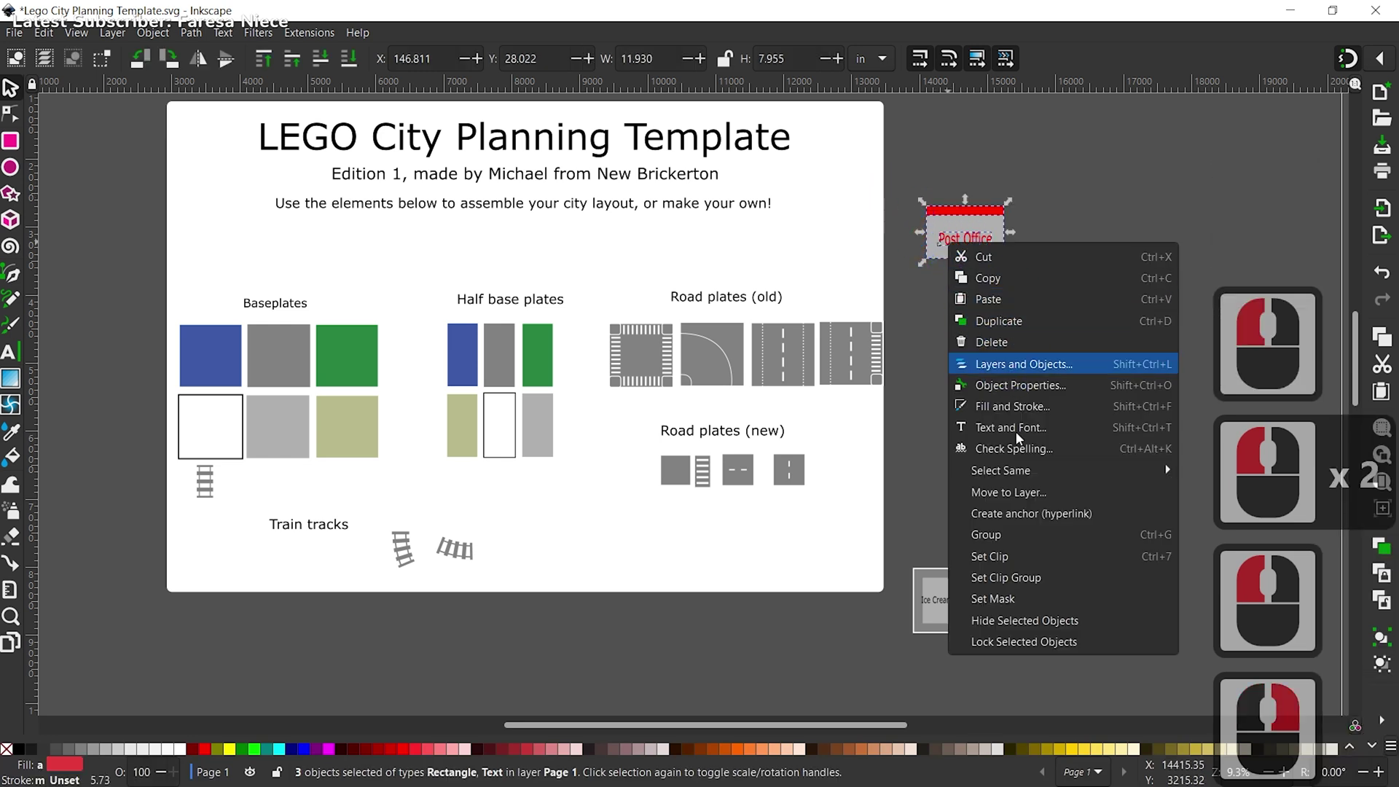
left_click(1025, 497)
left_click(1053, 269)
left_click(954, 235)
key("ctrl+c")
key("ctrl+v")
key("ctrl+v")
left_click(1135, 299)
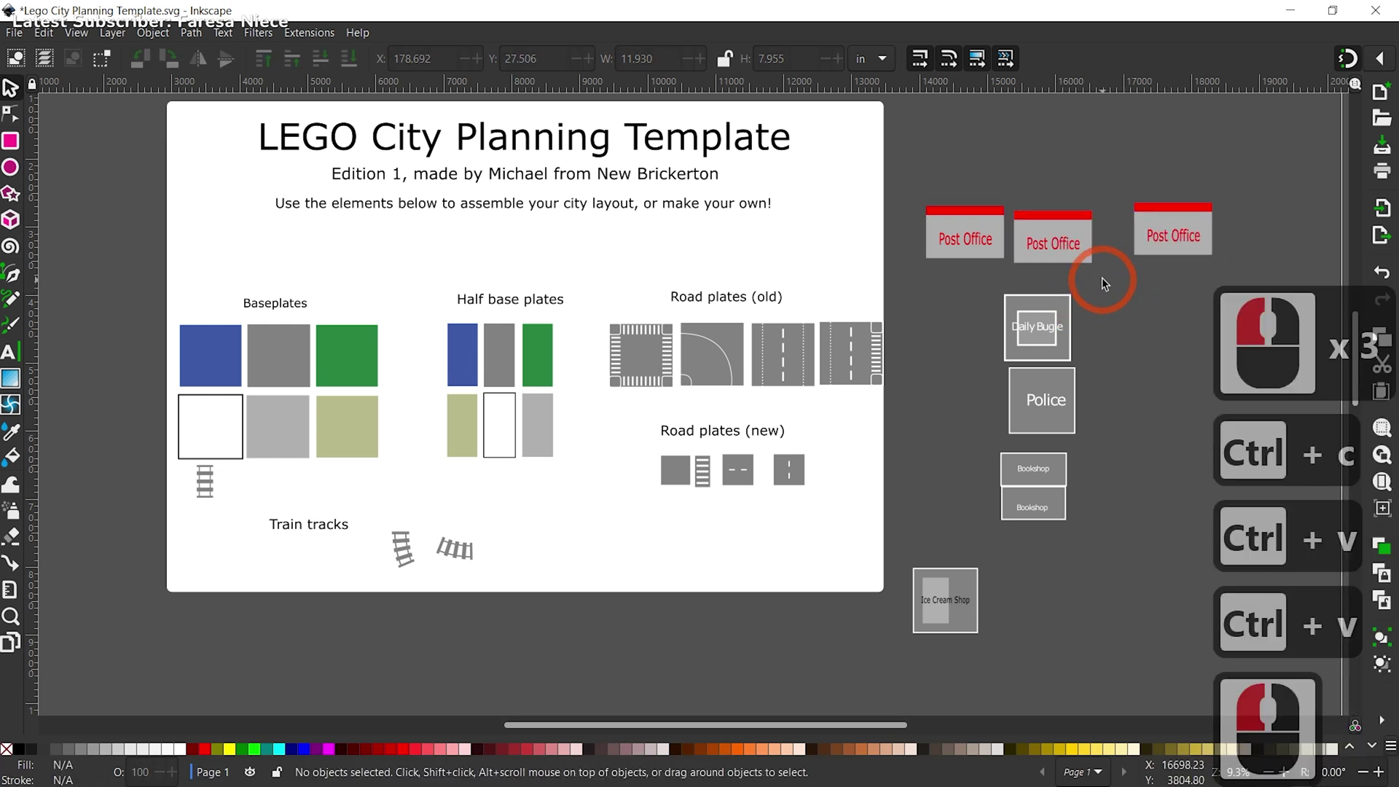
Step: Move the copied Post Office building flush to the right of the first
left_click(1090, 244)
left_click(1067, 228)
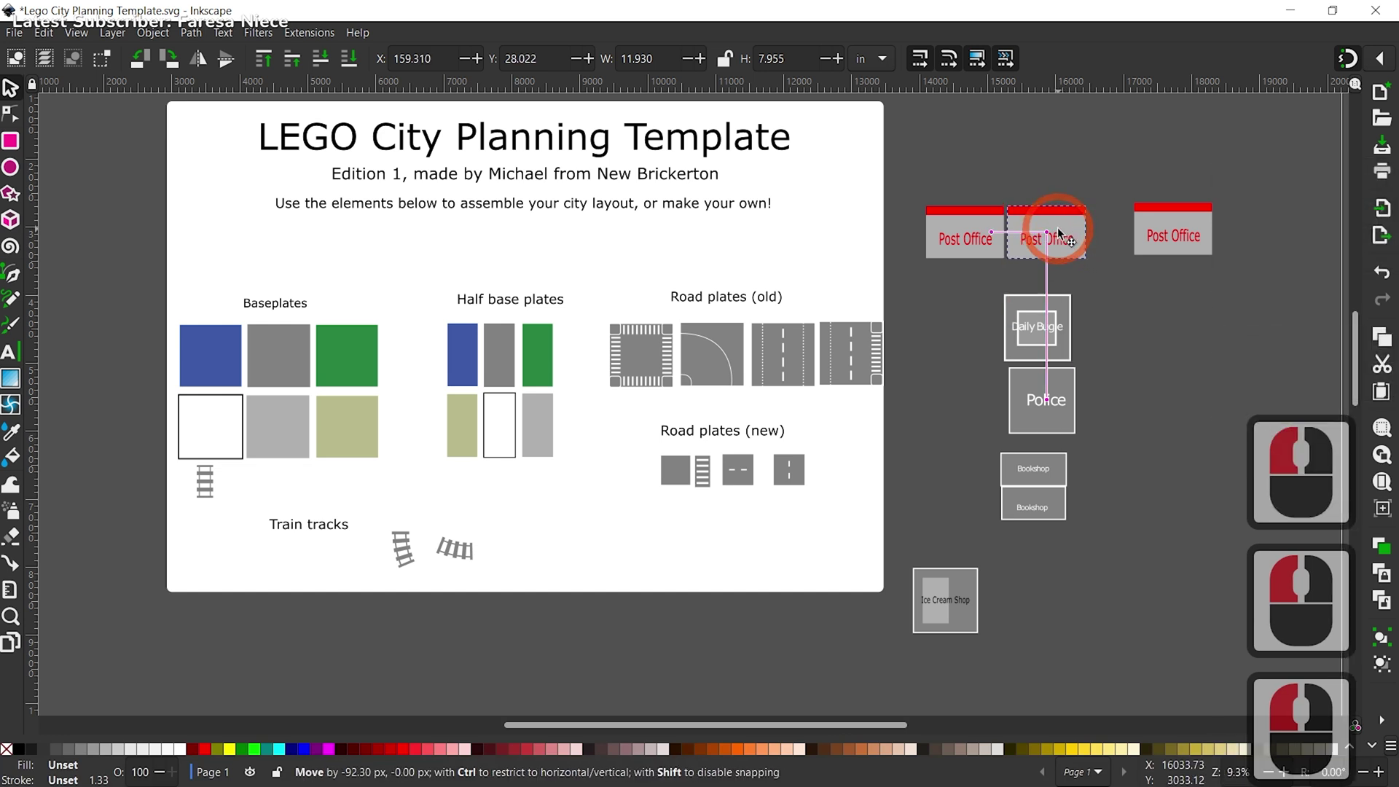
left_click(1058, 231)
left_click(1200, 253)
double_click(148, 64)
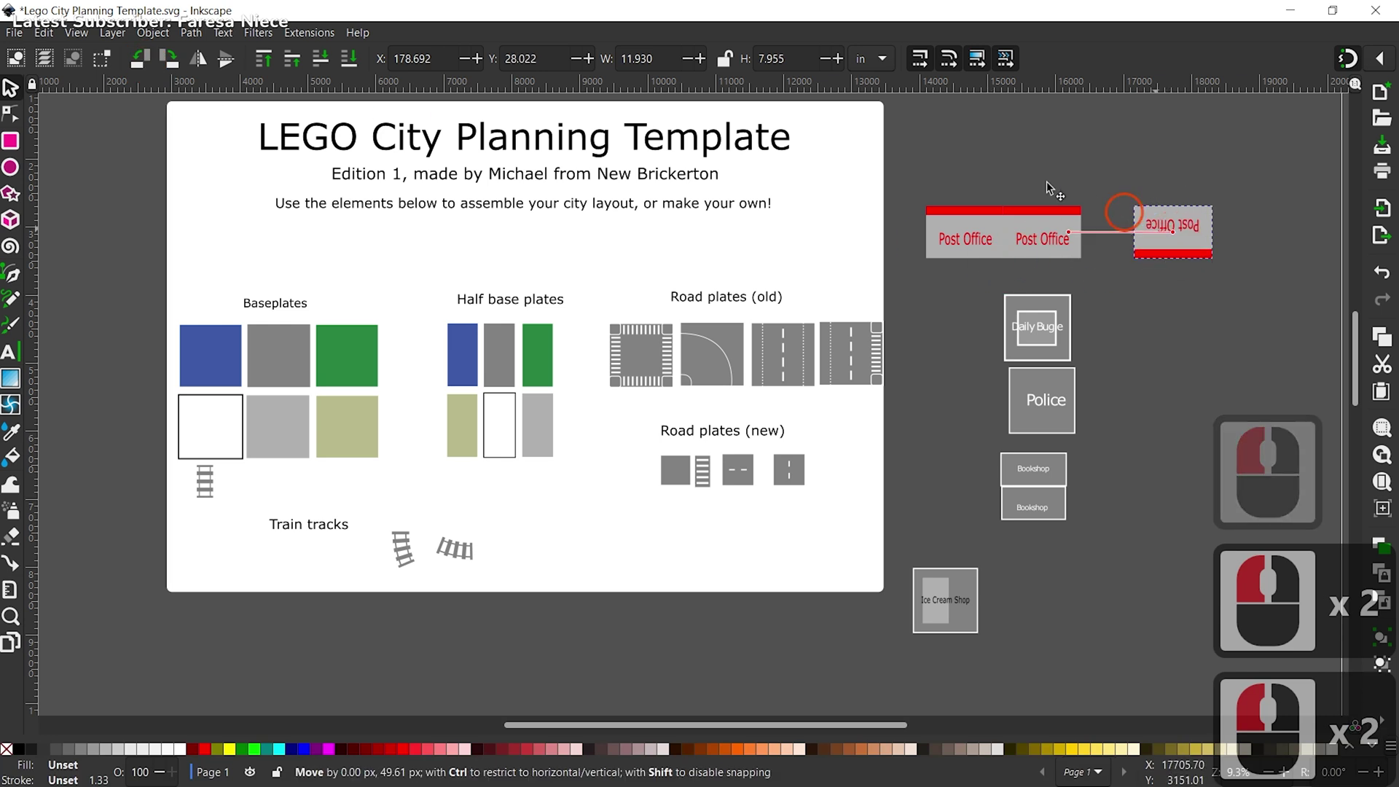
left_click(1049, 196)
left_click(1123, 242)
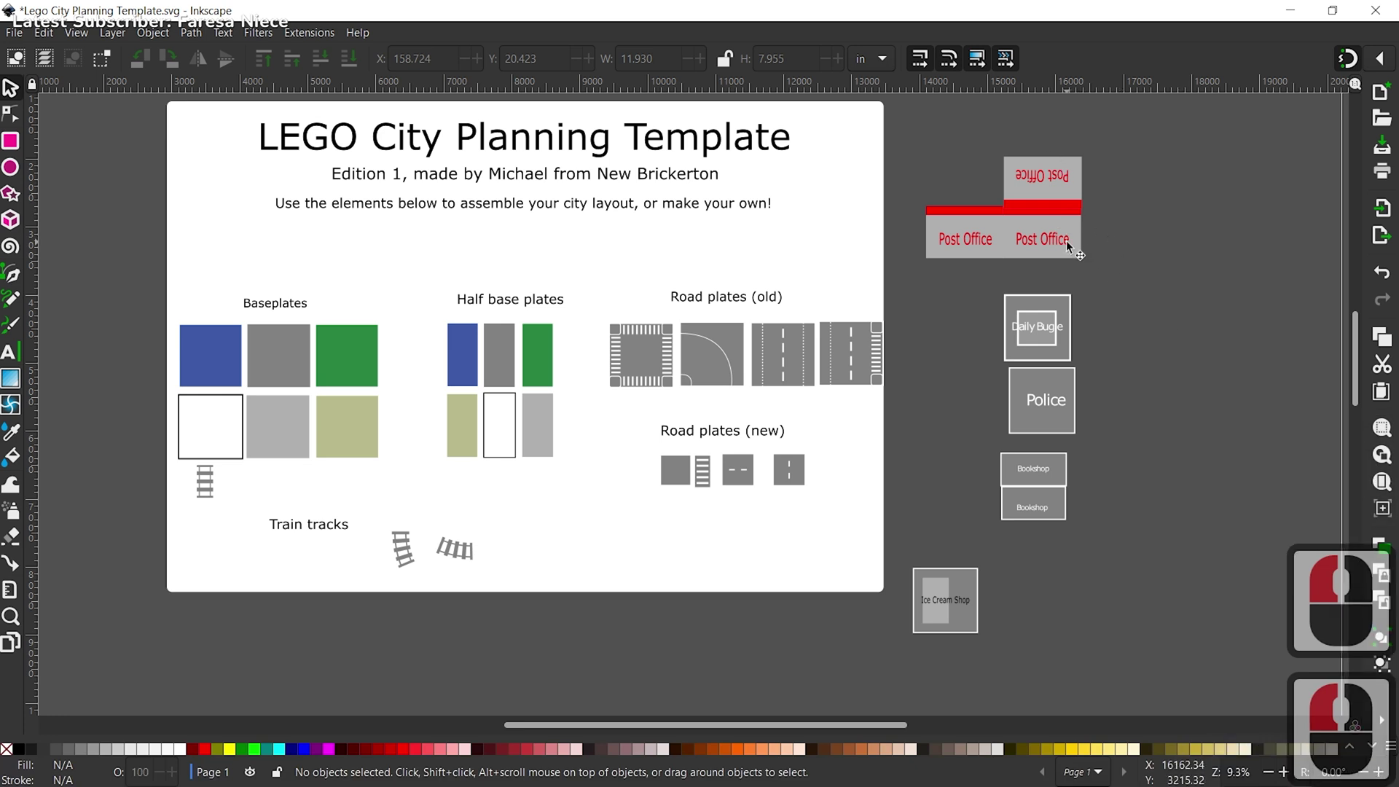
Step: Undo the misplaced extra copy, leaving one Post Office beside the original
key("ctrl+z")
key("ctrl+z")
key("ctrl+z")
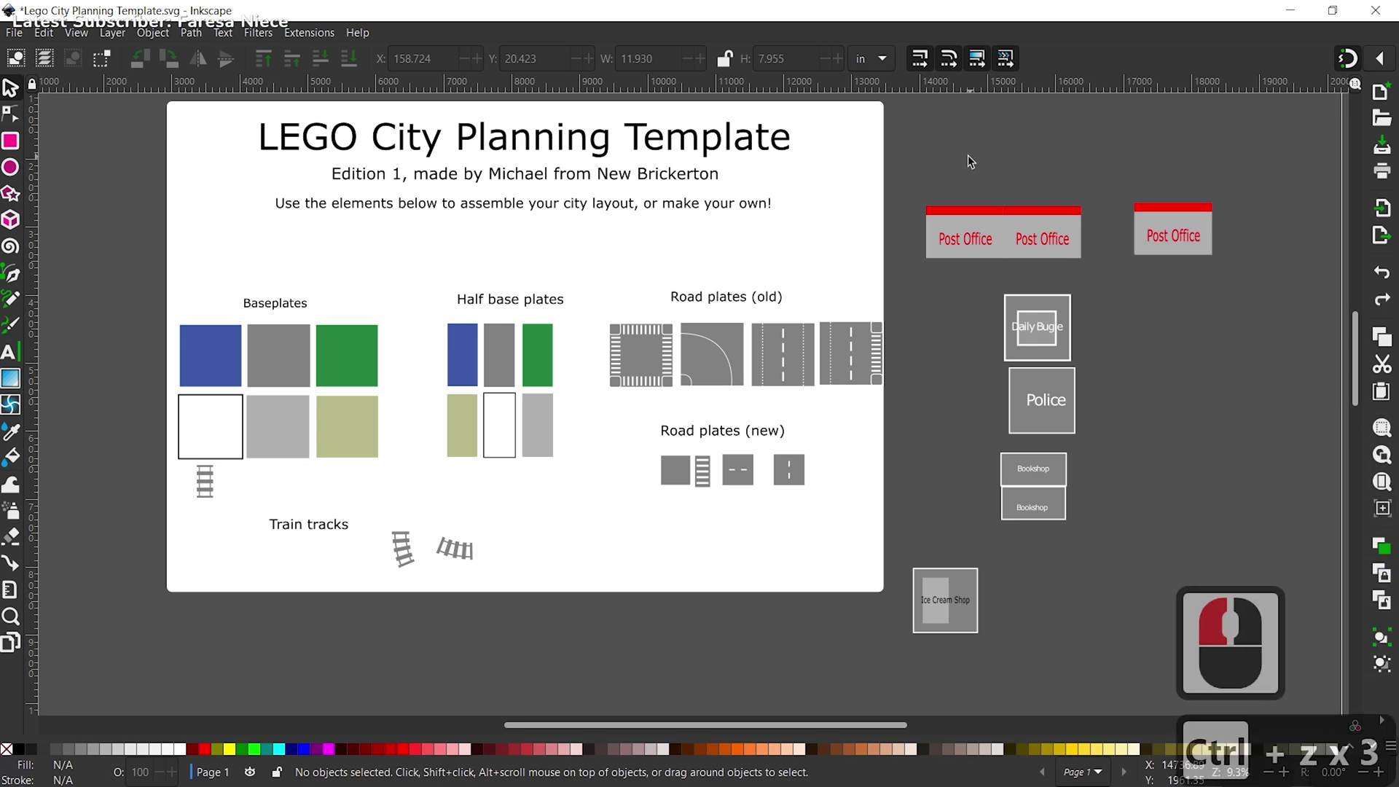
left_click(1128, 361)
Step: Try the Rectangle and Star tools, return to the Selector and scroll to the tan baseplate
left_click(26, 162)
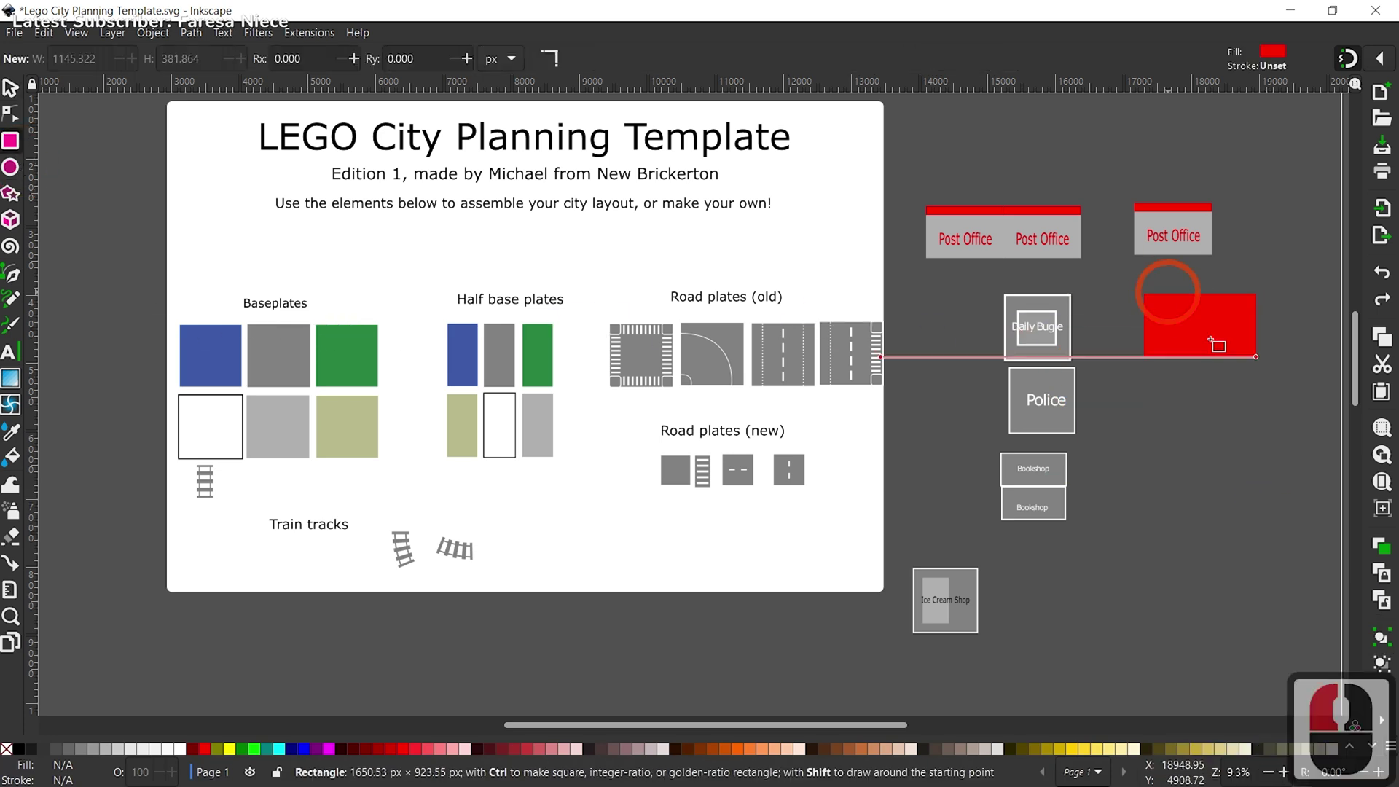
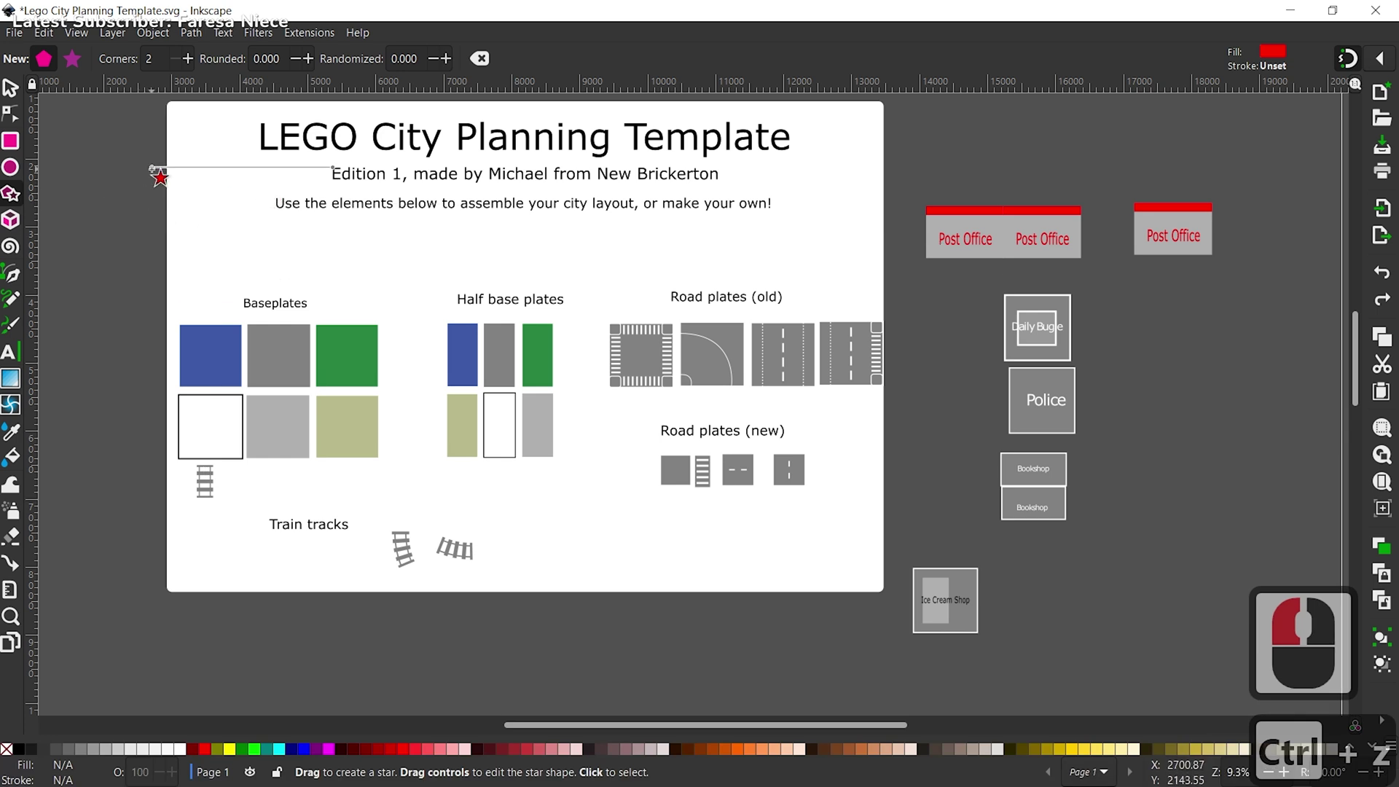
left_click(21, 148)
left_click(13, 95)
scroll("down", 3)
Step: Duplicate the tan square baseplate and place the copy below the template page
left_click(347, 214)
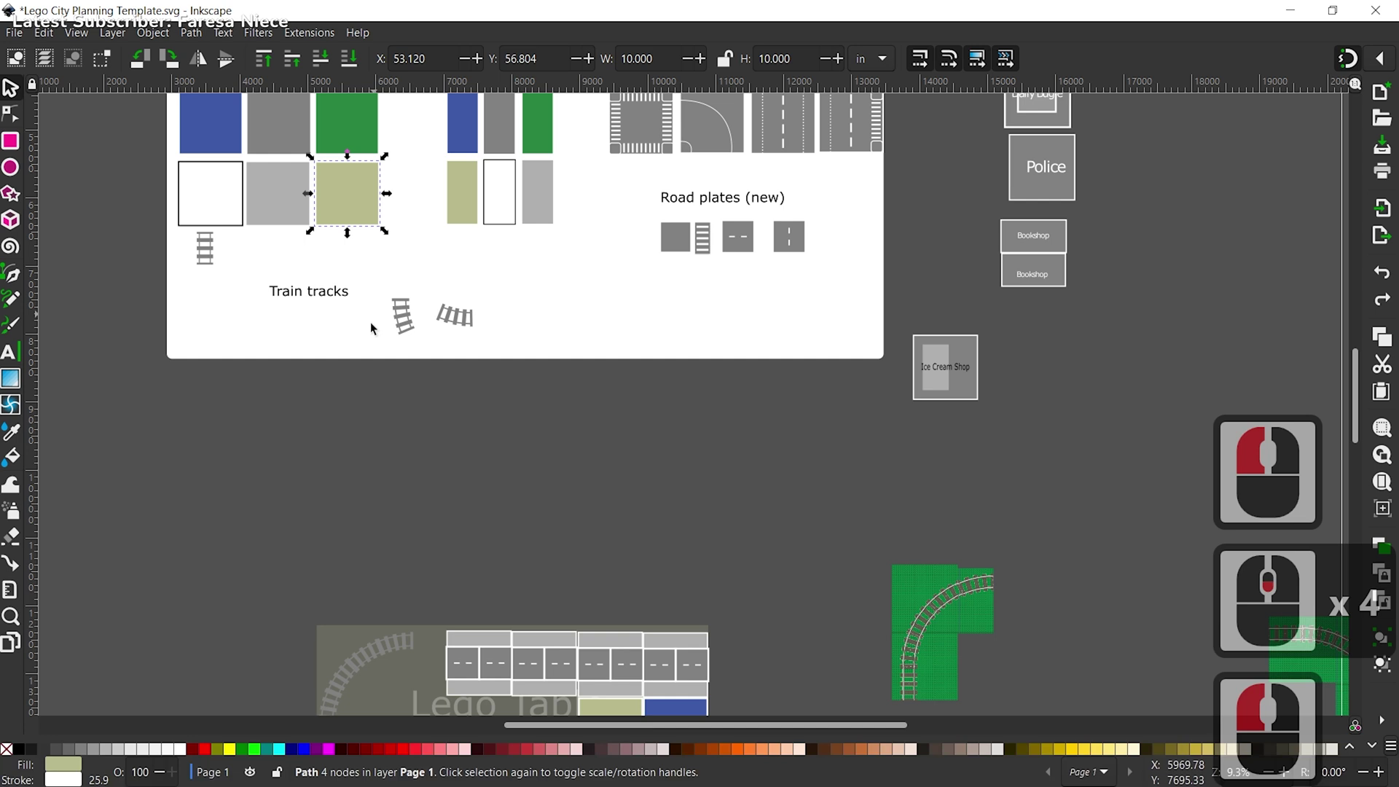
key("ctrl+c")
key("ctrl+v")
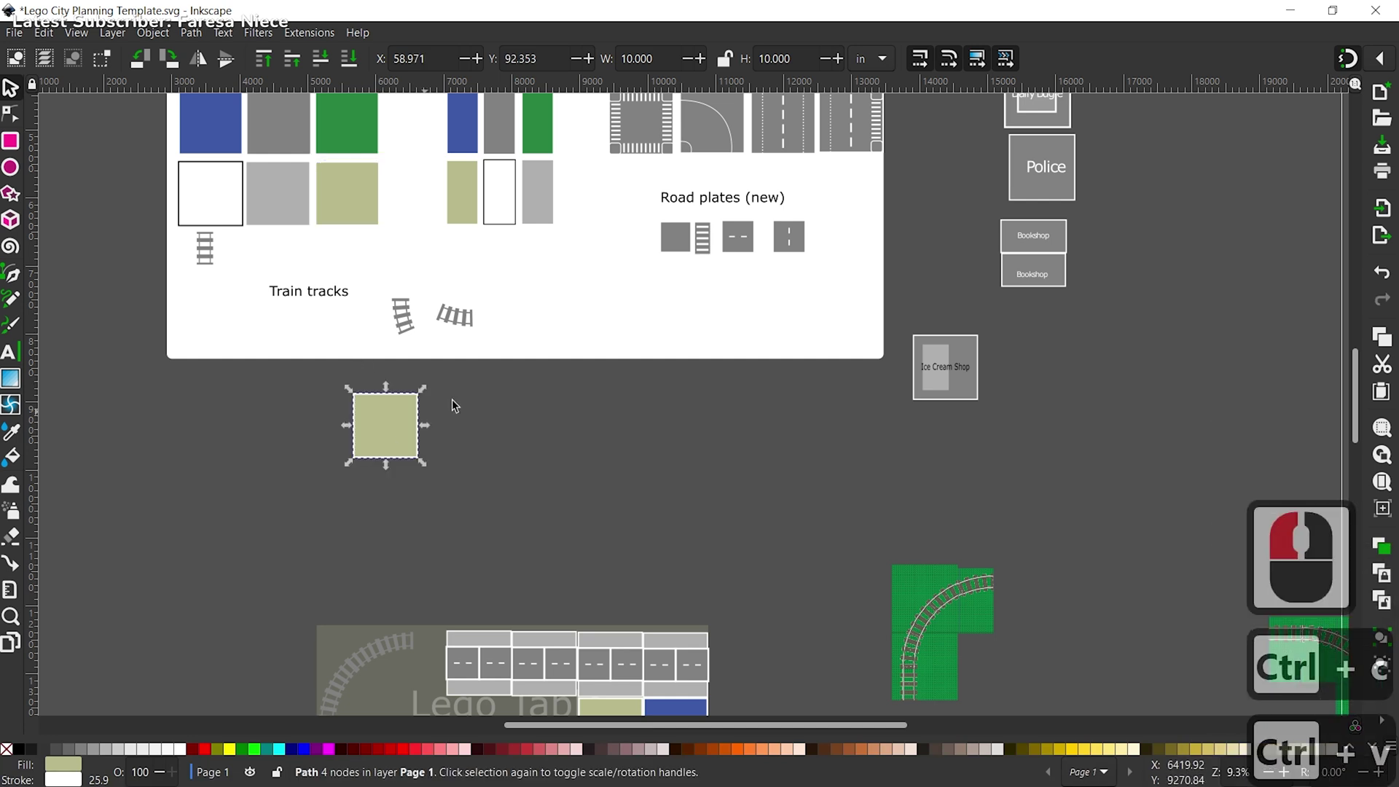
Step: Duplicate the tan half base plate and snap it flush against the square plate's right edge
left_click(566, 371)
left_click(465, 211)
key("ctrl+c")
key("ctrl+v")
left_click(551, 497)
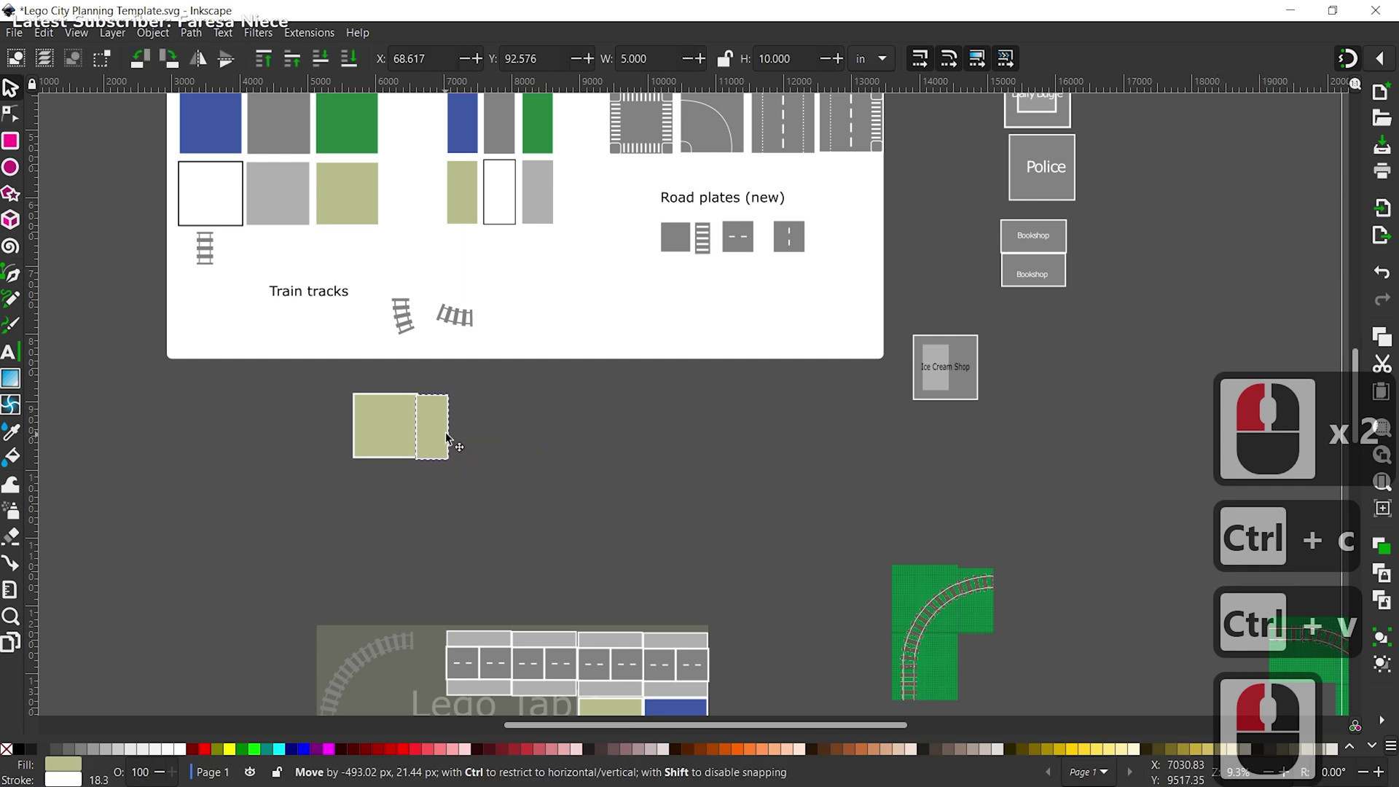
left_click(452, 440)
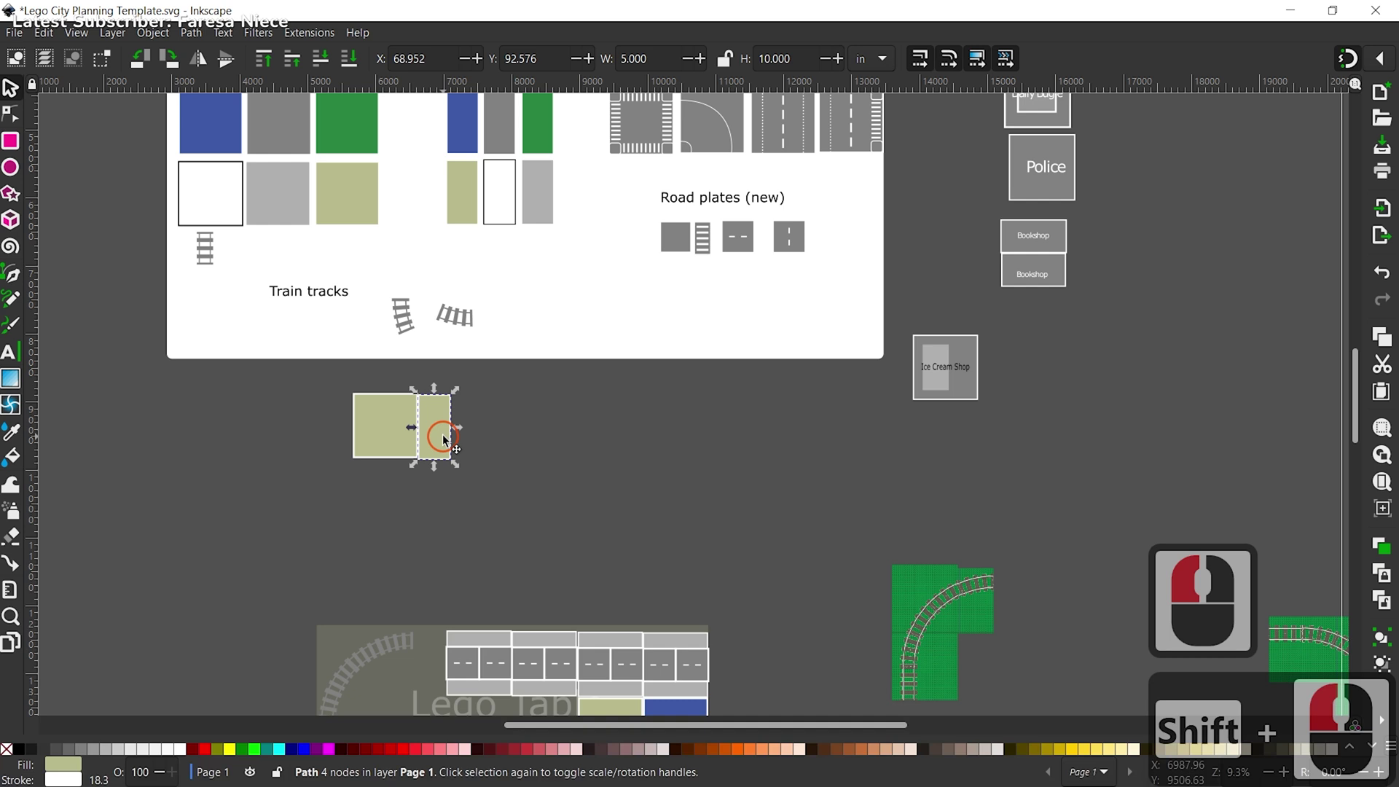